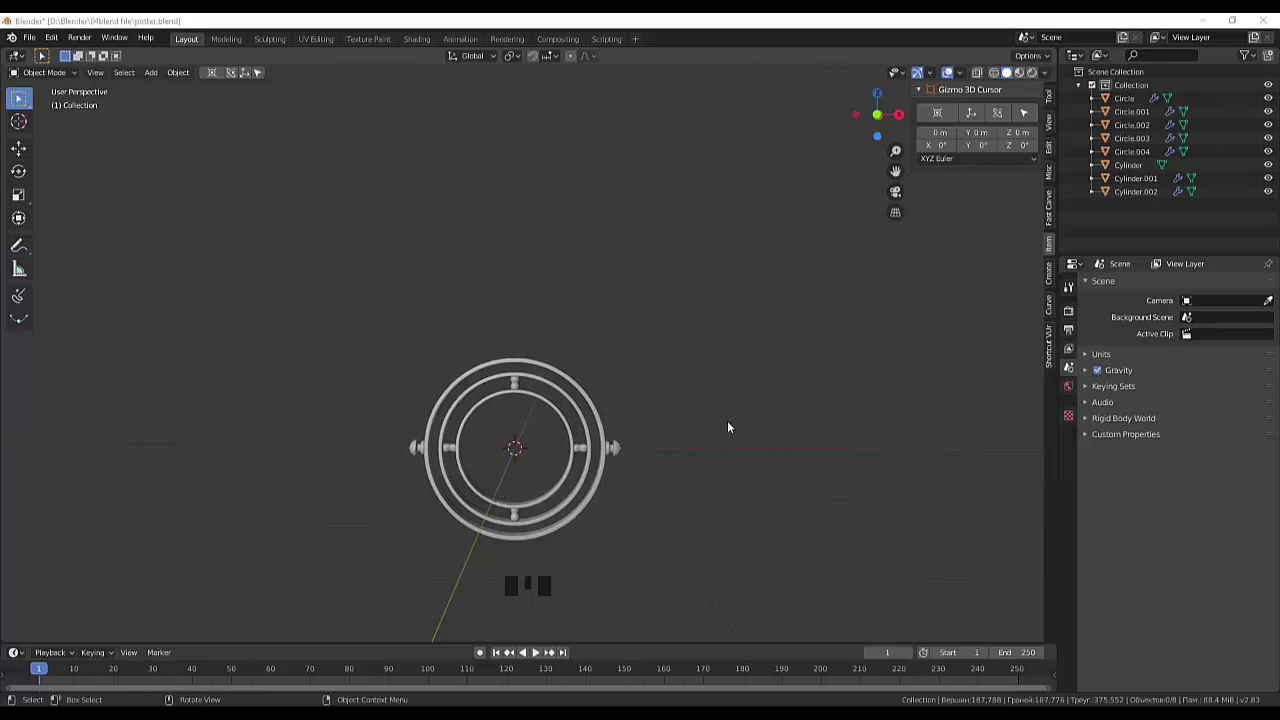
Add a torus, stand it upright 90° about X and shrink it to about 0.09
{"action": "left_click", "coordinate": [756, 397]}
{"action": "key", "text": "shift+a"}
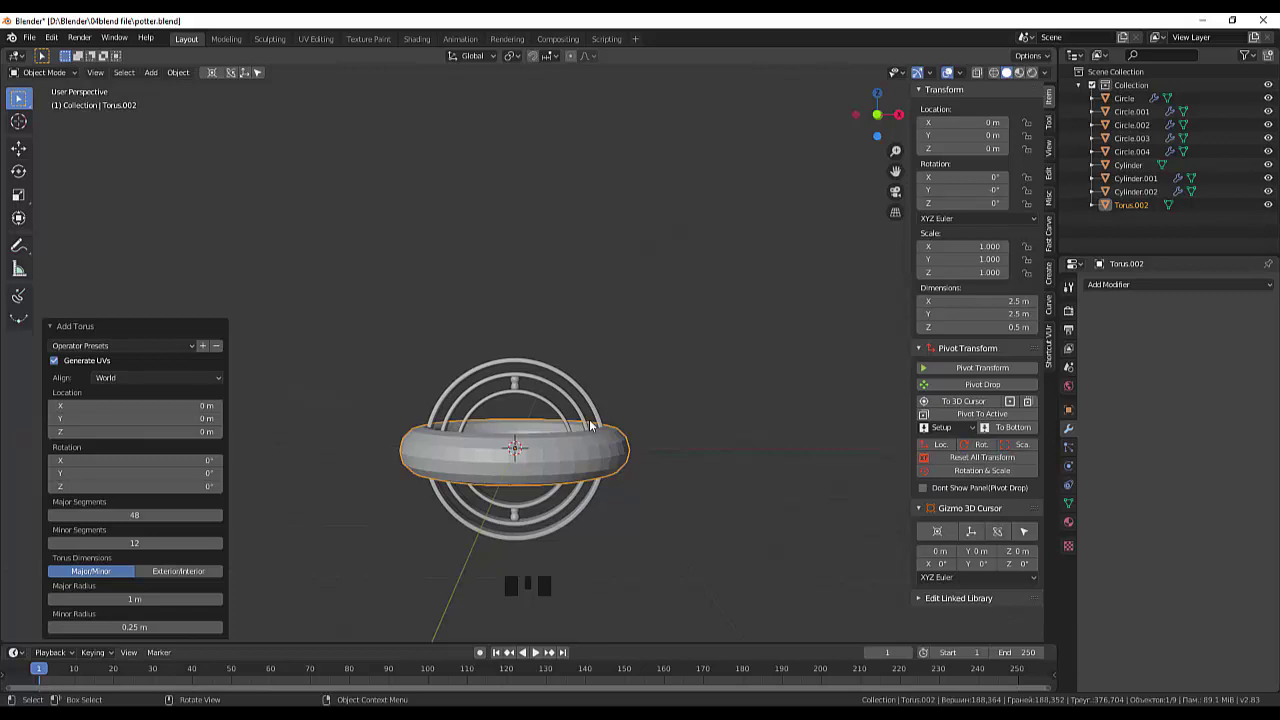
{"action": "key", "text": "r"}
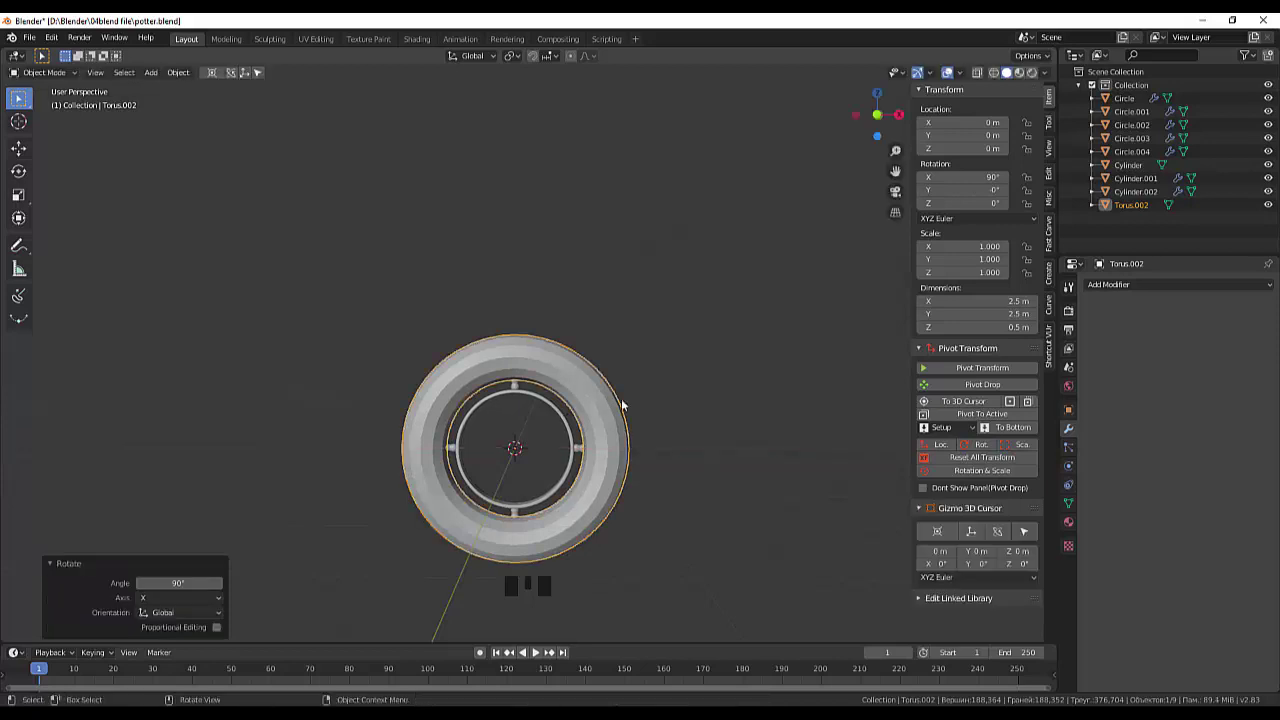
{"action": "key", "text": "s"}
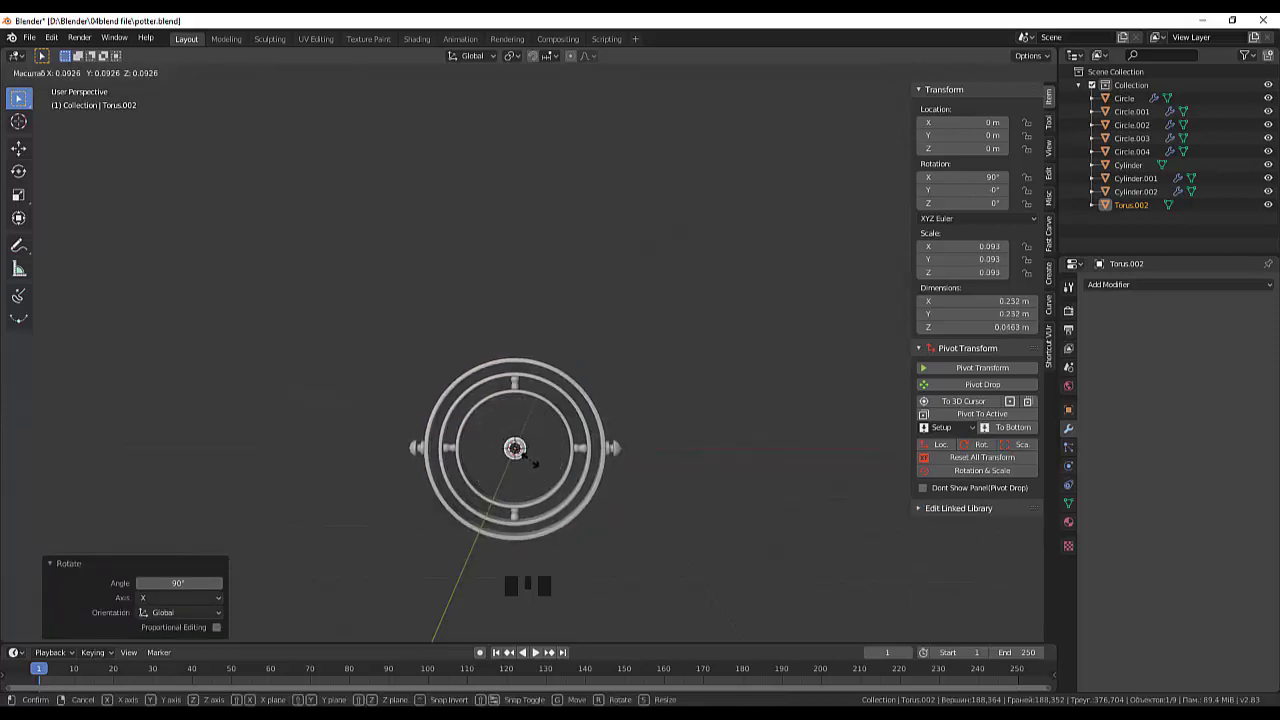
Raise the small loop about 1.12 m in Z to sit just above the outer ring
{"action": "scroll", "scroll_direction": "up", "scroll_amount": 3}
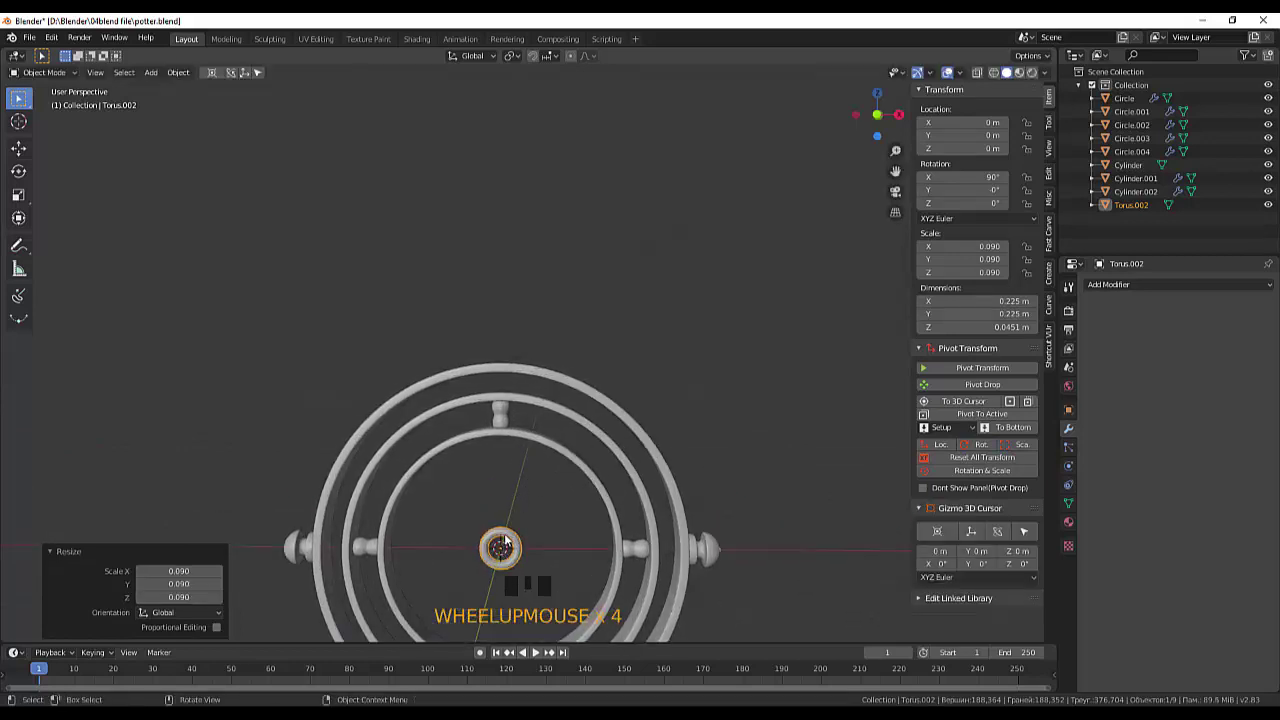
{"action": "key", "text": "g"}
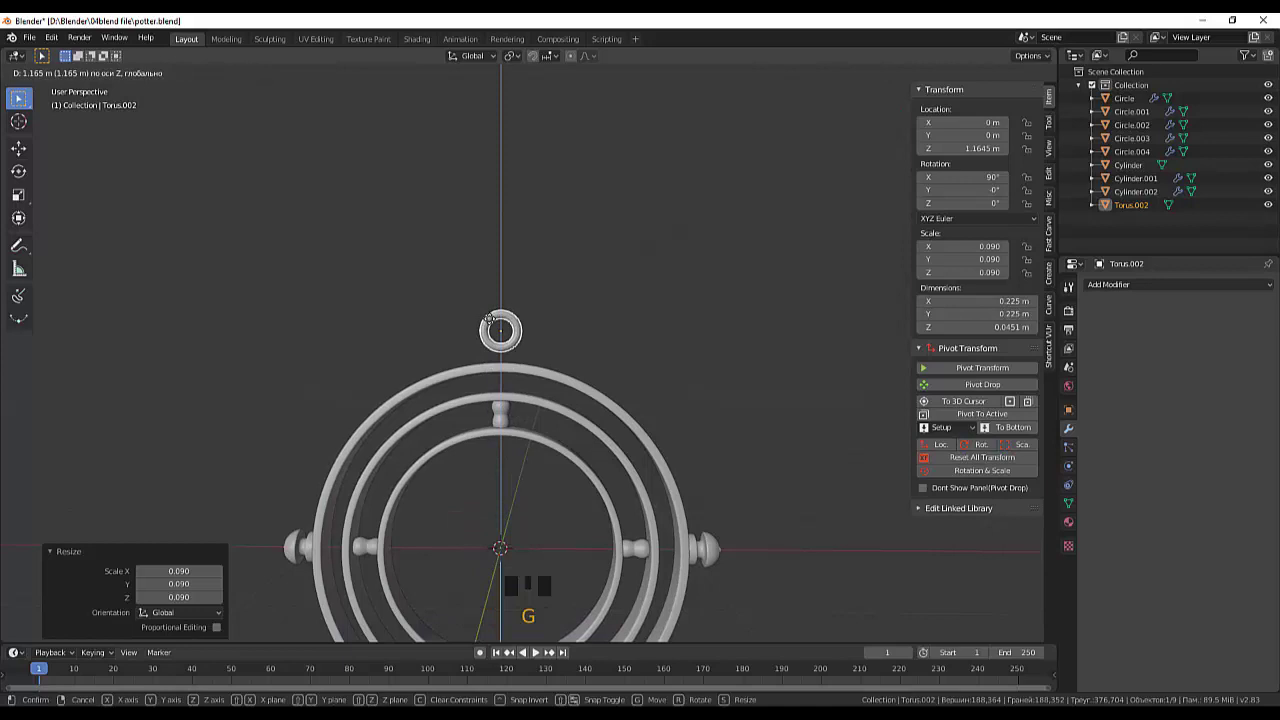
{"action": "scroll", "scroll_direction": "down", "scroll_amount": 3}
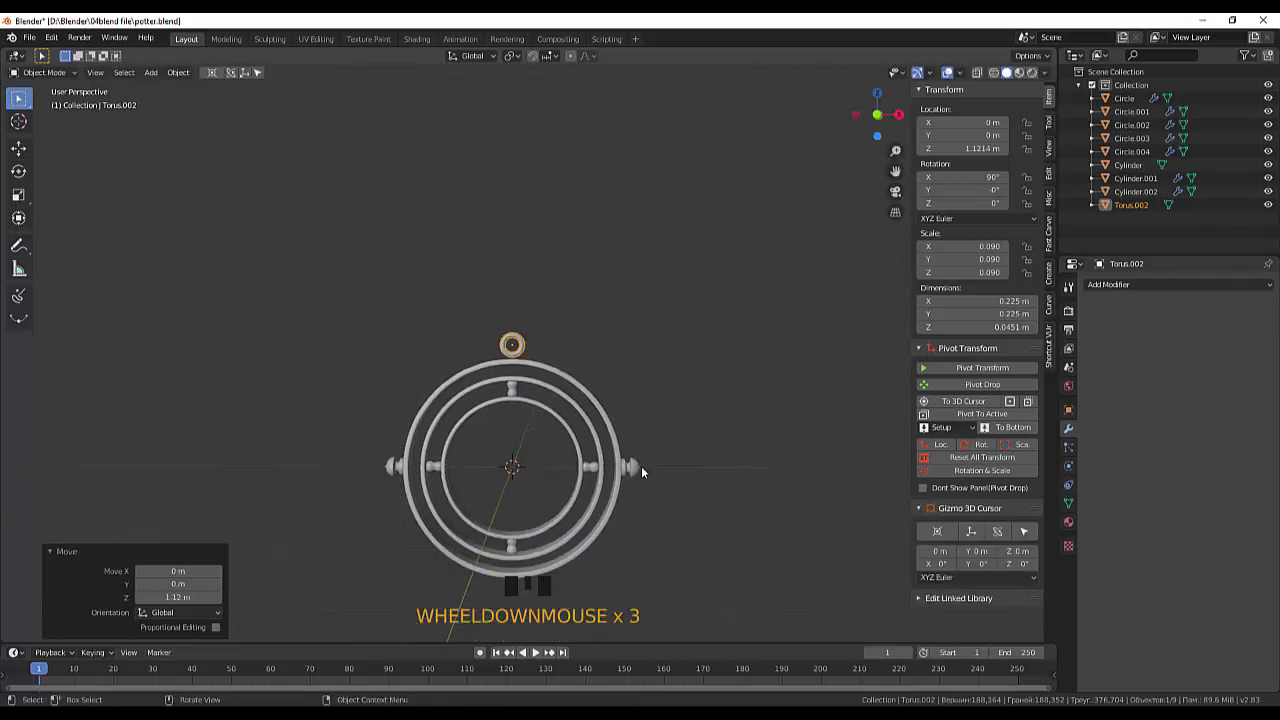
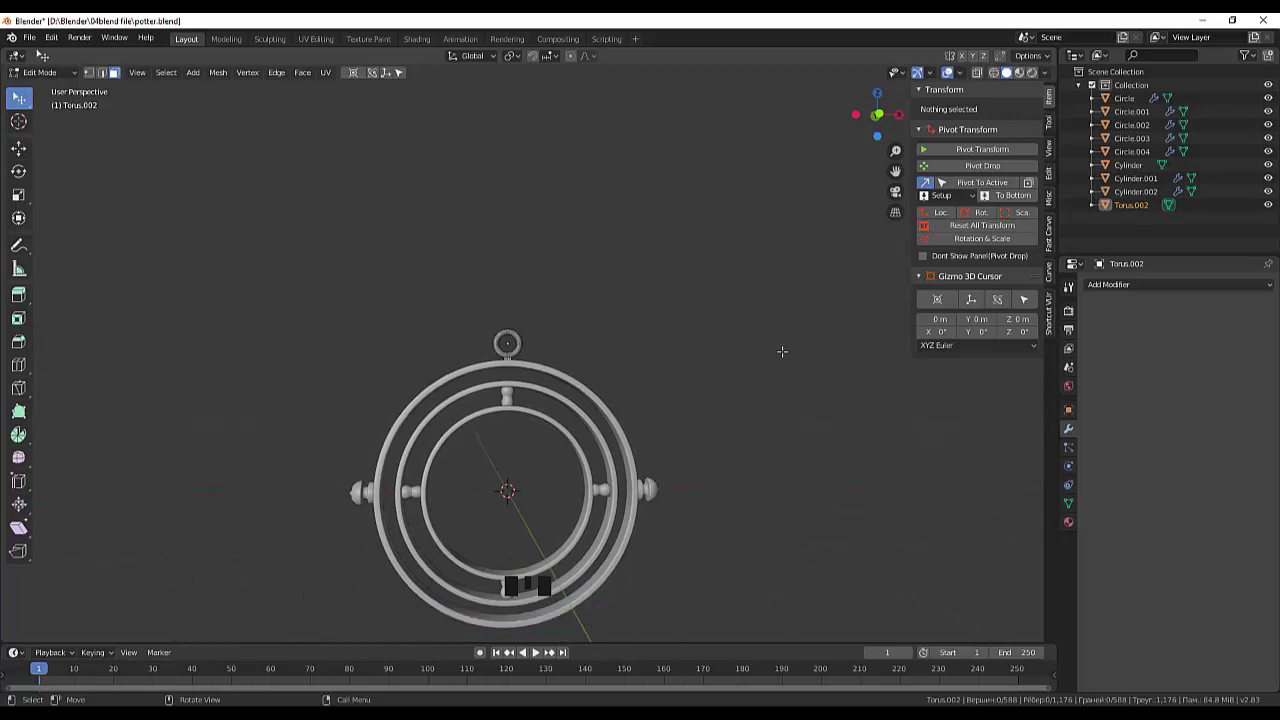
Scale the Torus.002 loop to 0.875 and lower it slightly onto the outer ring
{"action": "key", "text": "s"}
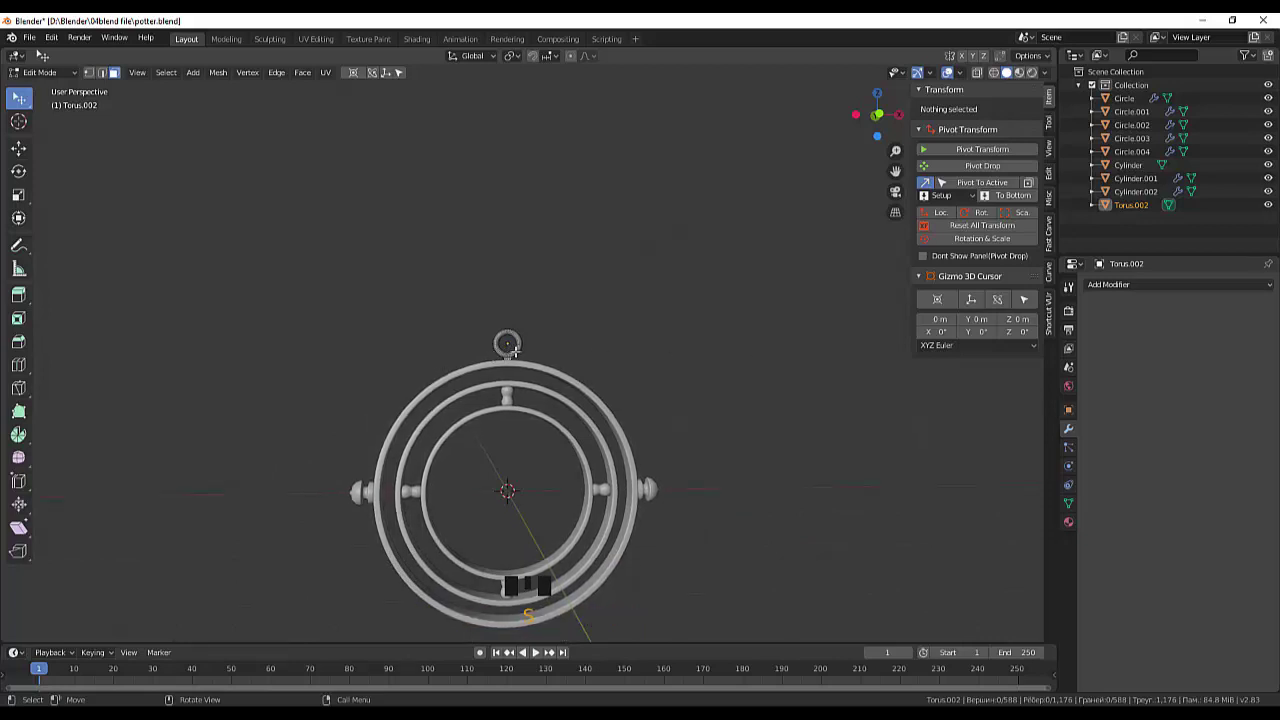
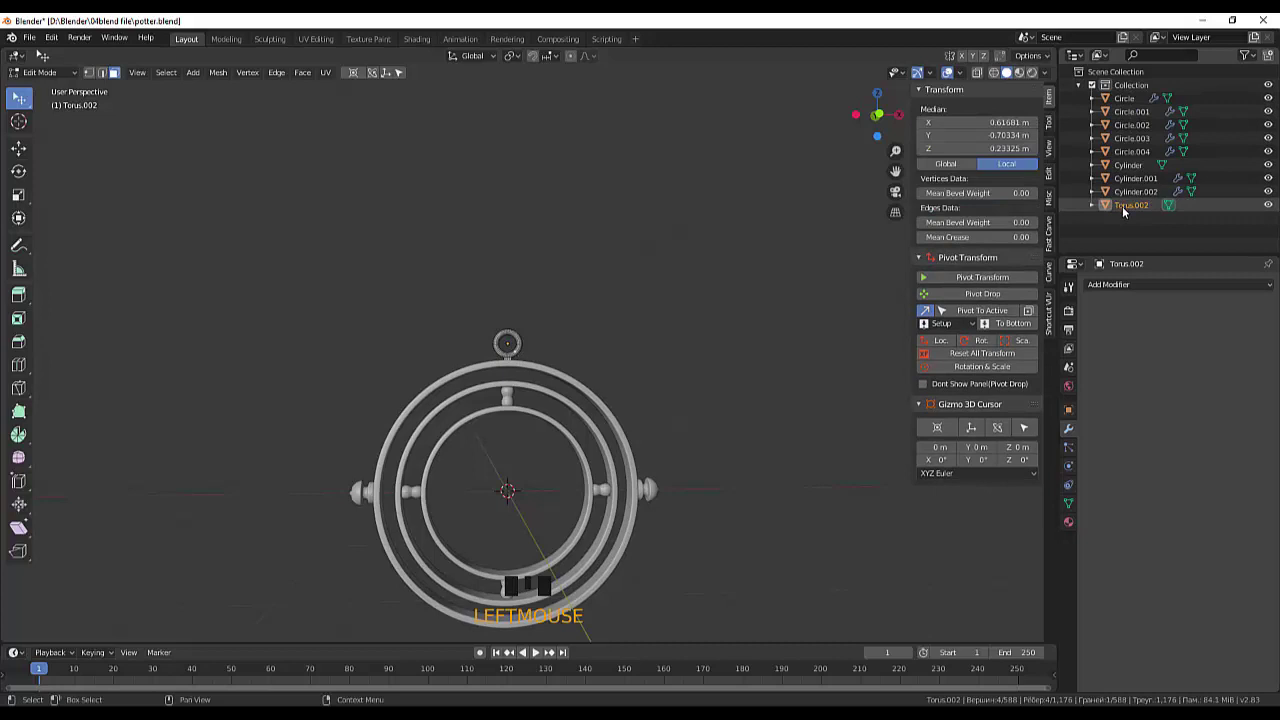
{"action": "left_click", "coordinate": [1130, 212]}
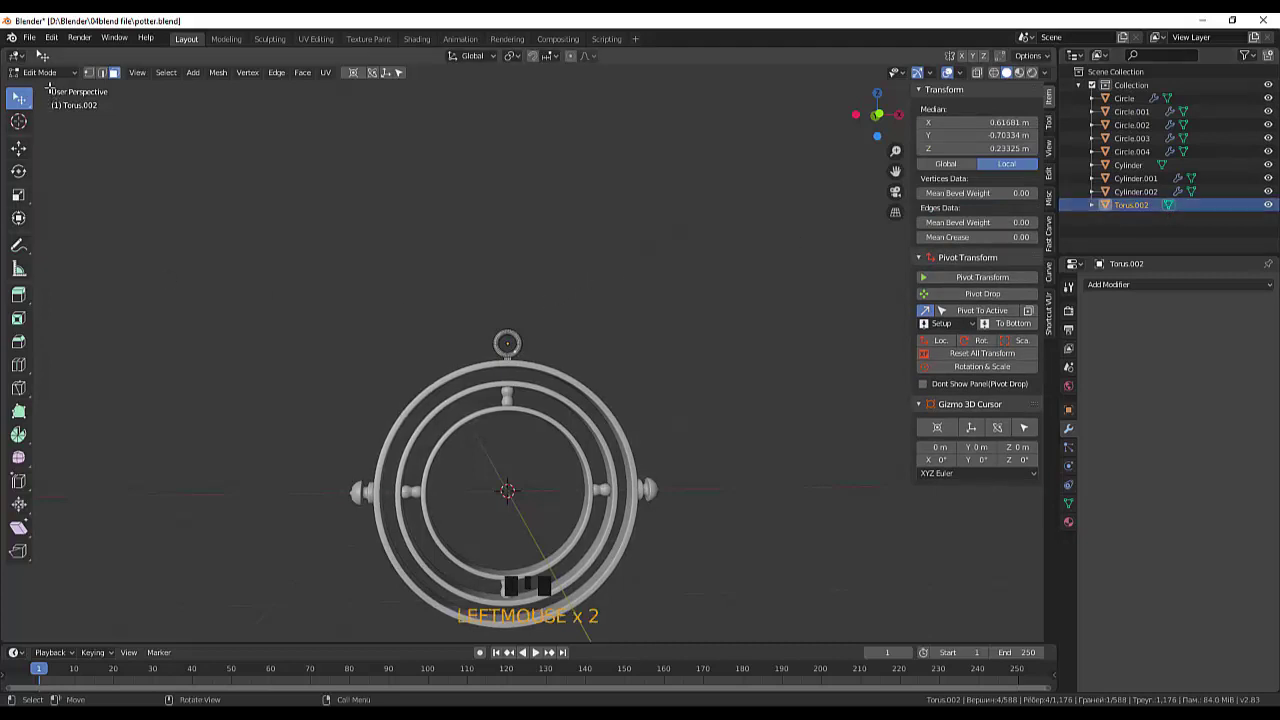
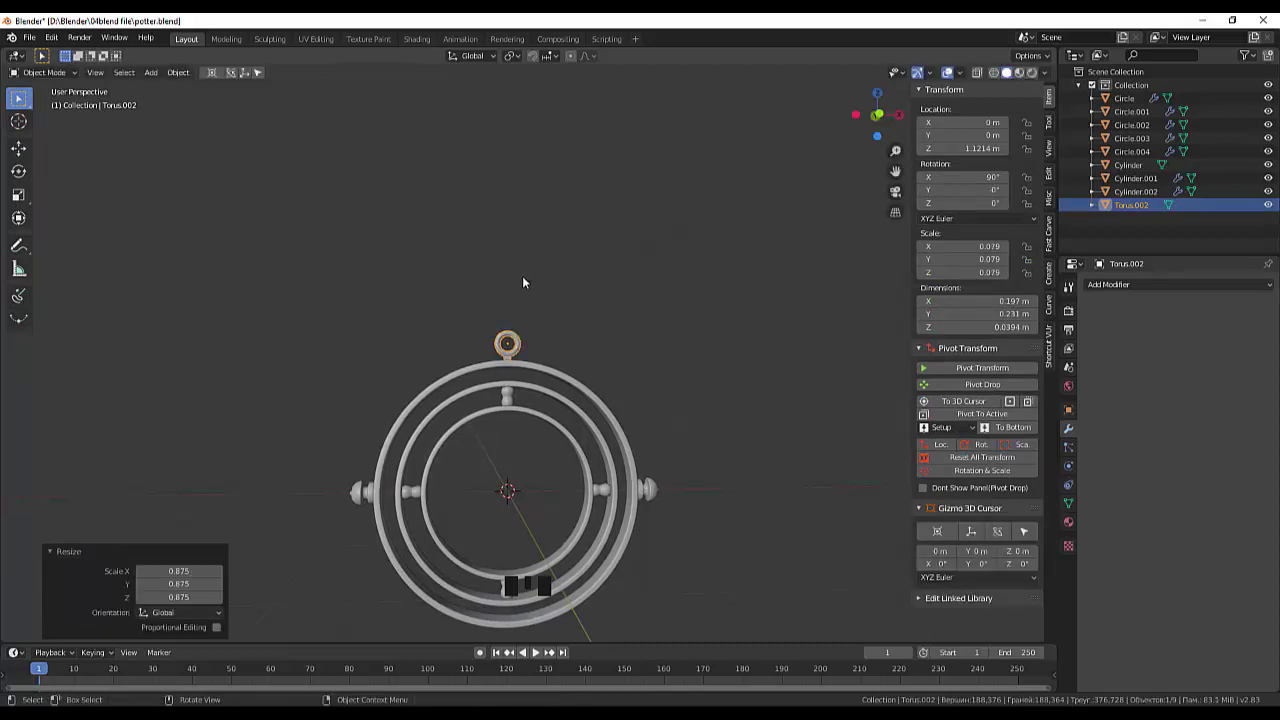
{"action": "key", "text": "g"}
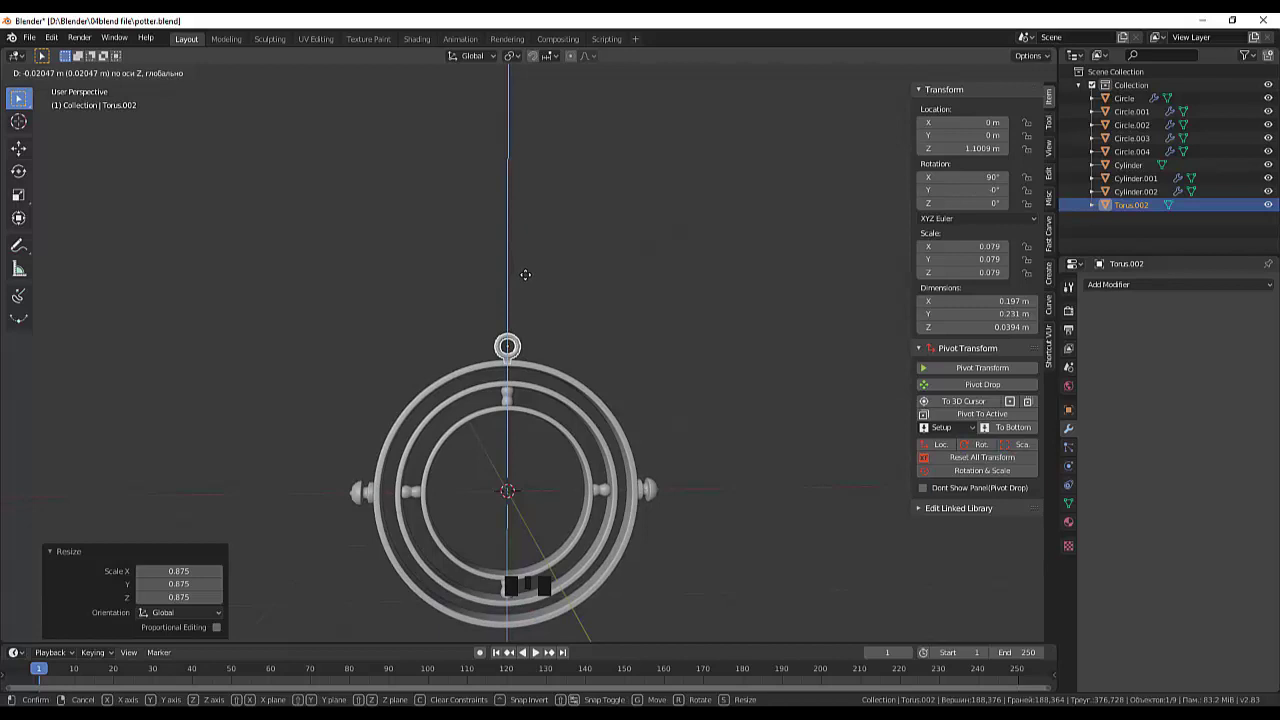
{"action": "left_click_drag", "start_coordinate": [664, 355], "coordinate": [522, 364]}
{"action": "left_click", "coordinate": [522, 364]}
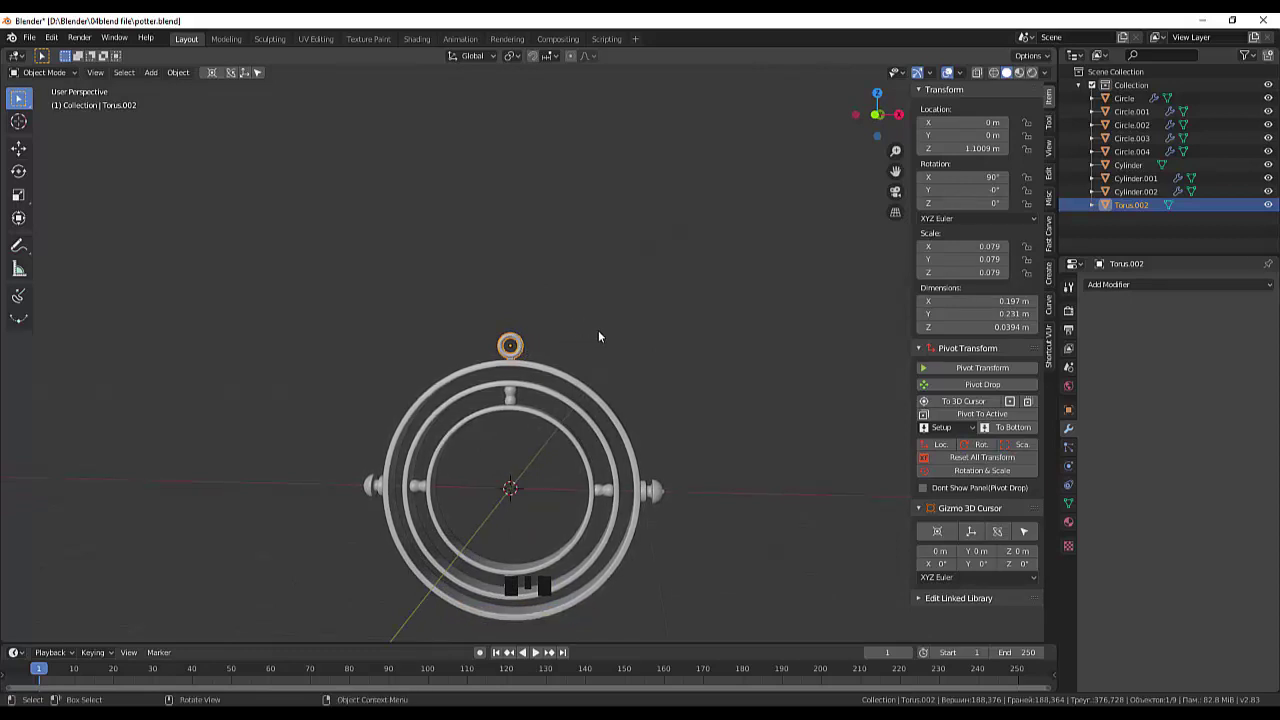
Undo the stray duplication and restore the loop's shrink and downward move
{"action": "key", "text": "shift+d"}
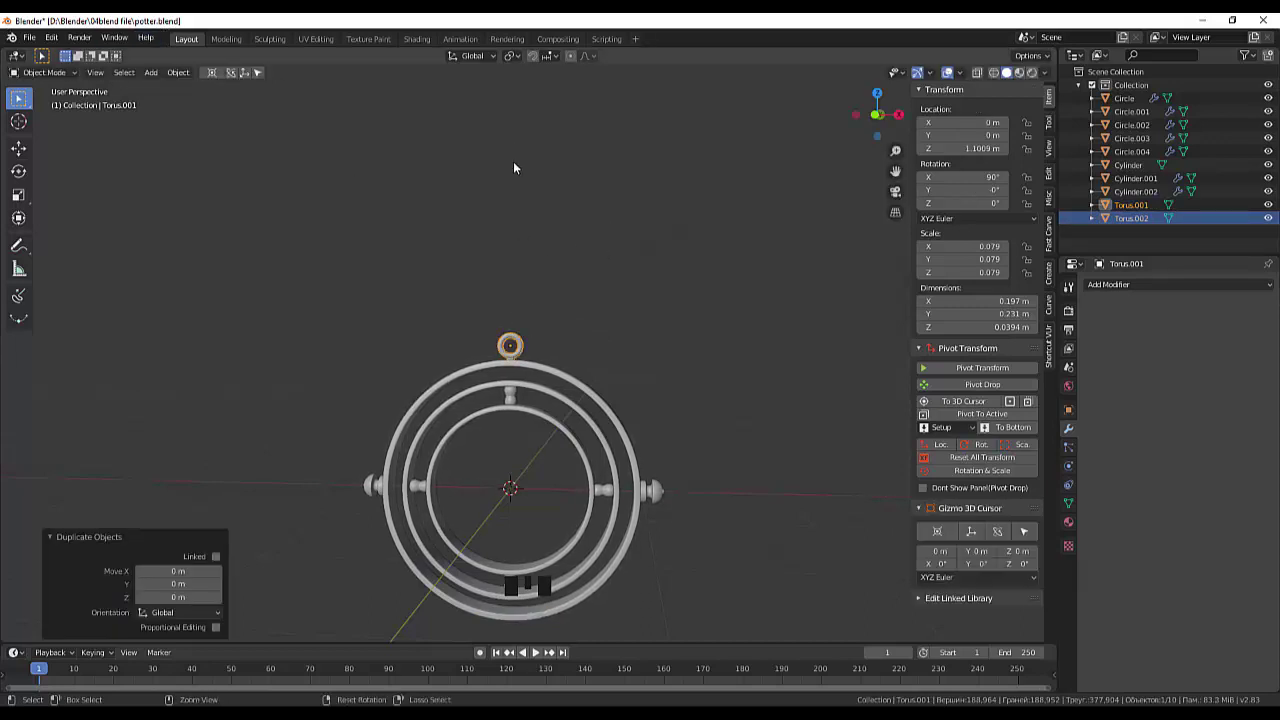
{"action": "key", "text": "ctrl+z"}
{"action": "key", "text": "ctrl+z"}
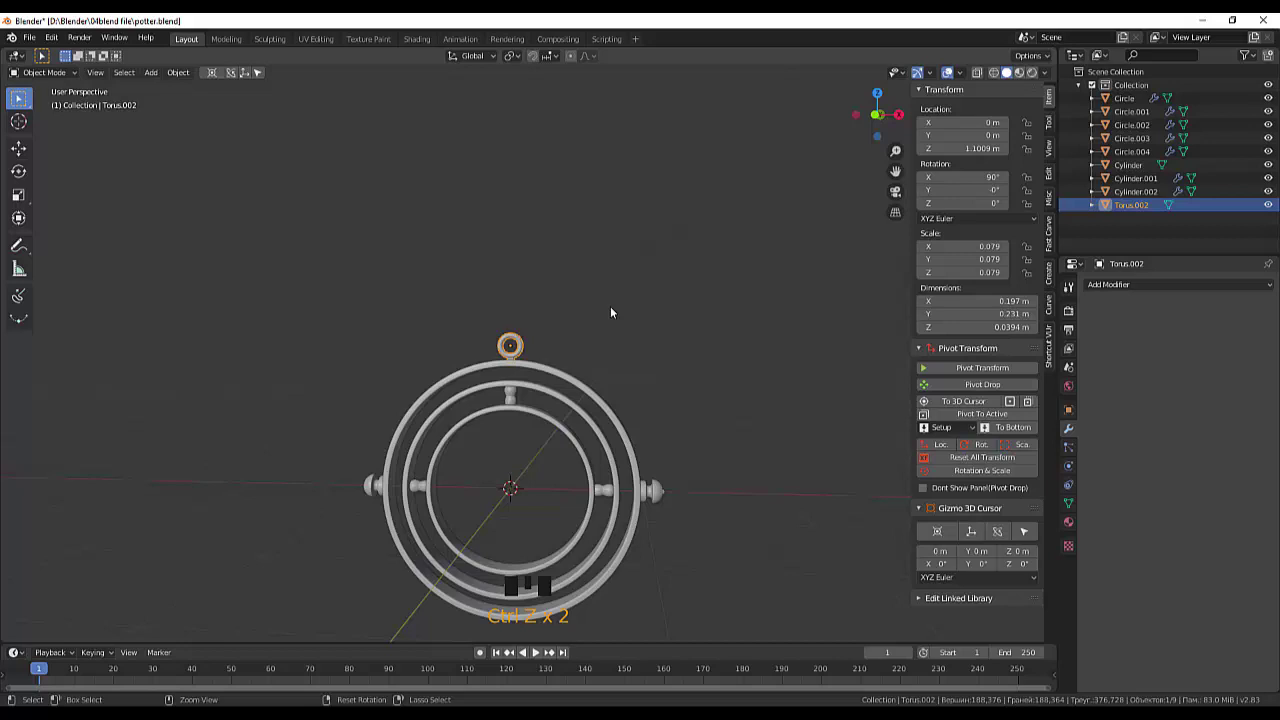
{"action": "key", "text": "ctrl+z"}
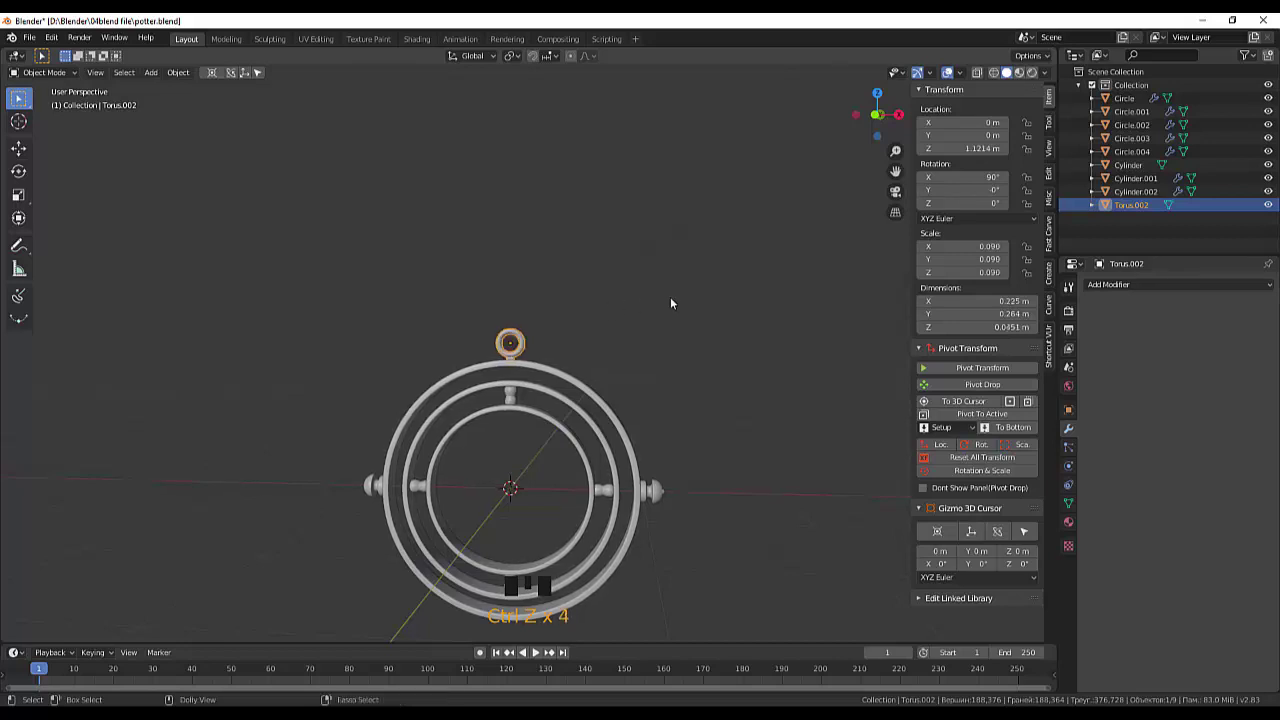
{"action": "key", "text": "ctrl+shift+z"}
{"action": "key", "text": "ctrl+shift+z"}
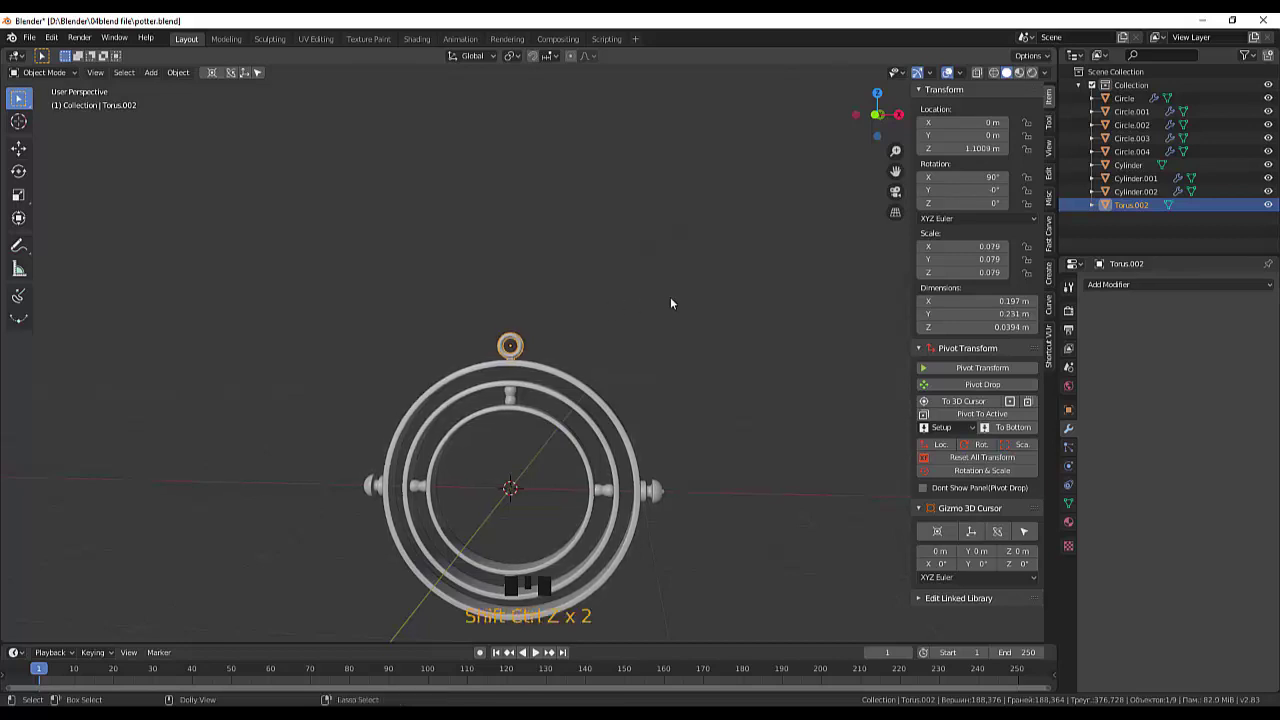
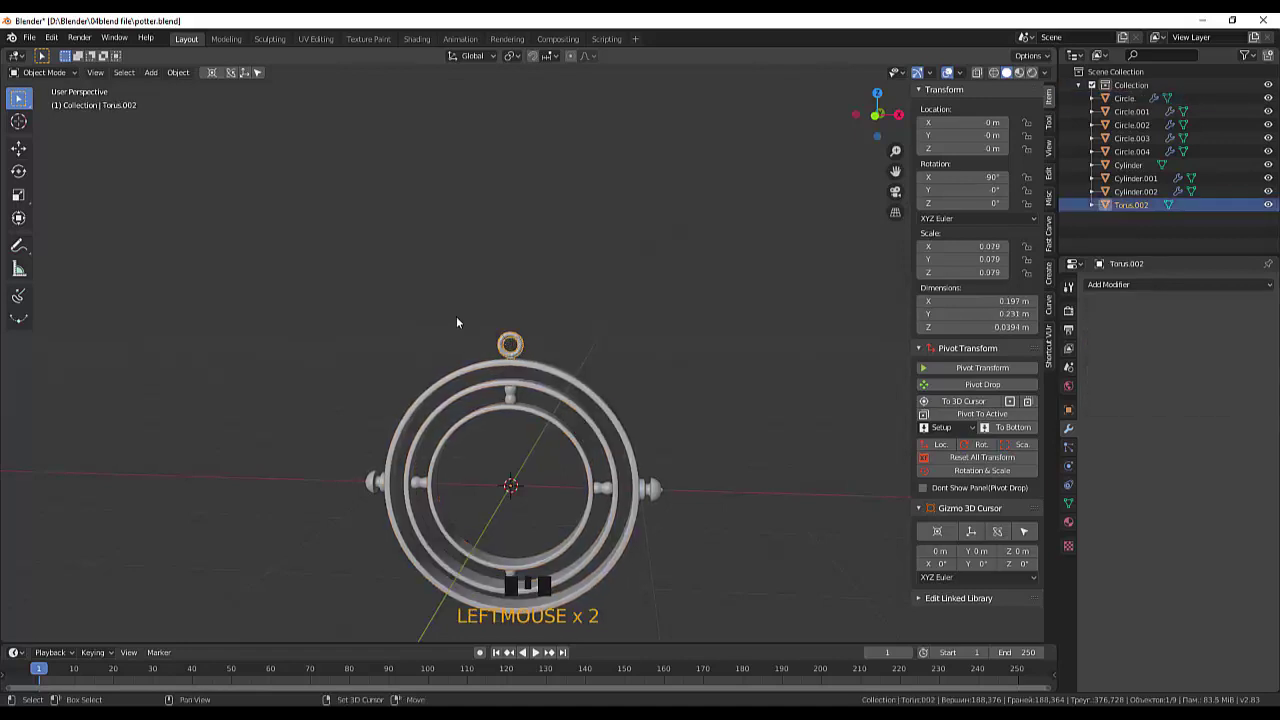
Duplicate the loop and swing the two copies to ±45° either side of the ring's top
{"action": "key", "text": "shift+d"}
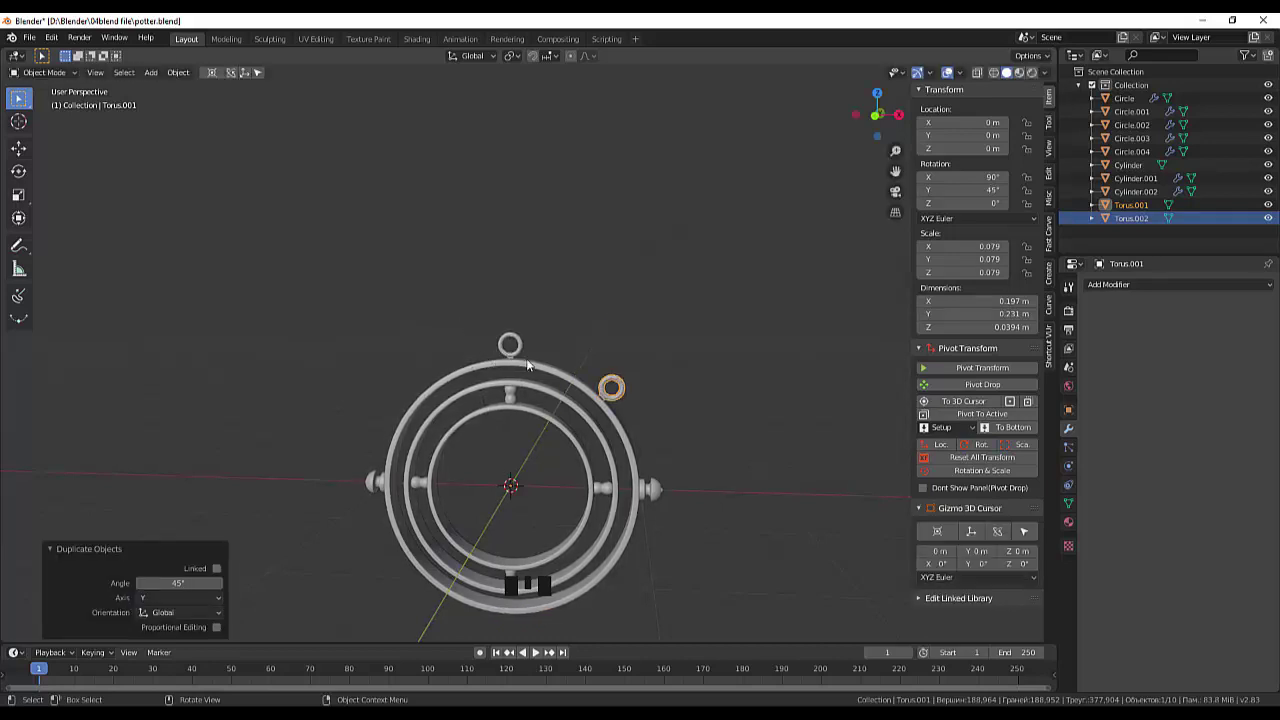
{"action": "left_click", "coordinate": [522, 362]}
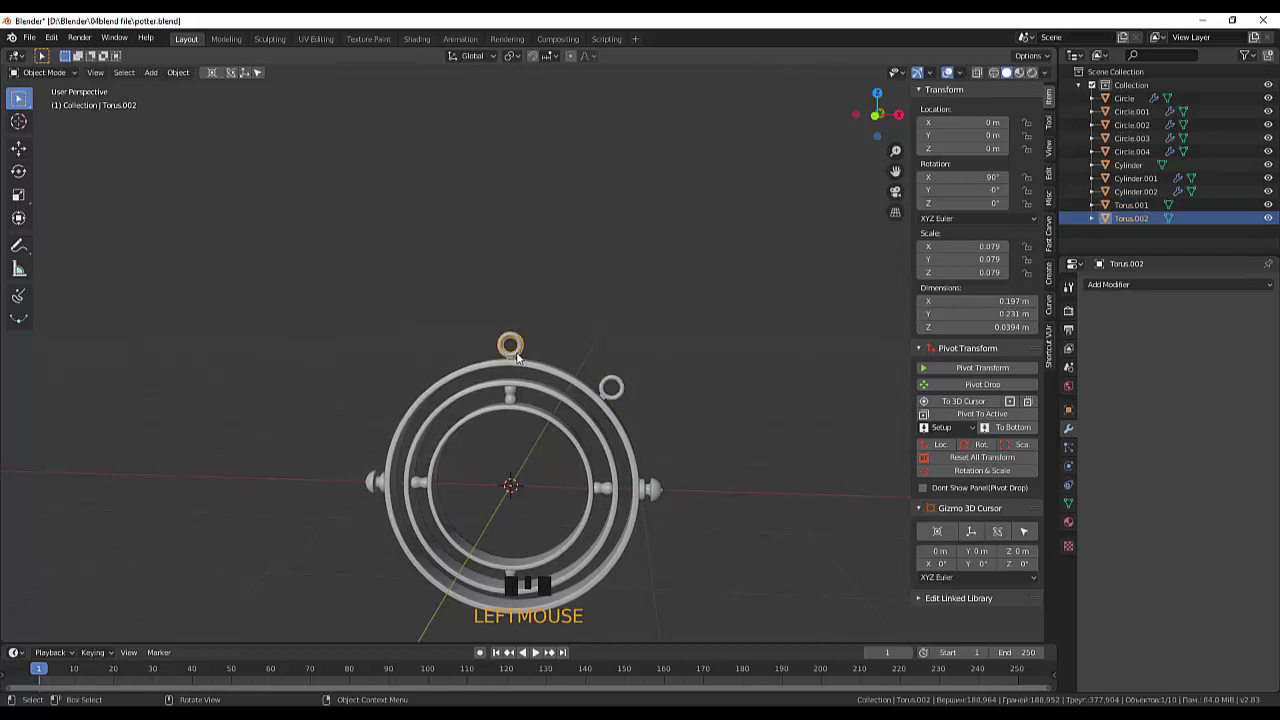
{"action": "key", "text": "r"}
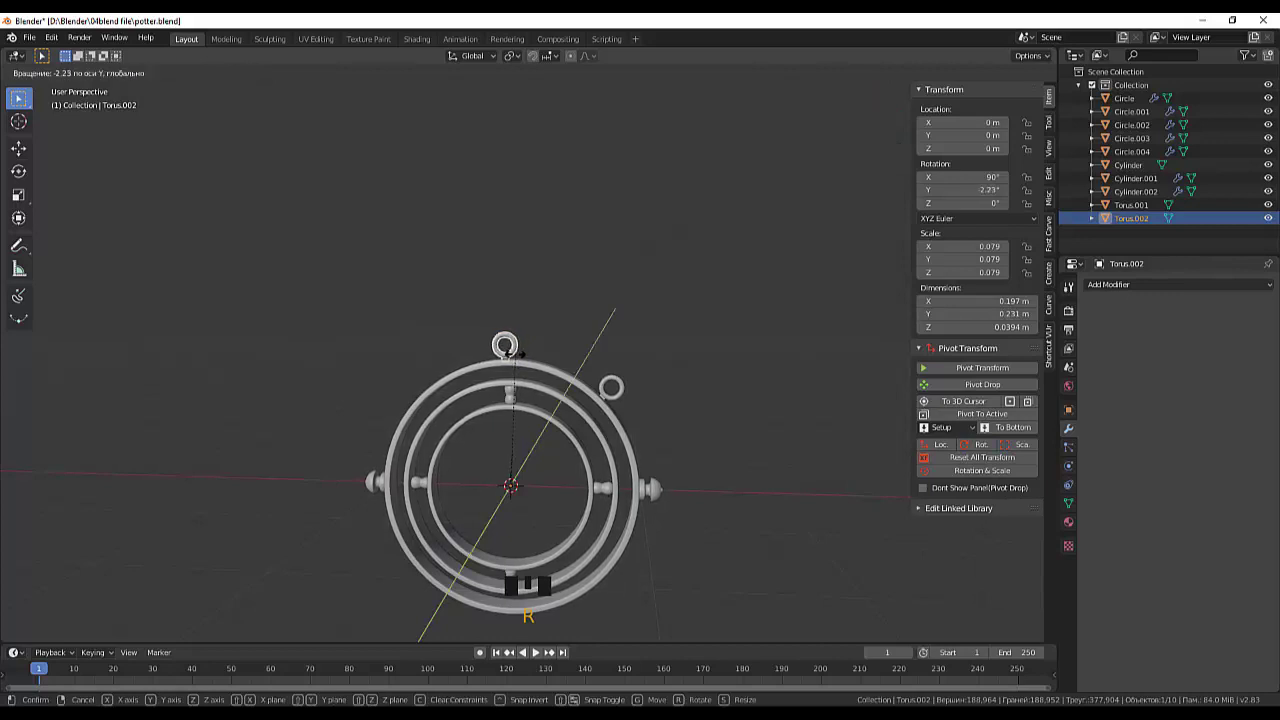
{"action": "left_click_drag", "start_coordinate": [633, 415], "coordinate": [657, 405]}
{"action": "scroll", "scroll_direction": "up", "scroll_amount": 3}
{"action": "left_click", "coordinate": [670, 435]}
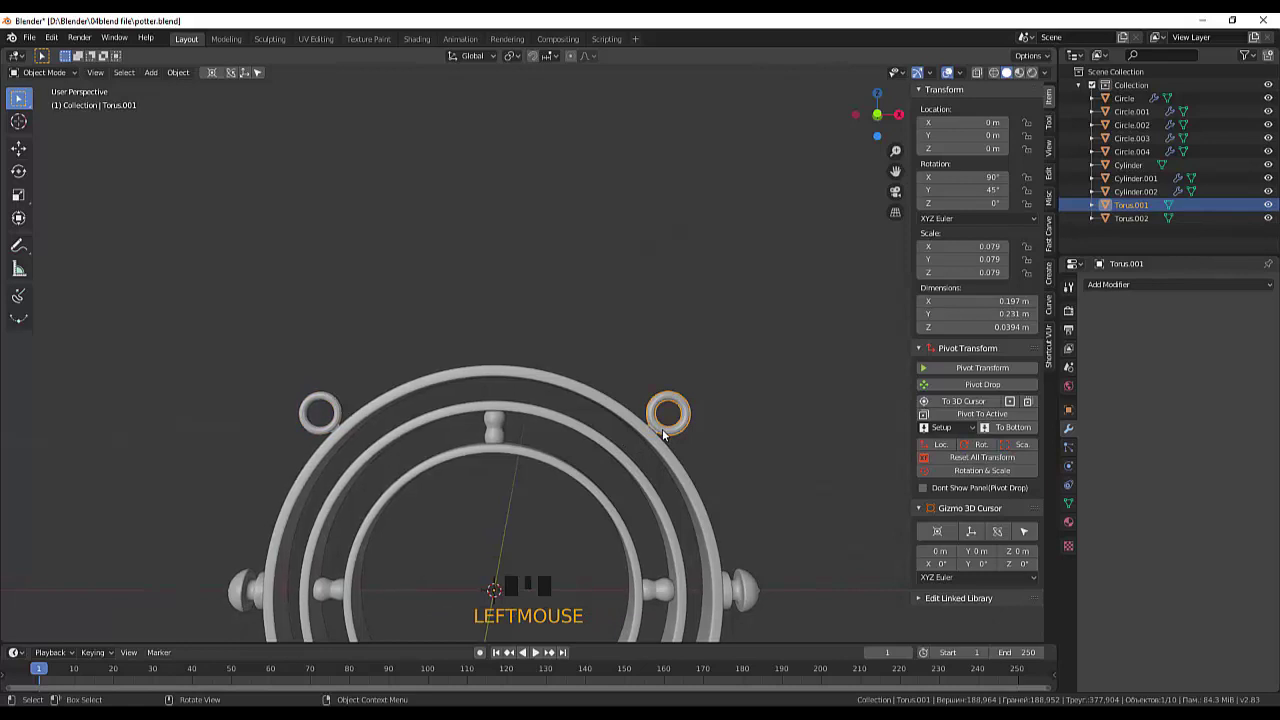
{"action": "key", "text": "g"}
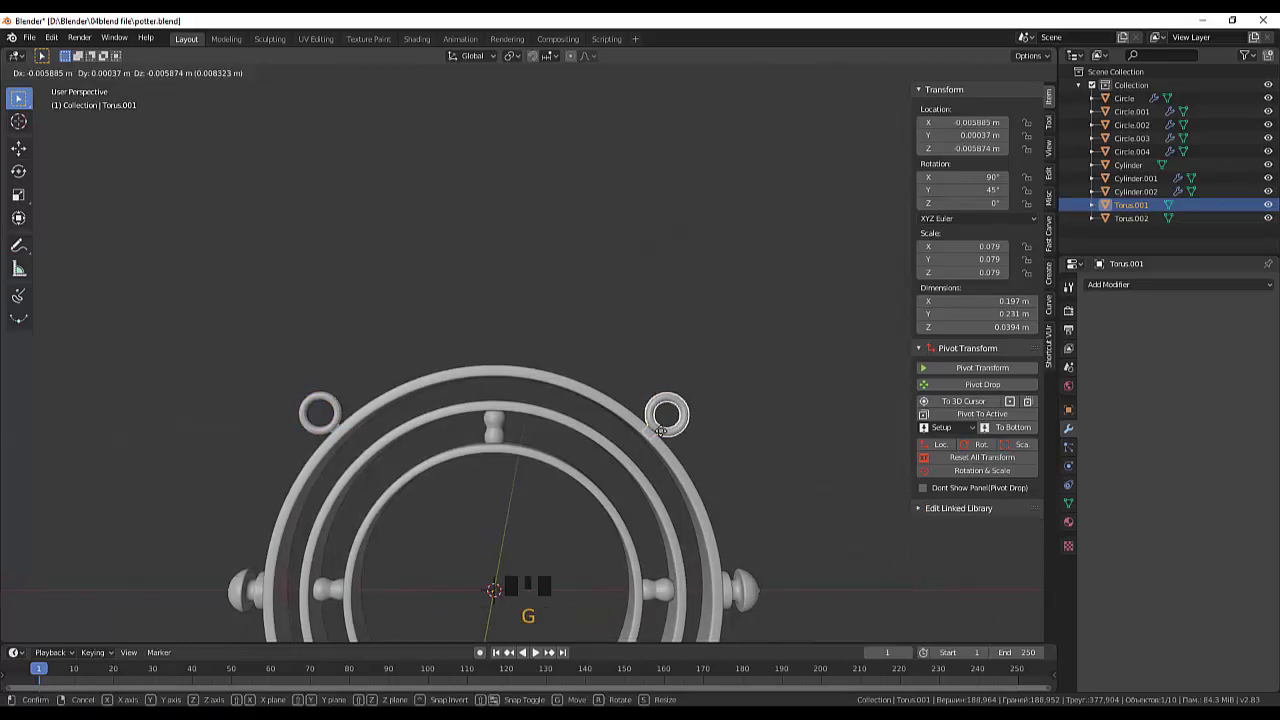
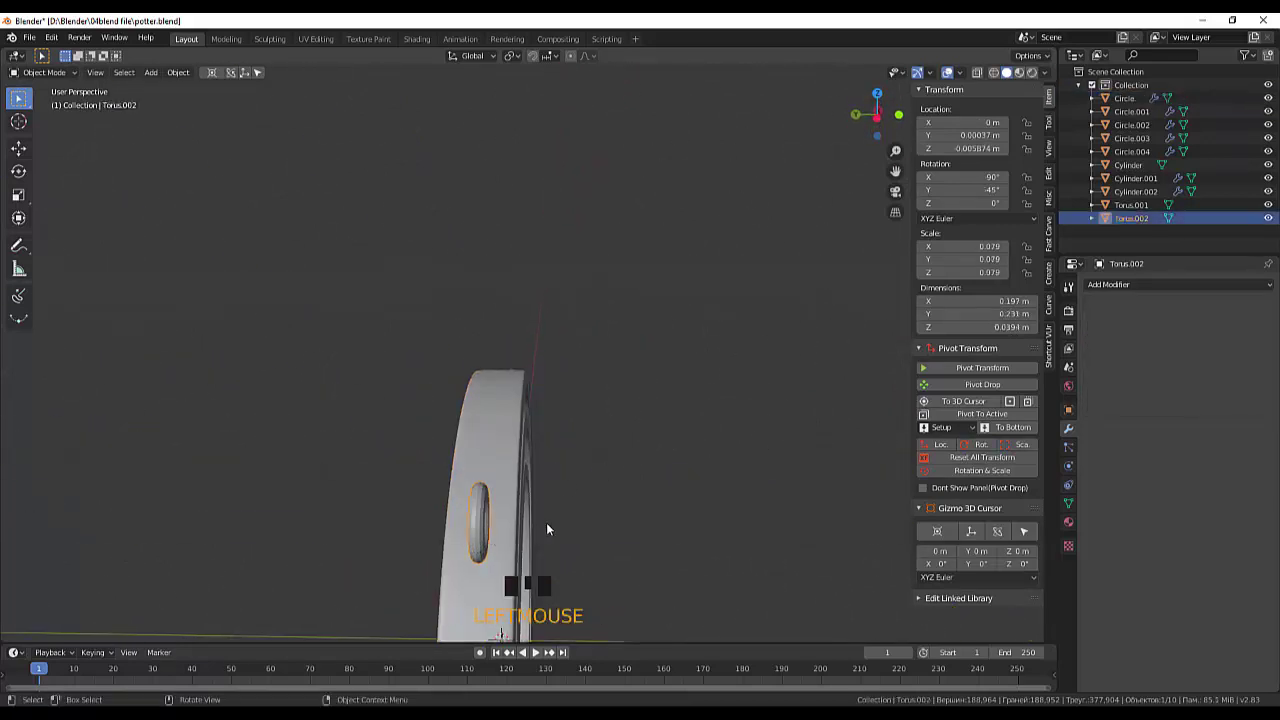
Inspect the pendant side-on and undo the recent loop edits back to a single loop
{"action": "left_click_drag", "start_coordinate": [565, 542], "coordinate": [565, 593]}
{"action": "scroll", "scroll_direction": "down", "scroll_amount": 3}
{"action": "scroll", "scroll_direction": "up", "scroll_amount": 3}
{"action": "scroll", "scroll_direction": "down", "scroll_amount": 3}
{"action": "scroll", "scroll_direction": "down", "scroll_amount": 3}
{"action": "key", "text": "ctrl+z"}
{"action": "key", "text": "ctrl+z"}
{"action": "key", "text": "ctrl+z"}
{"action": "key", "text": "ctrl+z"}
{"action": "key", "text": "ctrl+z"}
{"action": "key", "text": "ctrl+z"}
{"action": "key", "text": "ctrl+z"}
{"action": "key", "text": "ctrl+z"}
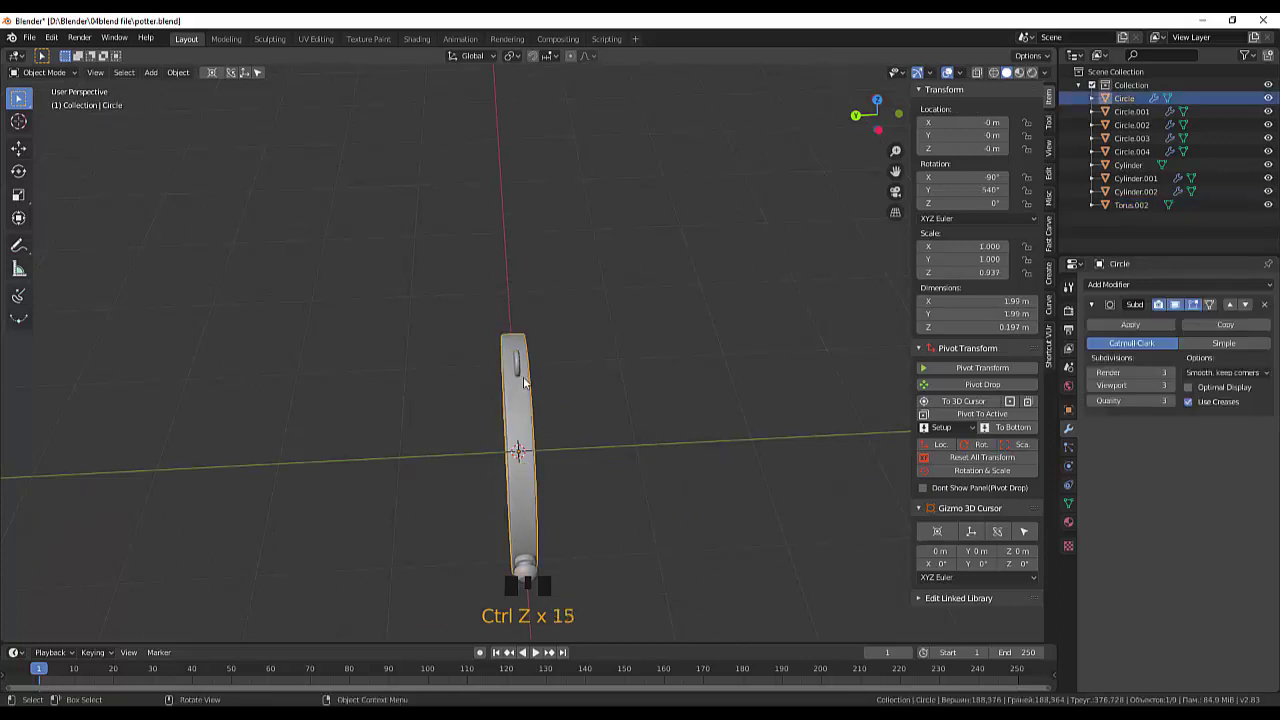
Stretch the loop taller (Z scale 0.126) and nudge it down about 0.016 m onto the outer ring
{"action": "left_click", "coordinate": [522, 373]}
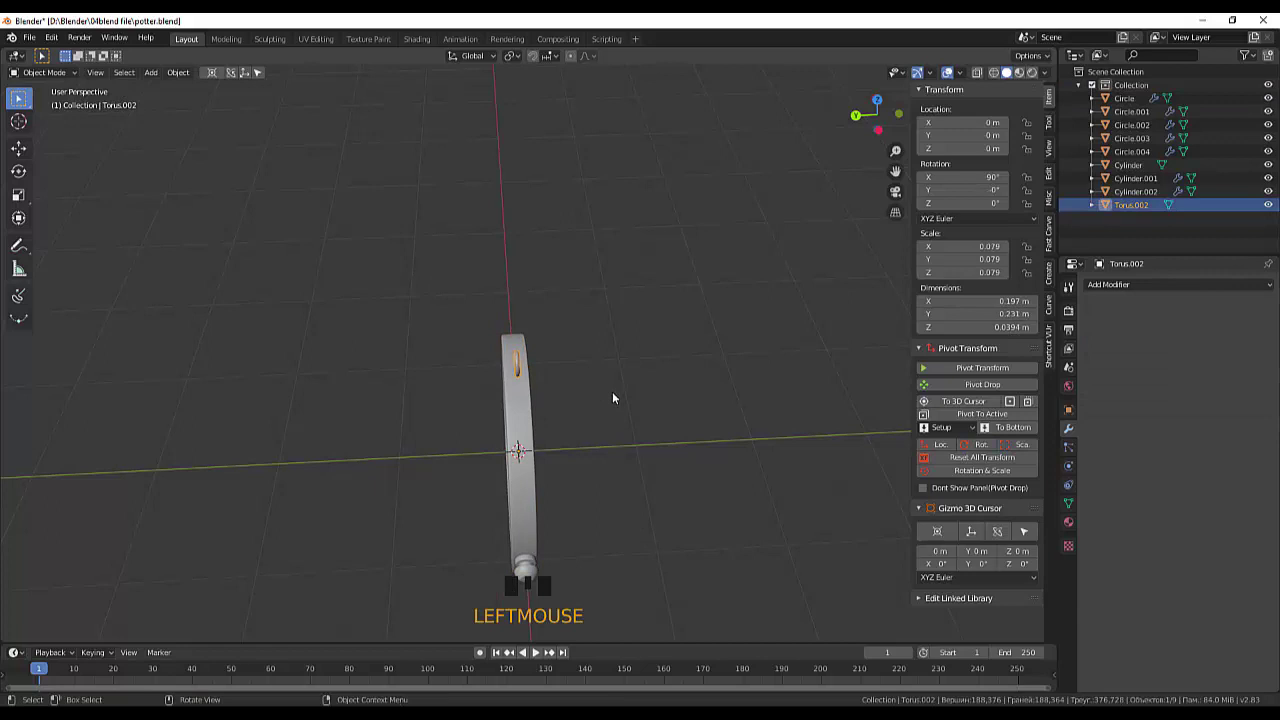
{"action": "key", "text": "s"}
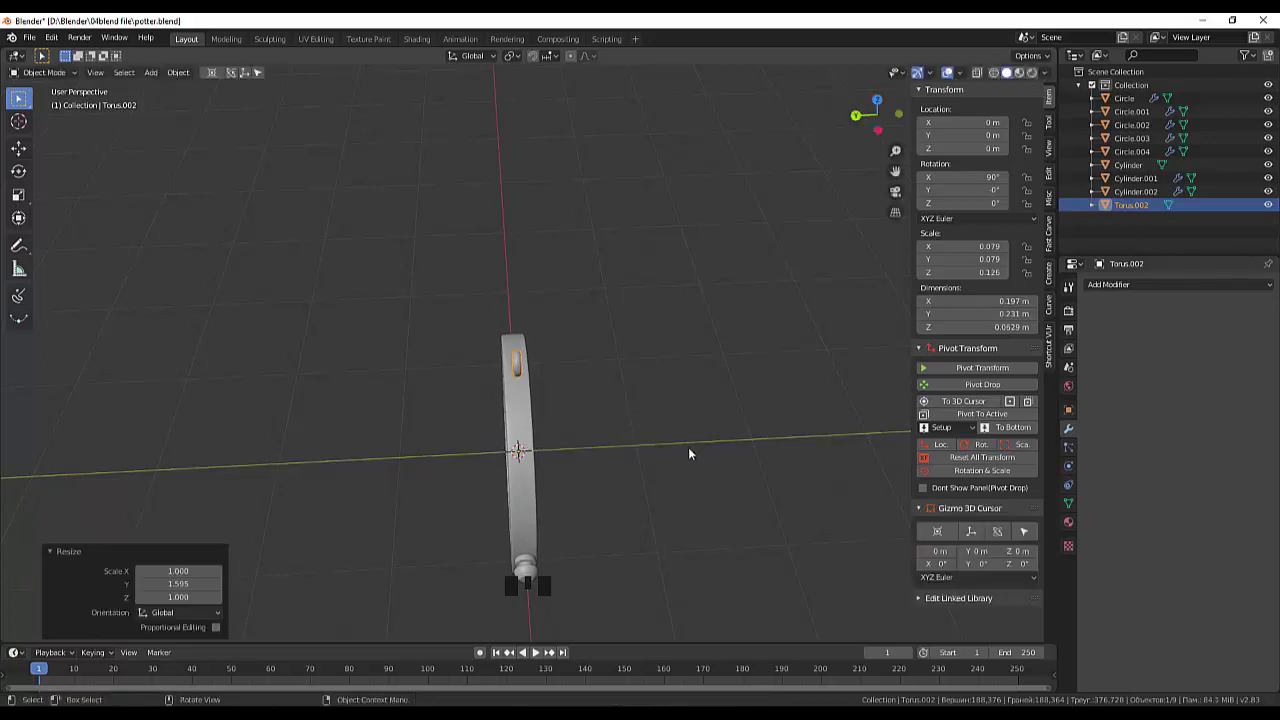
{"action": "left_click_drag", "start_coordinate": [693, 451], "coordinate": [548, 408]}
{"action": "scroll", "scroll_direction": "up", "scroll_amount": 3}
{"action": "key", "text": "g"}
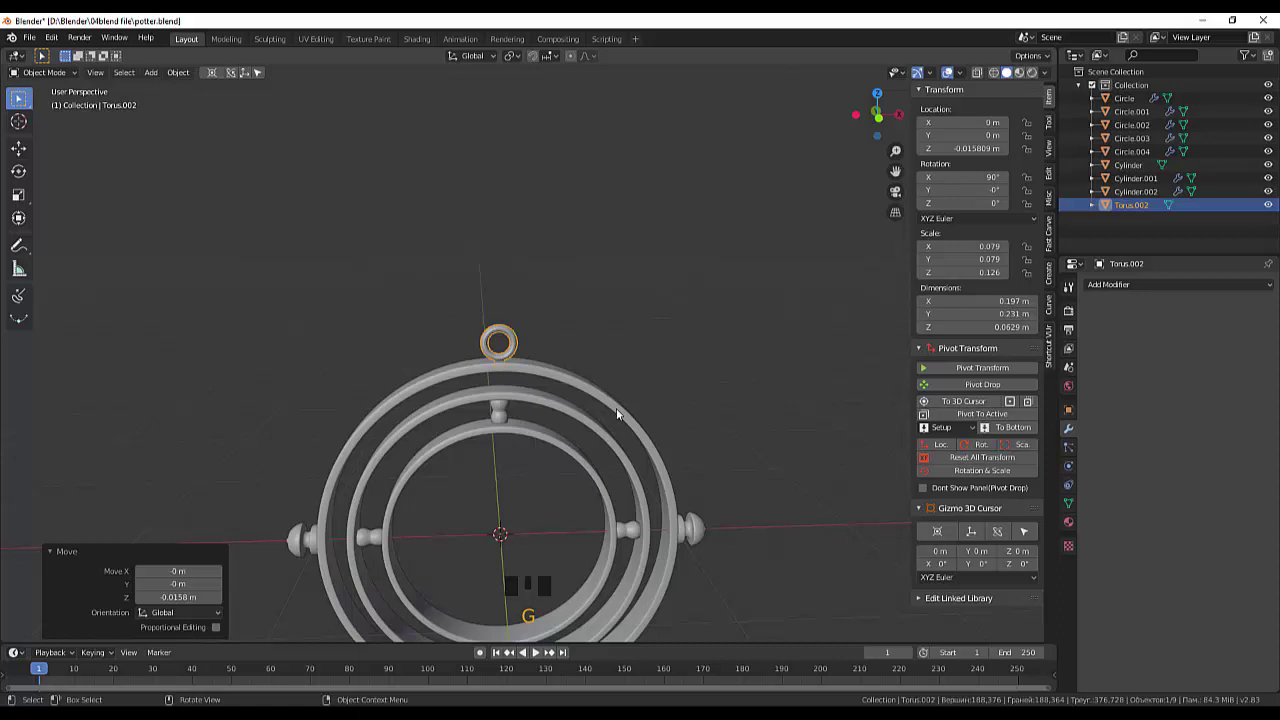
{"action": "scroll", "scroll_direction": "down", "scroll_amount": 3}
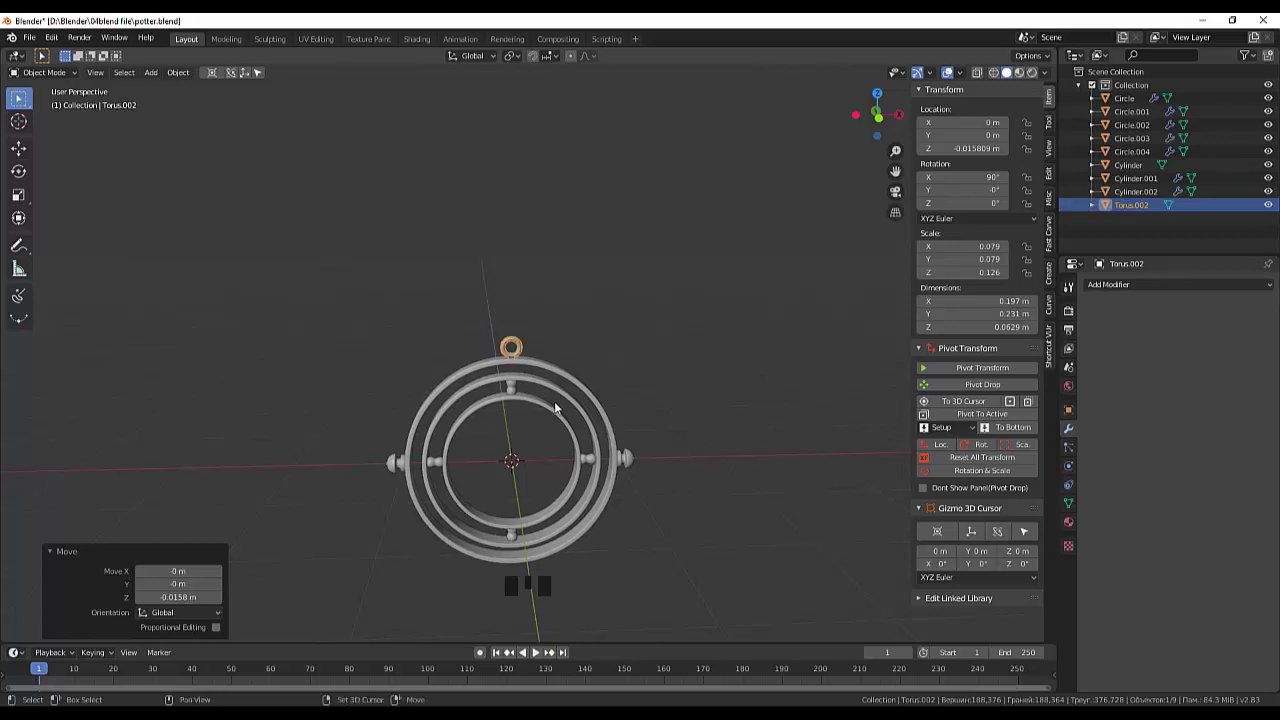
Duplicate the loop so two copies sit at +45° and −45° on the outer ring, then deselect
{"action": "key", "text": "shift+d"}
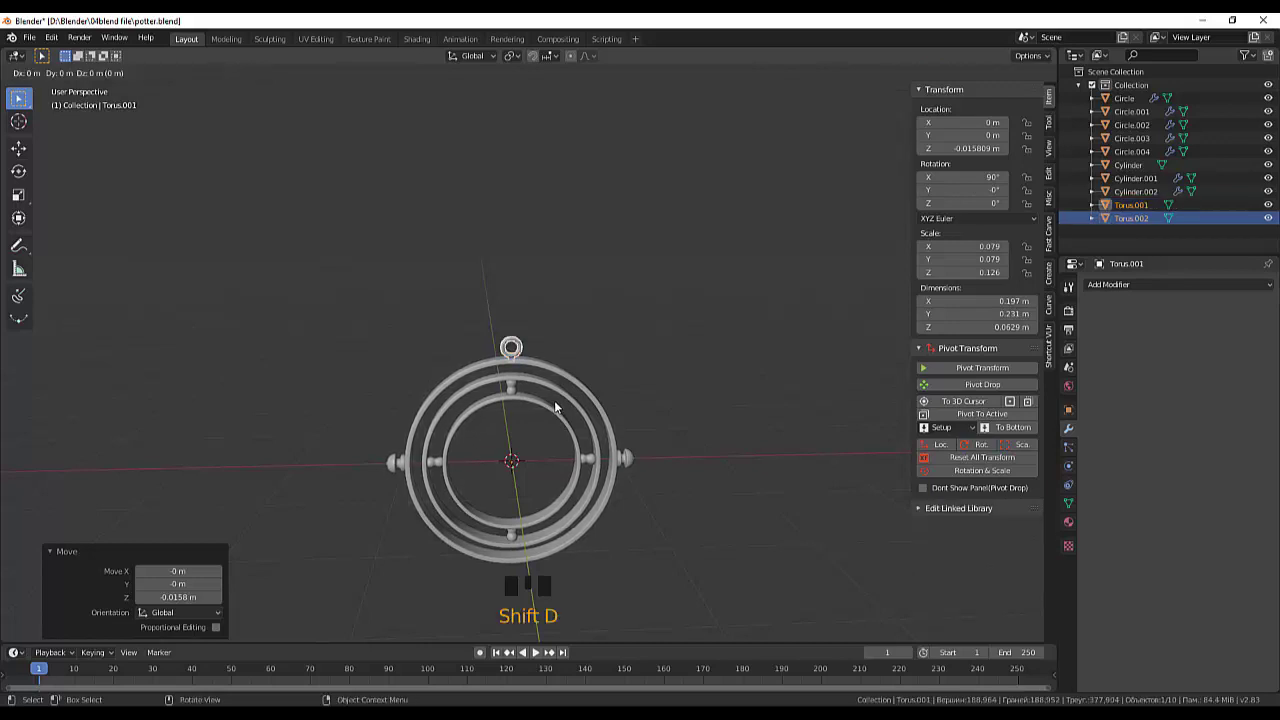
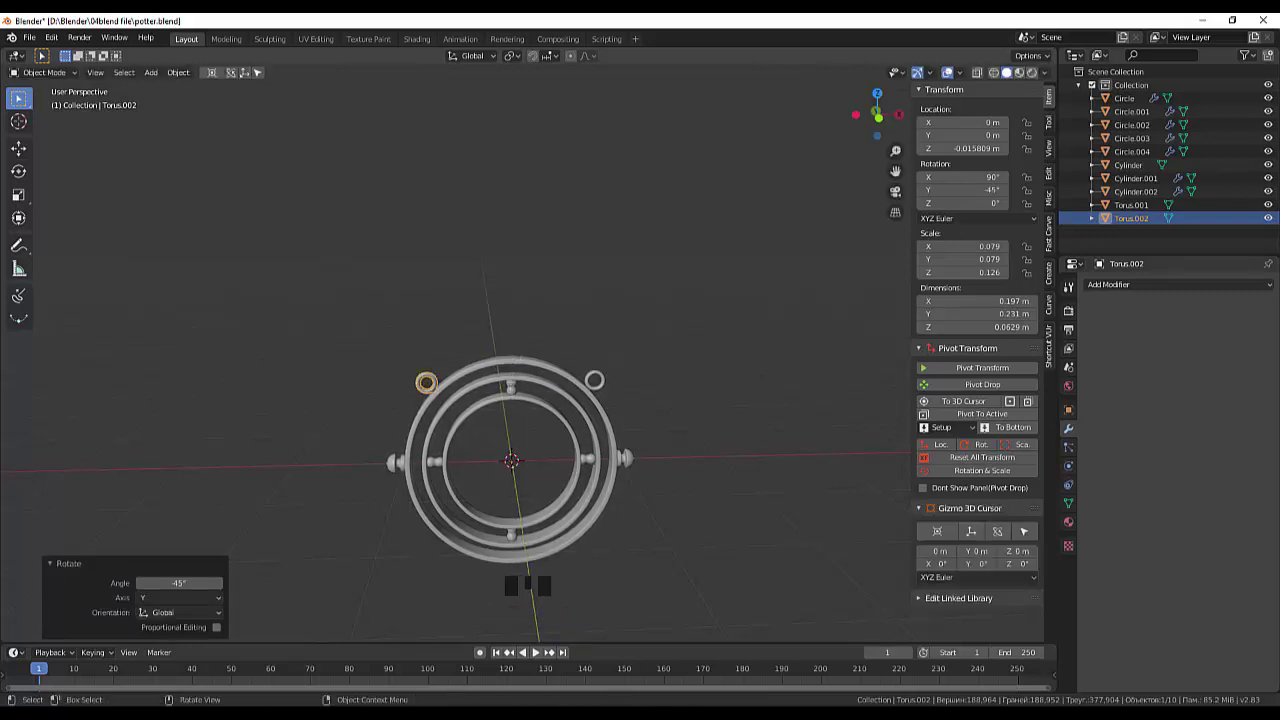
{"action": "left_click", "coordinate": [734, 368]}
{"action": "left_click_drag", "start_coordinate": [728, 371], "coordinate": [439, 436]}
{"action": "scroll", "scroll_direction": "up", "scroll_amount": 3}
{"action": "left_click_drag", "start_coordinate": [492, 352], "coordinate": [814, 485]}
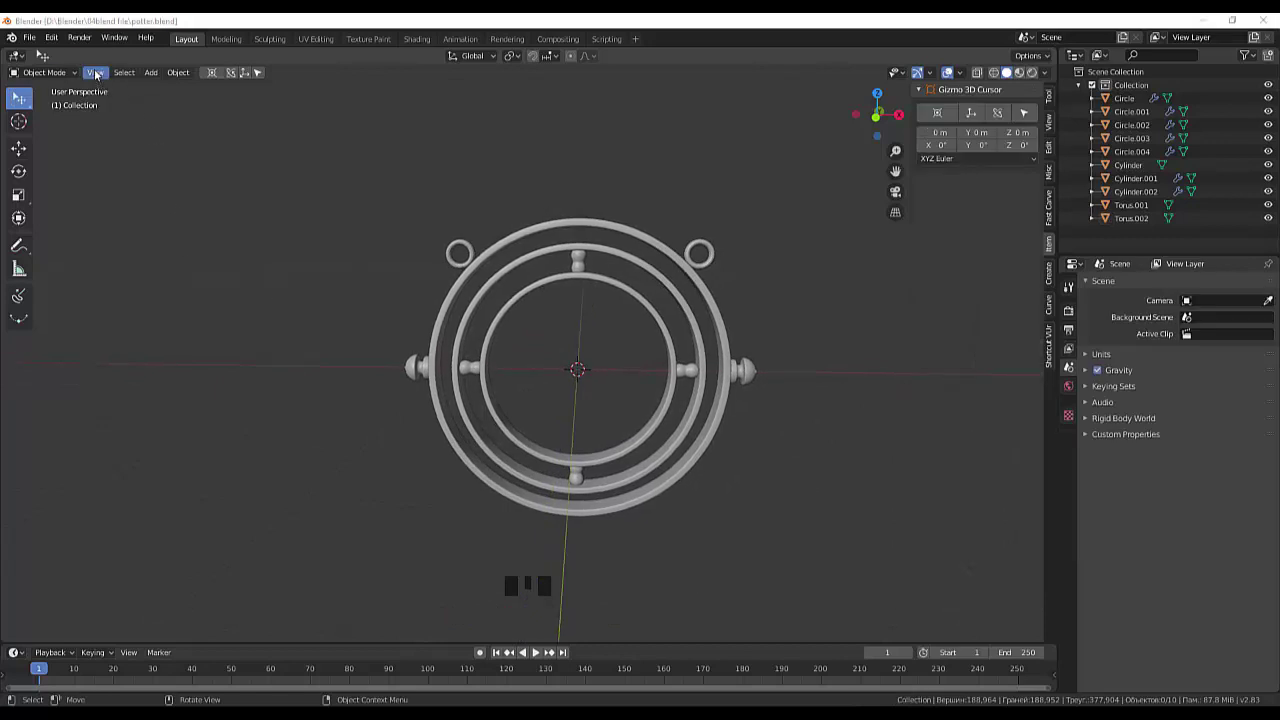
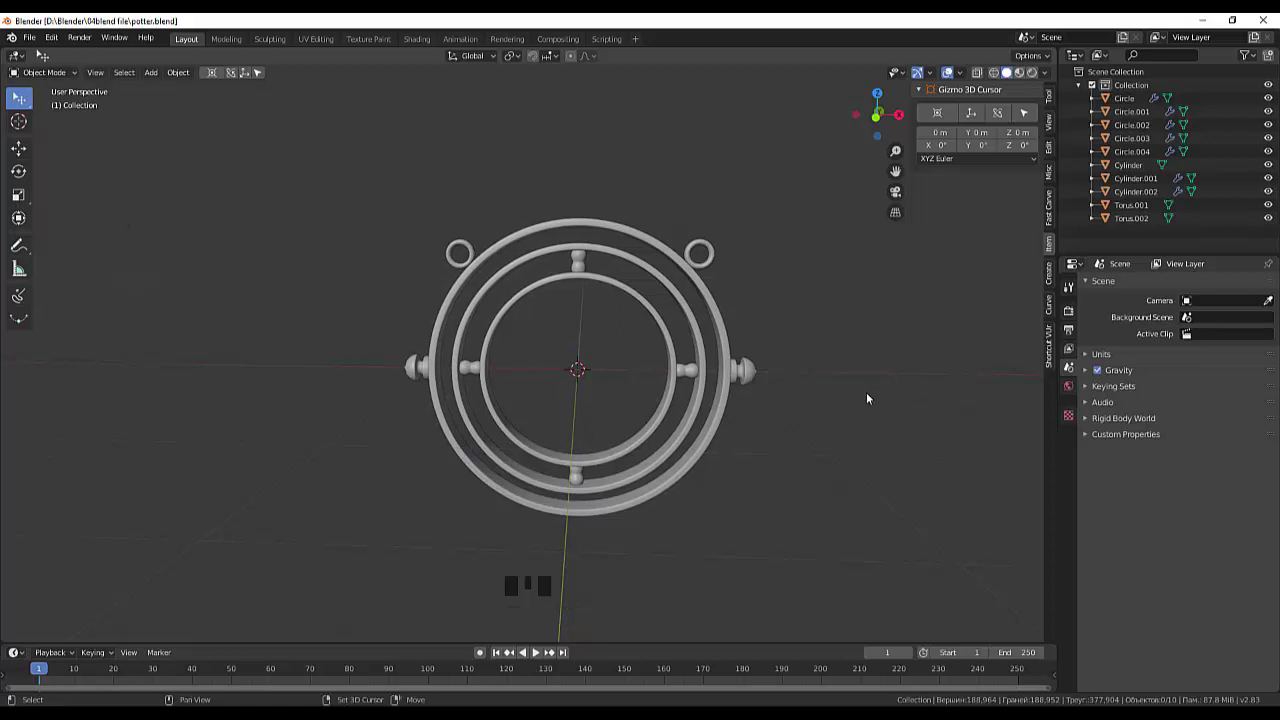
Add a Bezier curve inside the rings and rotate it upright, then a quarter turn about Z
{"action": "key", "text": "shift+a"}
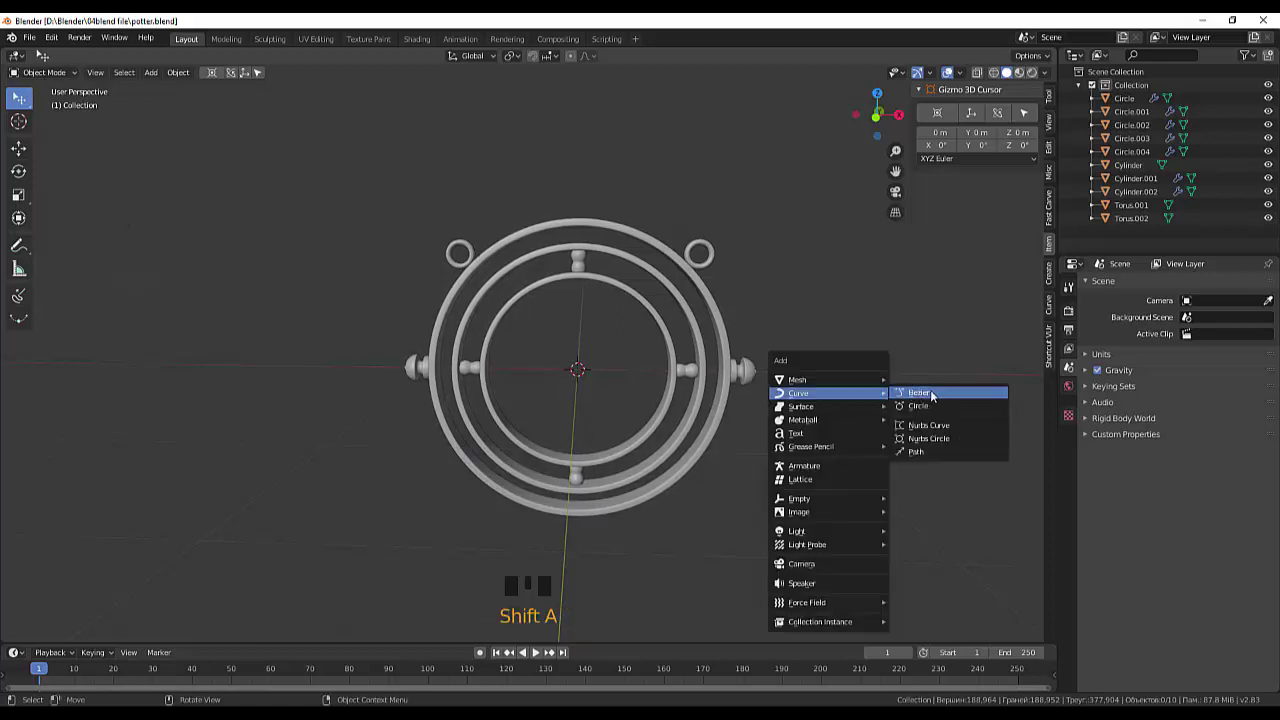
{"action": "left_click_drag", "start_coordinate": [814, 330], "coordinate": [492, 395]}
{"action": "left_click_drag", "start_coordinate": [723, 418], "coordinate": [509, 407]}
{"action": "left_click", "coordinate": [509, 407]}
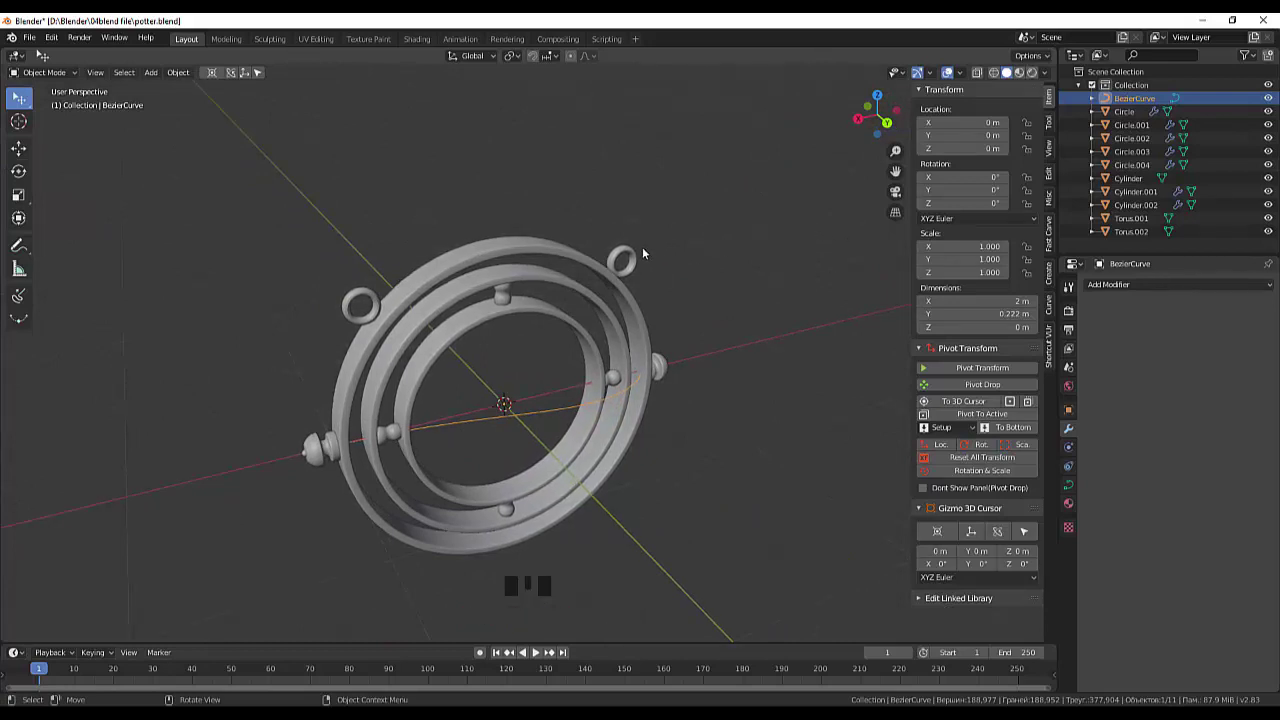
{"action": "key", "text": "r"}
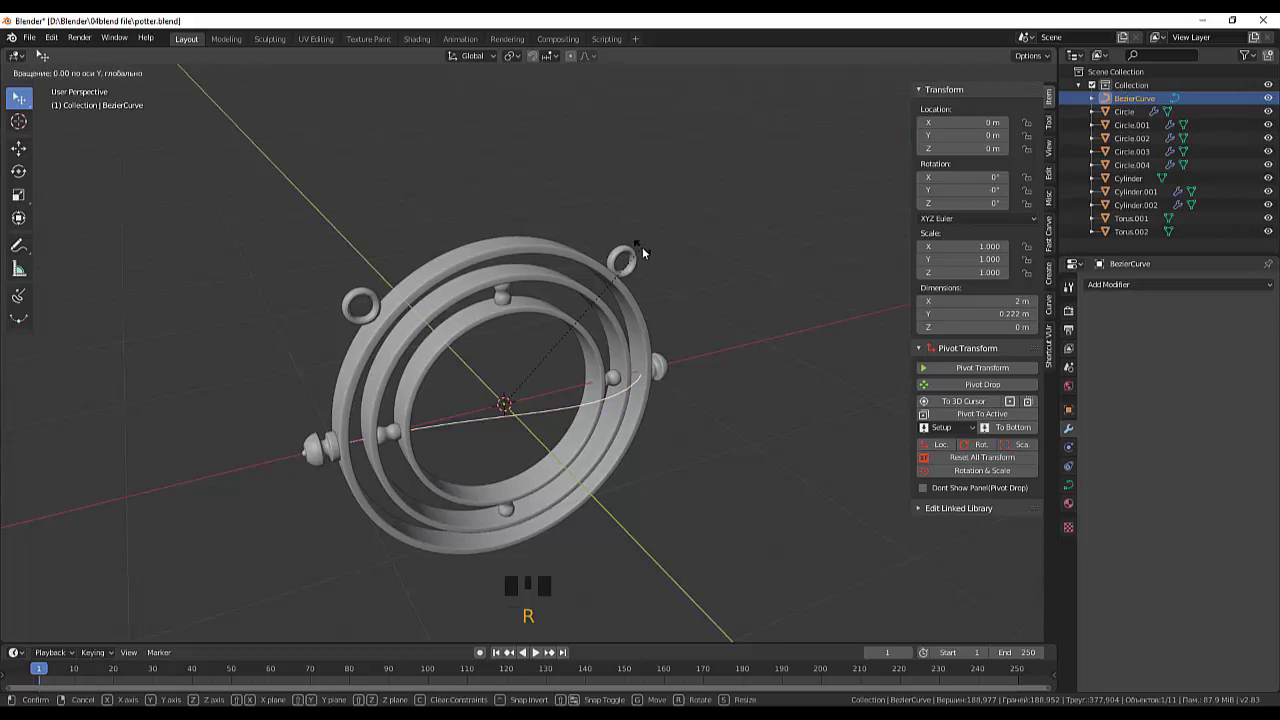
{"action": "left_click_drag", "start_coordinate": [655, 258], "coordinate": [529, 418]}
{"action": "left_click", "coordinate": [529, 418]}
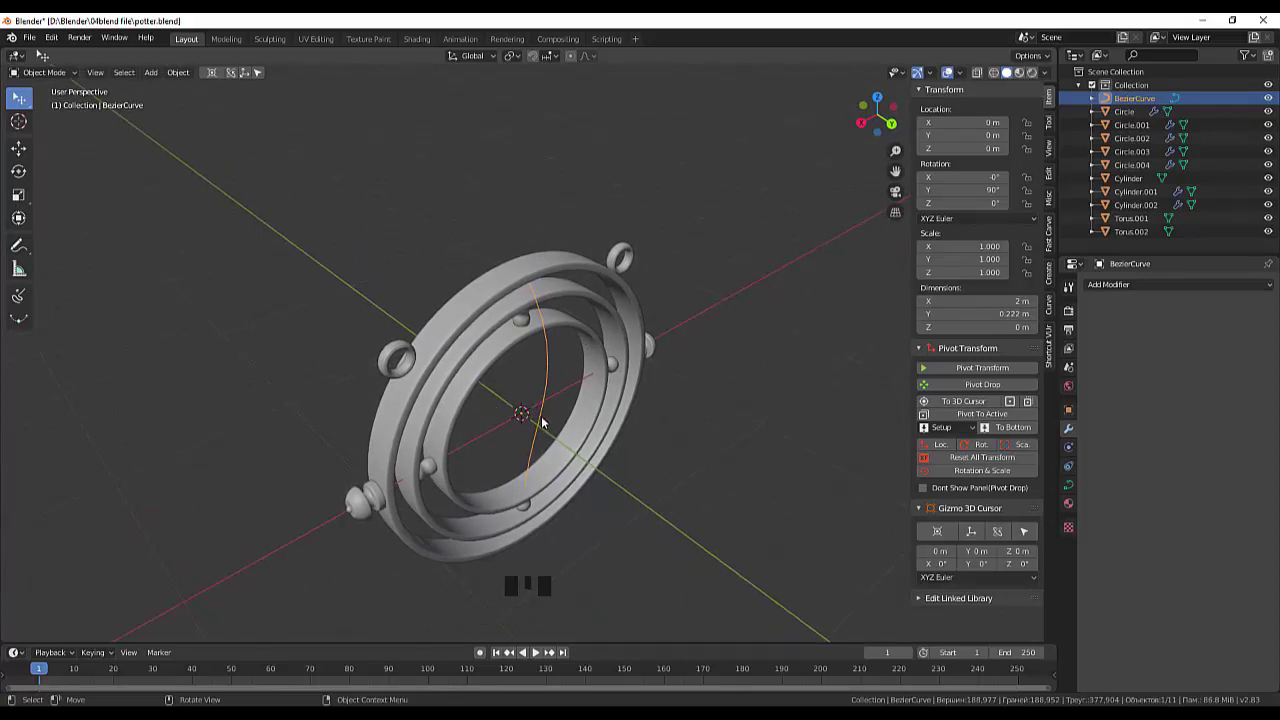
{"action": "key", "text": "r"}
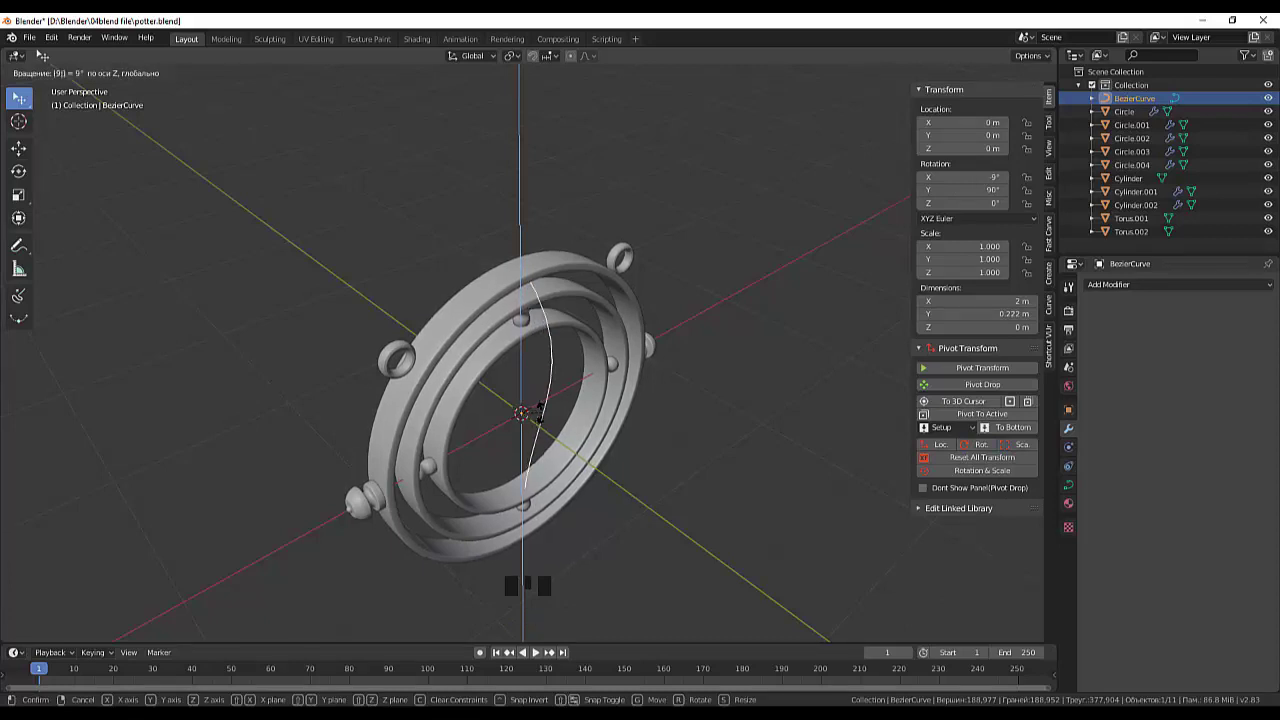
{"action": "left_click_drag", "start_coordinate": [603, 411], "coordinate": [806, 355]}
In front view, shorten the curve and move its points to run straight down to the centre
{"action": "key", "text": "KP_1"}
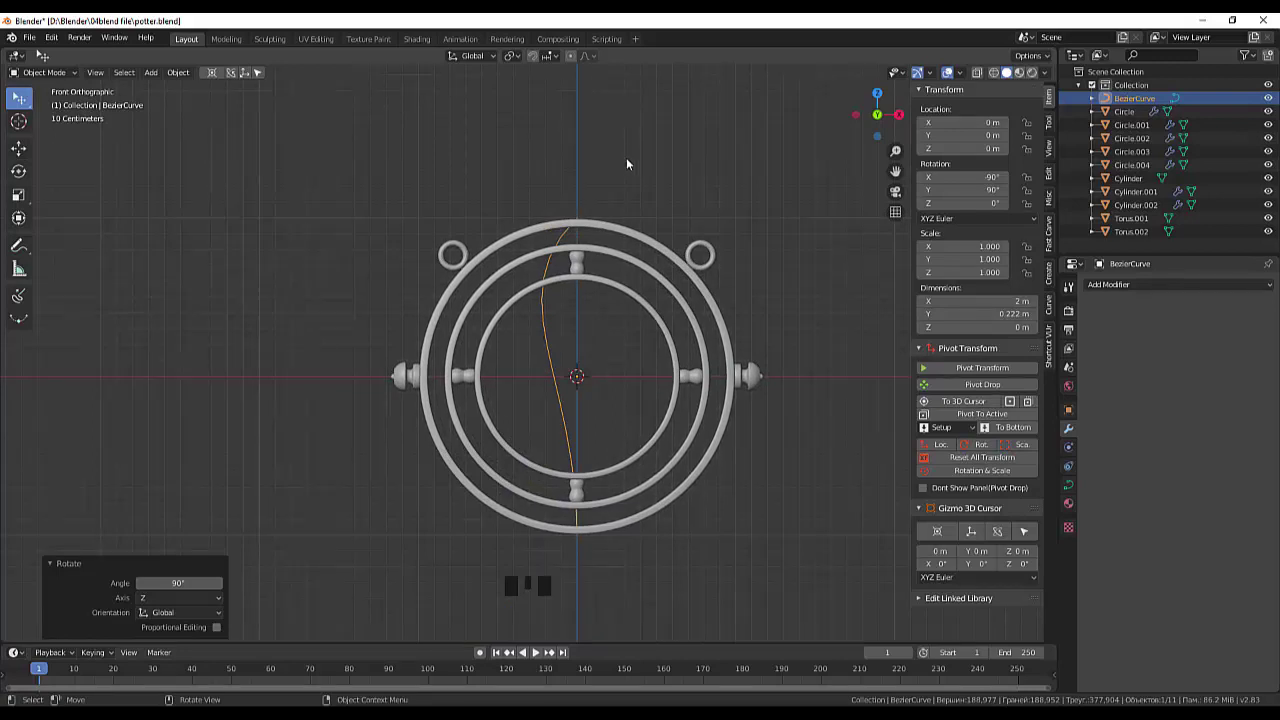
{"action": "key", "text": "s"}
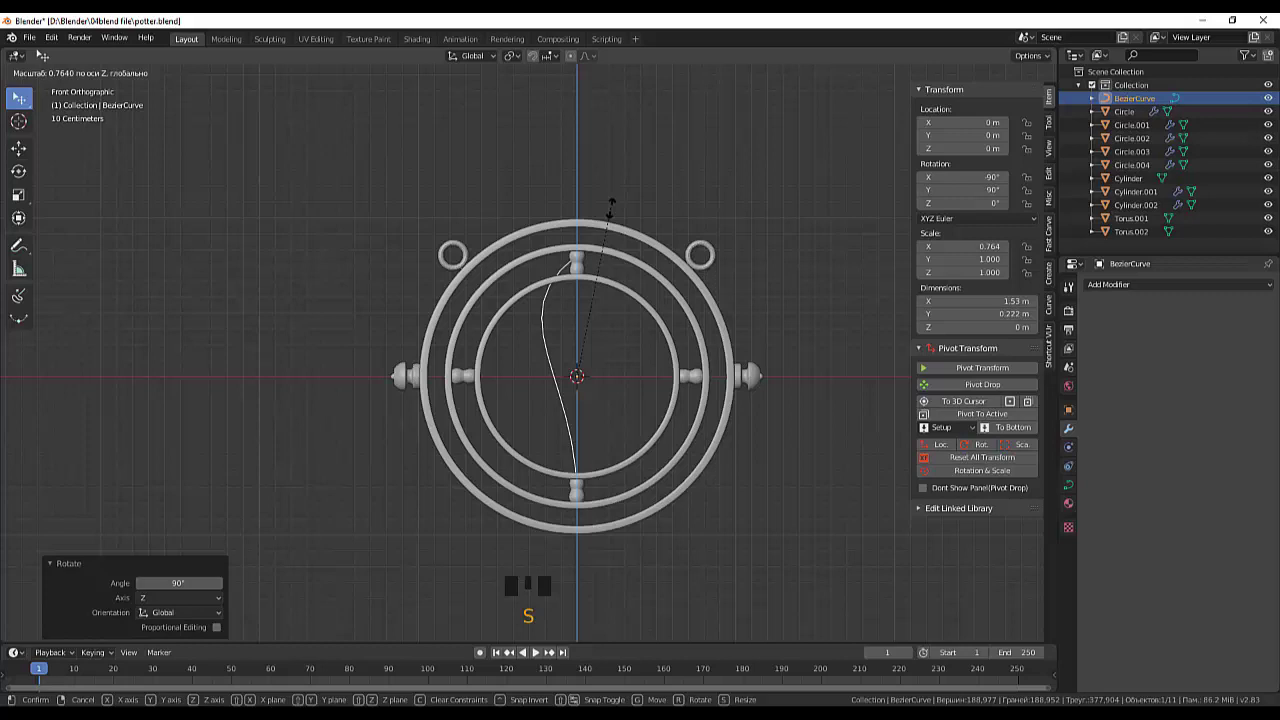
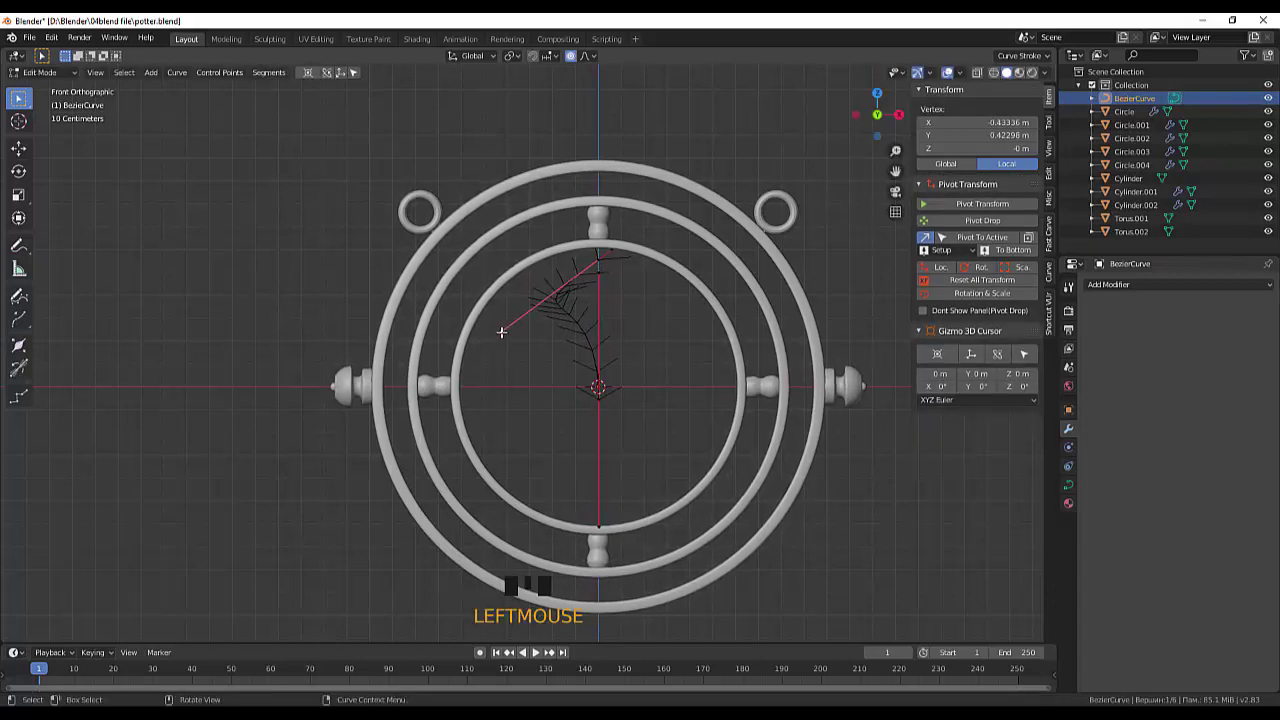
{"action": "key", "text": "g"}
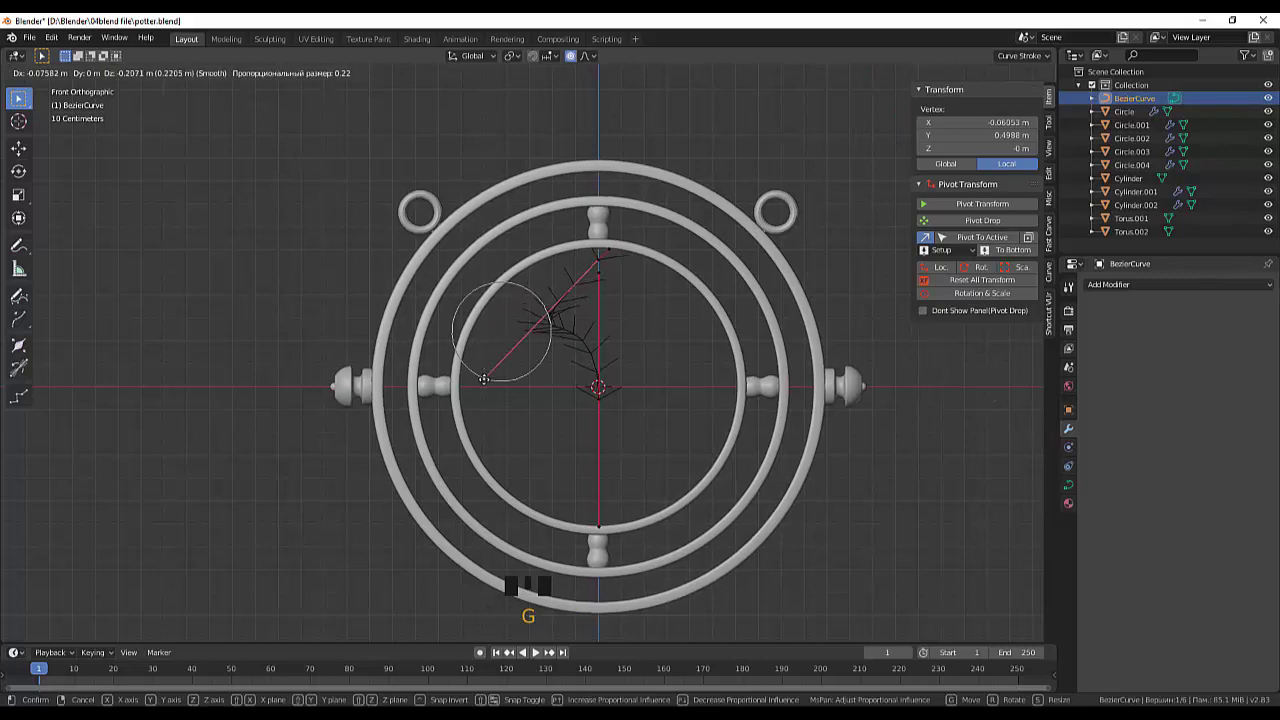
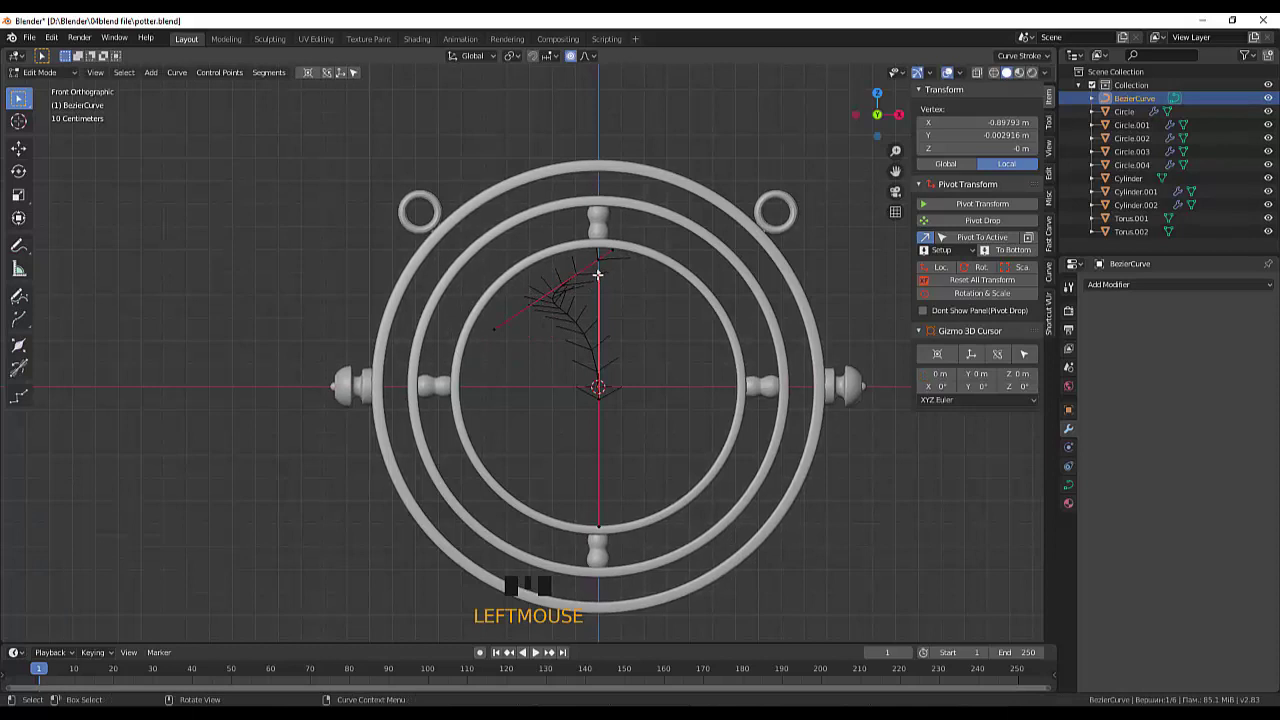
{"action": "key", "text": "g"}
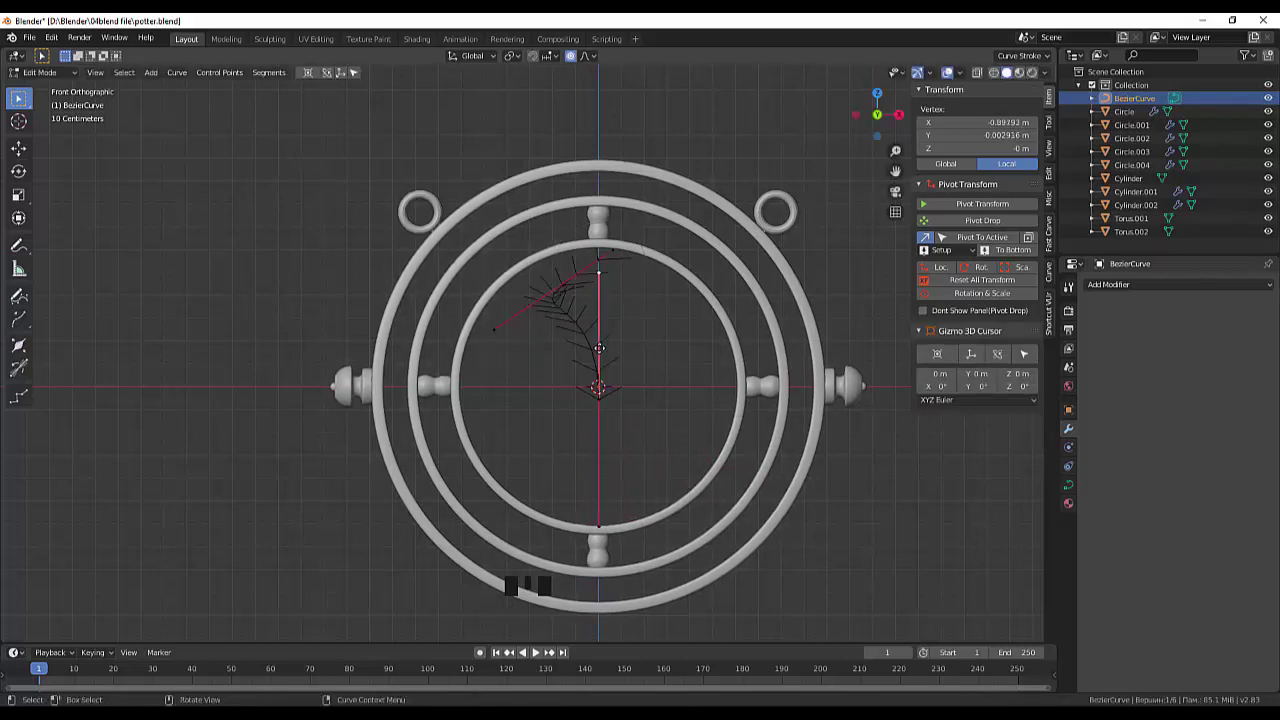
{"action": "key", "text": "ctrl+z"}
{"action": "key", "text": "ctrl+z"}
{"action": "key", "text": "ctrl+z"}
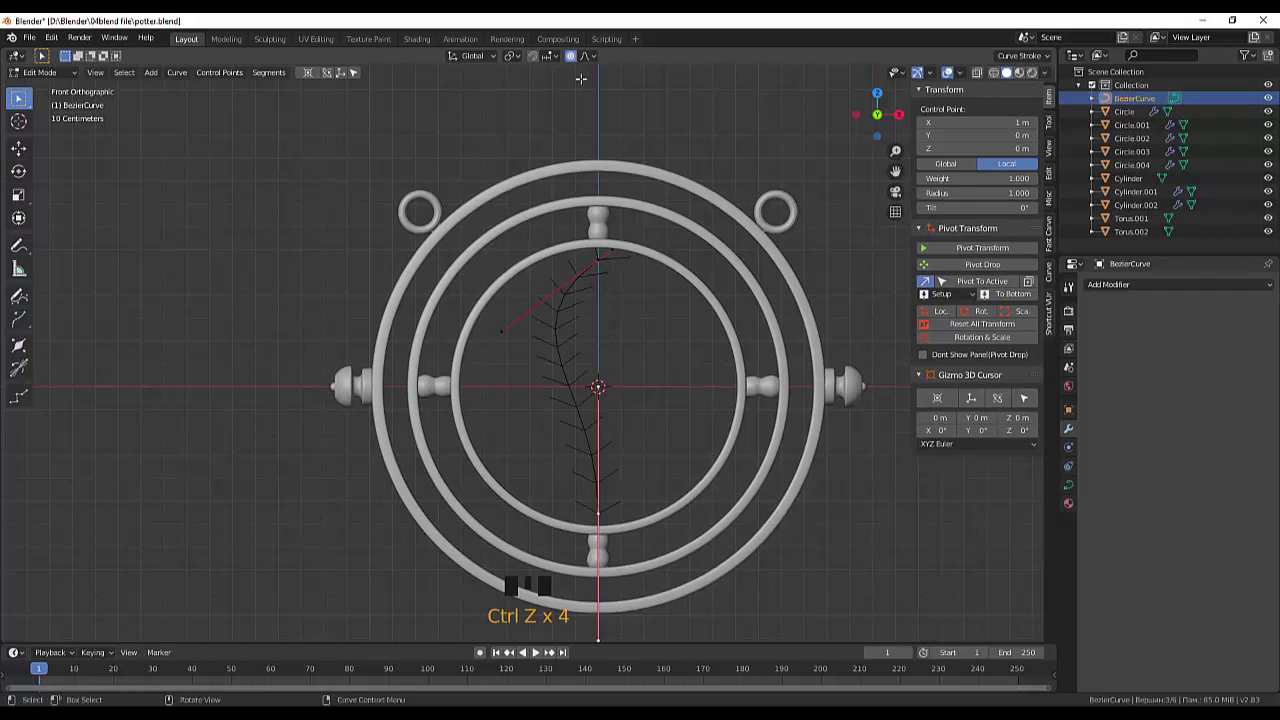
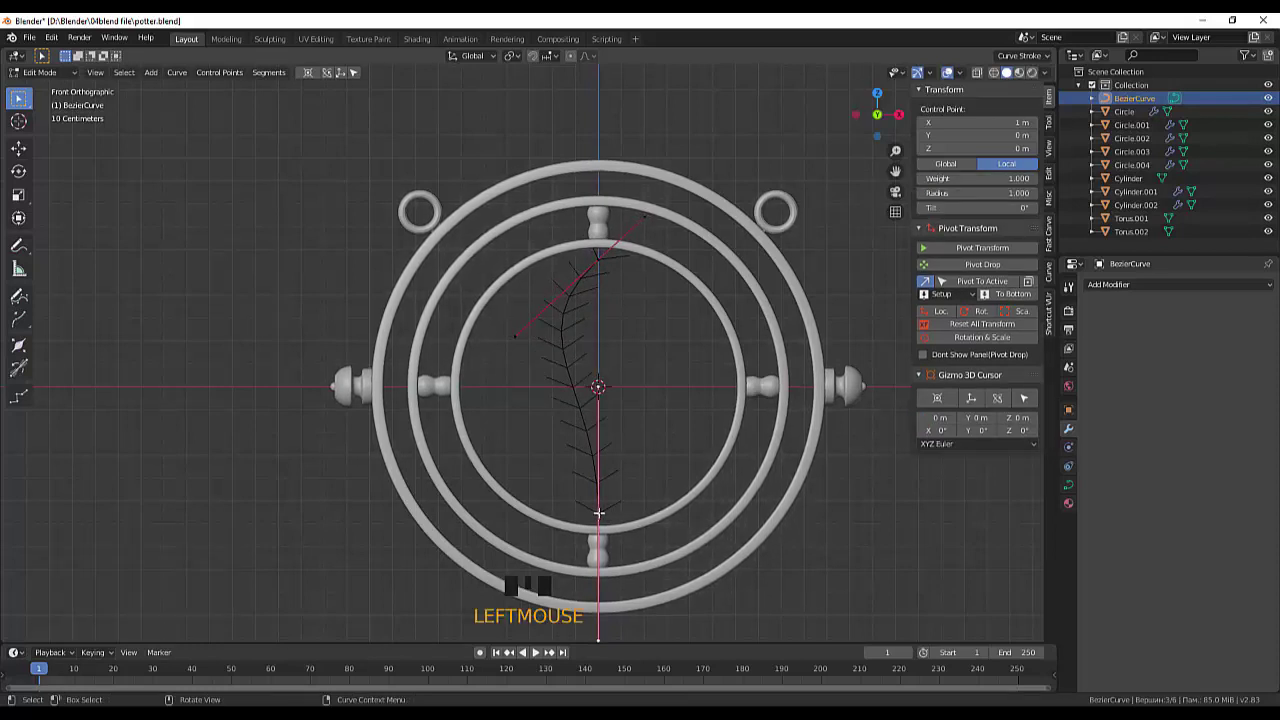
{"action": "key", "text": "g"}
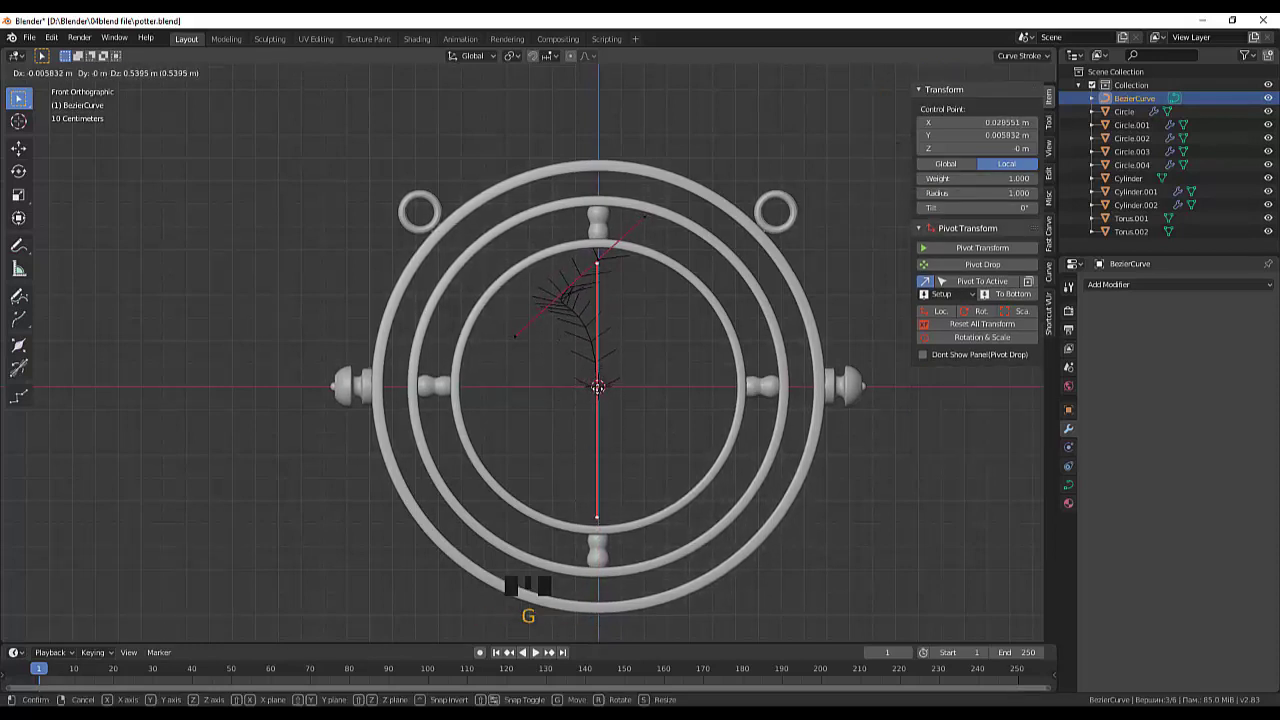
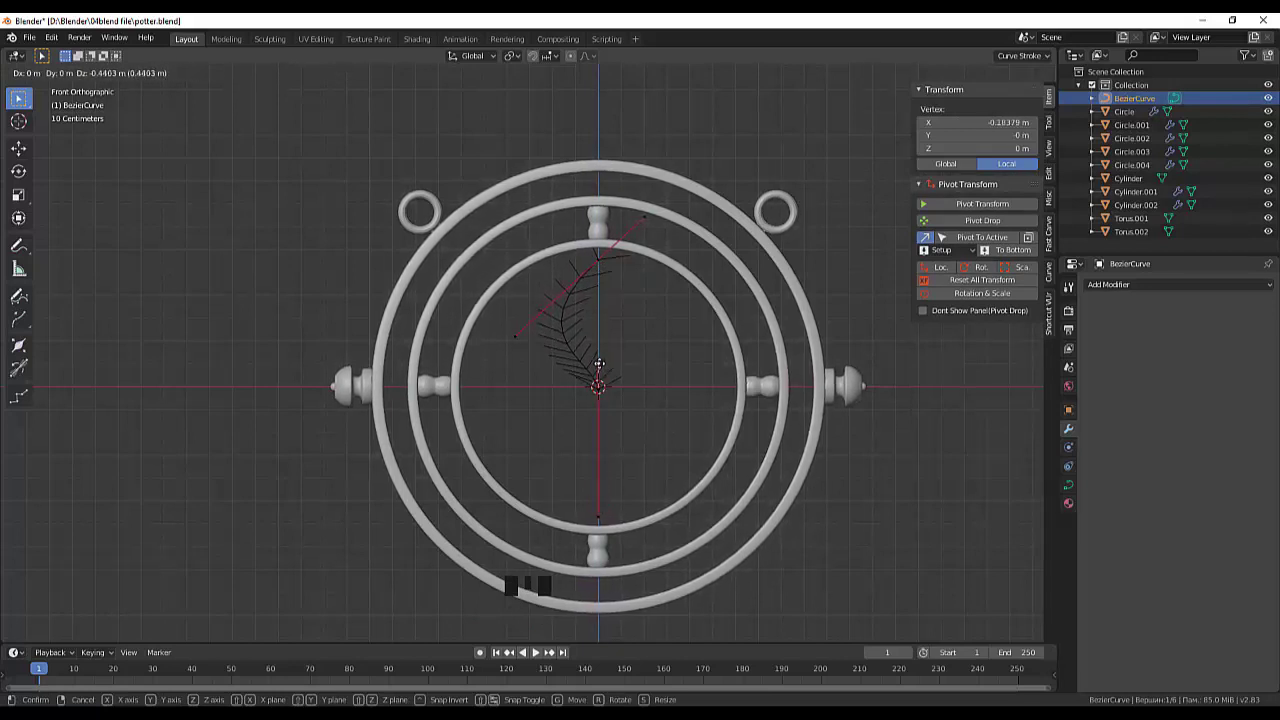
Drag the curve's control points so it bows from the inner ring's top down to the centre
{"action": "scroll", "scroll_direction": "up", "scroll_amount": 3}
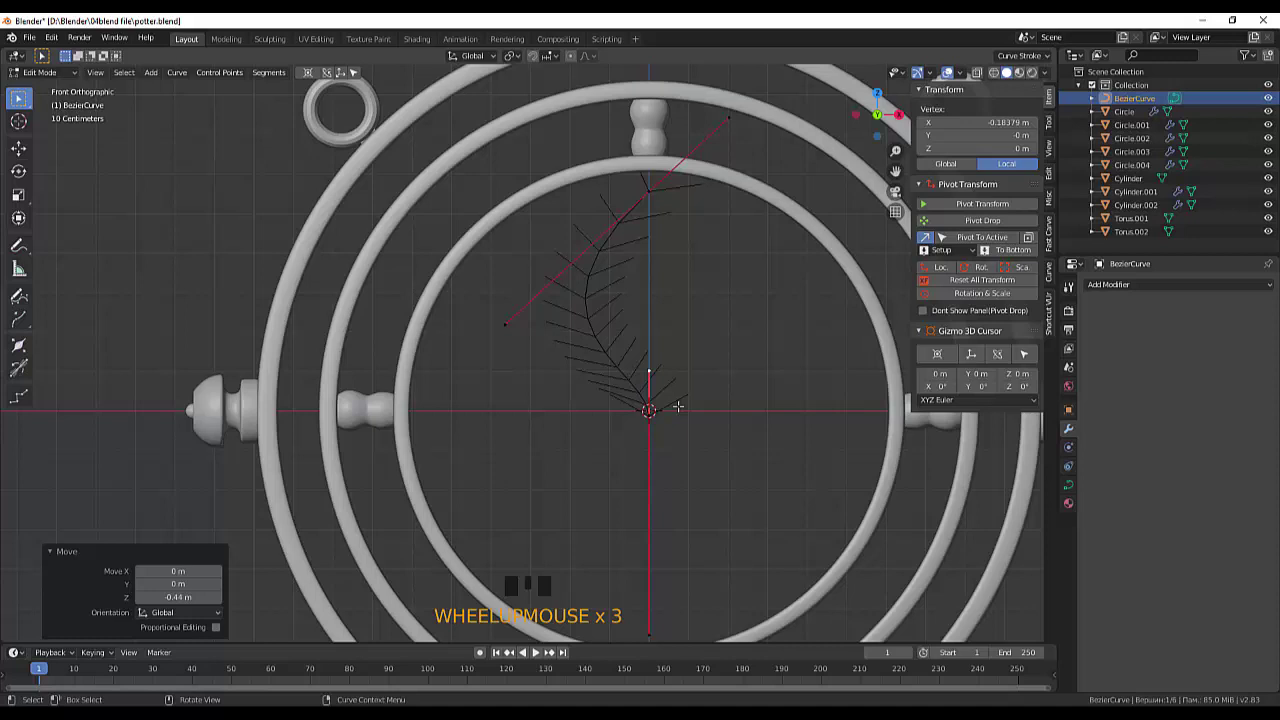
{"action": "key", "text": "g"}
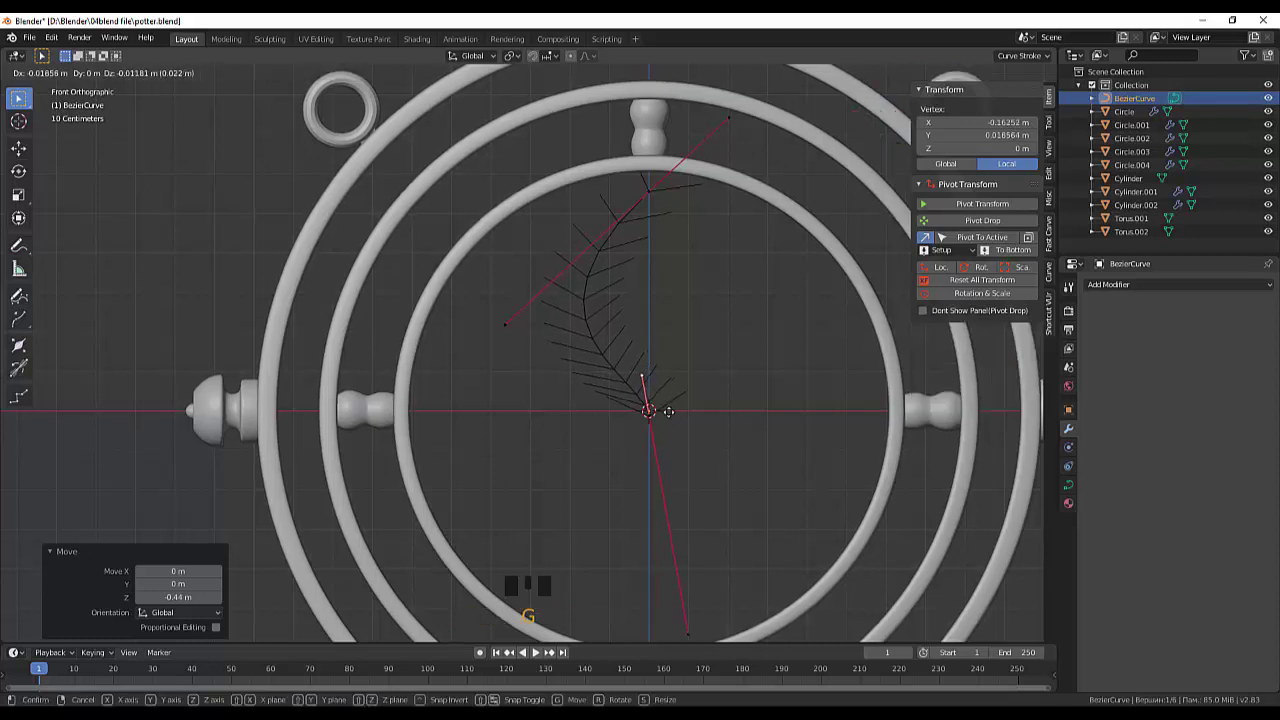
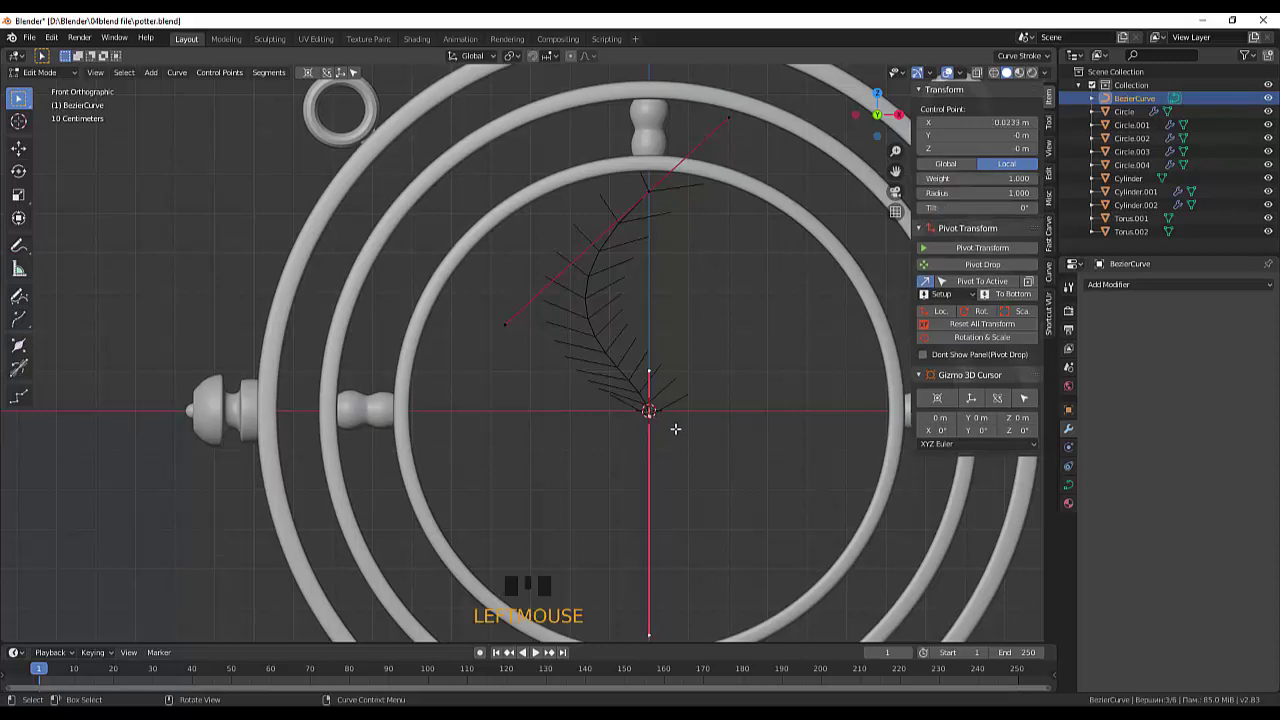
{"action": "key", "text": "g"}
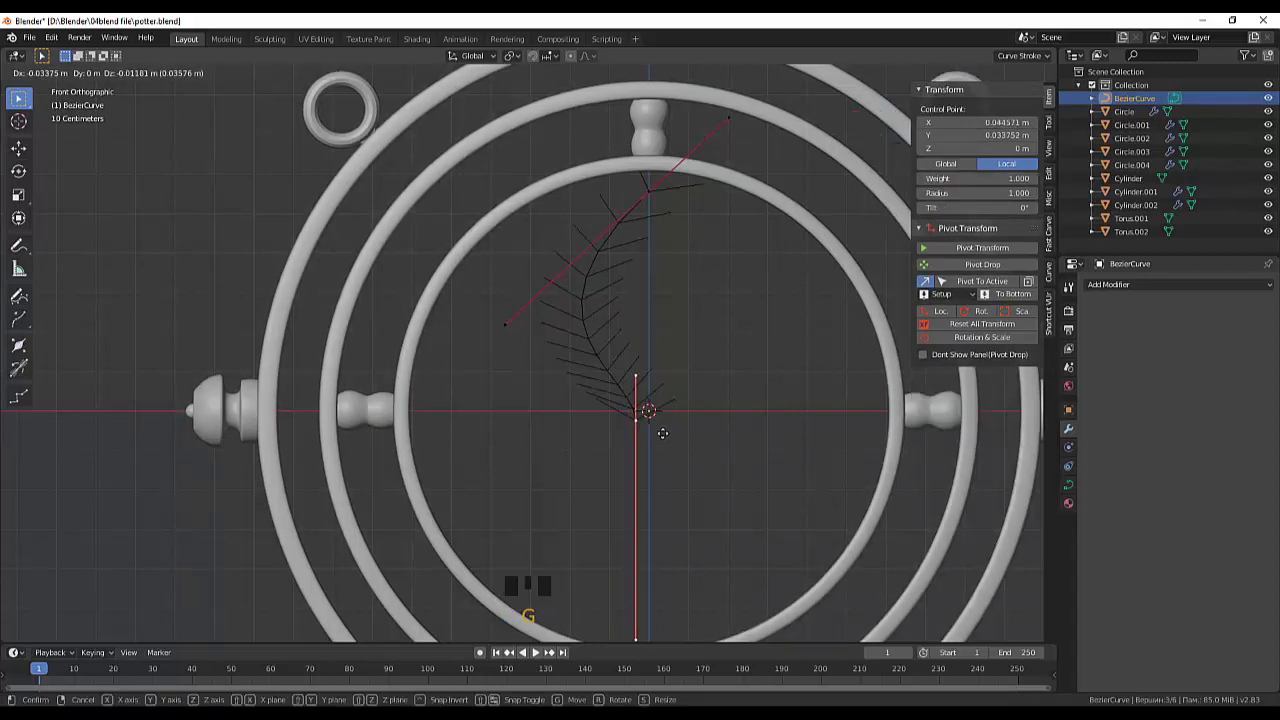
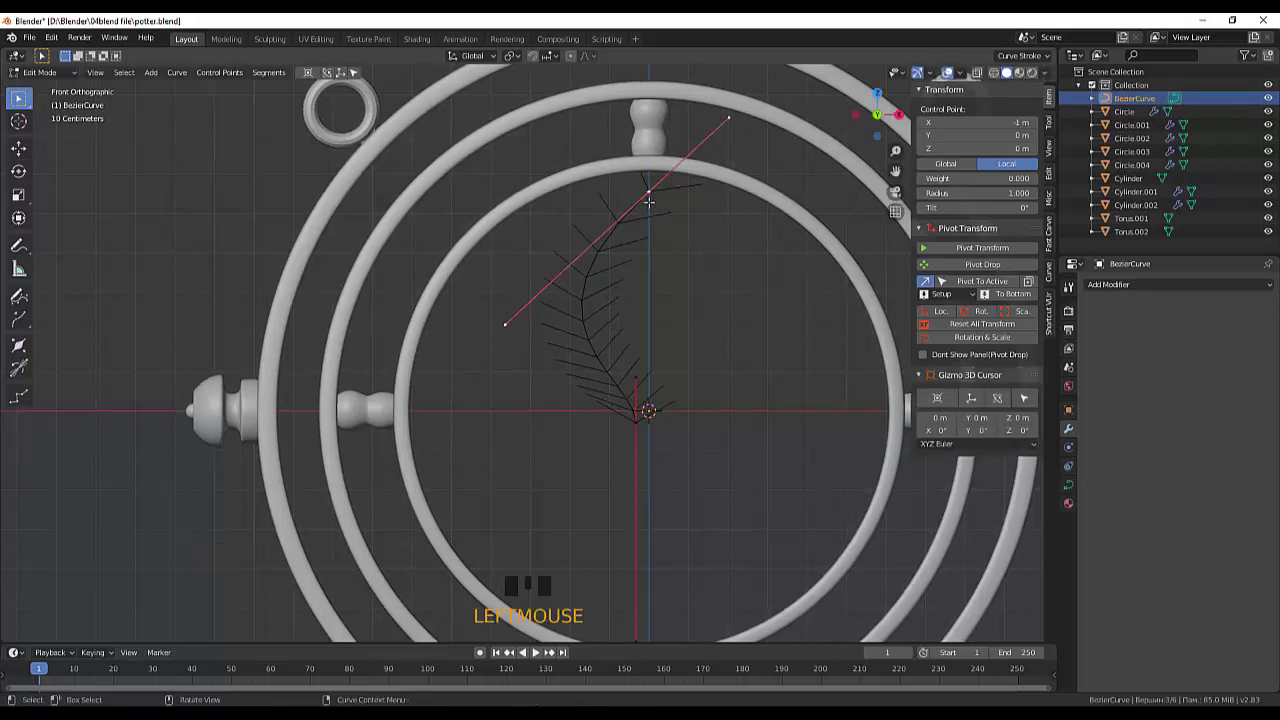
{"action": "key", "text": "g"}
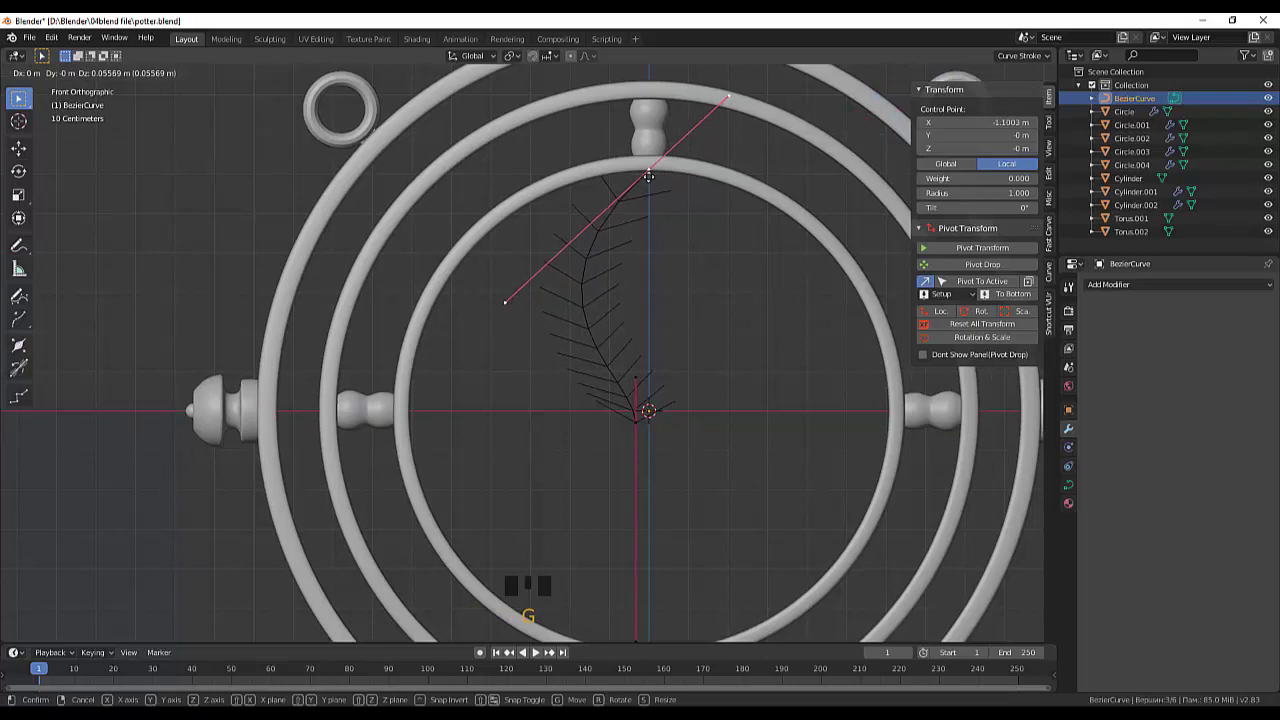
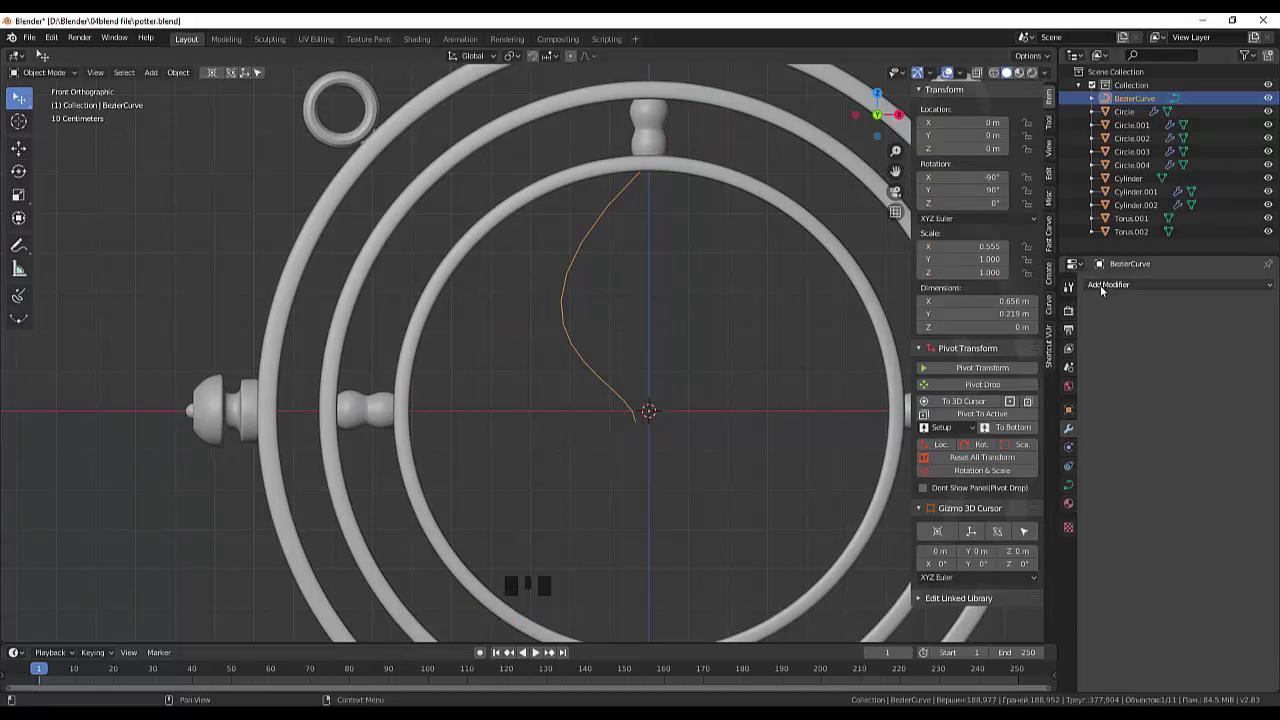
Add a Screw modifier revolving the profile around the X axis into a rounded bulb
{"action": "left_click_drag", "start_coordinate": [1108, 291], "coordinate": [1056, 423]}
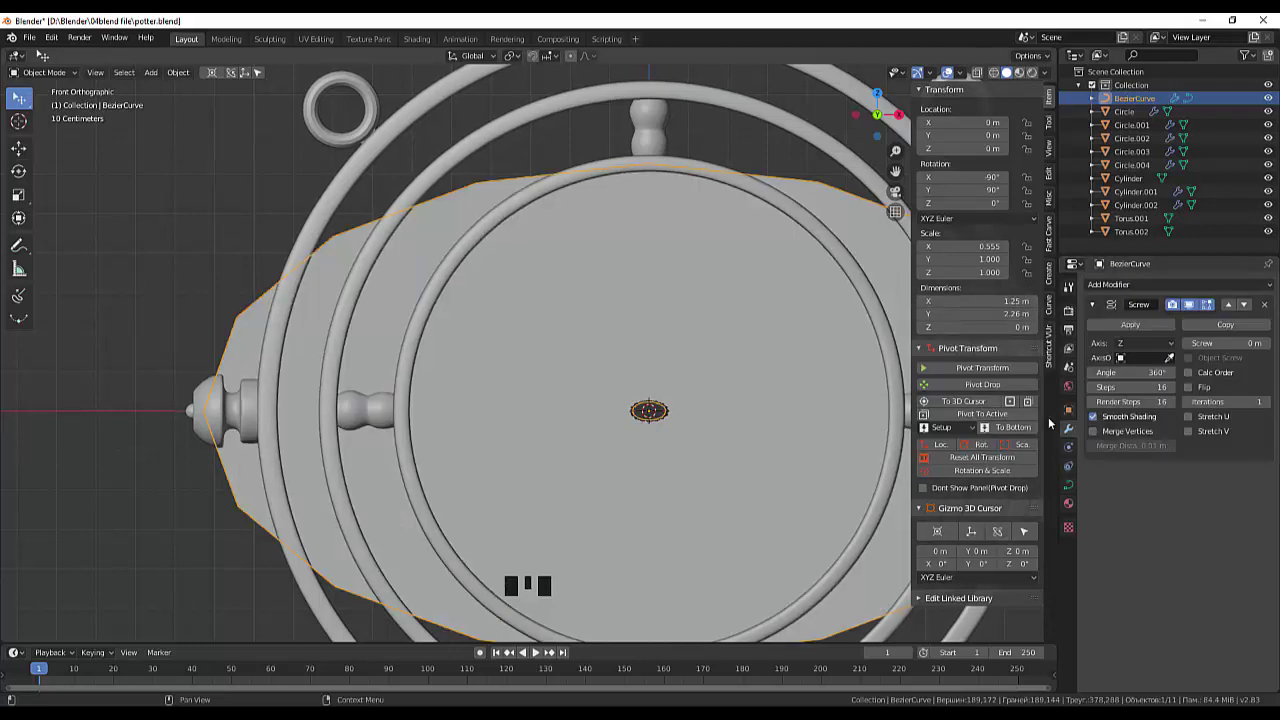
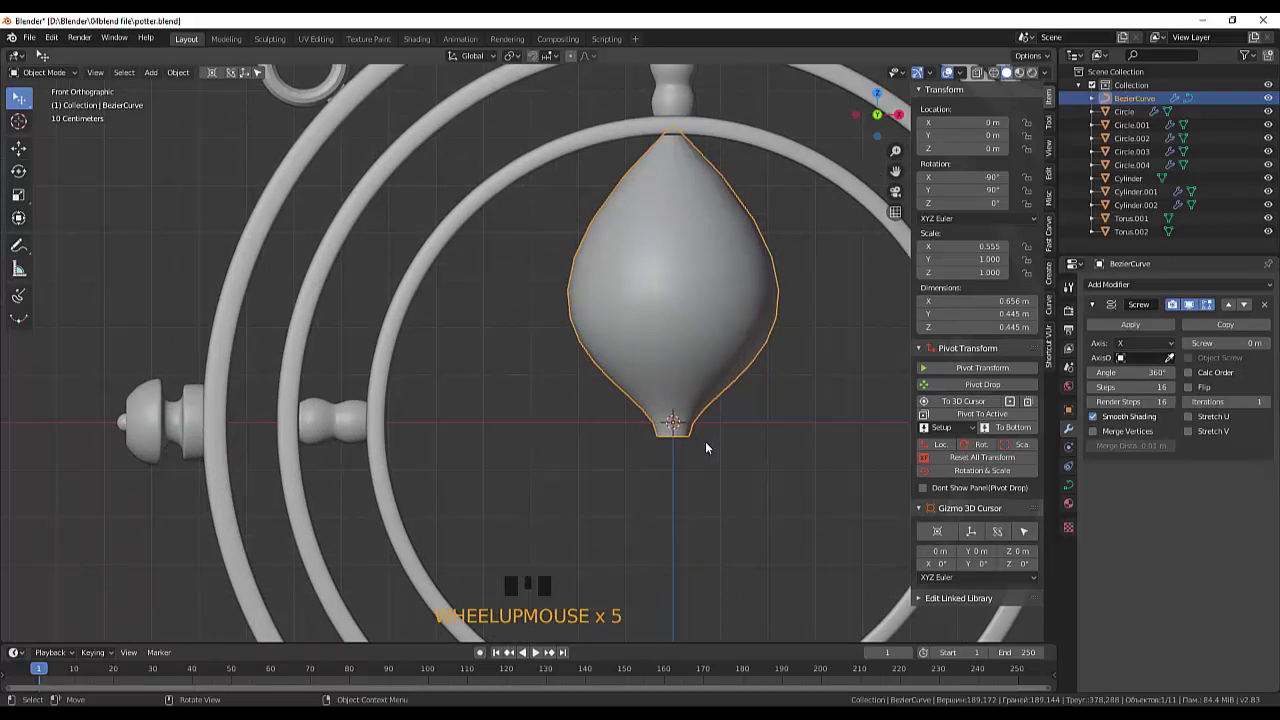
{"action": "left_click", "coordinate": [709, 464]}
{"action": "scroll", "scroll_direction": "down", "scroll_amount": 3}
{"action": "left_click", "coordinate": [638, 318]}
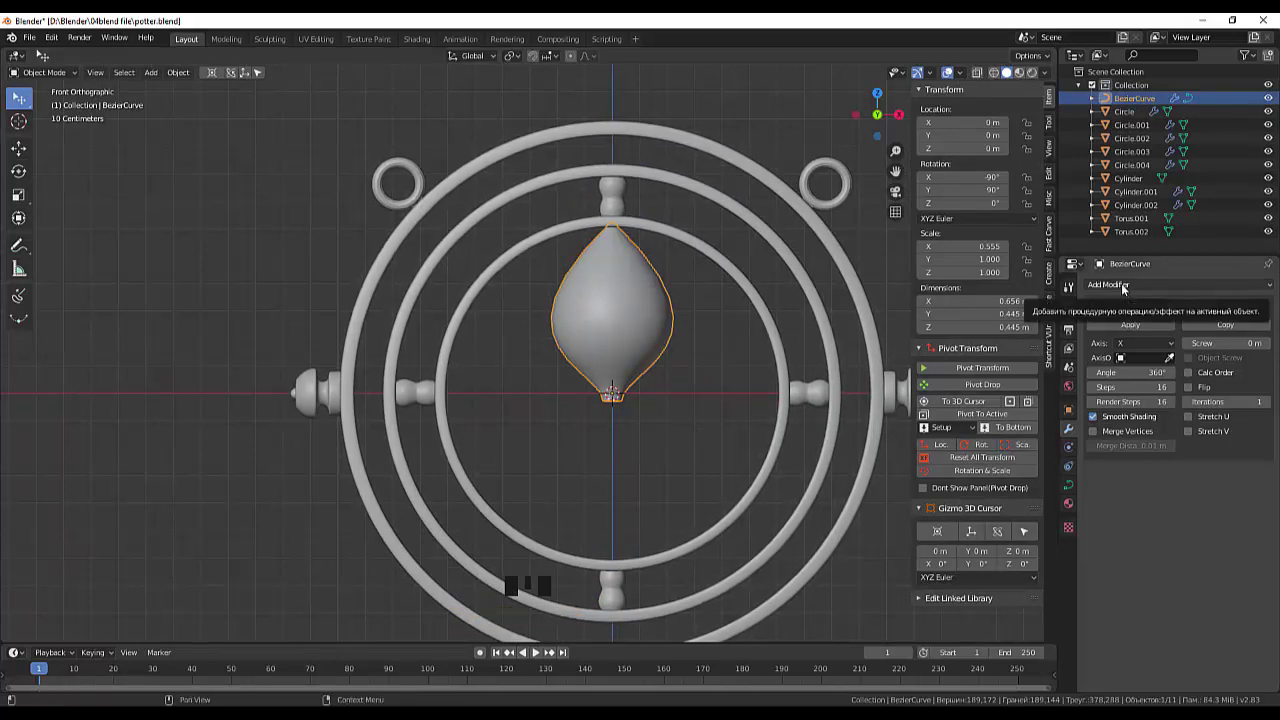
Add a Solidify modifier with 0.03 m thickness and offset 1, plus Subdivision Surface
{"action": "left_click_drag", "start_coordinate": [1129, 289], "coordinate": [1054, 422]}
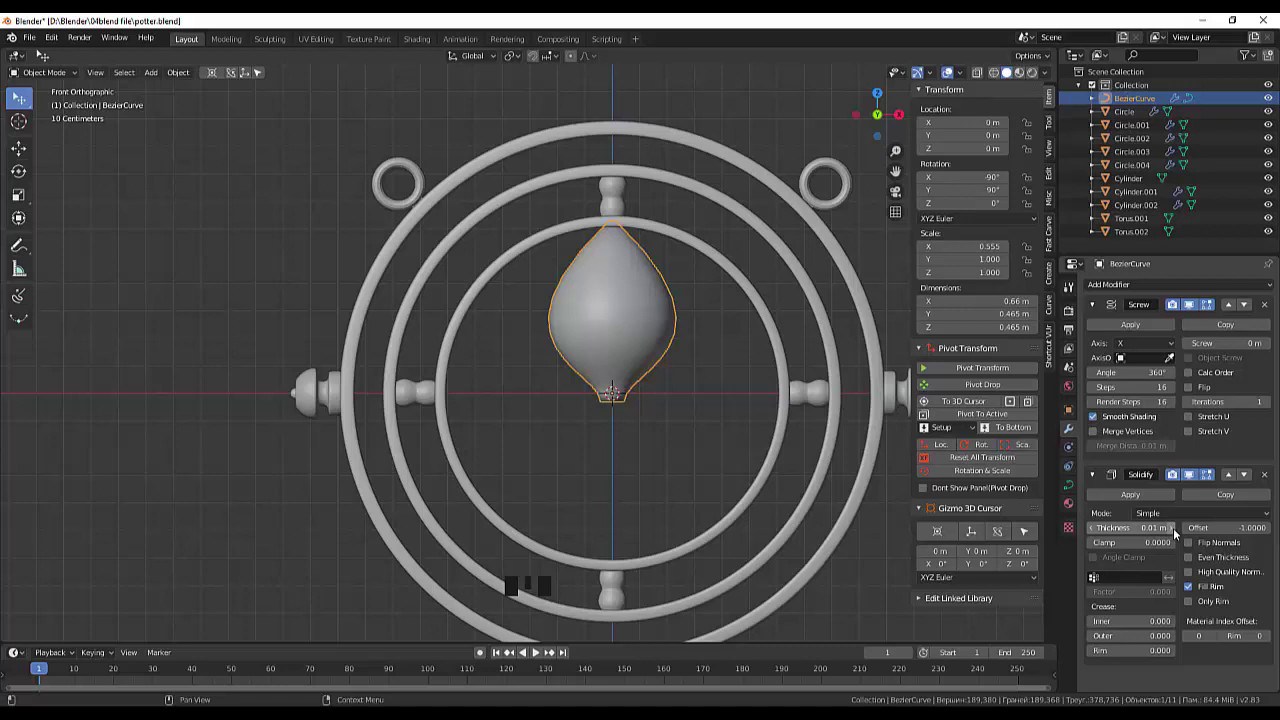
{"action": "left_click_drag", "start_coordinate": [1177, 531], "coordinate": [1158, 513]}
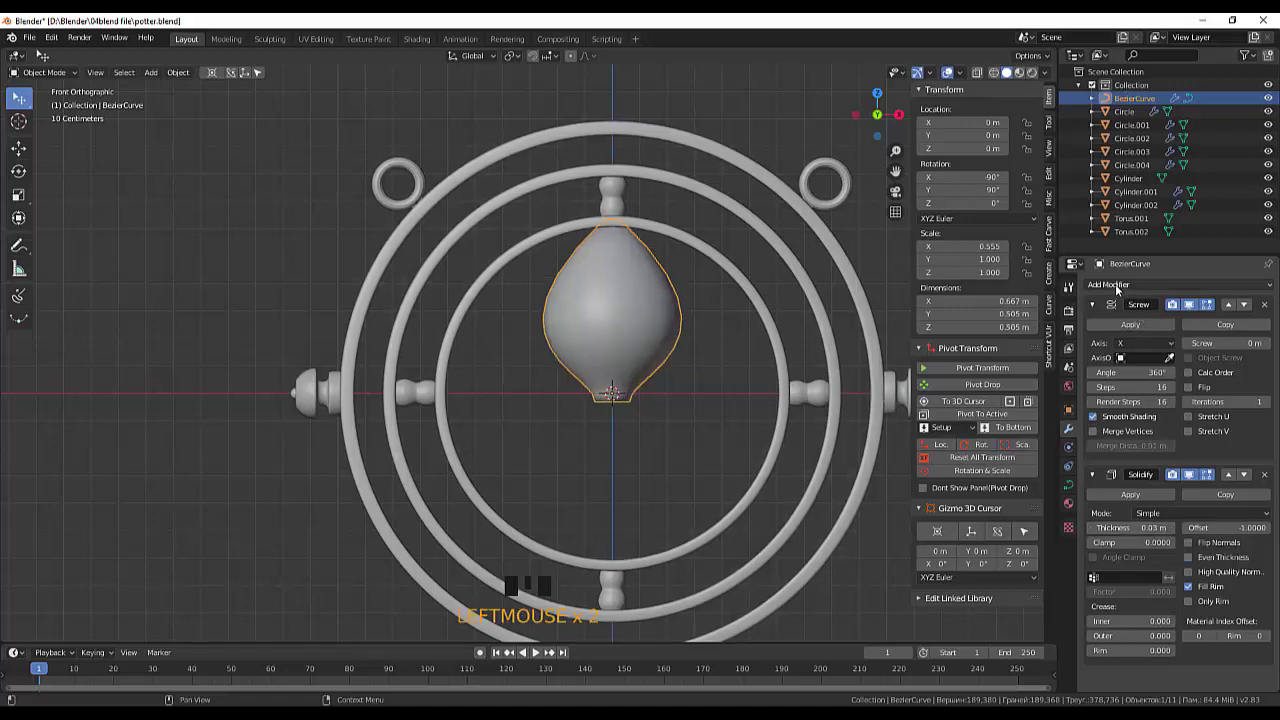
{"action": "left_click_drag", "start_coordinate": [1123, 289], "coordinate": [1068, 453]}
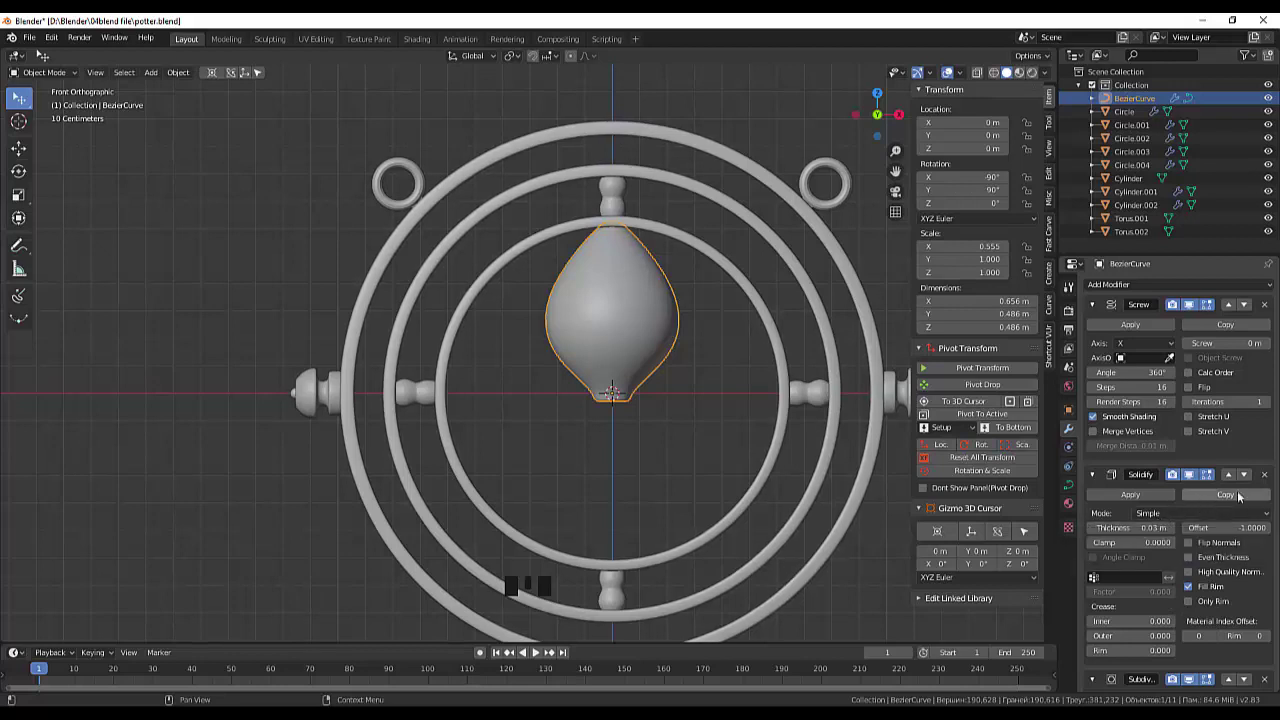
Check the bulb's curve points in Edit Mode wireframe, then return to Object Mode
{"action": "scroll", "scroll_direction": "down", "scroll_amount": 3}
{"action": "scroll", "scroll_direction": "down", "scroll_amount": 3}
{"action": "scroll", "scroll_direction": "down", "scroll_amount": 3}
{"action": "left_click", "coordinate": [1026, 534]}
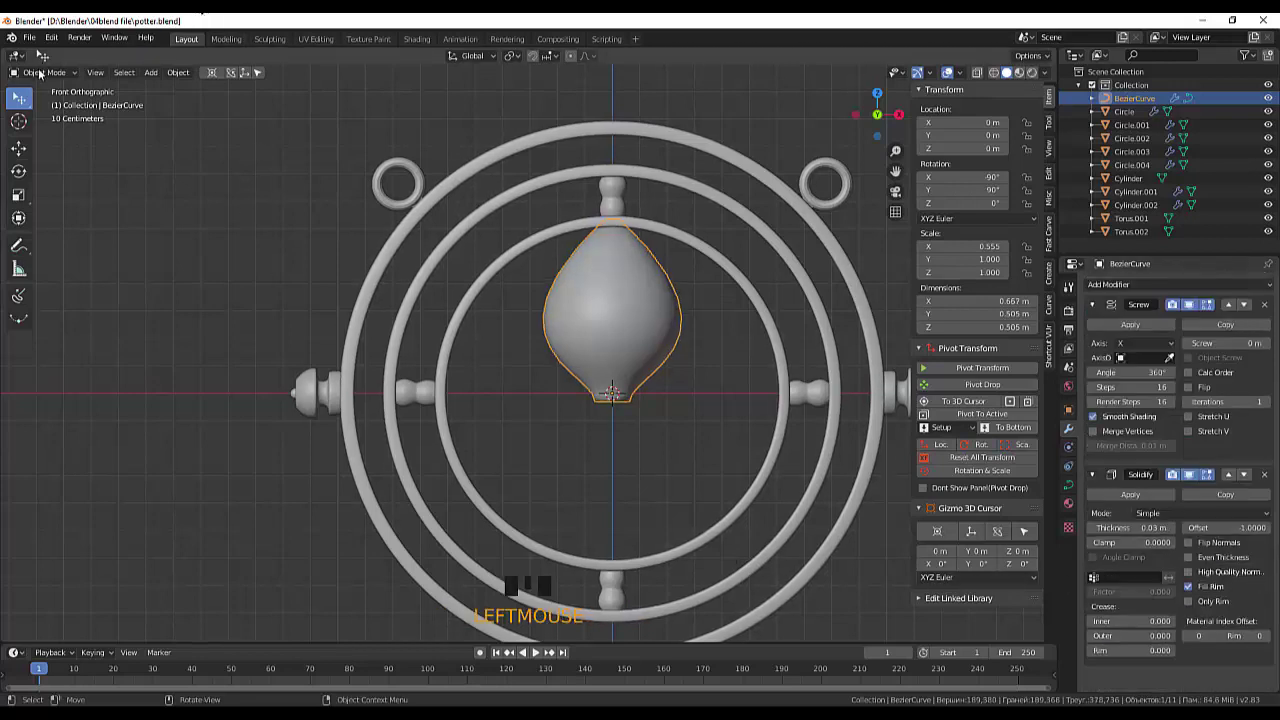
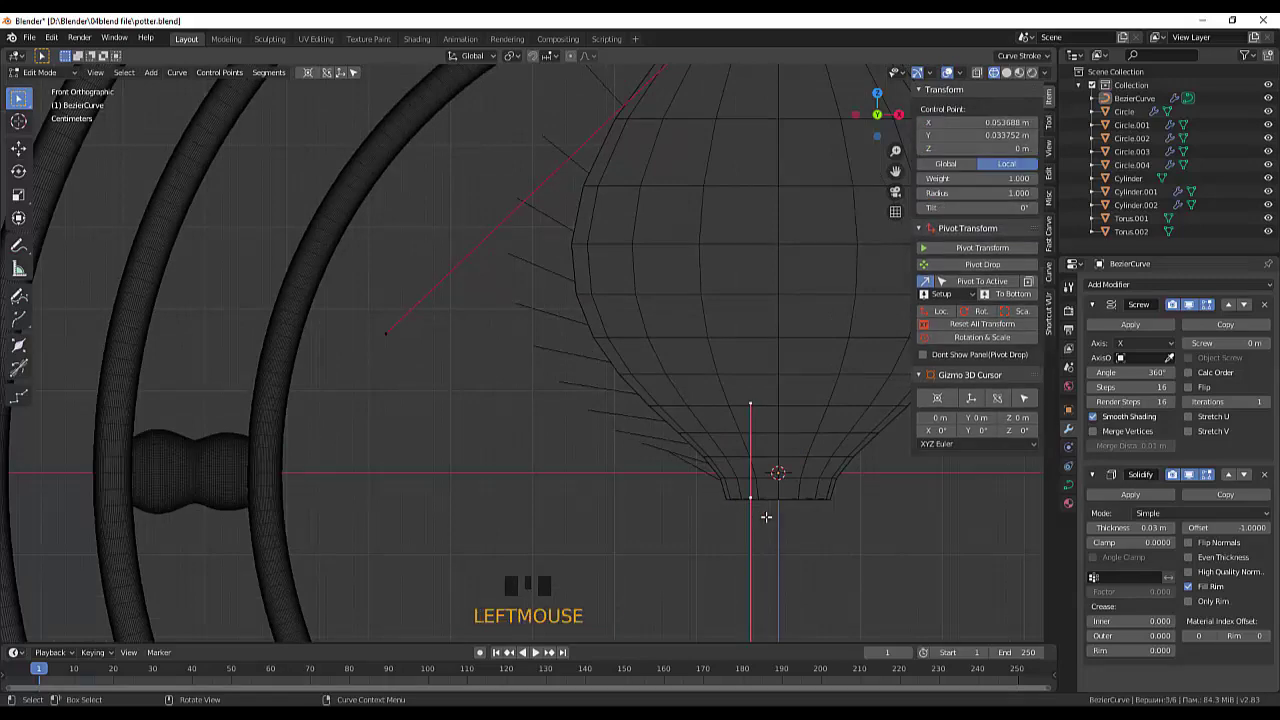
{"action": "scroll", "scroll_direction": "down", "scroll_amount": 3}
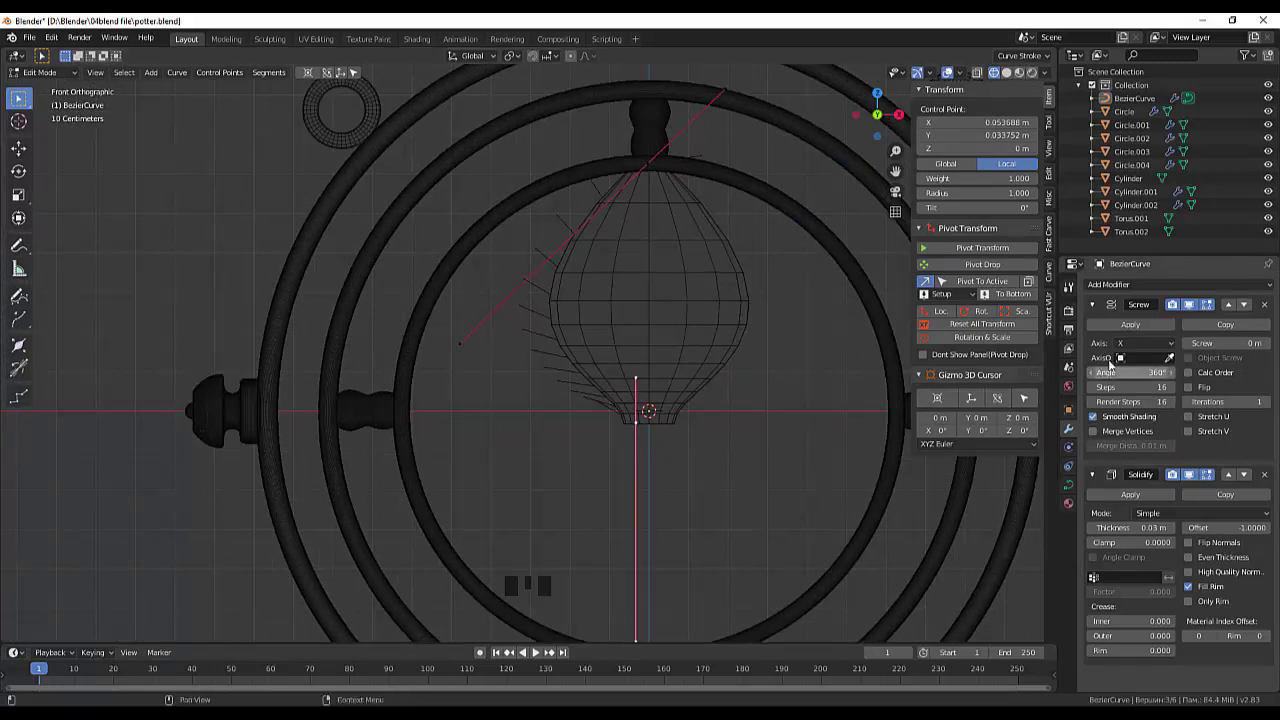
{"action": "left_click_drag", "start_coordinate": [1142, 331], "coordinate": [1116, 371]}
{"action": "left_click_drag", "start_coordinate": [1131, 330], "coordinate": [1127, 346]}
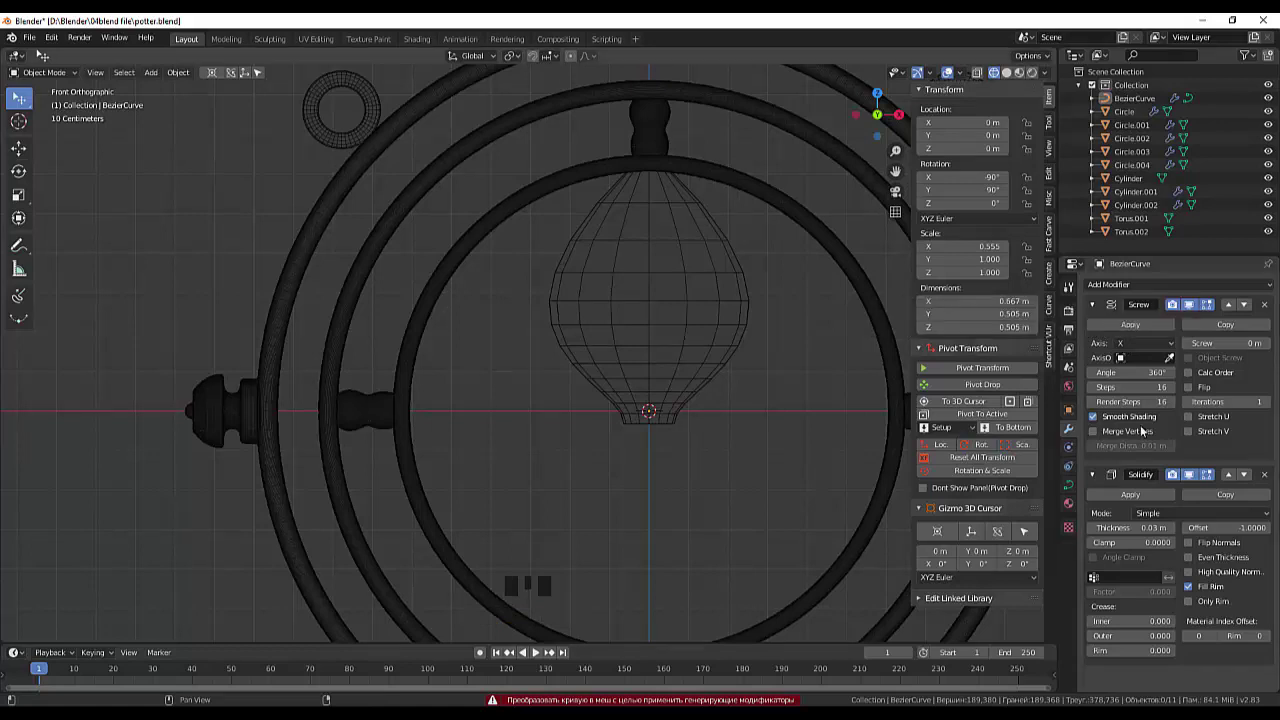
Reselect the BezierCurve in the Outliner and attempt to apply its Solidify modifier
{"action": "left_click", "coordinate": [1253, 458]}
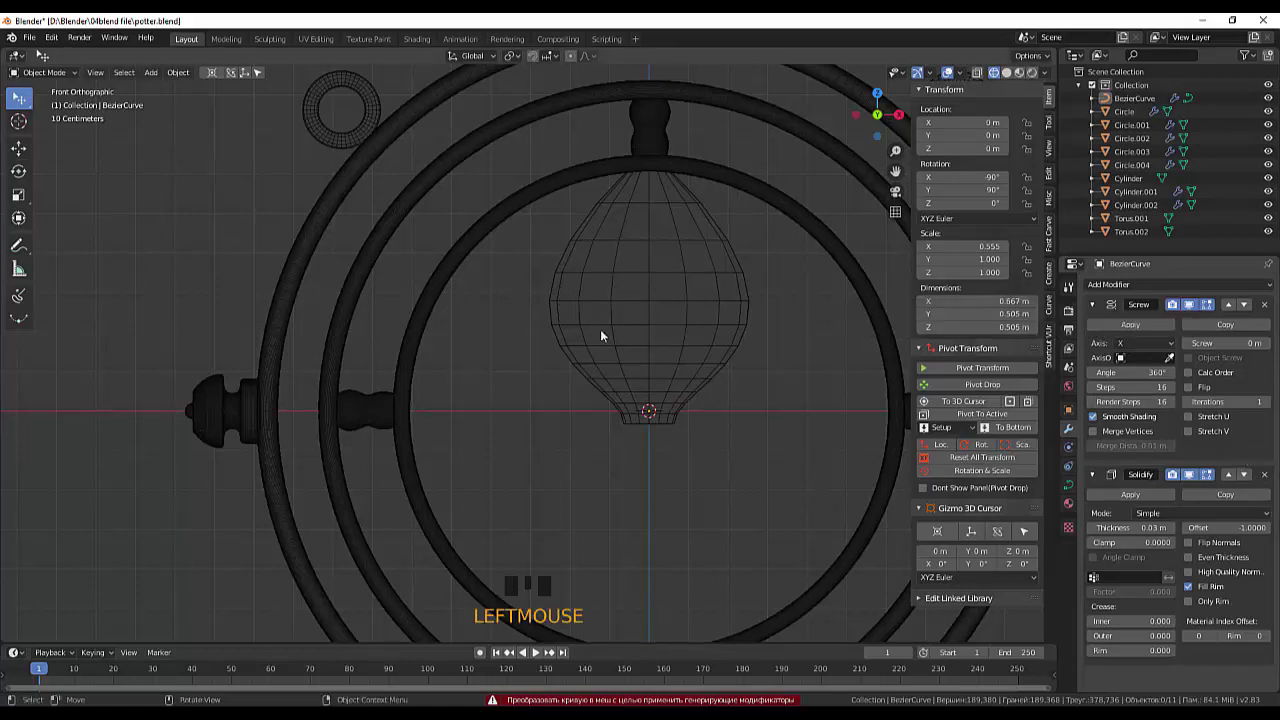
{"action": "left_click", "coordinate": [632, 342]}
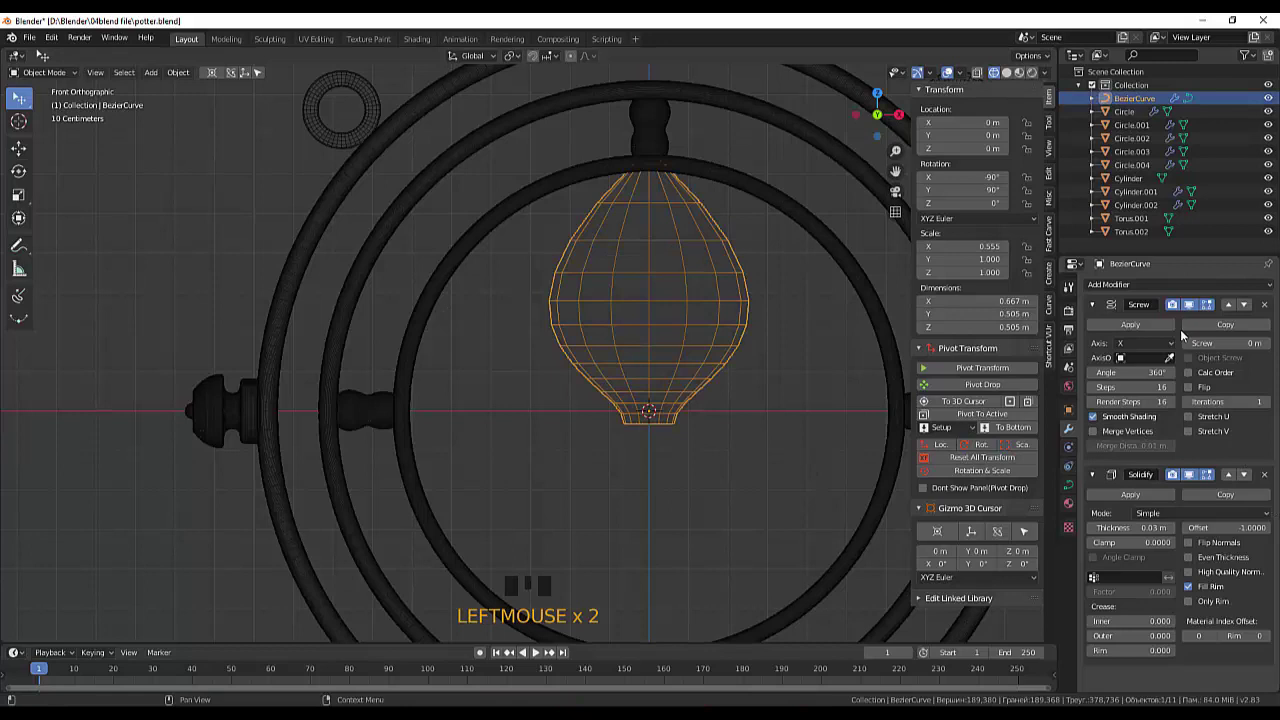
{"action": "left_click_drag", "start_coordinate": [1134, 329], "coordinate": [808, 500]}
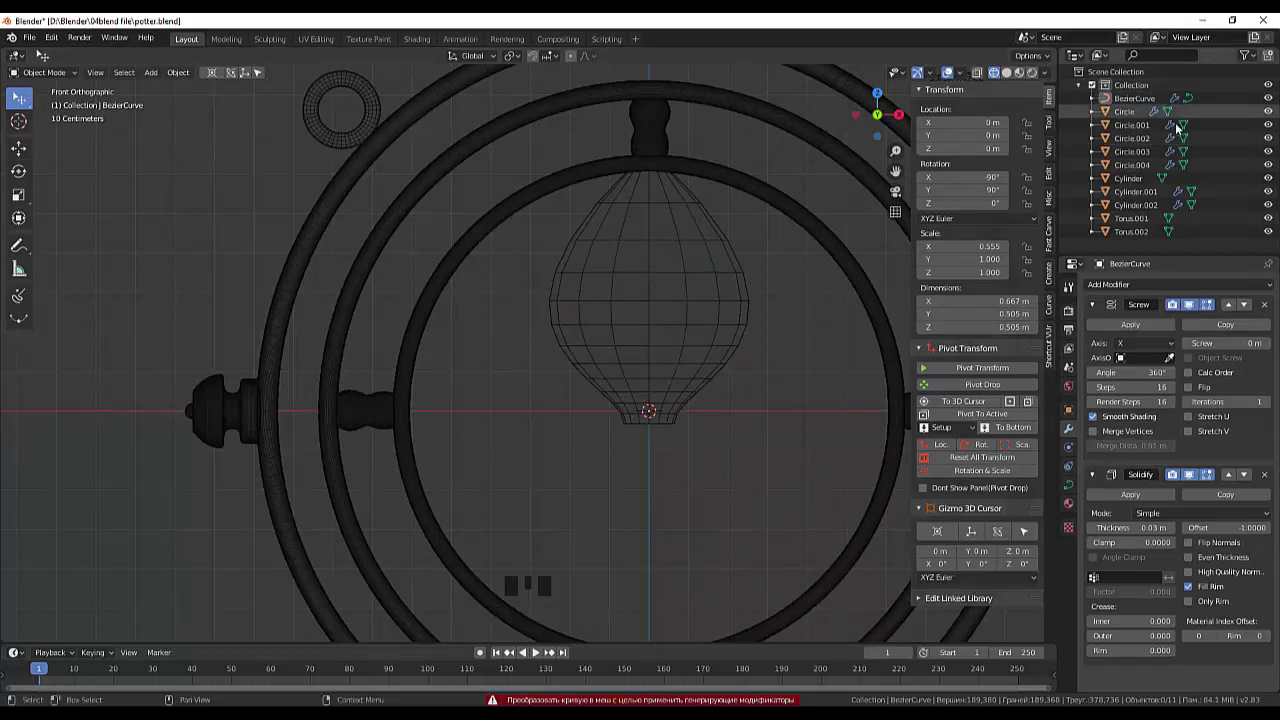
{"action": "left_click", "coordinate": [1152, 106]}
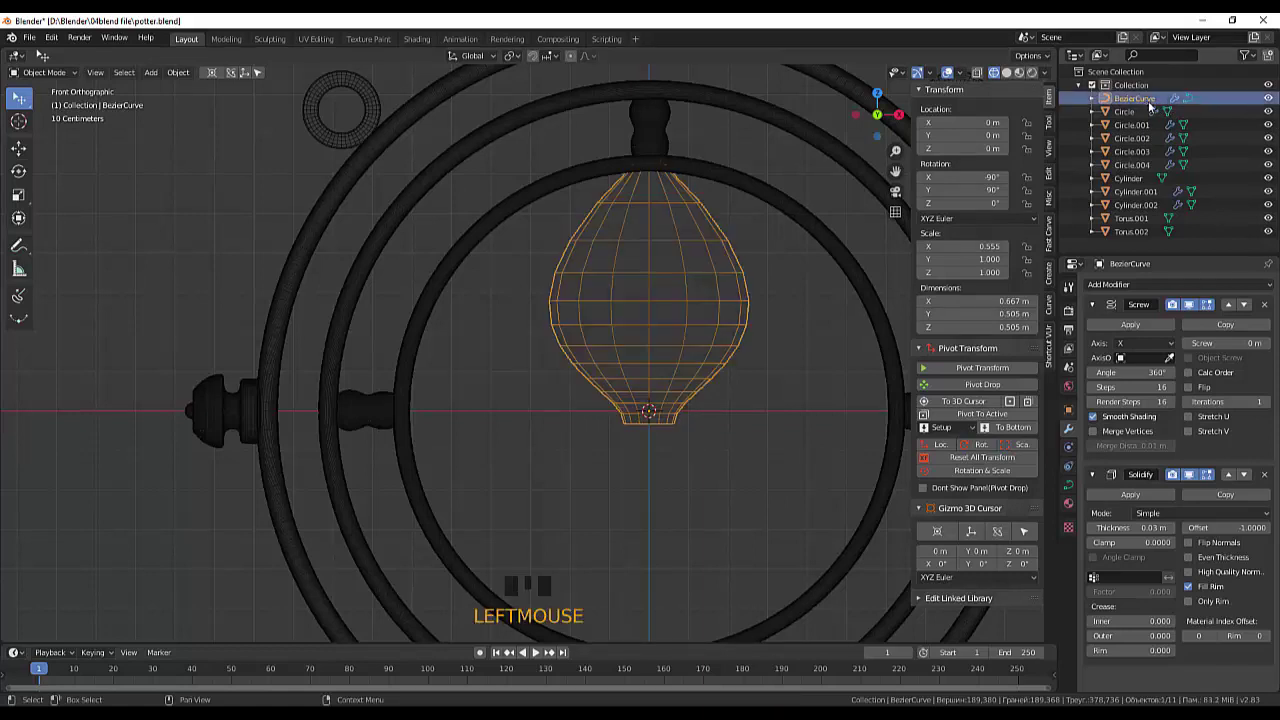
{"action": "left_click", "coordinate": [1182, 104]}
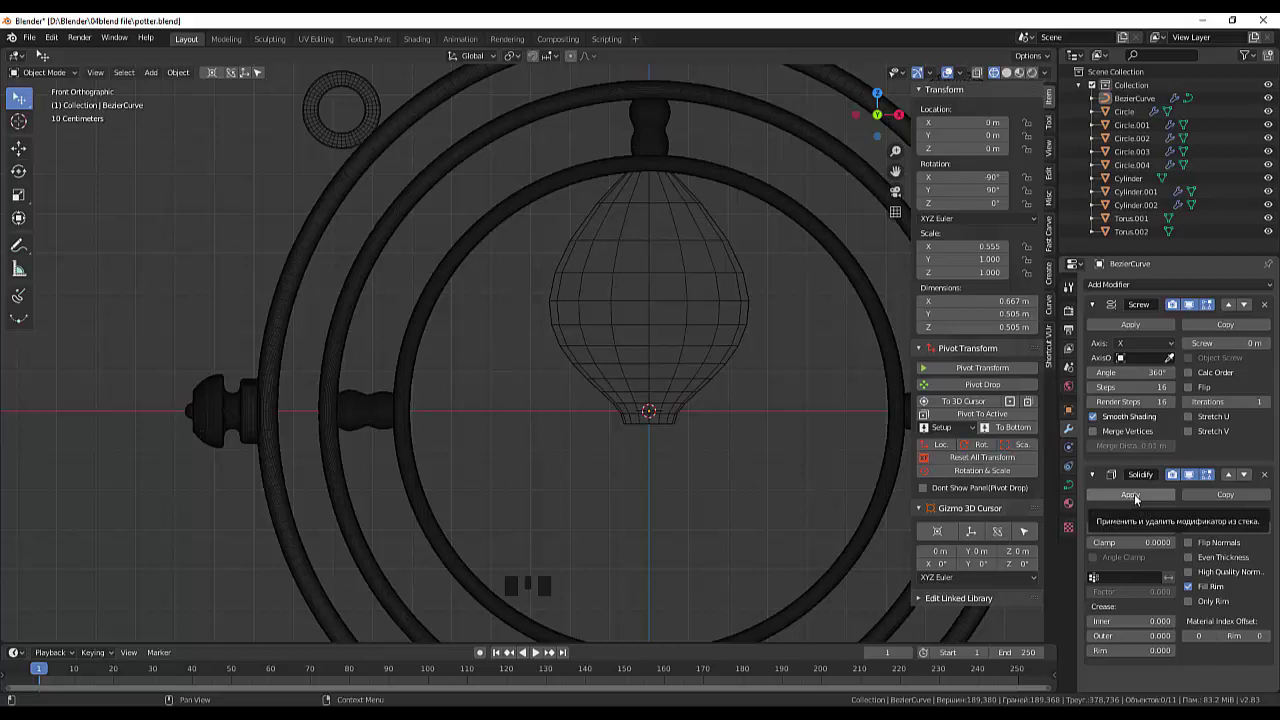
{"action": "left_click_drag", "start_coordinate": [1142, 500], "coordinate": [1182, 105]}
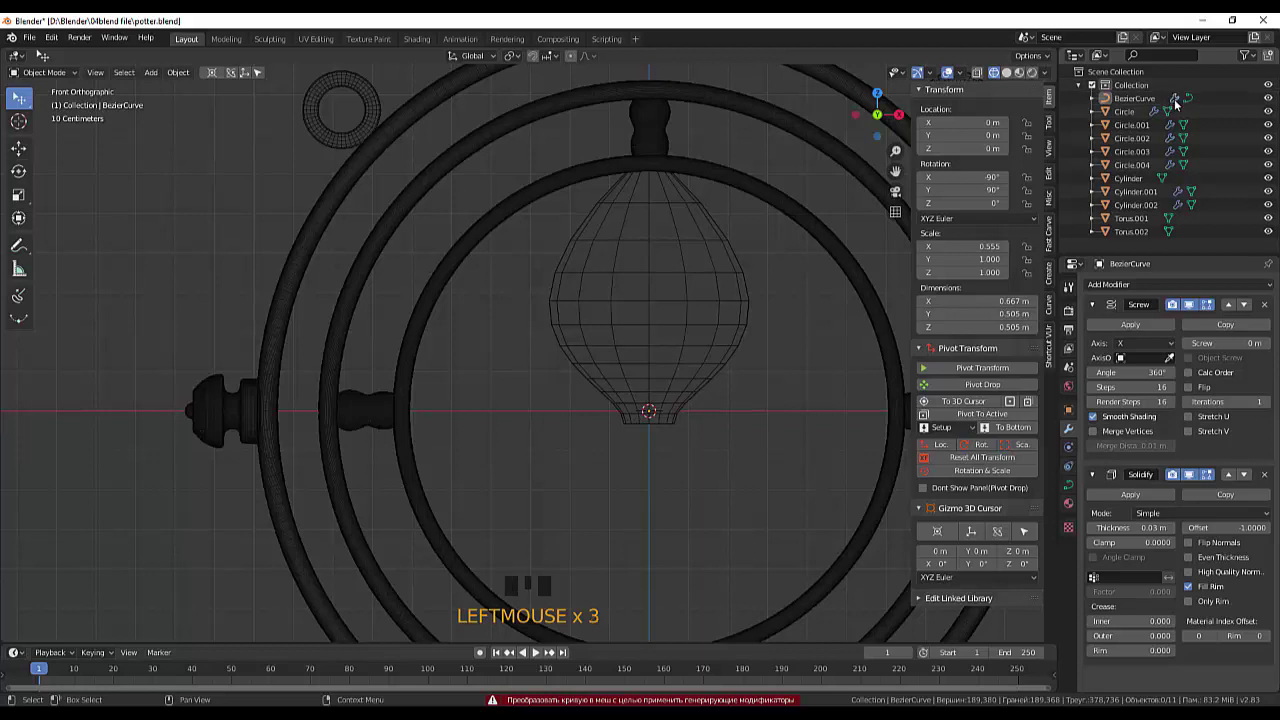
Enter Edit Mode on the curve and show its Shape settings (3D, resolution 12)
{"action": "left_click", "coordinate": [1190, 102]}
{"action": "left_click", "coordinate": [1074, 488]}
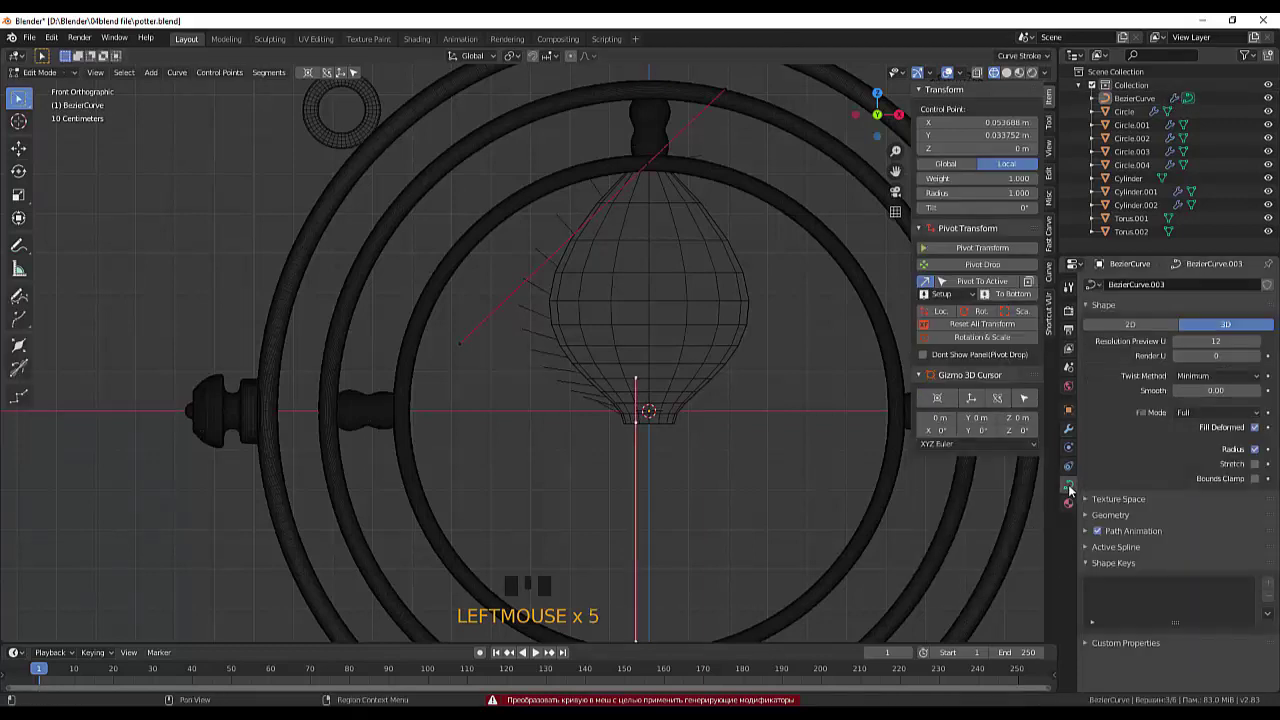
Make the bulb curve 2D with Fill Mode None and show it solid-shaded
{"action": "left_click", "coordinate": [1141, 331]}
{"action": "left_click", "coordinate": [1141, 331]}
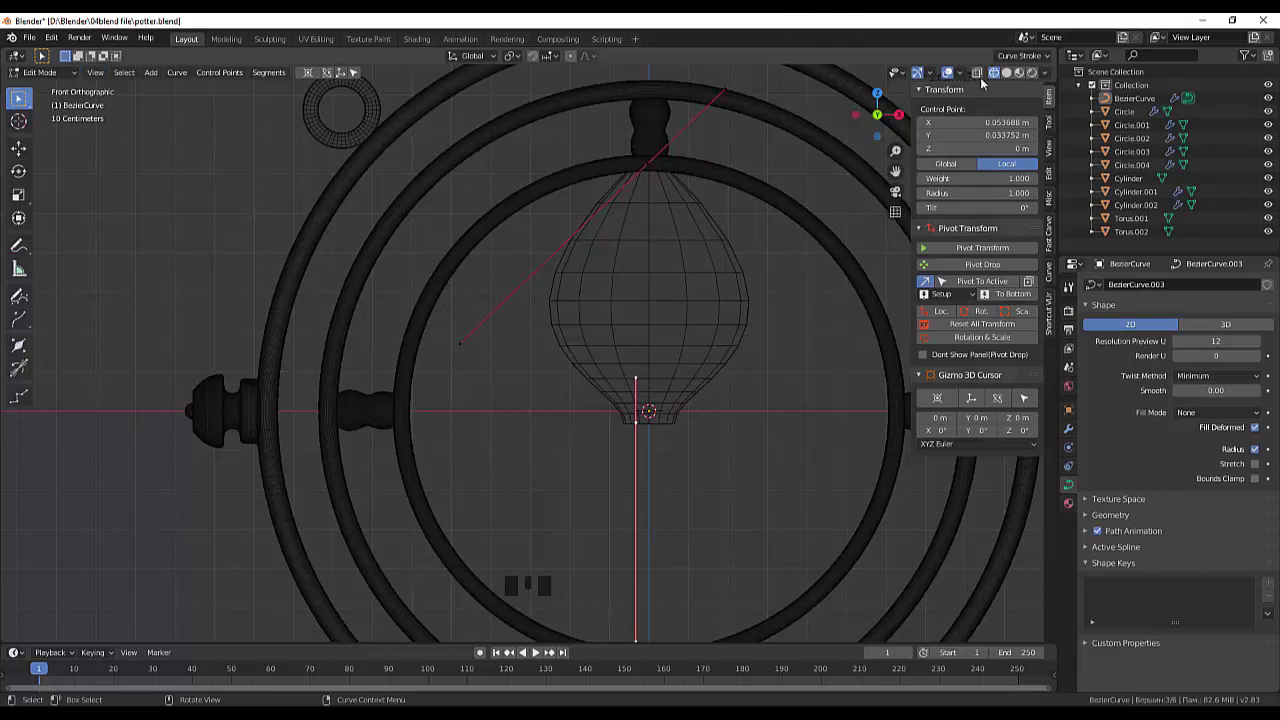
{"action": "left_click", "coordinate": [985, 82]}
{"action": "left_click", "coordinate": [1001, 82]}
{"action": "left_click", "coordinate": [1013, 84]}
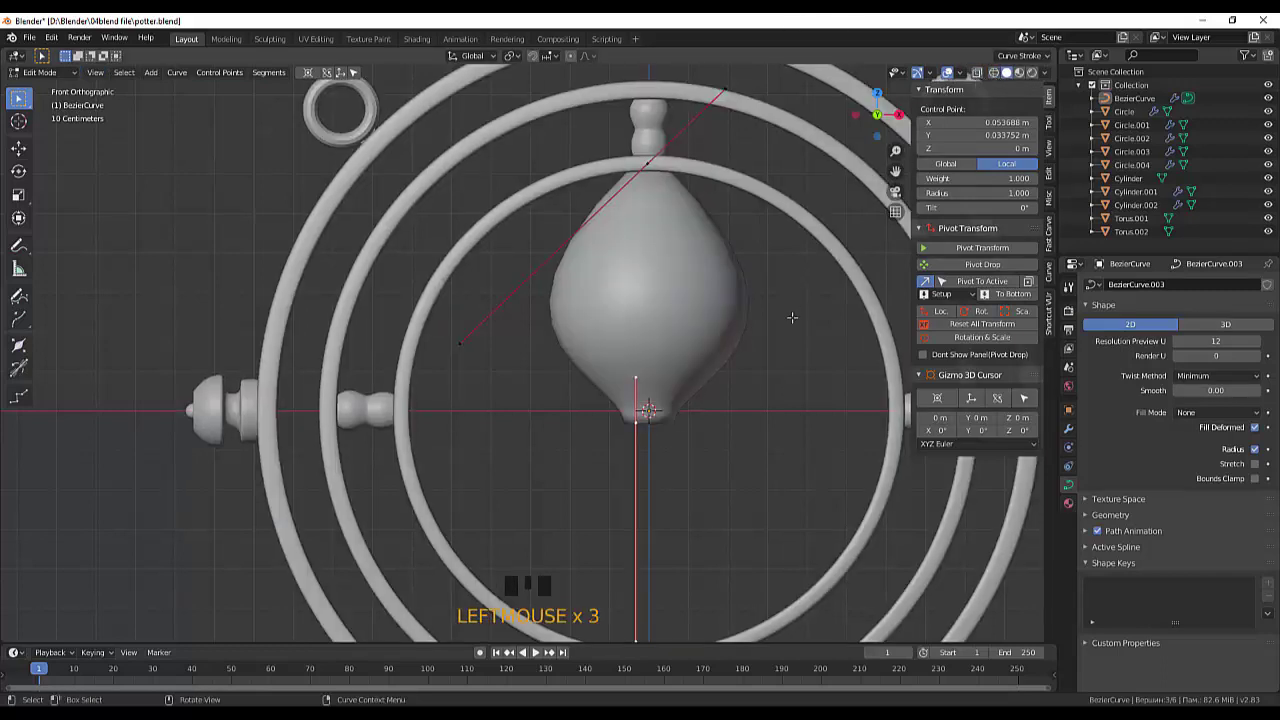
Collapse the Shape panel and inspect the Geometry settings, leaving extrude and bevel at zero
{"action": "scroll", "scroll_direction": "up", "scroll_amount": 3}
{"action": "scroll", "scroll_direction": "down", "scroll_amount": 3}
{"action": "left_click", "coordinate": [1243, 312]}
{"action": "left_click", "coordinate": [1239, 534]}
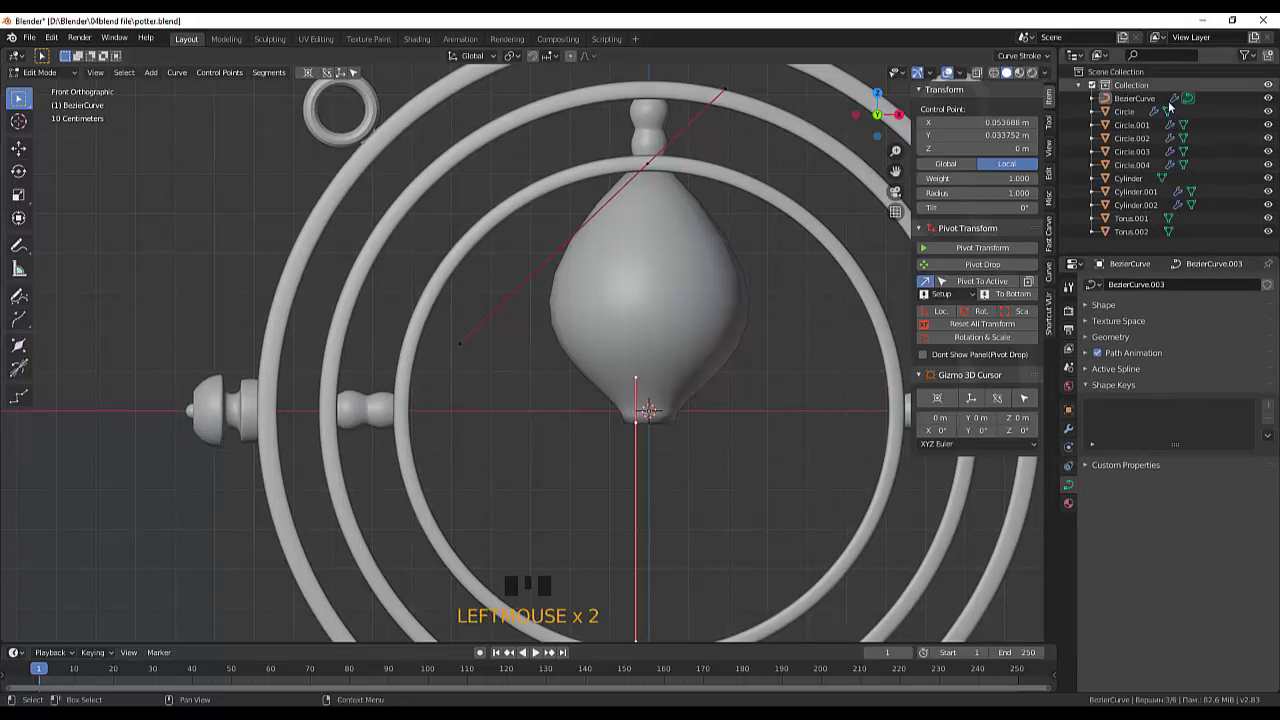
{"action": "left_click", "coordinate": [1180, 100]}
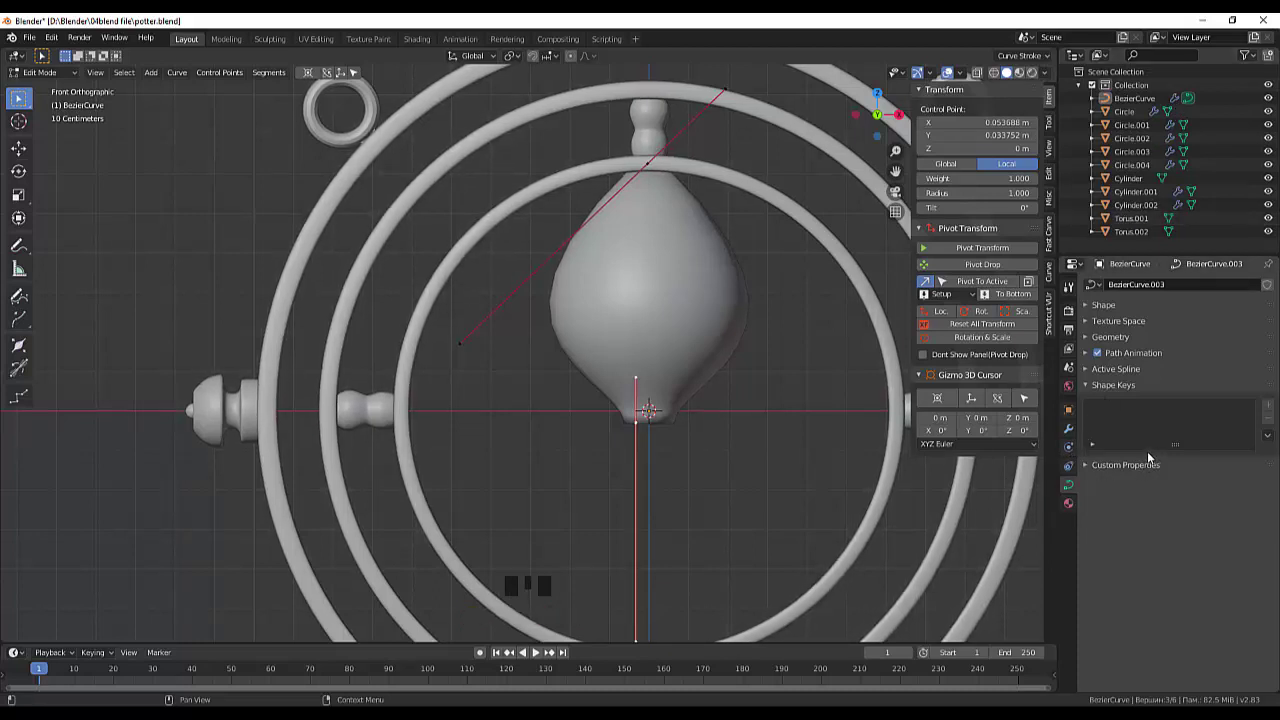
{"action": "left_click", "coordinate": [1091, 342]}
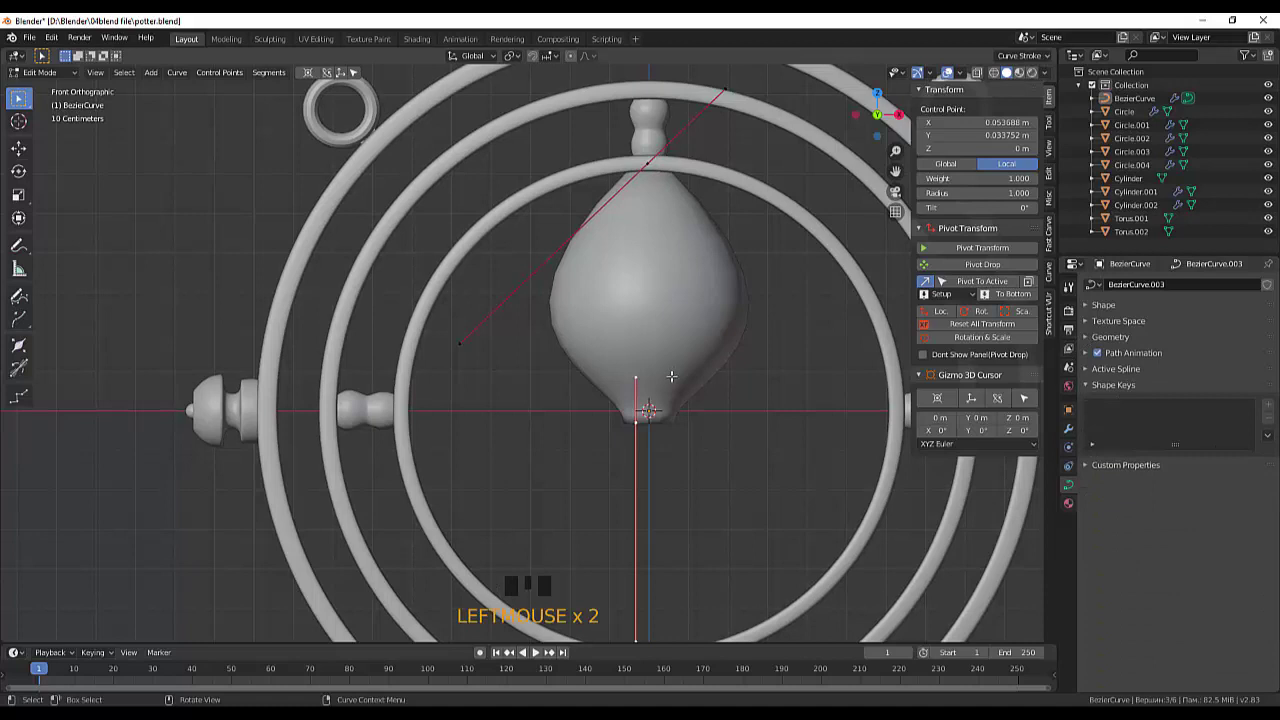
Convert the upright bulb curve into a mesh from the object context menu
{"action": "right_click", "coordinate": [641, 427]}
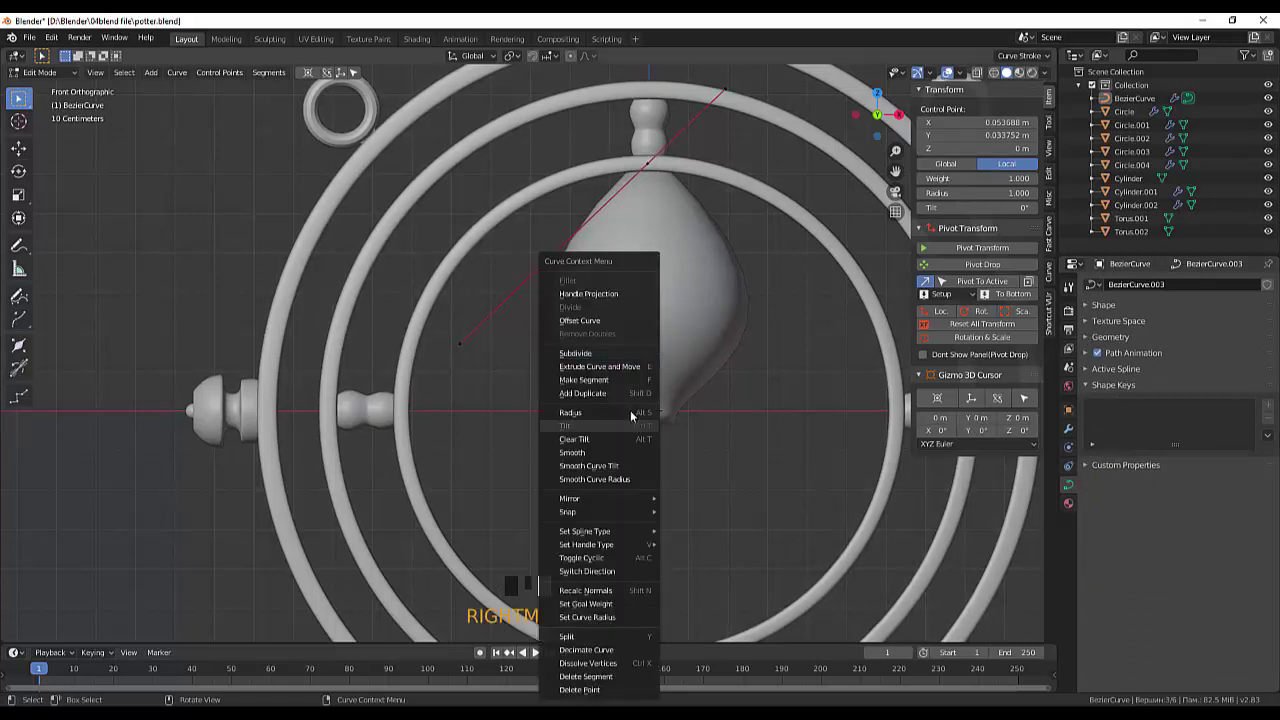
{"action": "left_click_drag", "start_coordinate": [518, 338], "coordinate": [53, 78]}
{"action": "left_click_drag", "start_coordinate": [53, 78], "coordinate": [676, 415]}
{"action": "left_click_drag", "start_coordinate": [674, 415], "coordinate": [650, 411]}
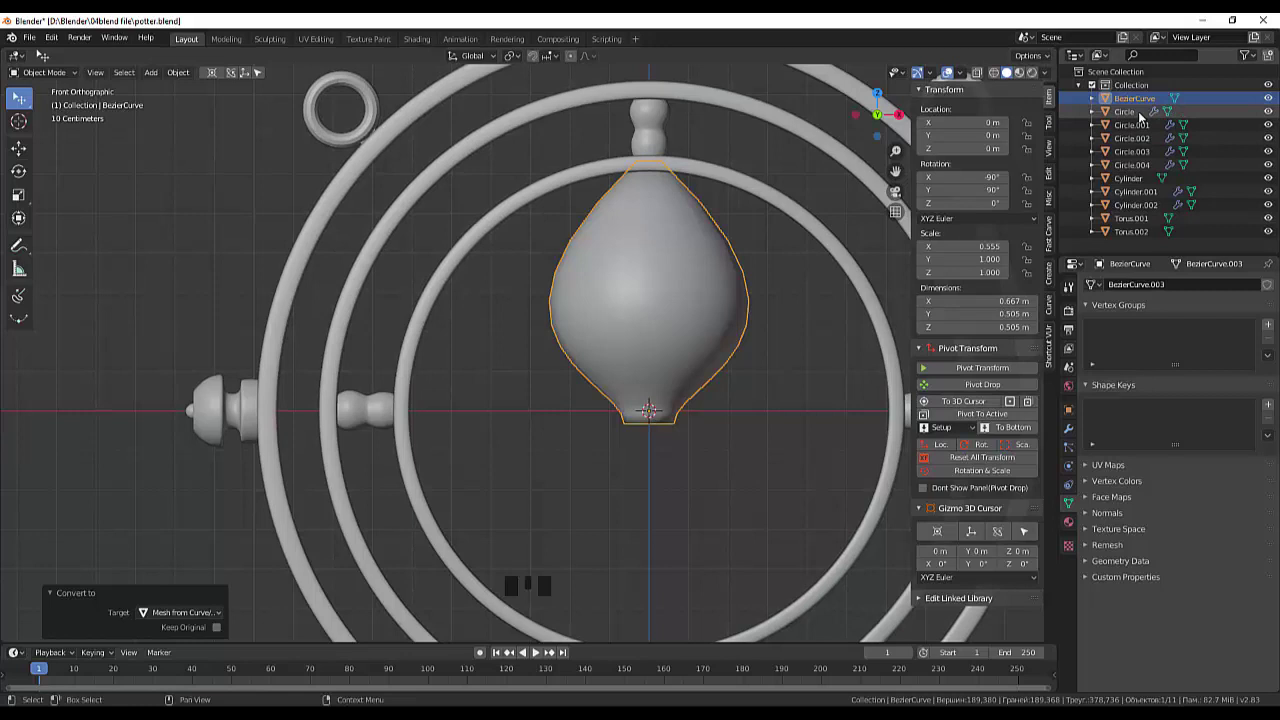
Apply the Circle's Subdivision Surface modifier so its smoothing is permanent
{"action": "left_click", "coordinate": [1143, 115]}
{"action": "left_click", "coordinate": [1074, 434]}
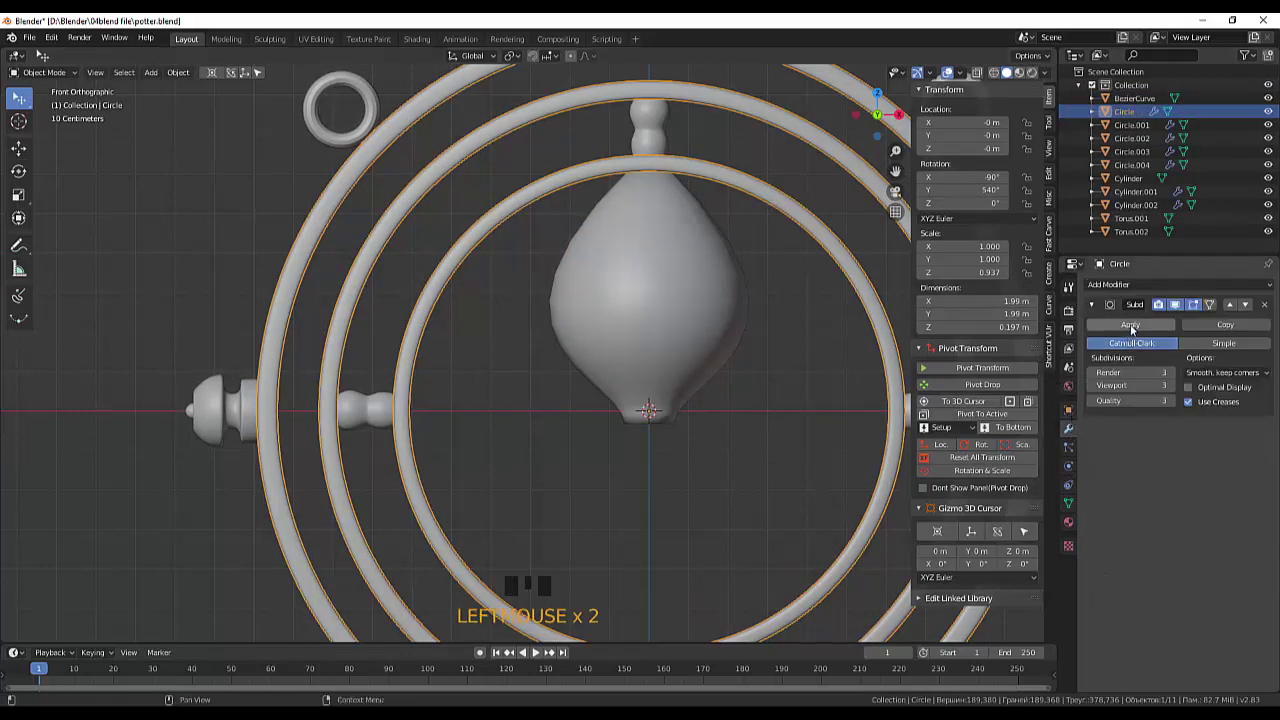
{"action": "left_click", "coordinate": [720, 334]}
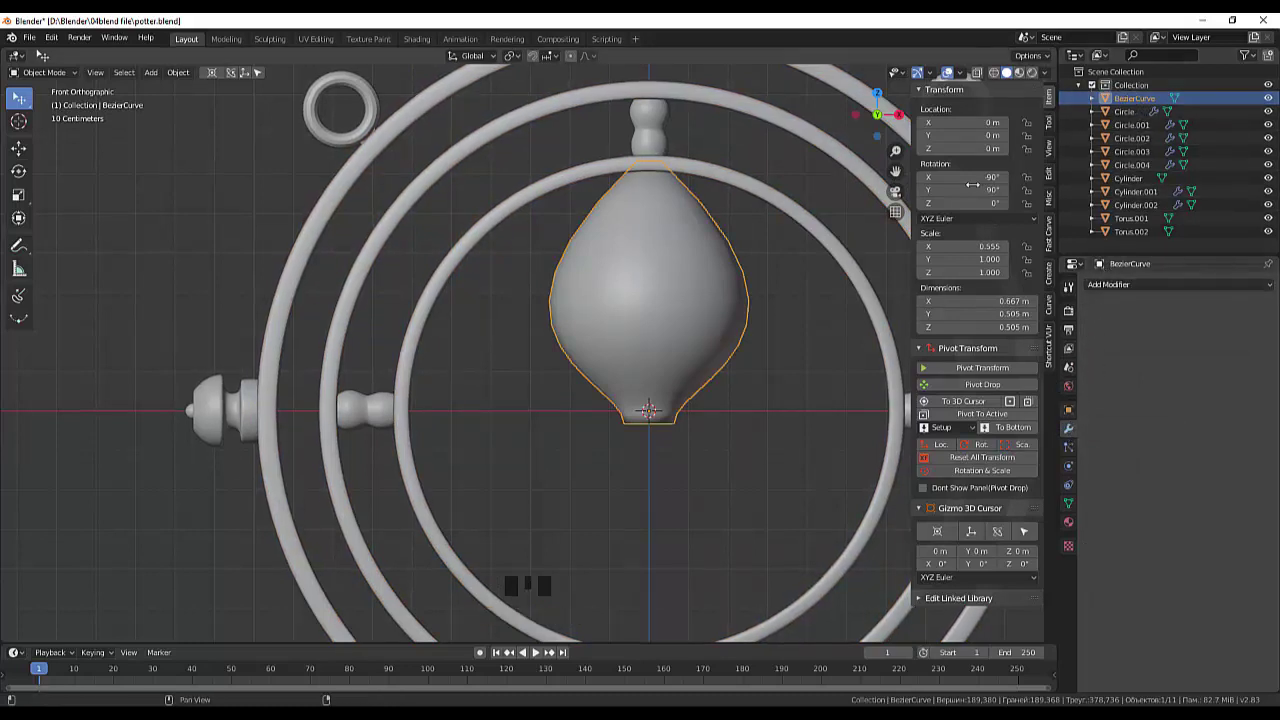
Select the bulb mesh and enter Edit Mode with see-through wireframe shading
{"action": "left_click", "coordinate": [709, 324]}
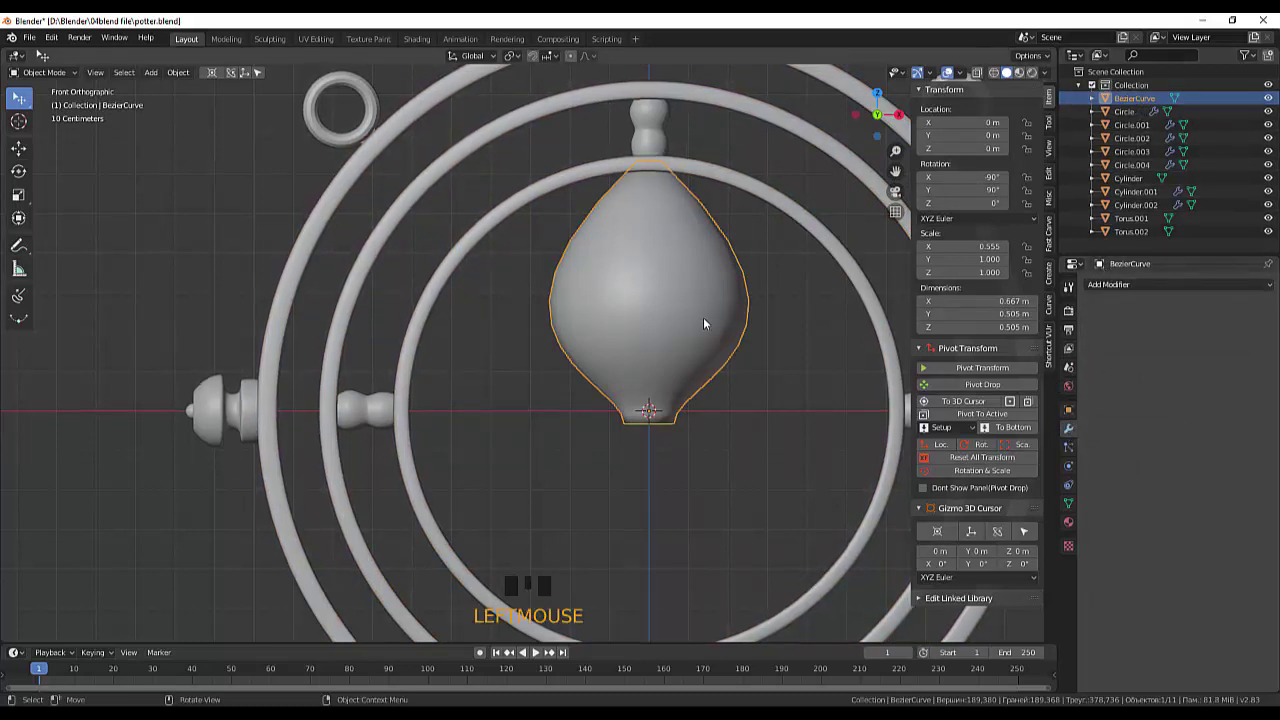
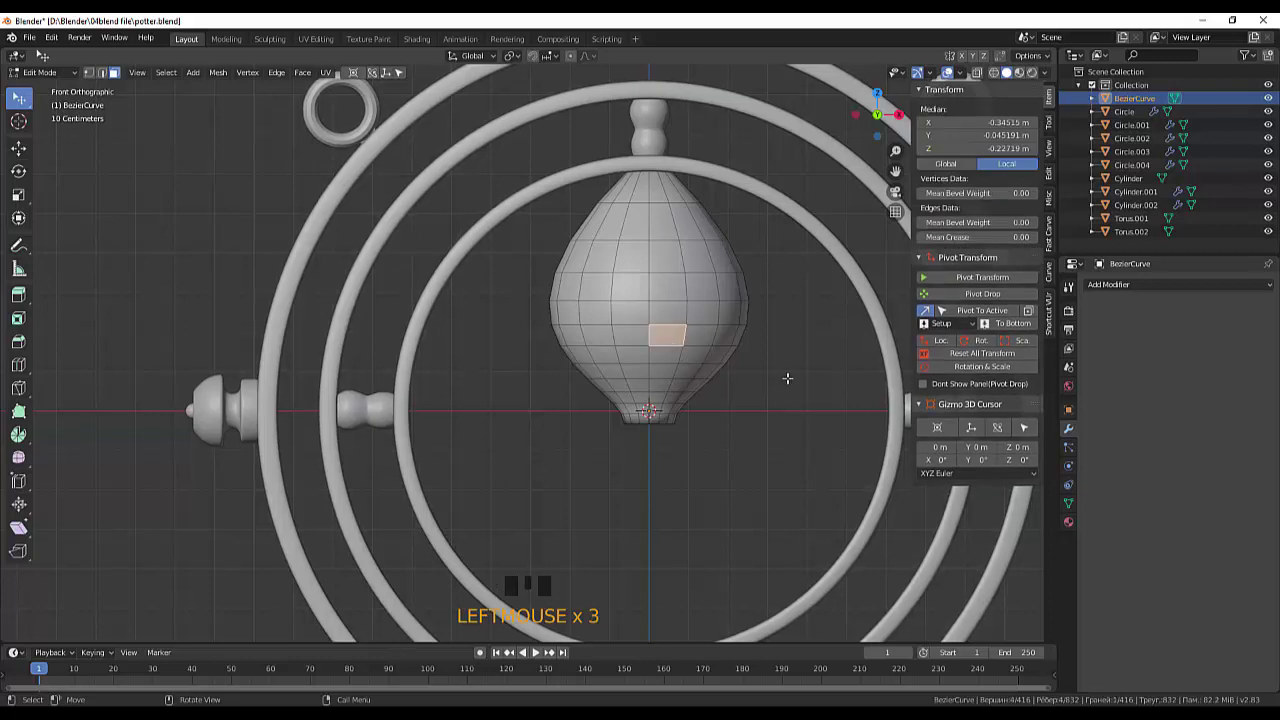
{"action": "left_click", "coordinate": [995, 76]}
{"action": "scroll", "scroll_direction": "up", "scroll_amount": 3}
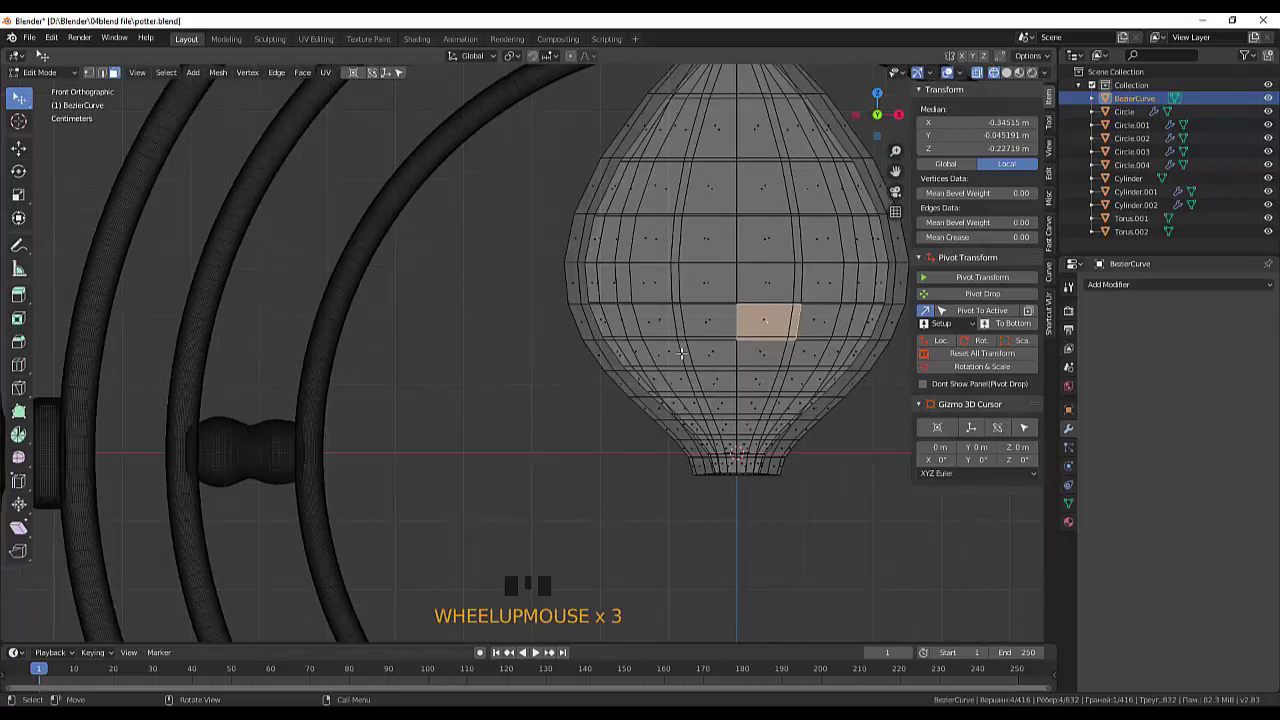
{"action": "scroll", "scroll_direction": "down", "scroll_amount": 3}
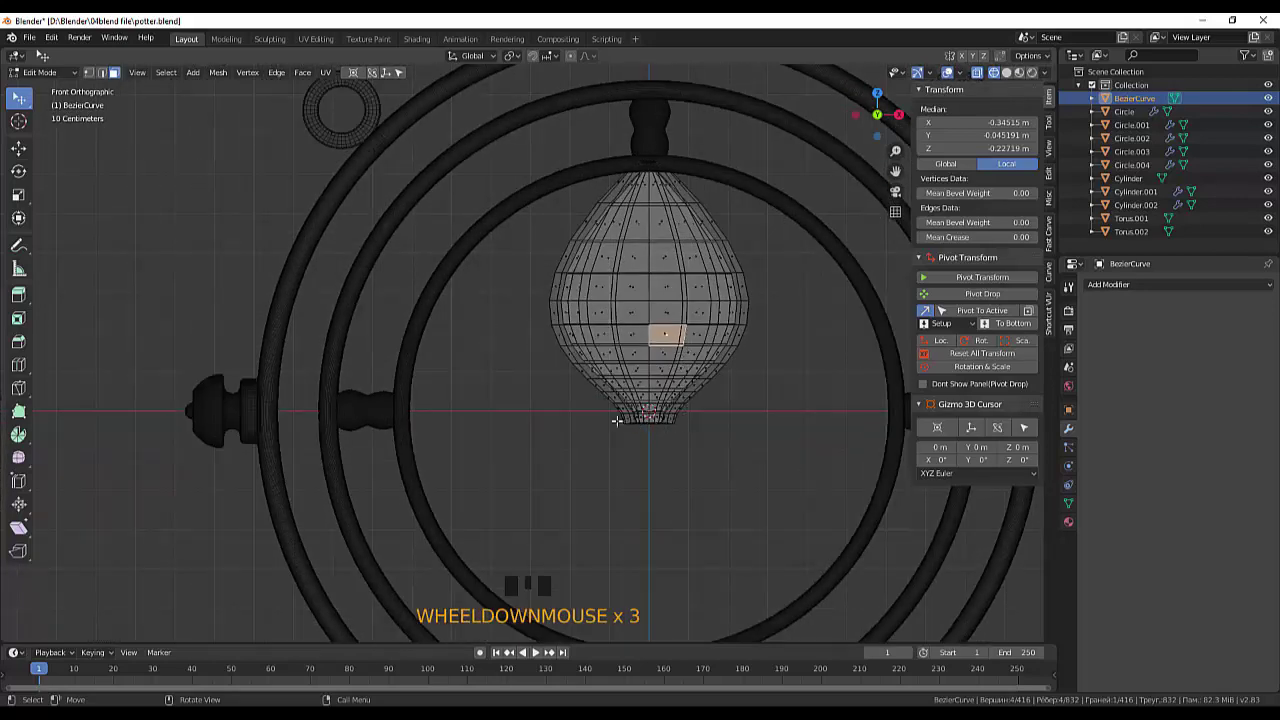
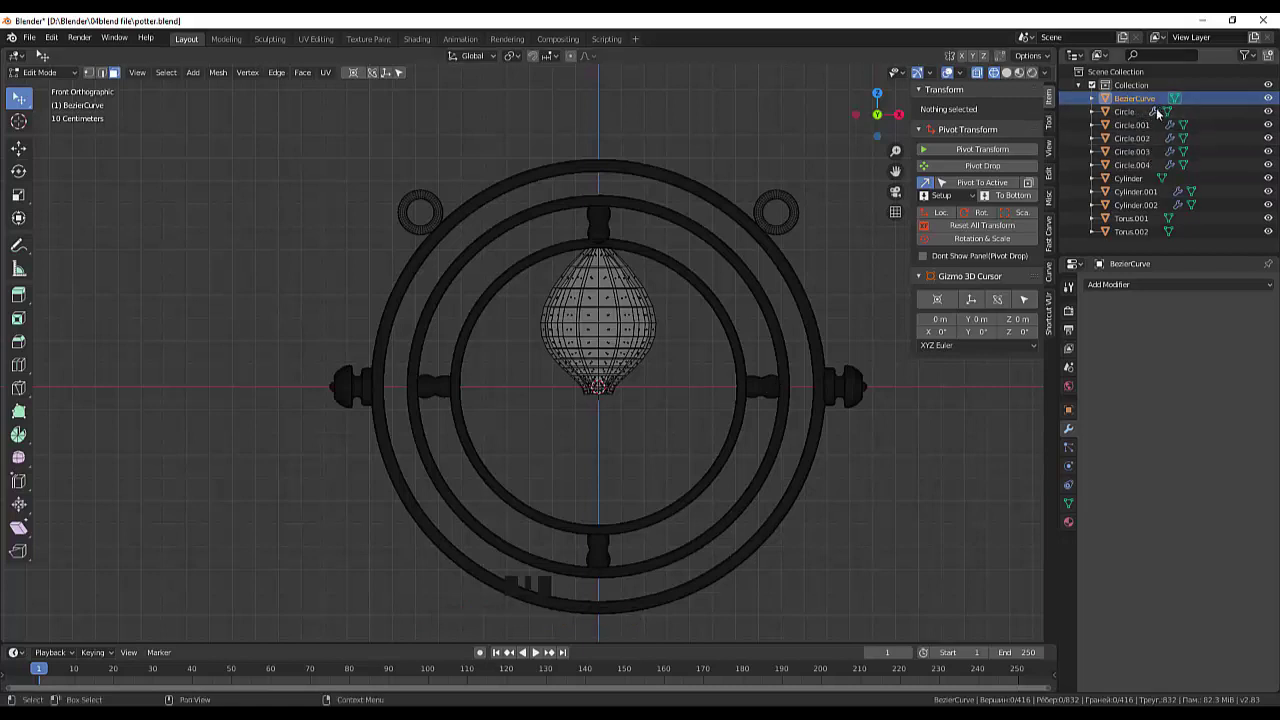
{"action": "left_click", "coordinate": [1164, 114]}
{"action": "left_click", "coordinate": [1164, 114]}
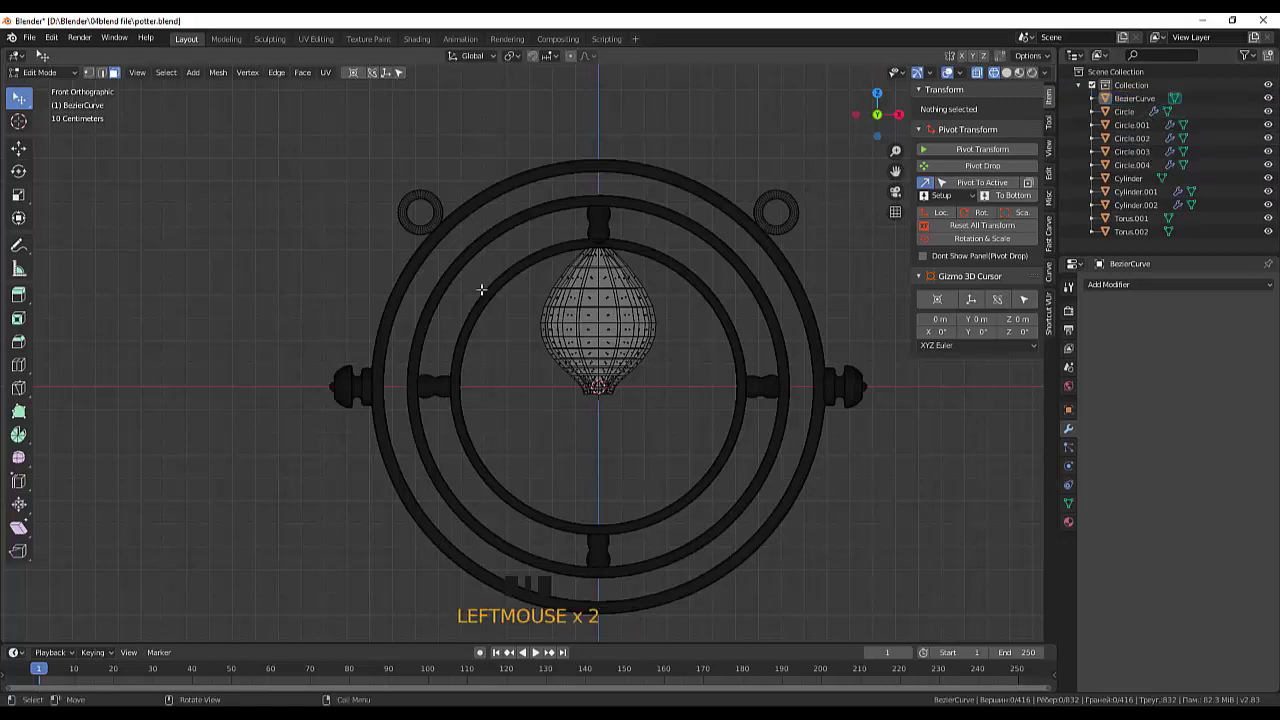
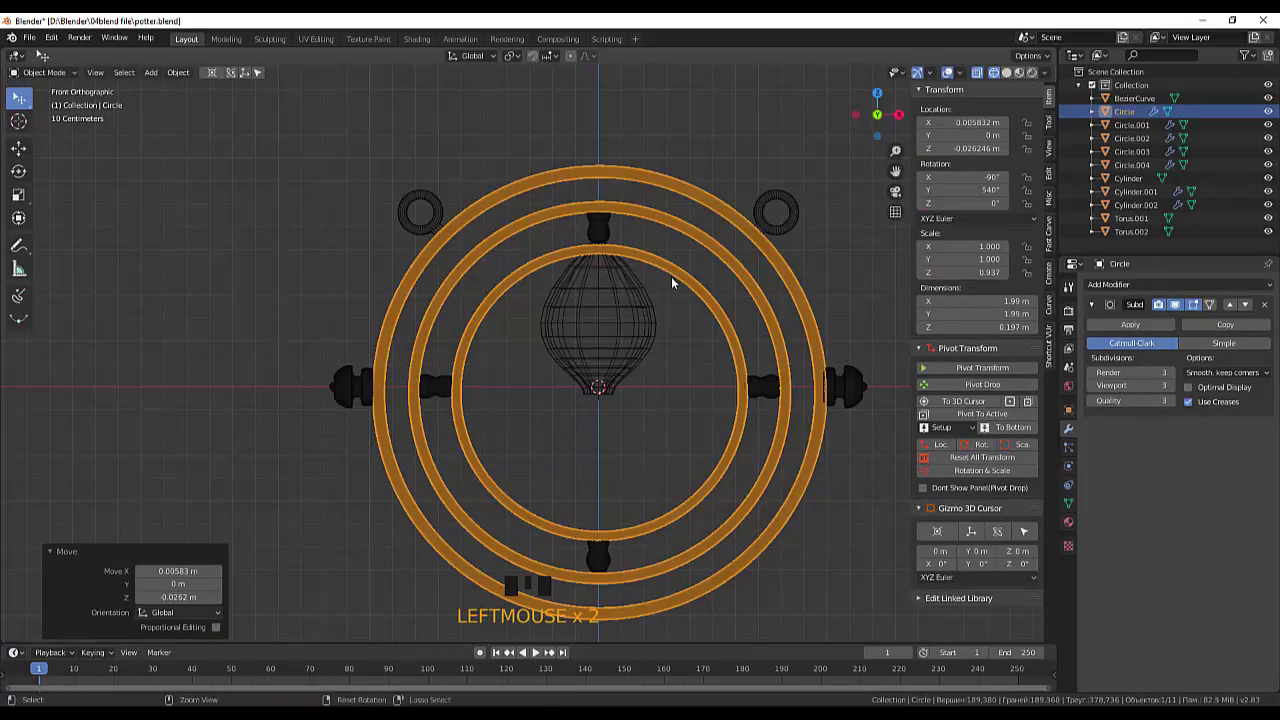
Duplicate the bulb, flip the copy upside down and move it below so the tips meet
{"action": "key", "text": "ctrl+z"}
{"action": "left_click", "coordinate": [633, 338]}
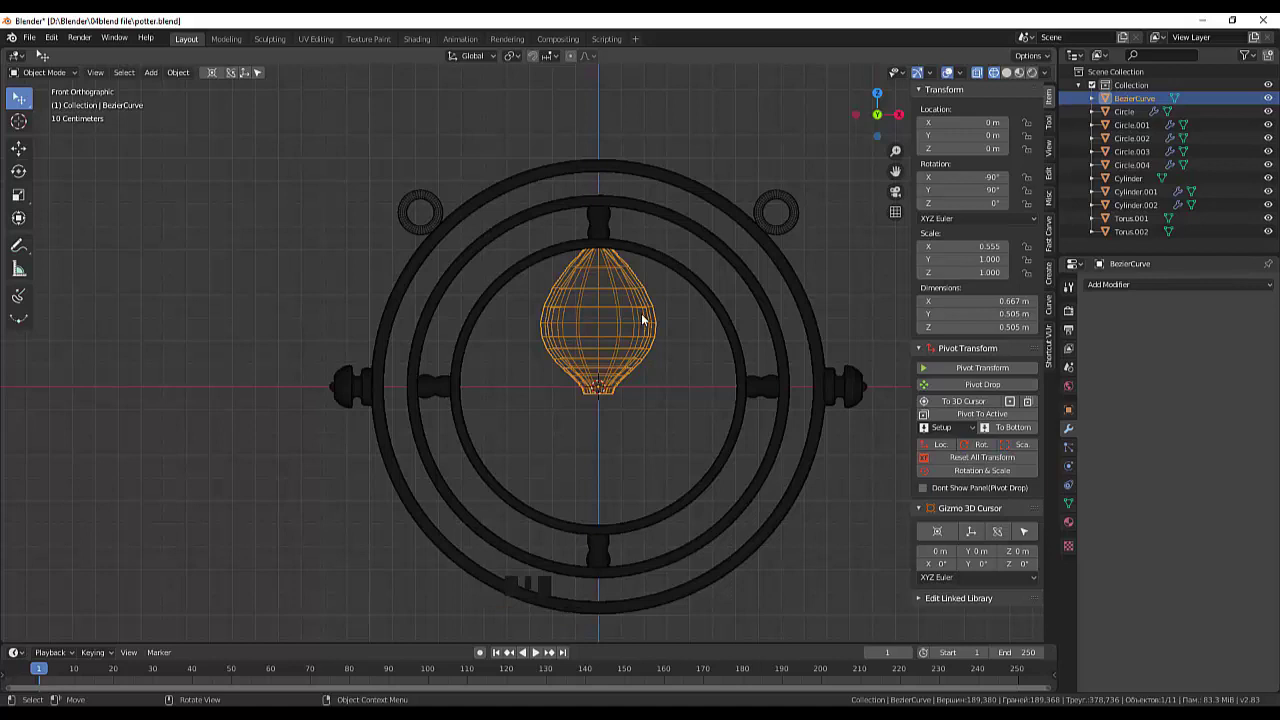
{"action": "key", "text": "shift+d"}
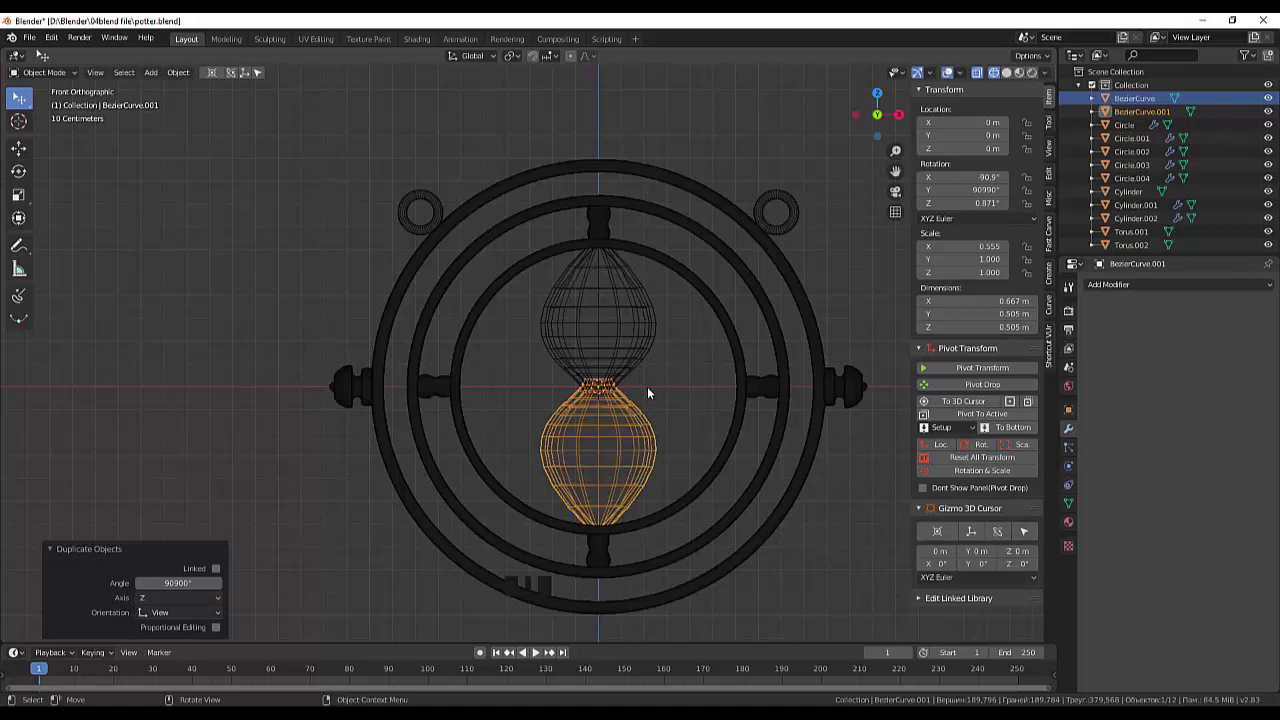
{"action": "key", "text": "g"}
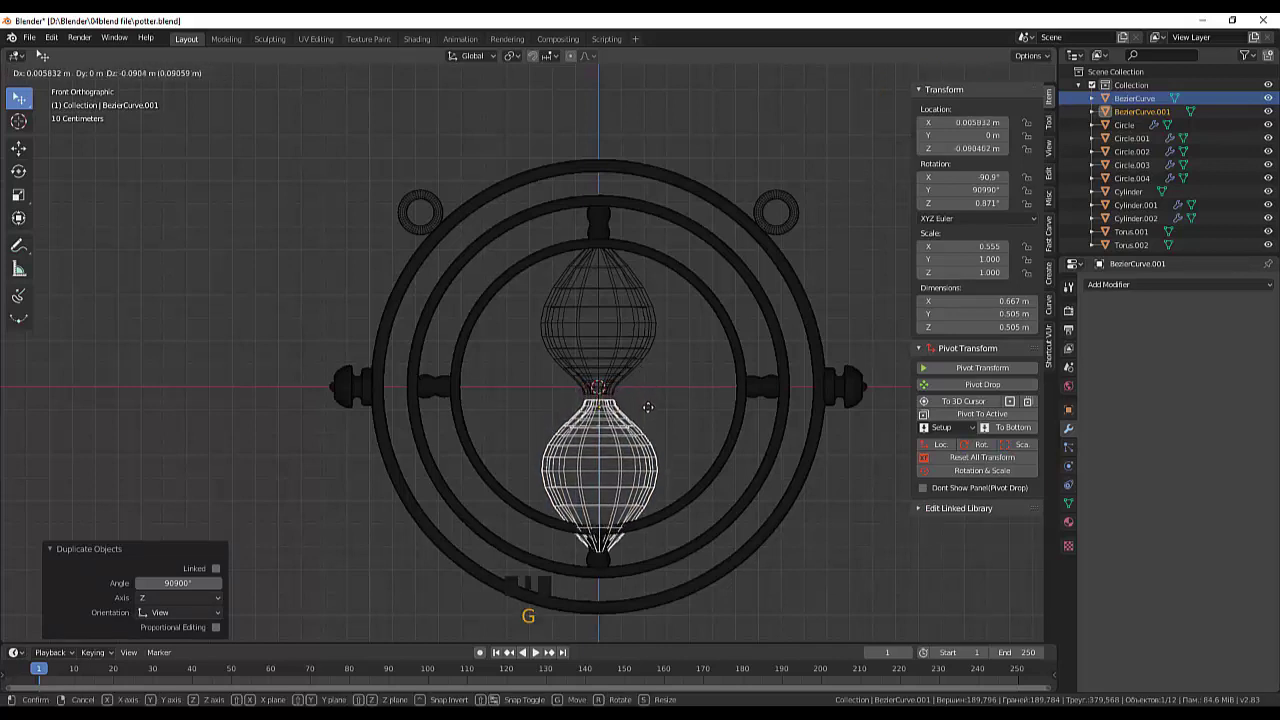
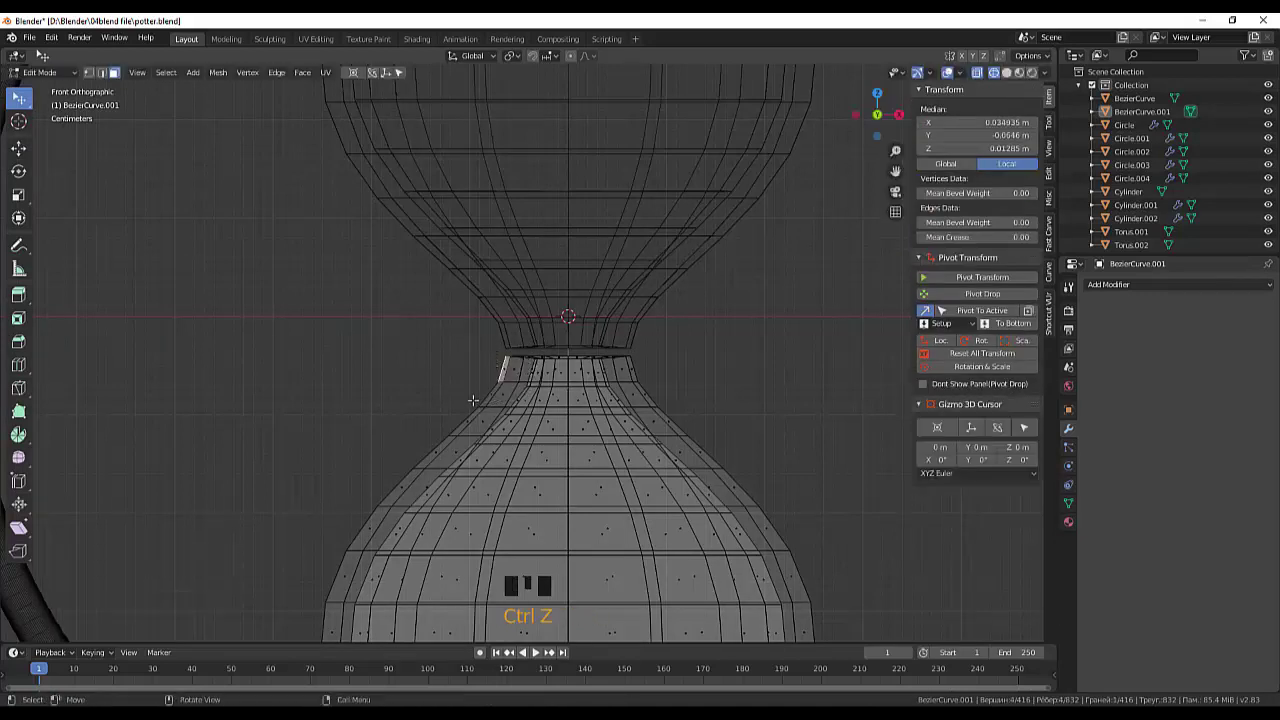
Delete the lower bulb's neck face loop and LoopTools Flatten its open rim
{"action": "key", "text": "b"}
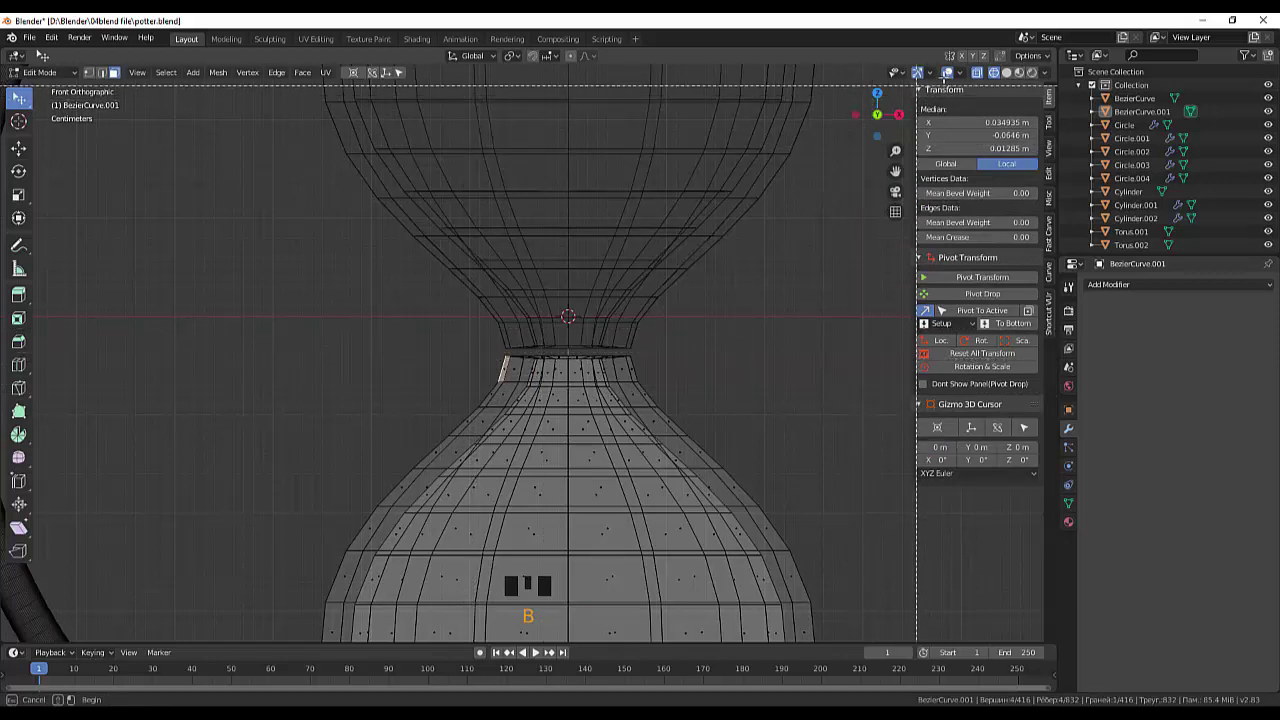
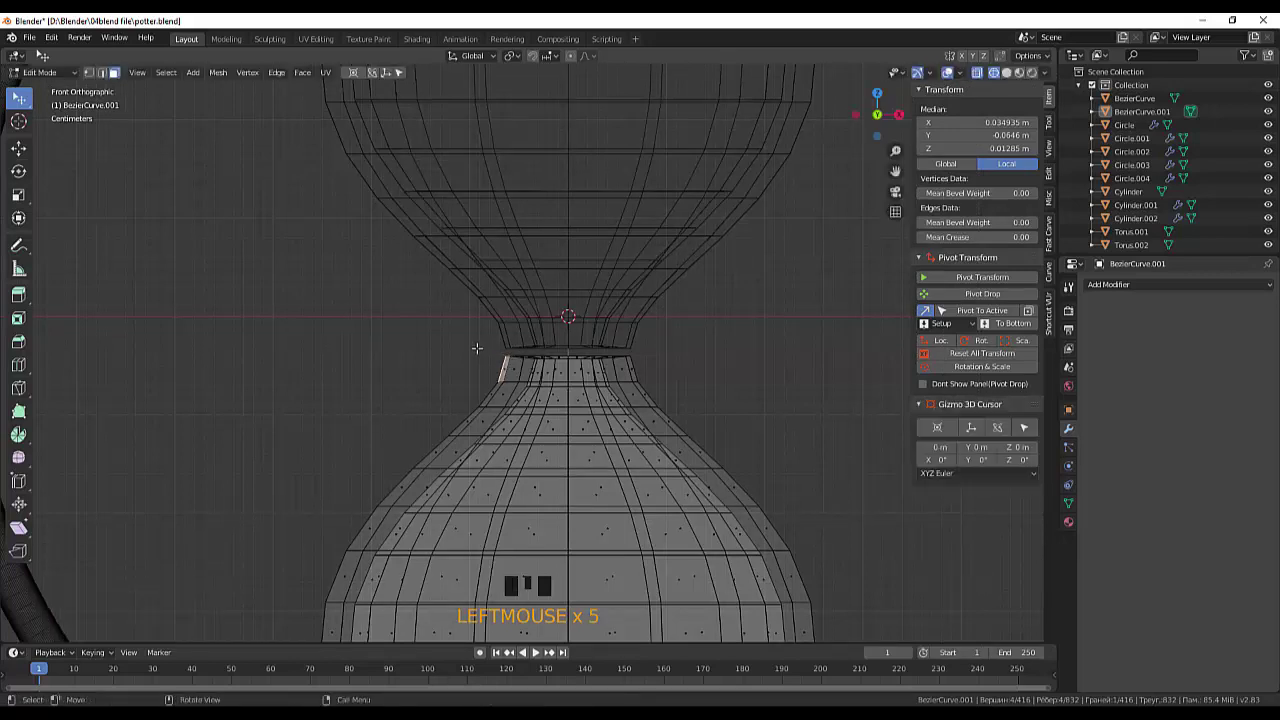
{"action": "key", "text": "b"}
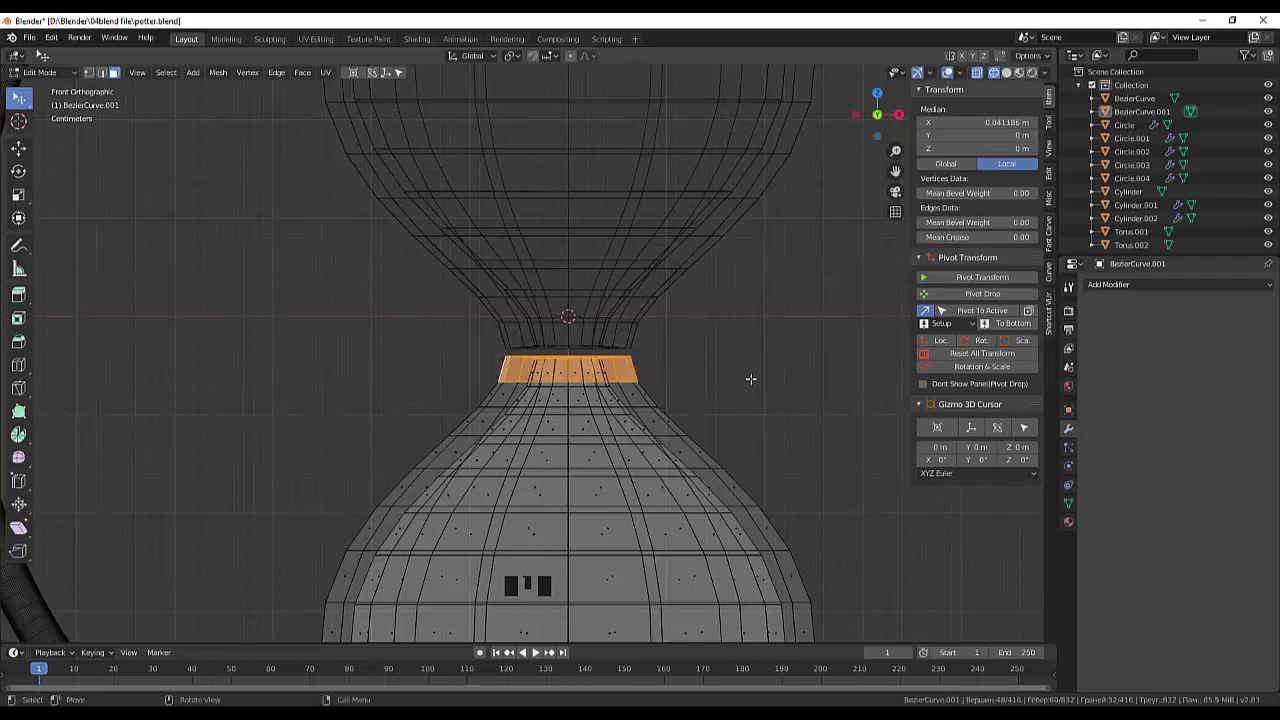
{"action": "left_click_drag", "start_coordinate": [756, 382], "coordinate": [817, 404]}
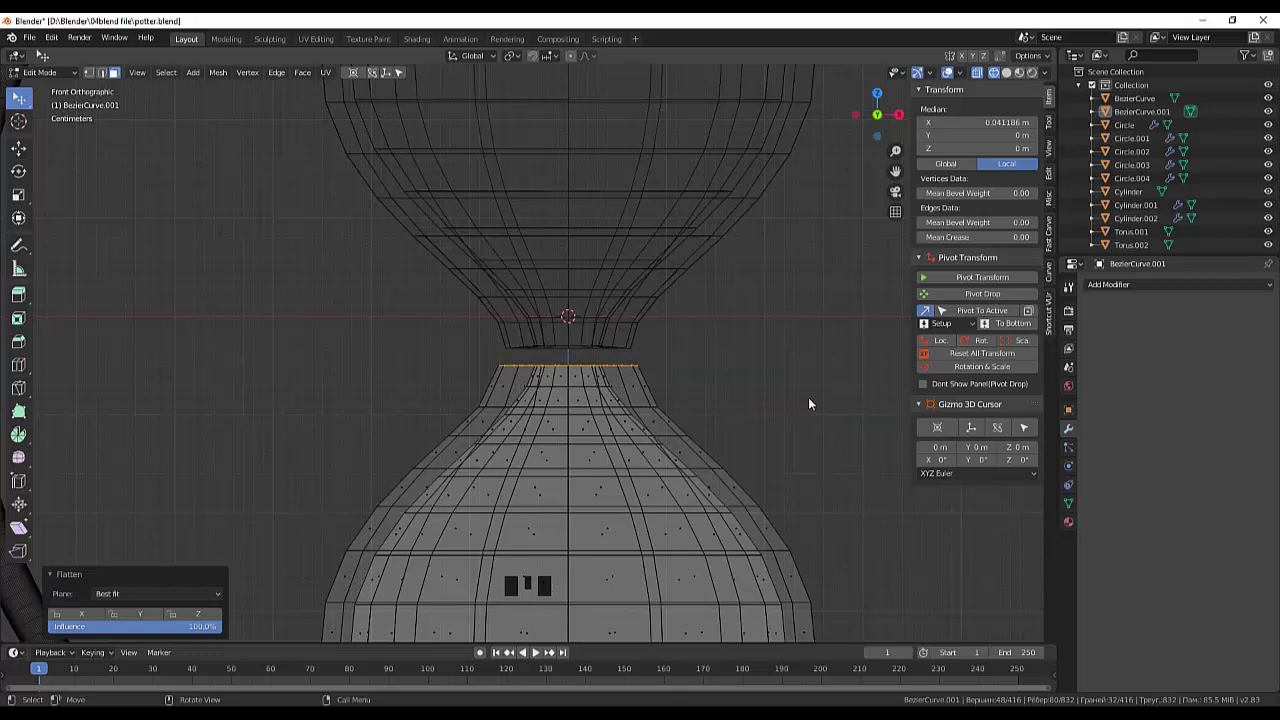
{"action": "scroll", "scroll_direction": "down", "scroll_amount": 3}
{"action": "scroll", "scroll_direction": "down", "scroll_amount": 3}
{"action": "scroll", "scroll_direction": "down", "scroll_amount": 3}
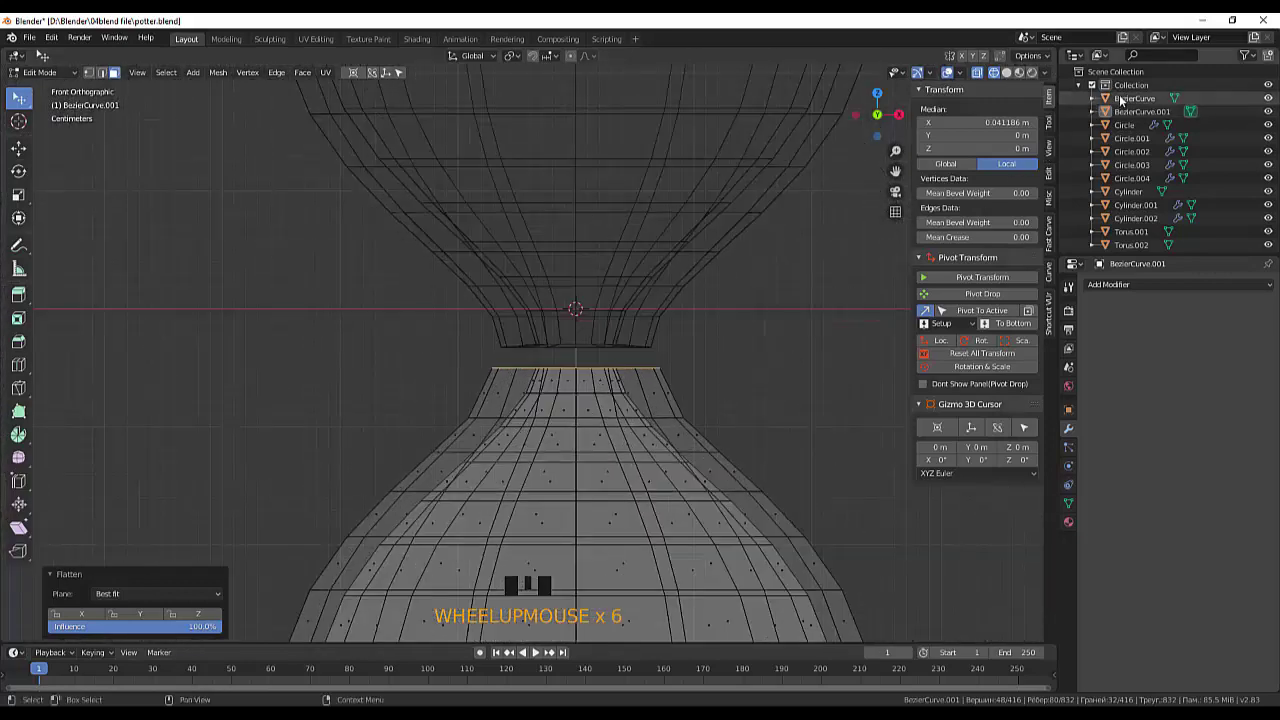
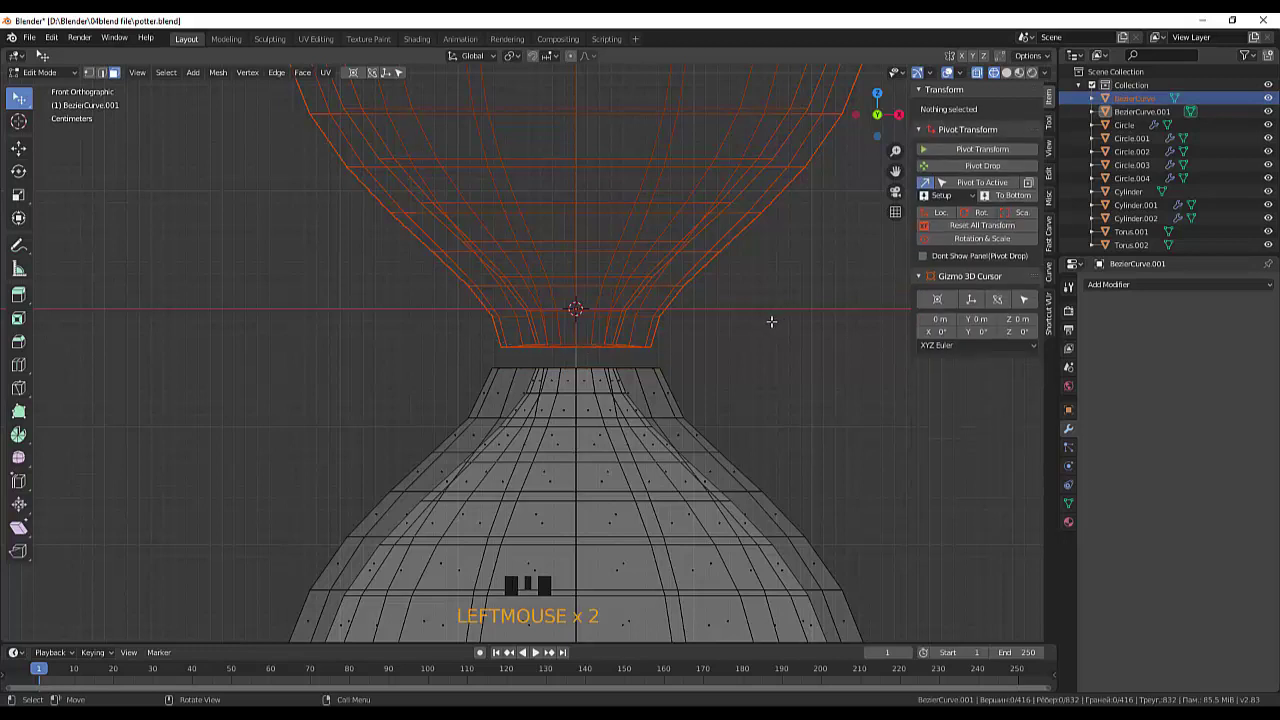
Finish at the tip and return to Object Mode, the copy about 0.073 m lower
{"action": "key", "text": "b"}
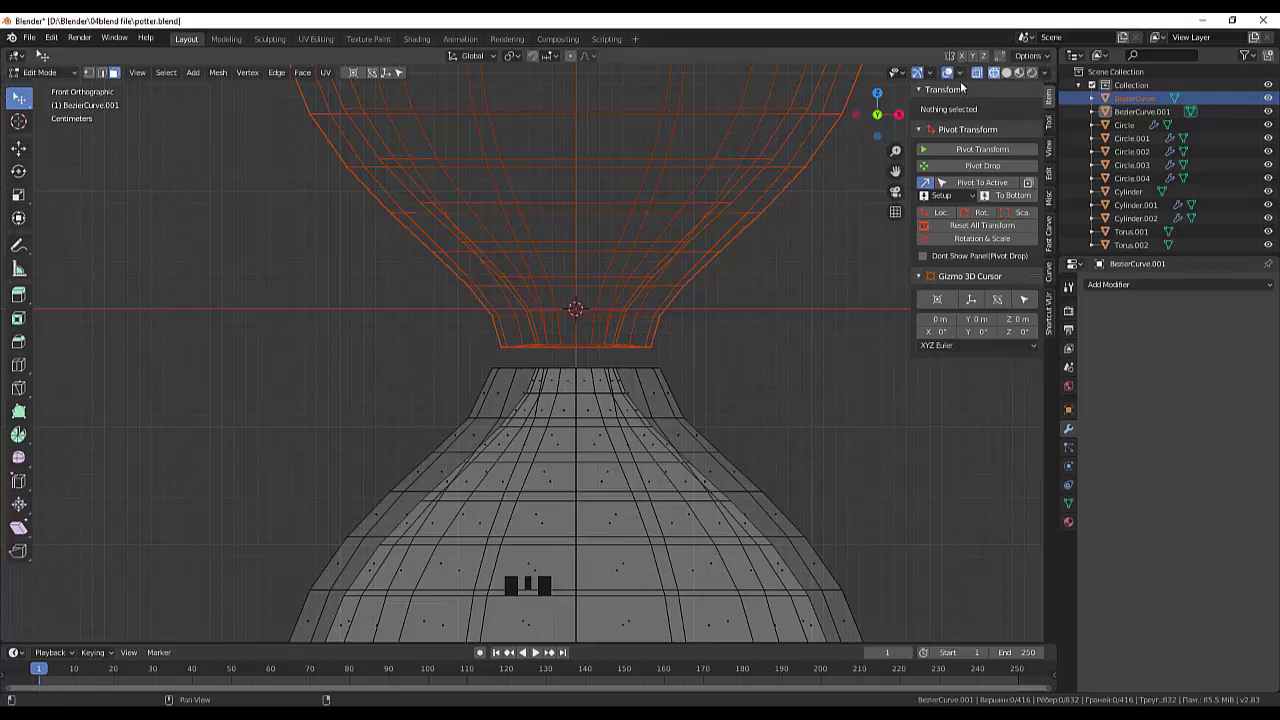
{"action": "left_click_drag", "start_coordinate": [48, 75], "coordinate": [518, 352]}
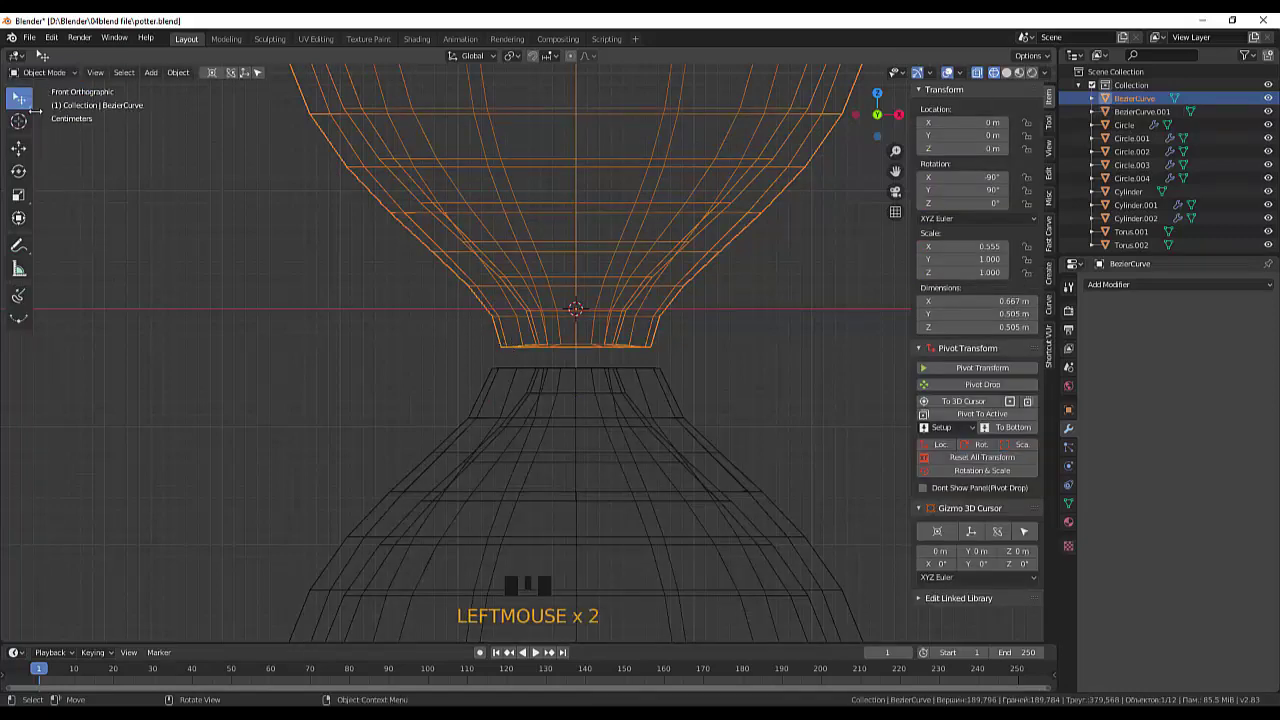
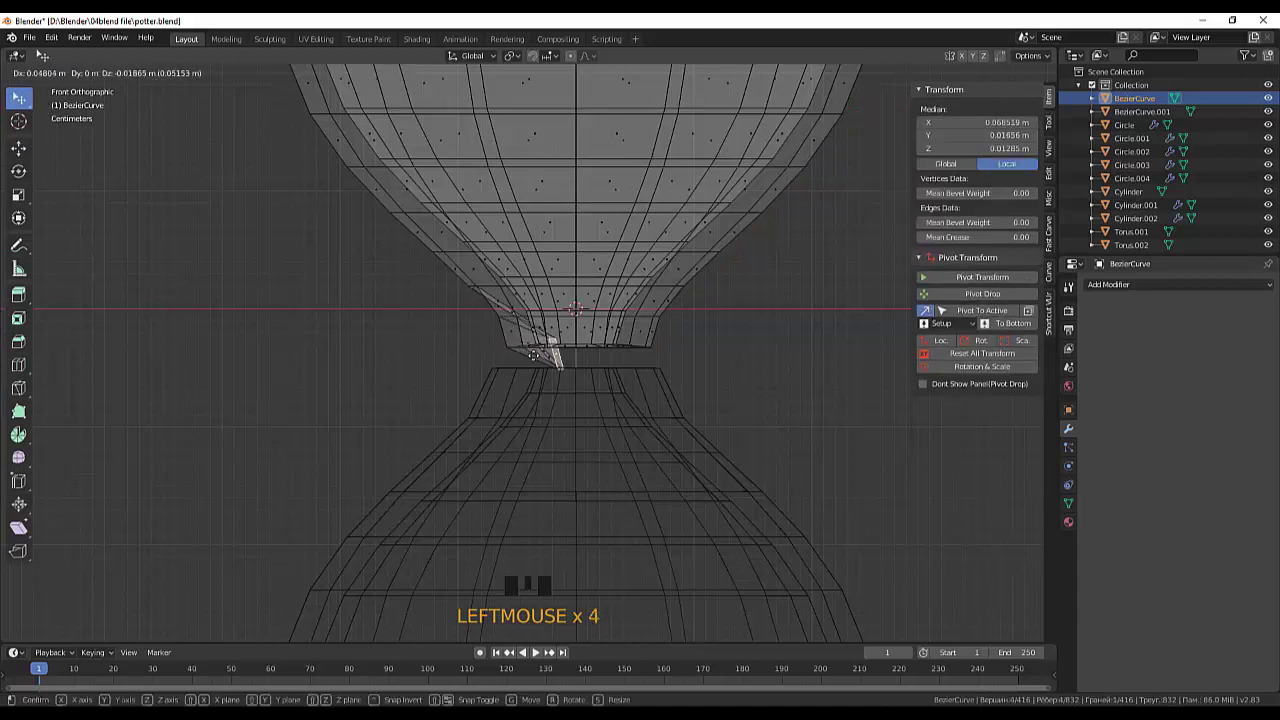
Delete the upper bulb's tip face loop and flatten its rim at 100% influence
{"action": "key", "text": "ctrl+z"}
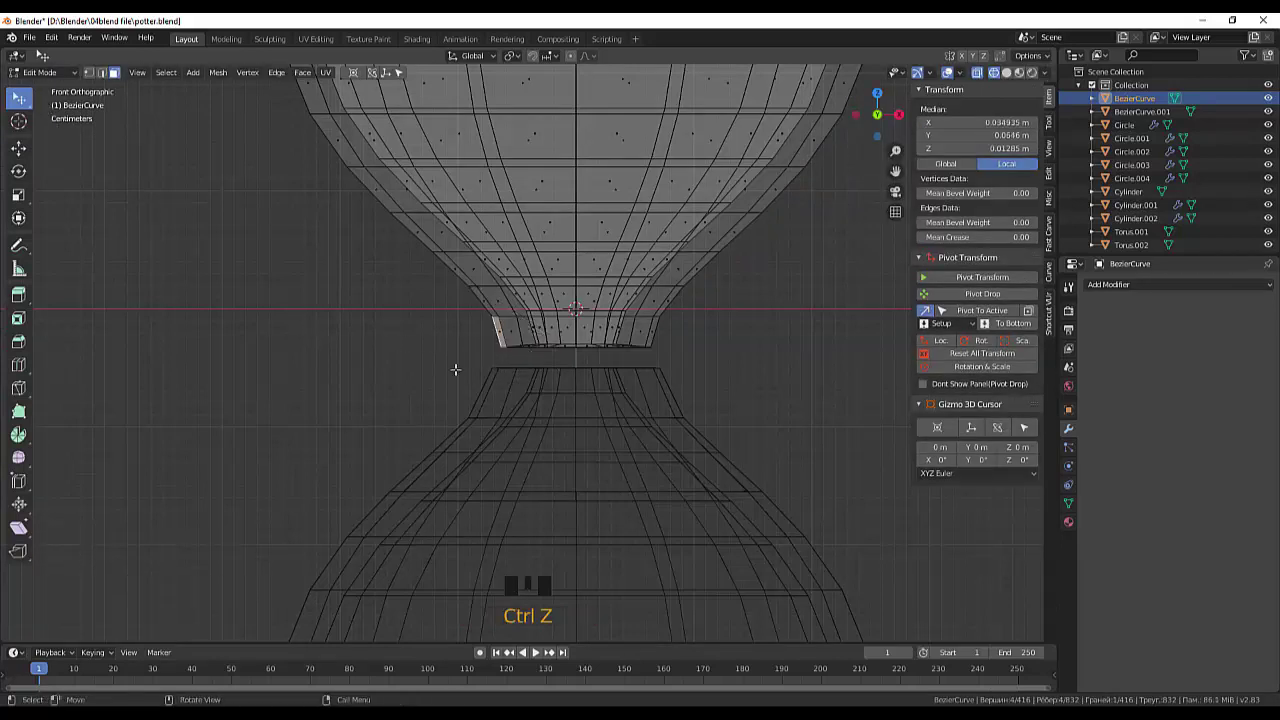
{"action": "key", "text": "b"}
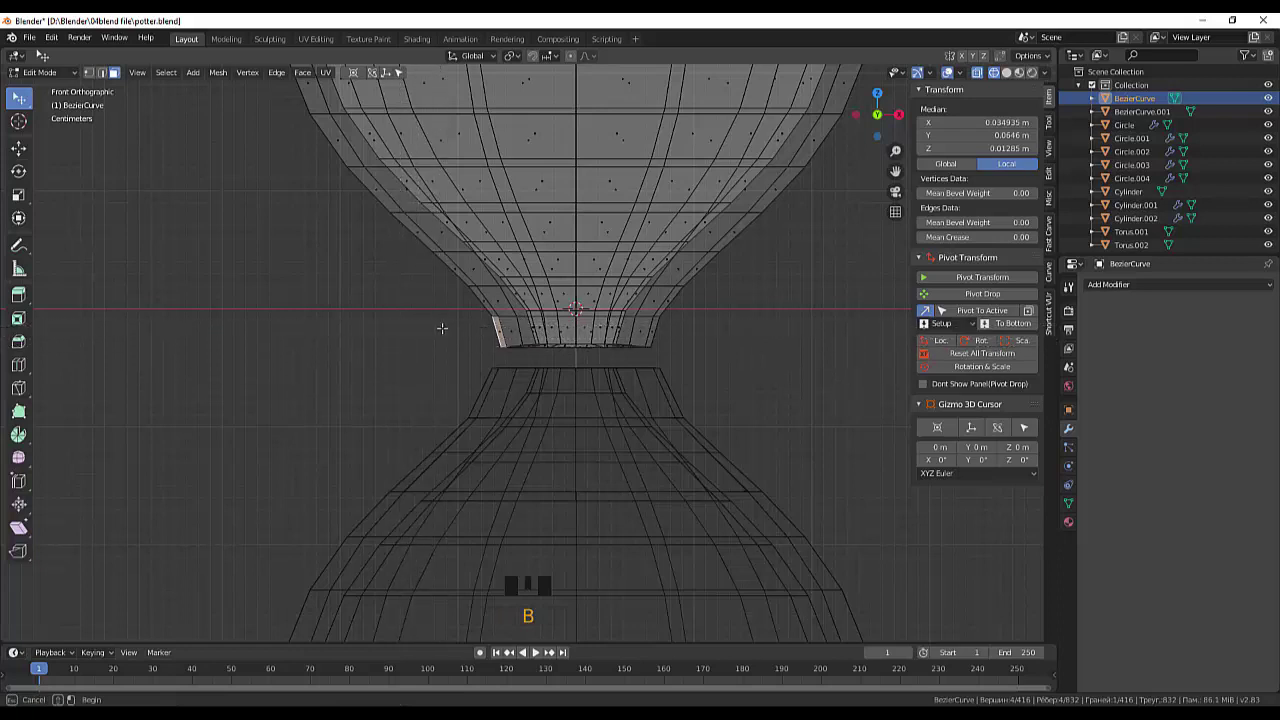
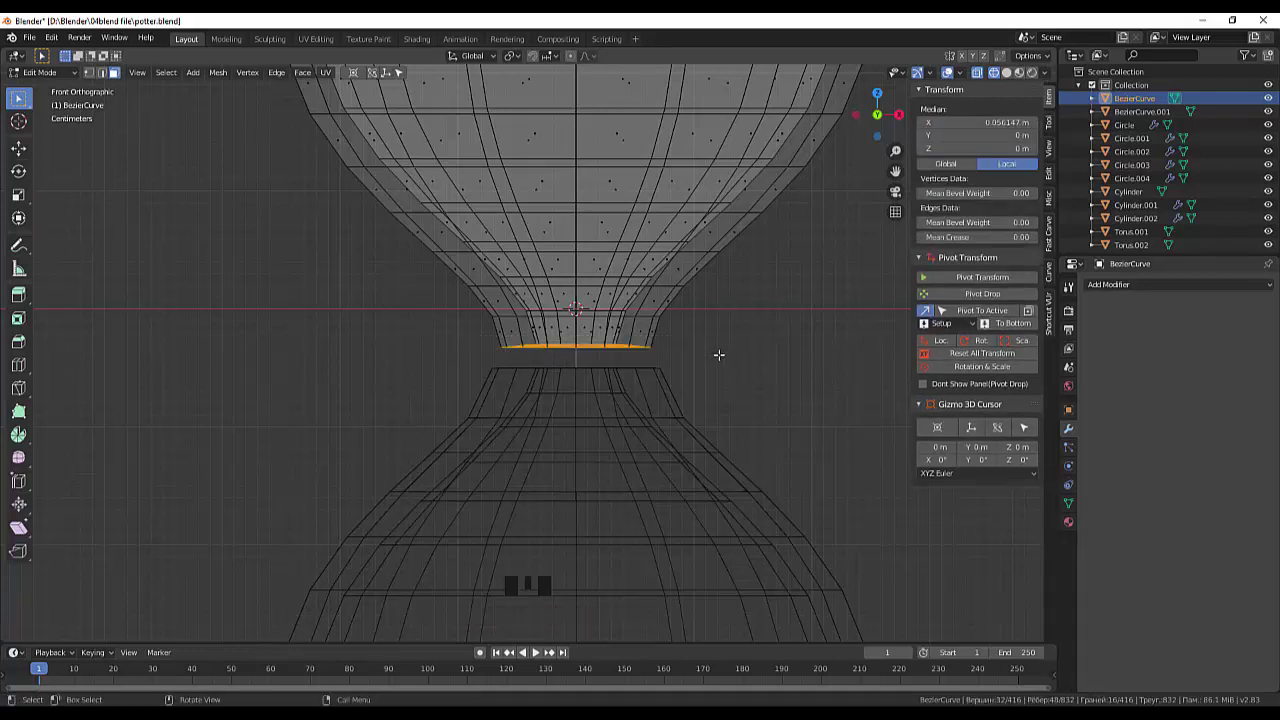
{"action": "left_click_drag", "start_coordinate": [726, 359], "coordinate": [793, 375]}
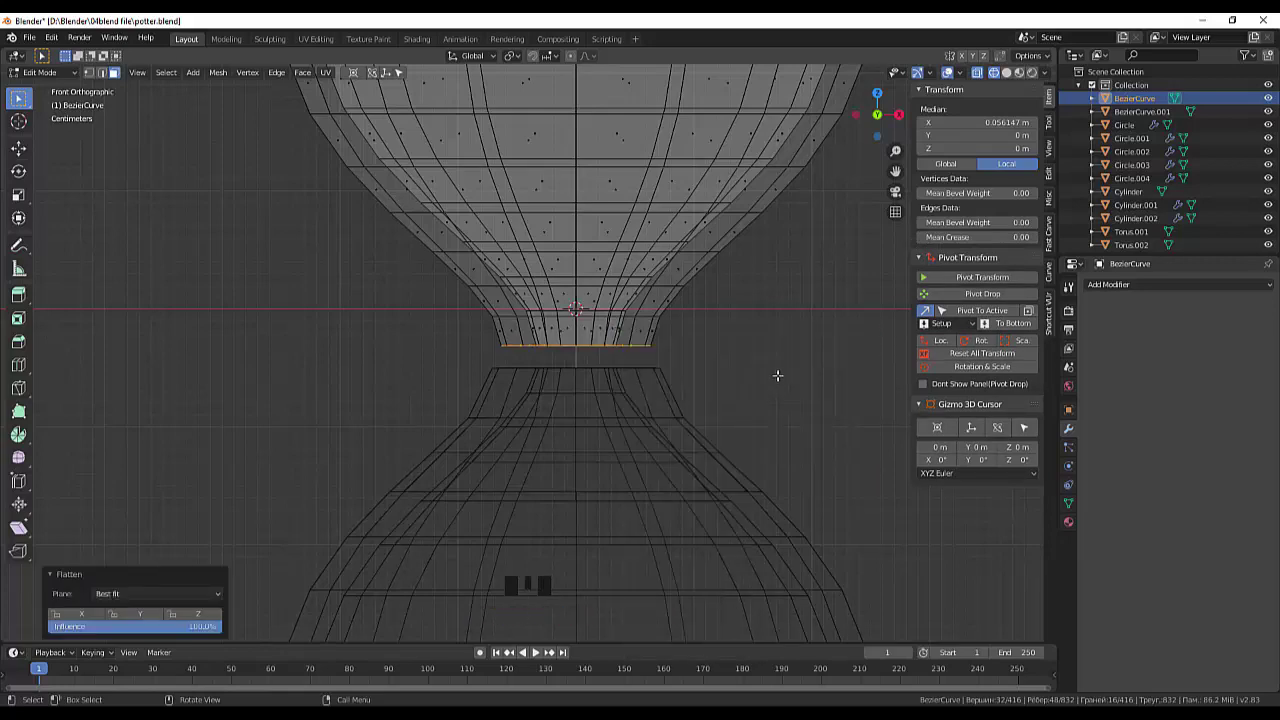
{"action": "scroll", "scroll_direction": "down", "scroll_amount": 3}
{"action": "scroll", "scroll_direction": "down", "scroll_amount": 3}
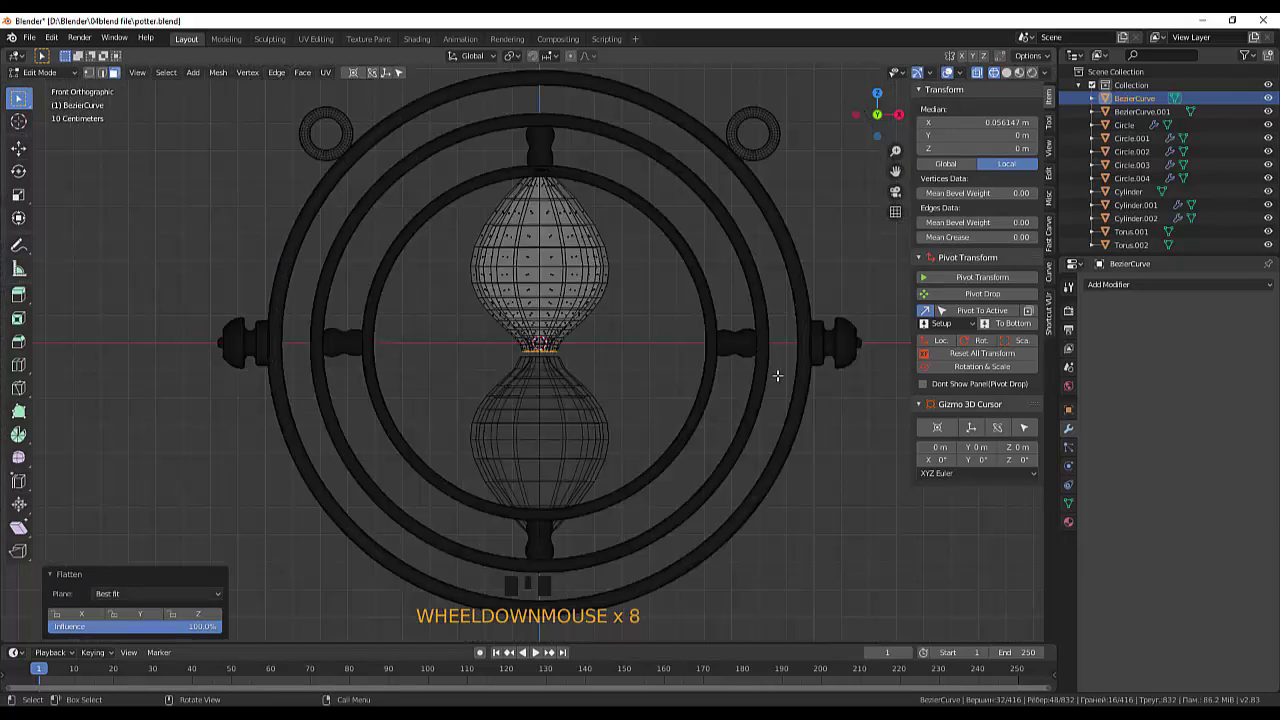
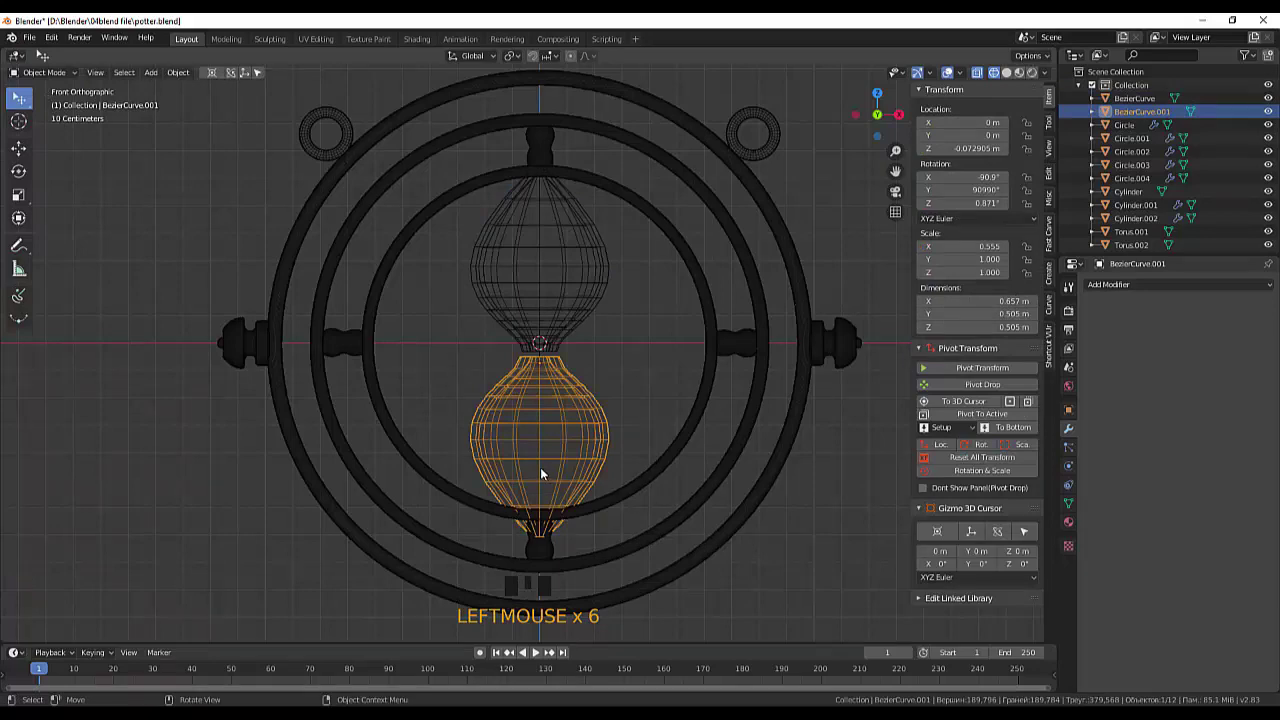
Delete the extra object, scale the bulb to X 0.507 and nudge it to the pendant centre
{"action": "key", "text": "Delete"}
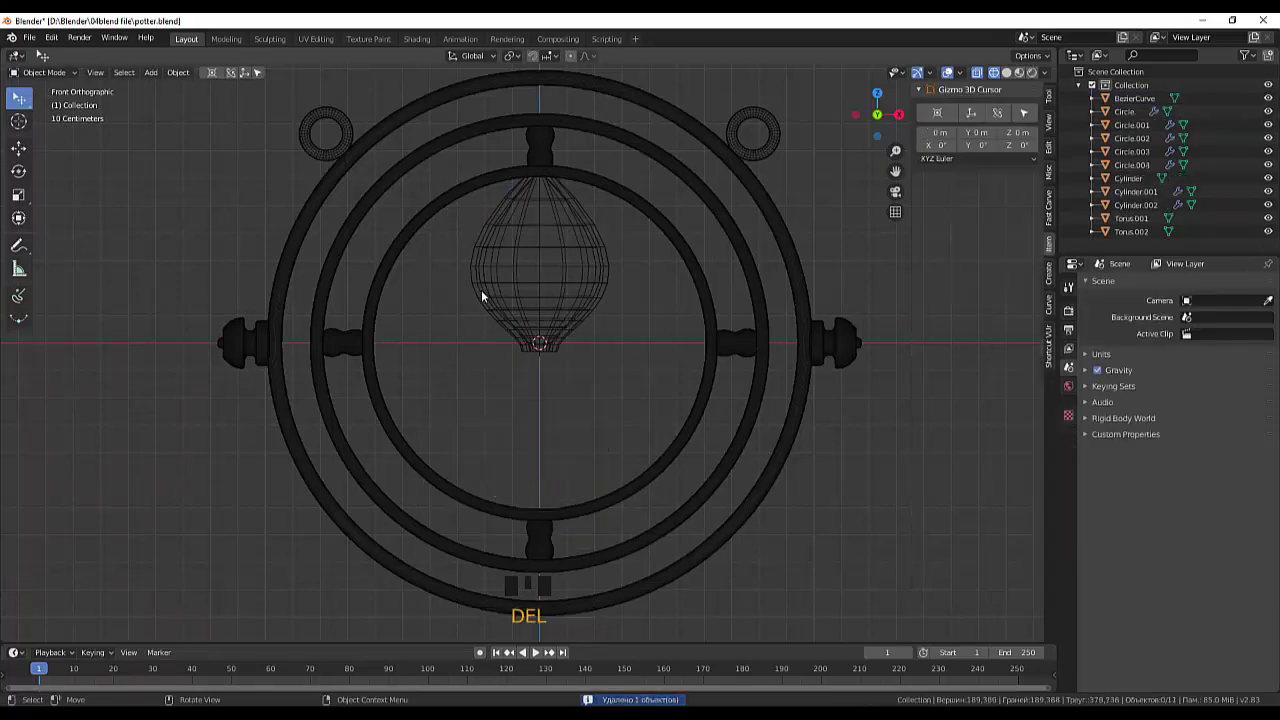
{"action": "left_click", "coordinate": [429, 149]}
{"action": "left_click", "coordinate": [535, 316]}
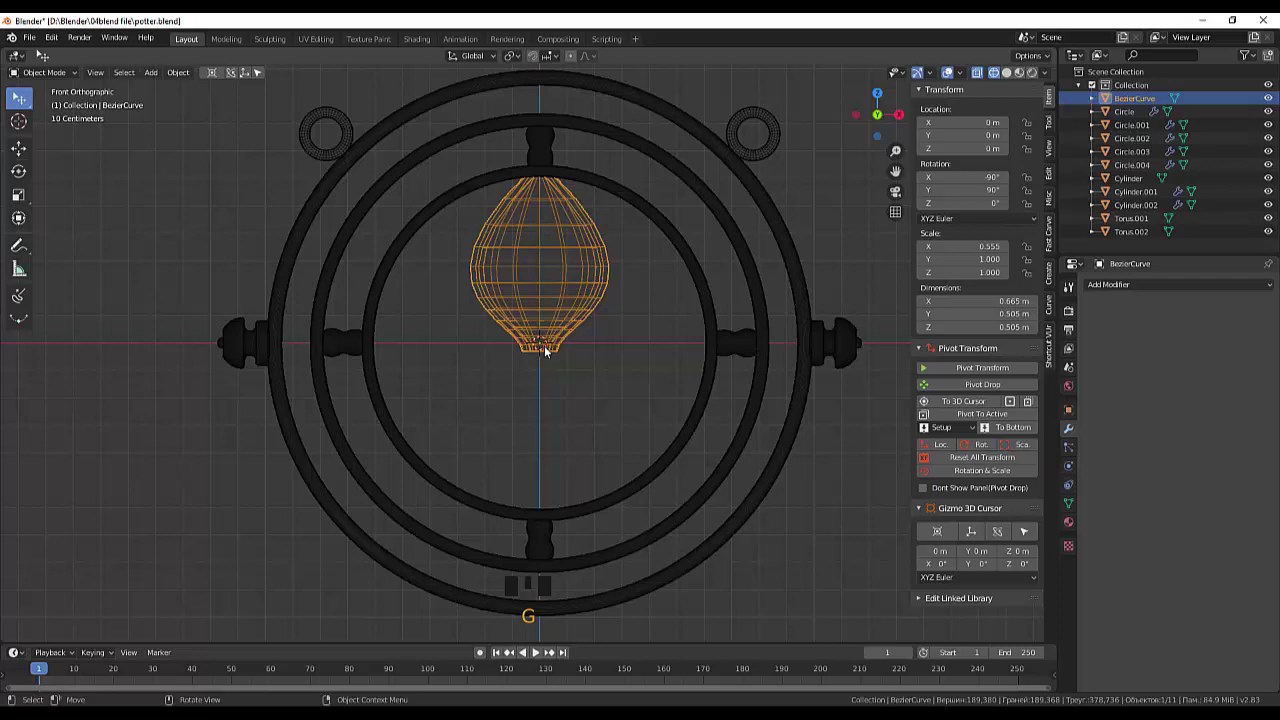
{"action": "key", "text": "s"}
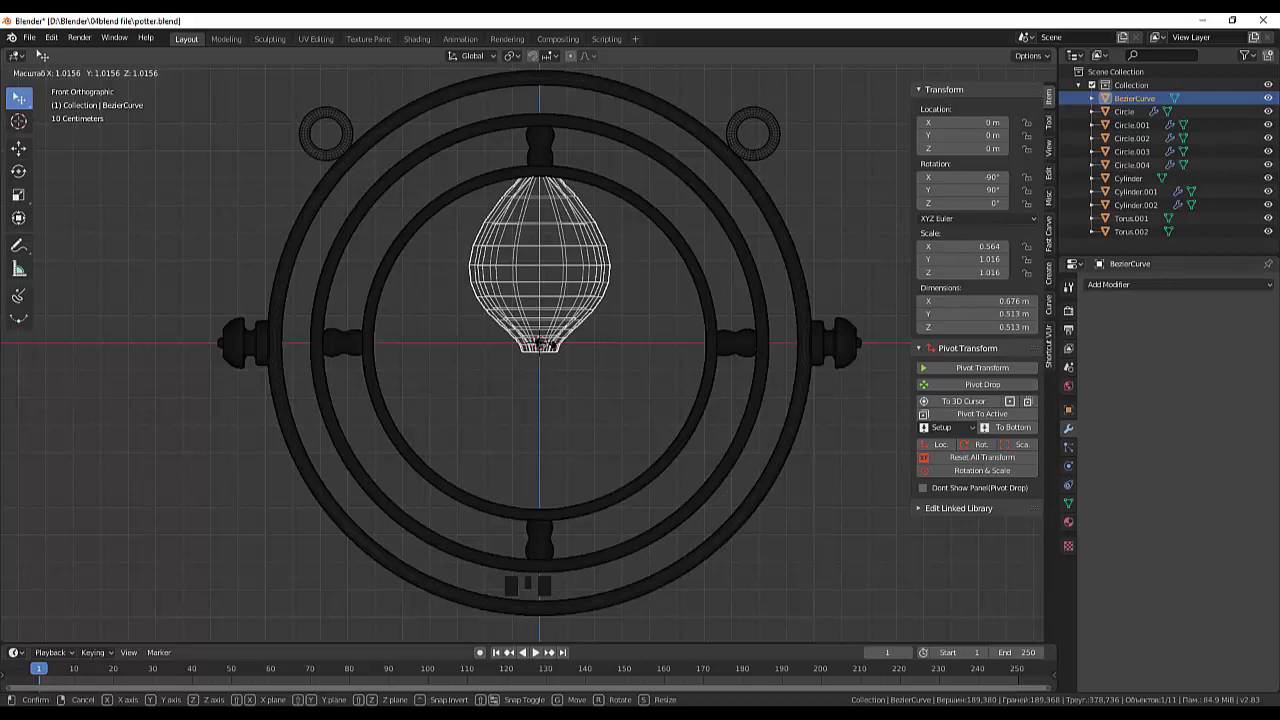
{"action": "key", "text": "s"}
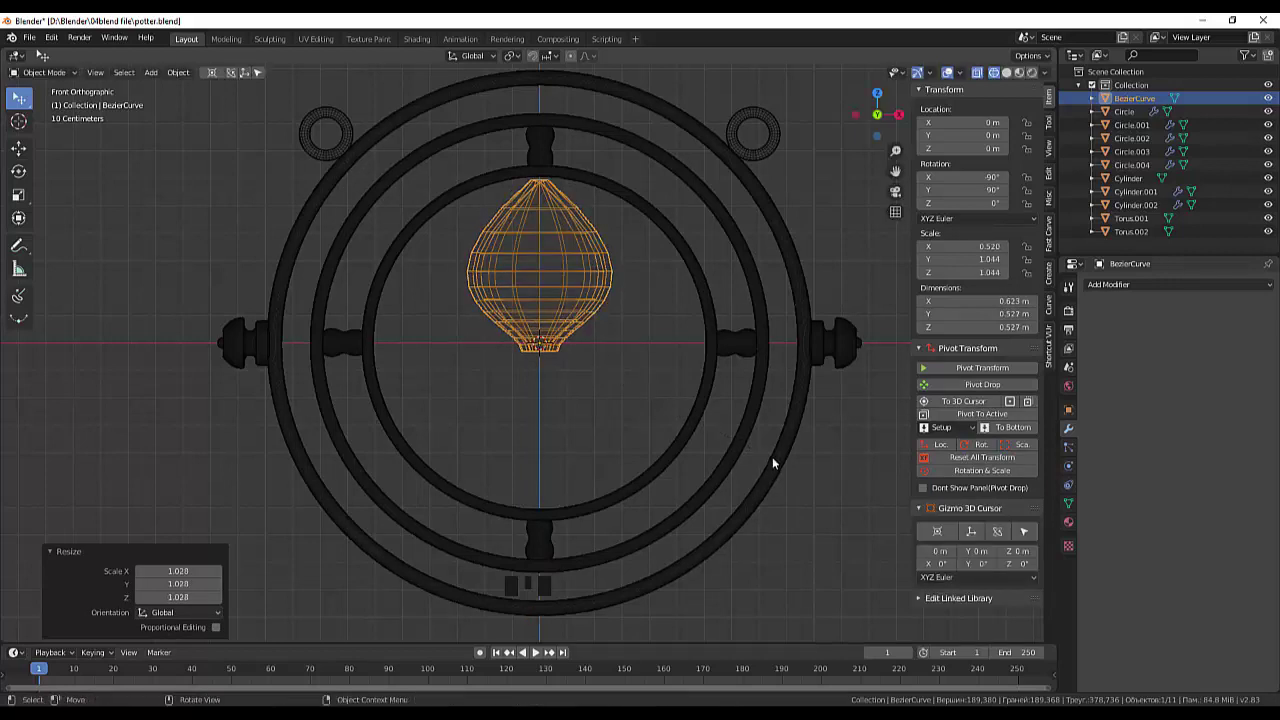
{"action": "key", "text": "g"}
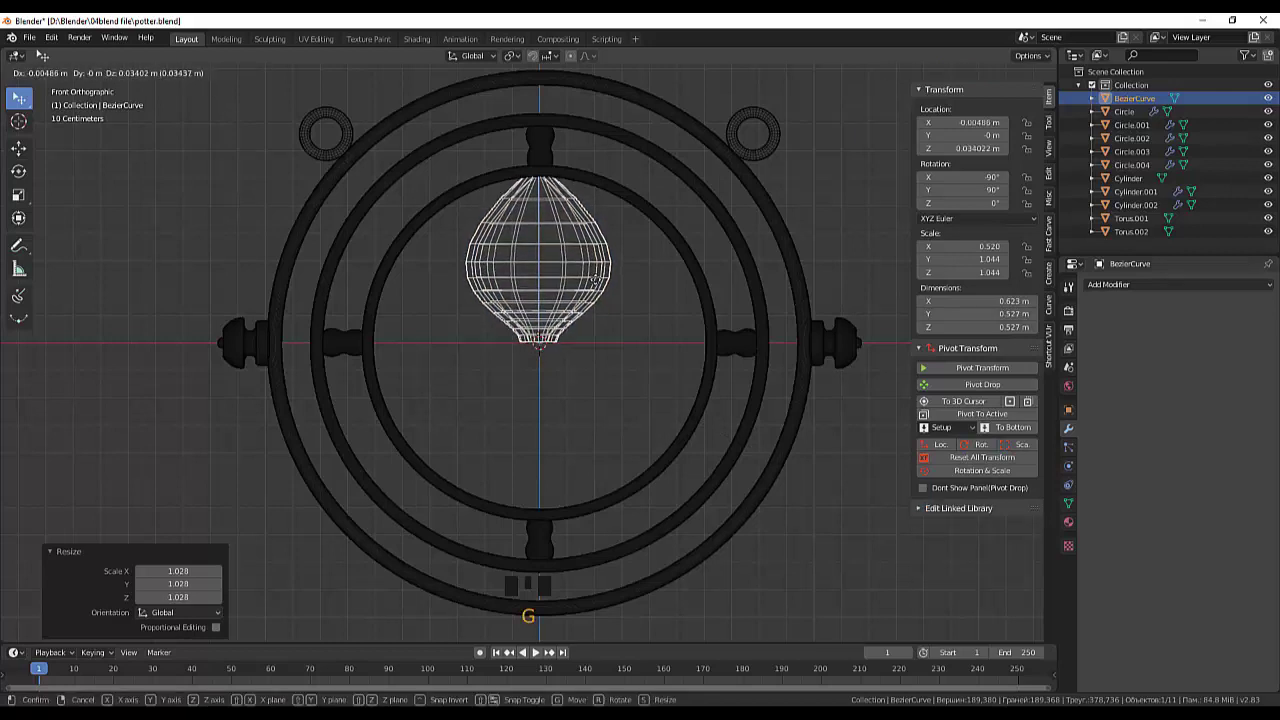
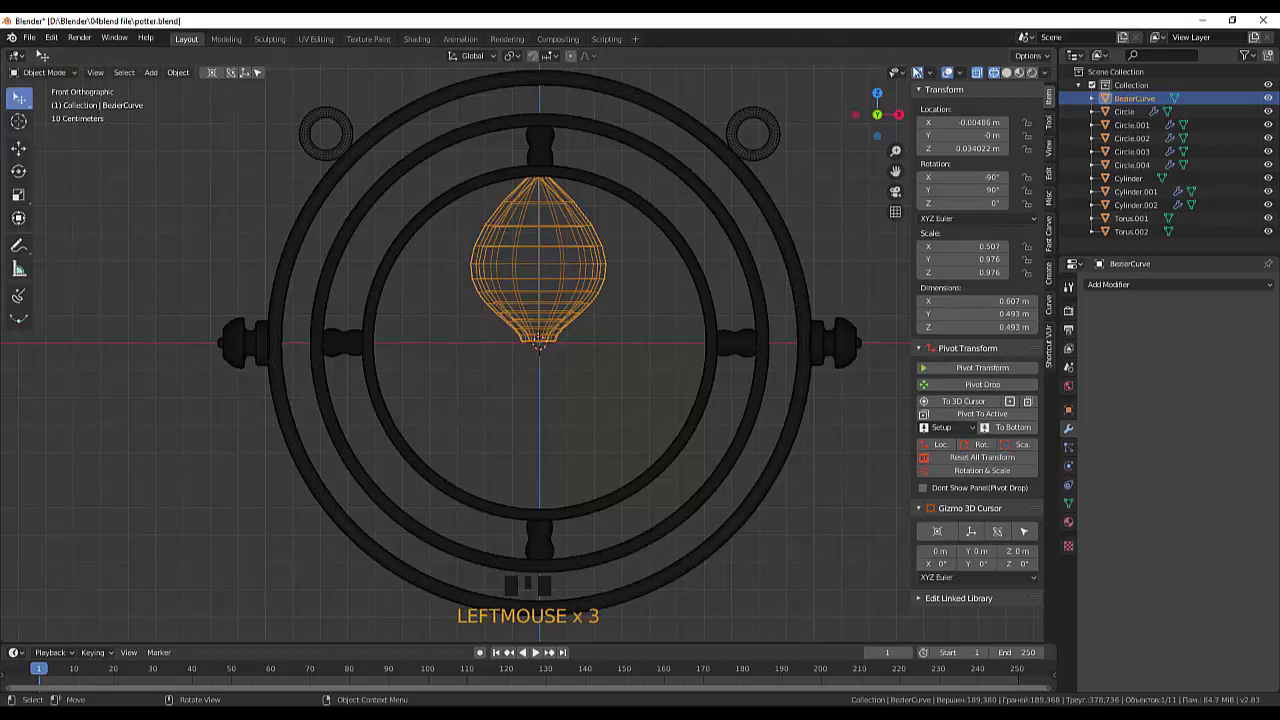
{"action": "left_click", "coordinate": [998, 84]}
Show the pendant in Solid shading and select the taller bulb for duplicating
{"action": "left_click", "coordinate": [988, 81]}
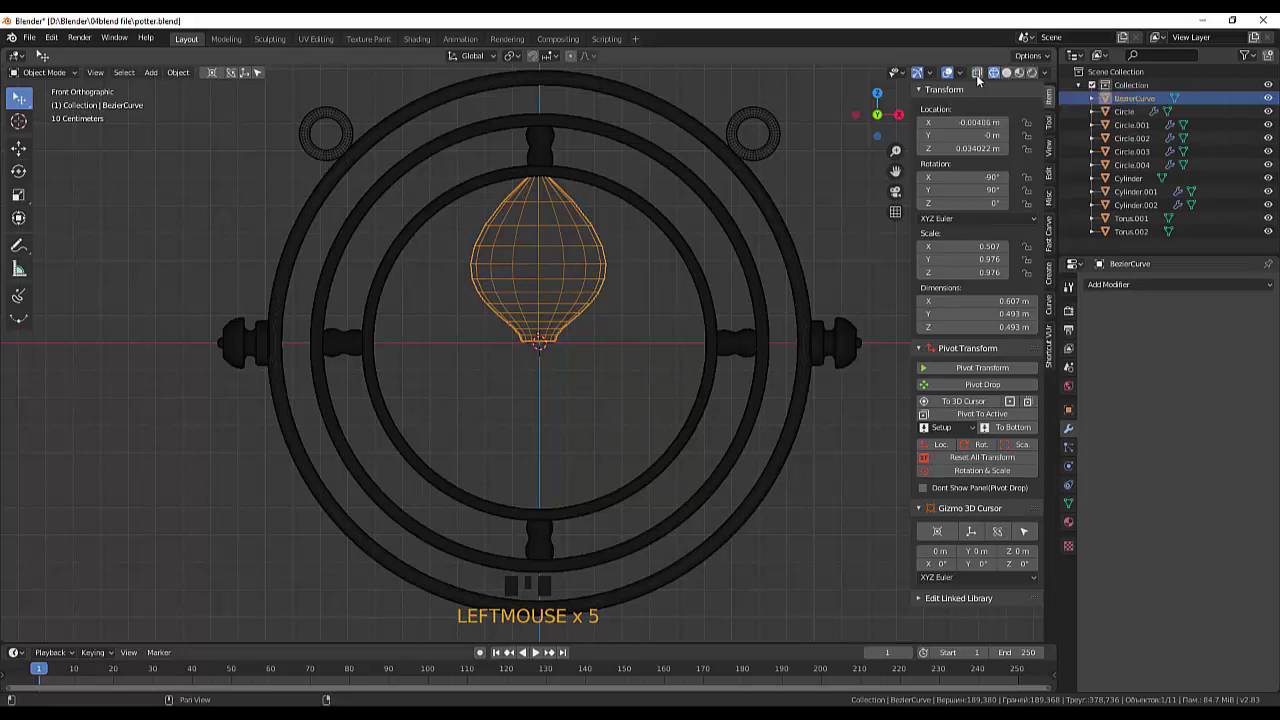
{"action": "left_click", "coordinate": [1010, 83]}
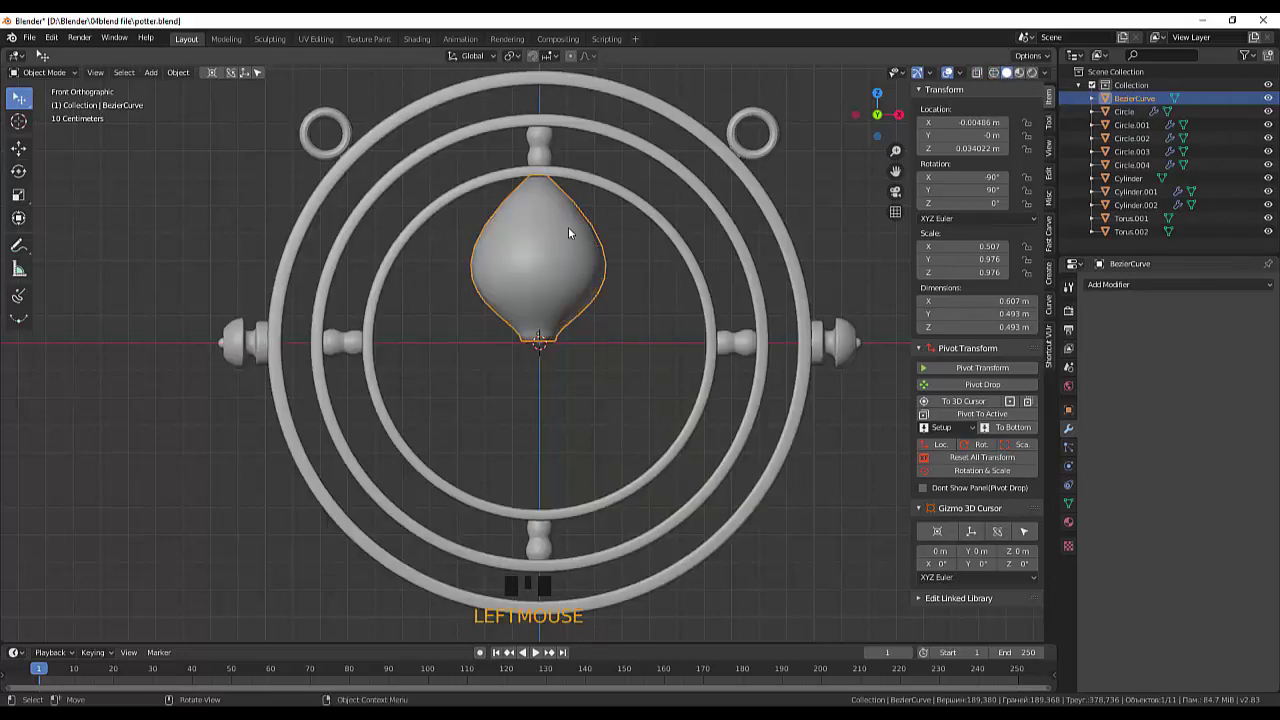
{"action": "left_click", "coordinate": [575, 251]}
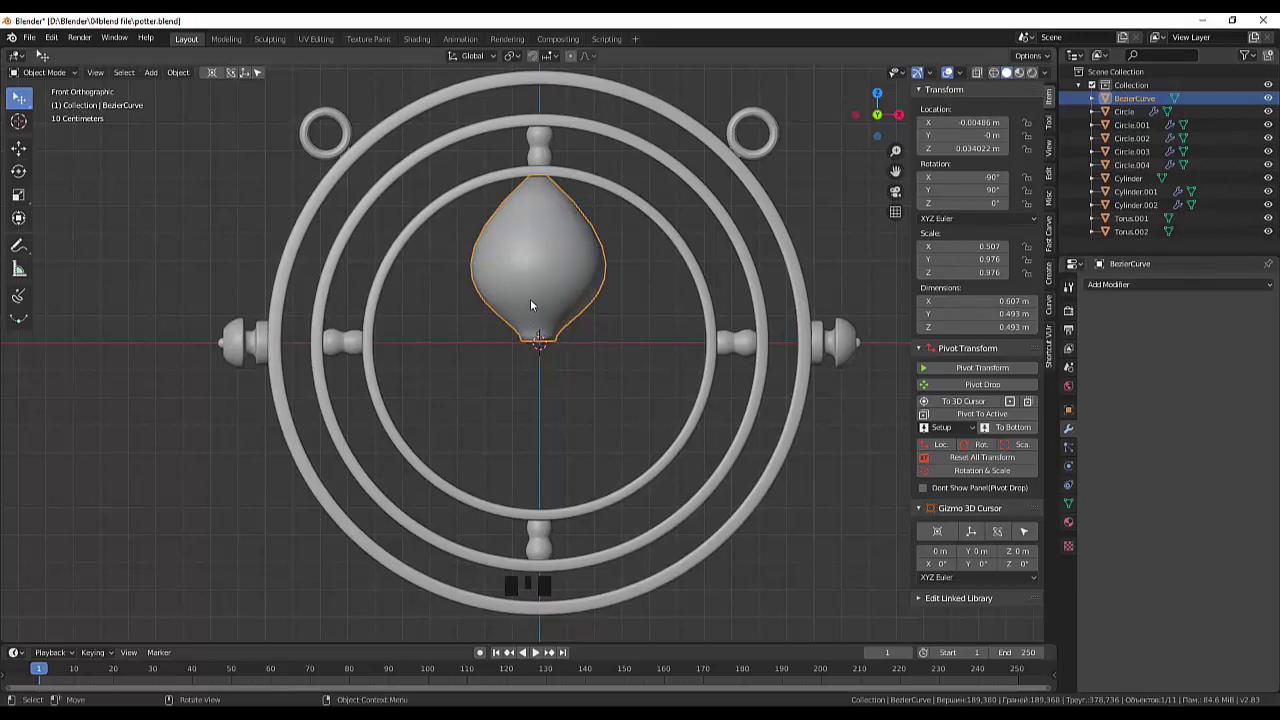
{"action": "scroll", "scroll_direction": "up", "scroll_amount": 3}
{"action": "scroll", "scroll_direction": "down", "scroll_amount": 3}
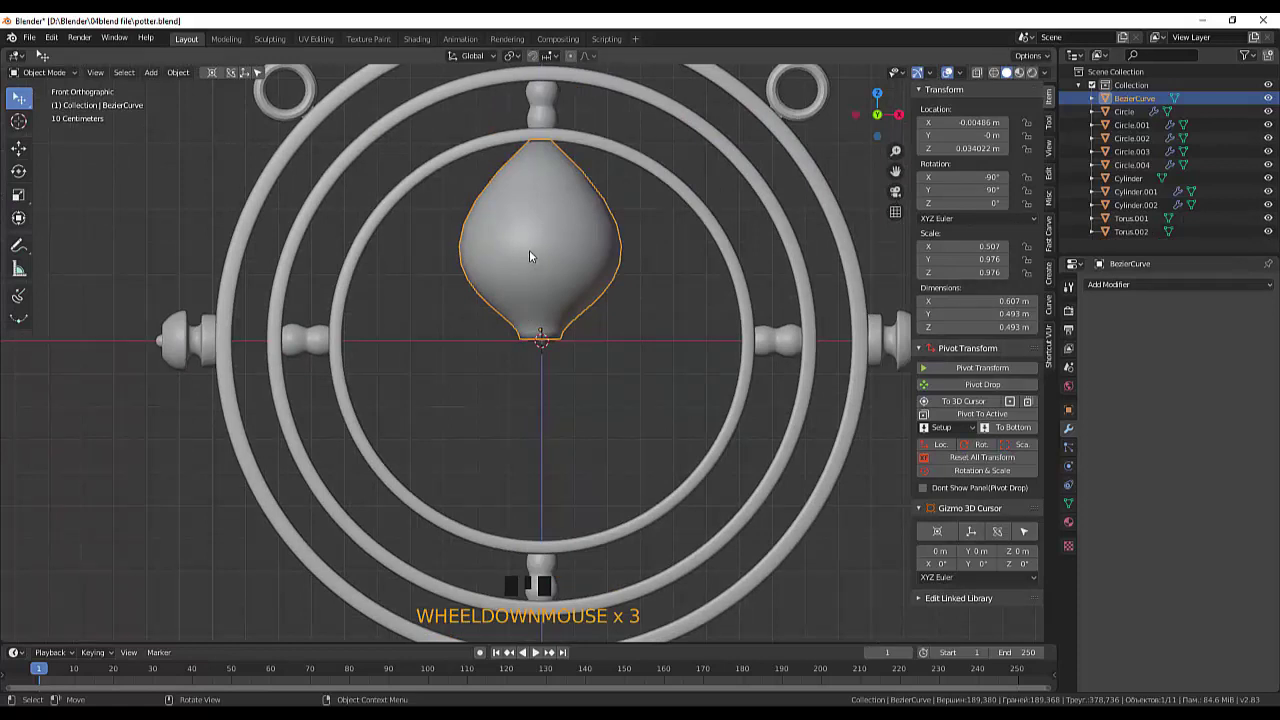
{"action": "left_click", "coordinate": [535, 259]}
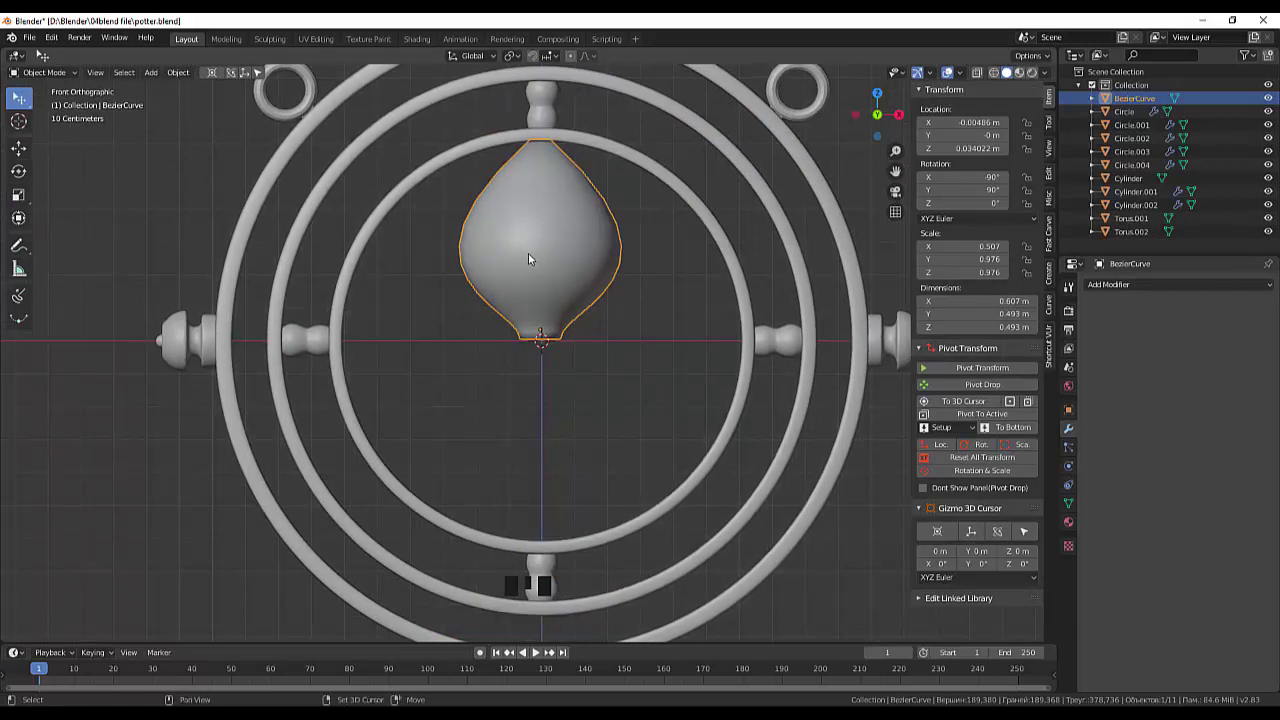
Duplicate the bulb, rotate the copy 180° and move it down on Z so the tips meet
{"action": "key", "text": "shift+d"}
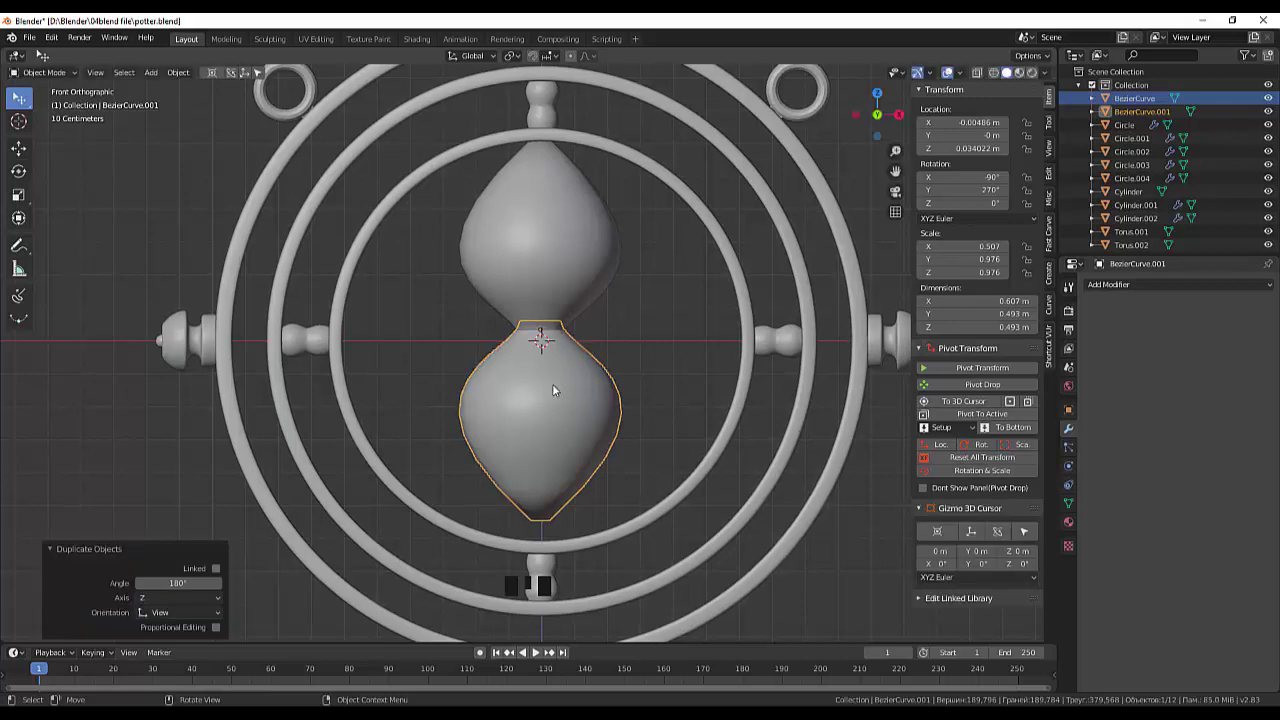
{"action": "key", "text": "g"}
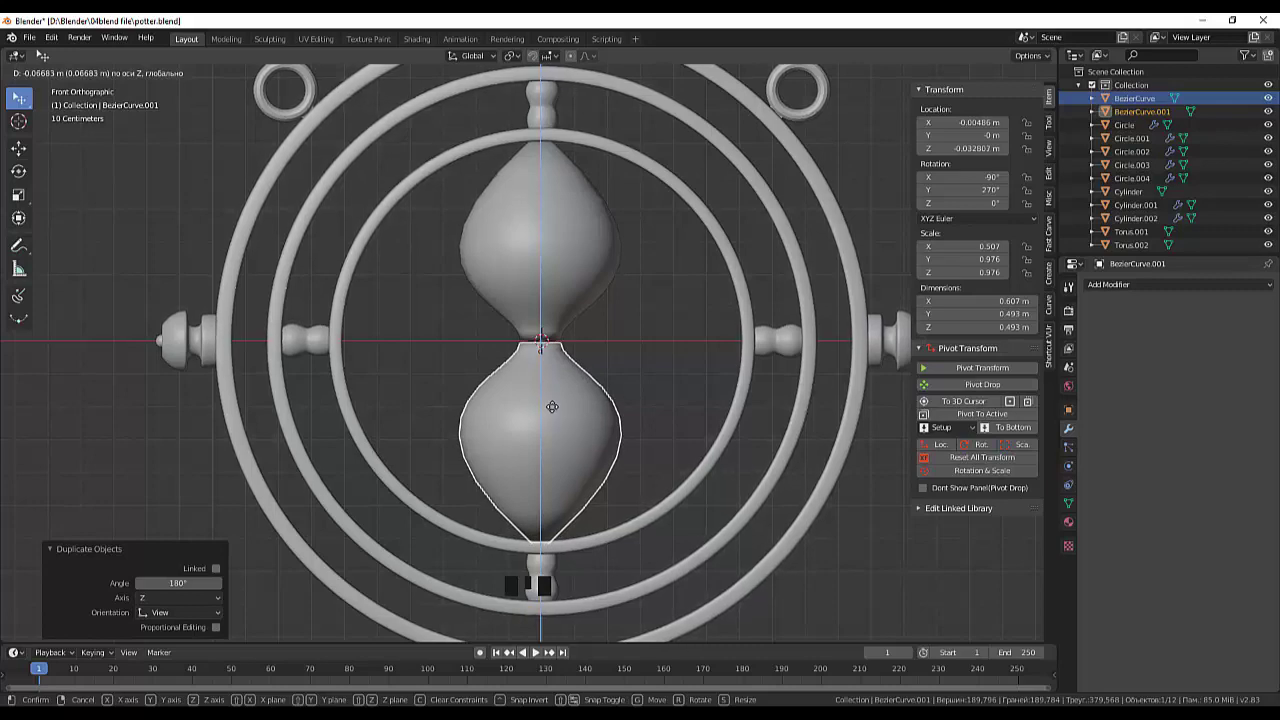
{"action": "scroll", "scroll_direction": "up", "scroll_amount": 3}
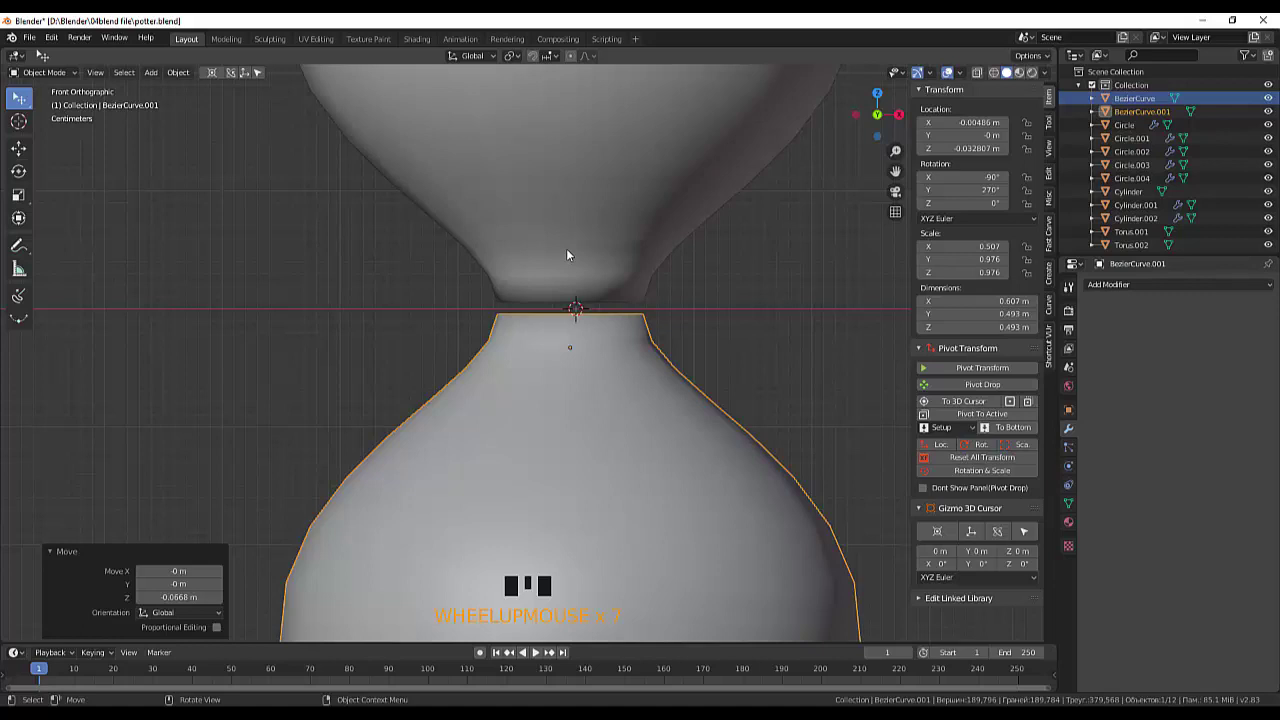
Join the lower and upper bulbs into one hourglass object, BezierCurve.001
{"action": "left_click", "coordinate": [571, 252]}
{"action": "left_click", "coordinate": [586, 371]}
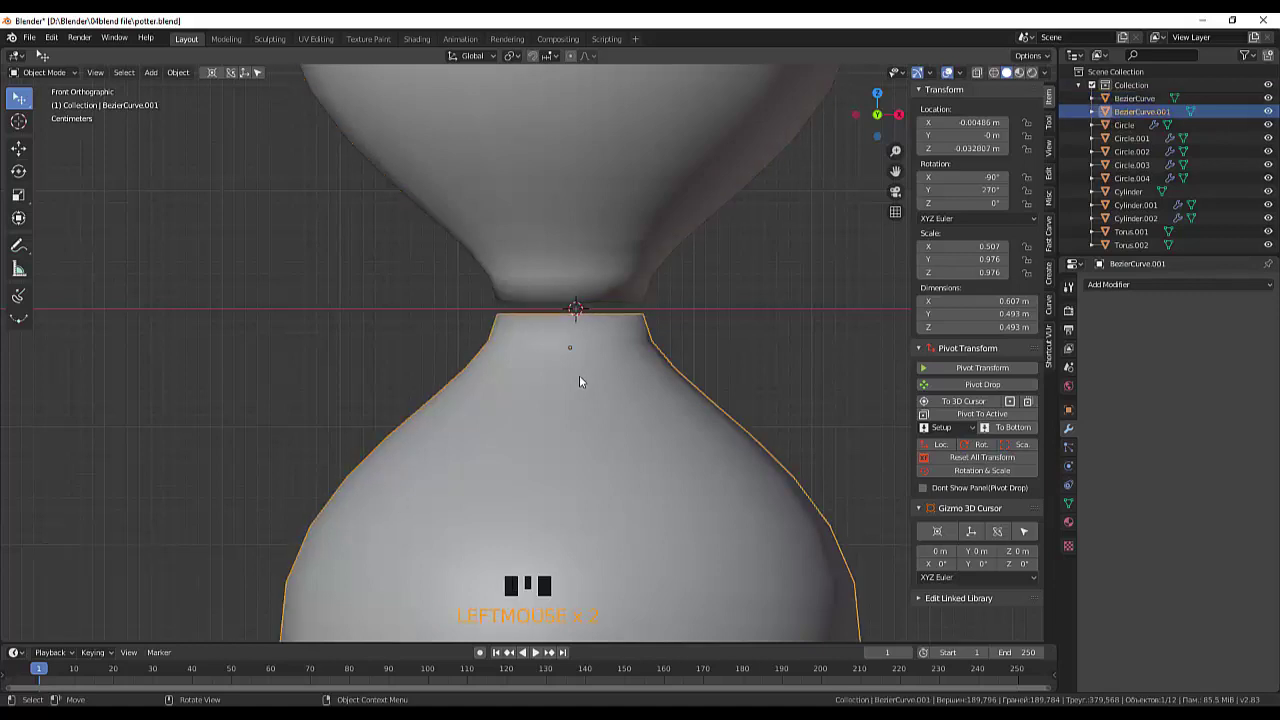
{"action": "left_click", "coordinate": [584, 267]}
{"action": "left_click", "coordinate": [575, 364]}
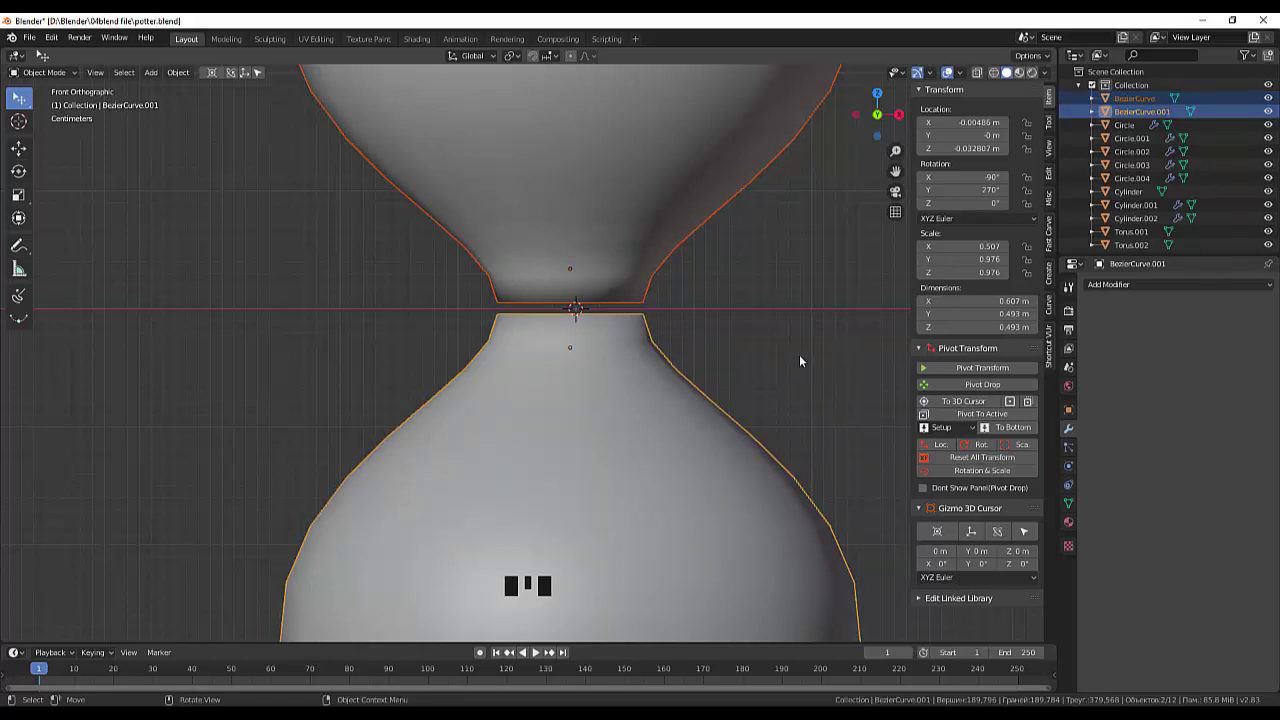
{"action": "key", "text": "ctrl+j"}
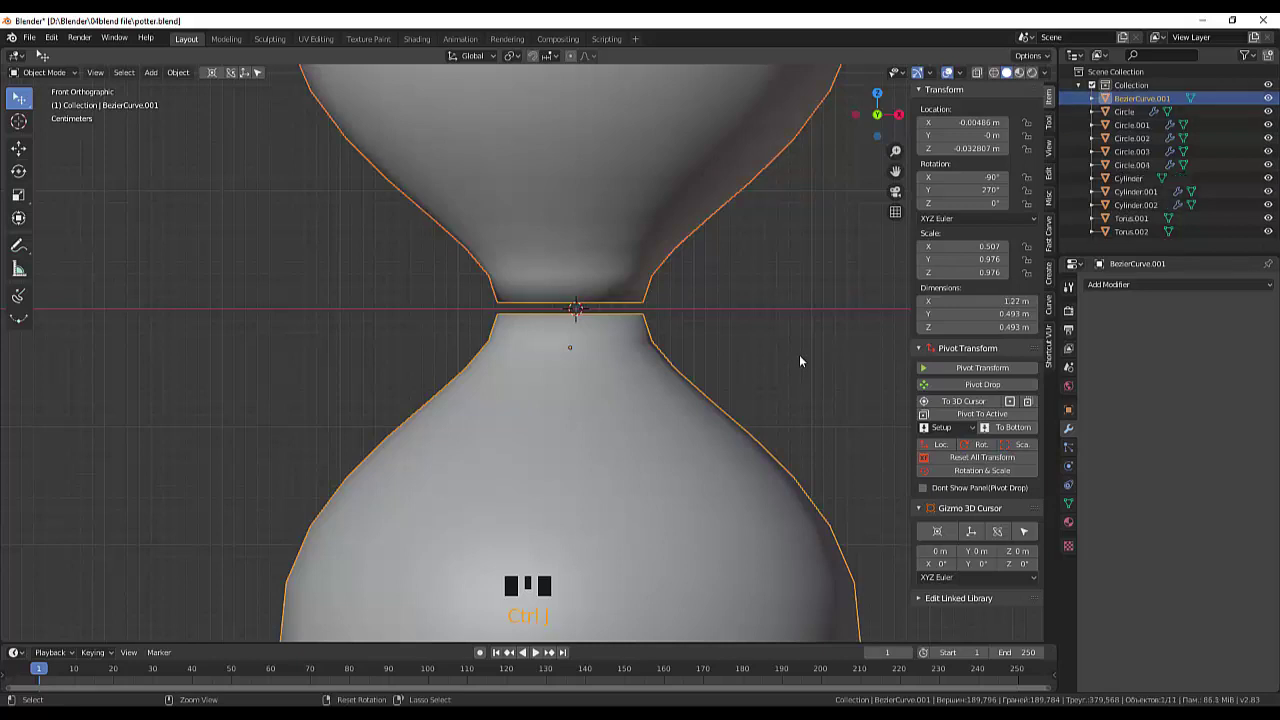
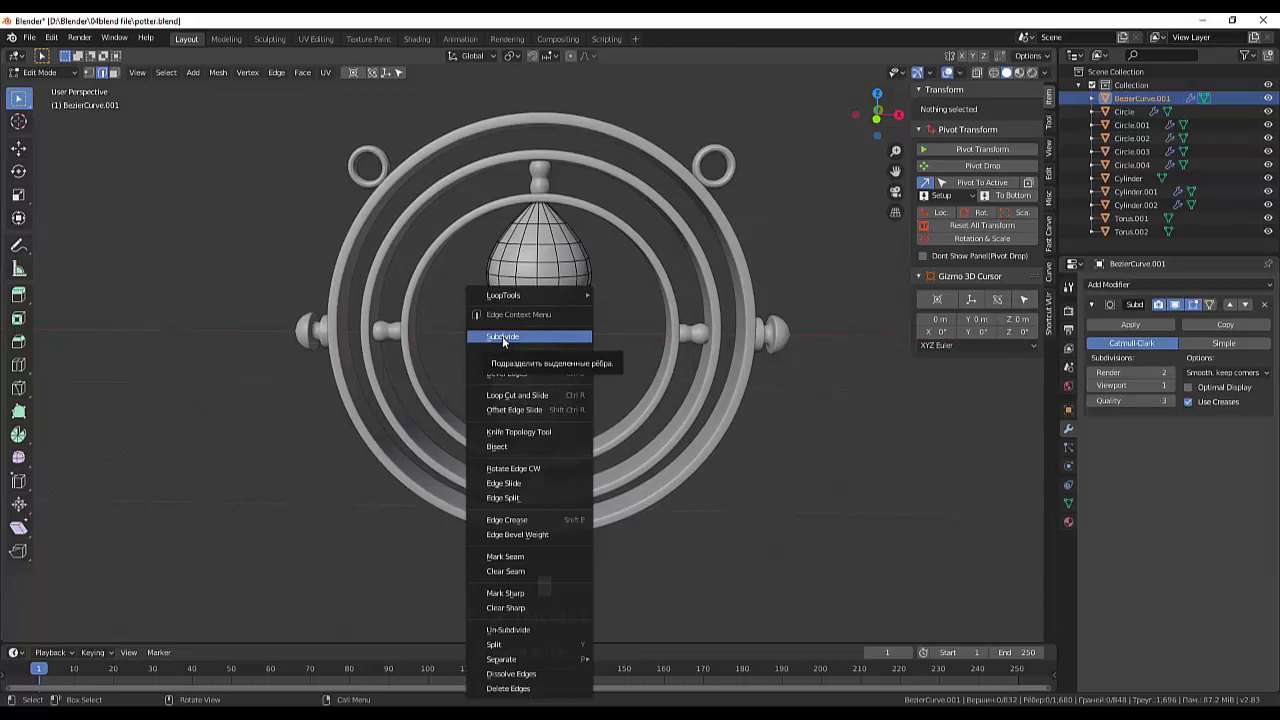
Close the context menu and orbit in on the hourglass's narrow neck
{"action": "left_click_drag", "start_coordinate": [34, 162], "coordinate": [31, 76]}
{"action": "left_click_drag", "start_coordinate": [34, 77], "coordinate": [573, 288]}
{"action": "left_click_drag", "start_coordinate": [573, 288], "coordinate": [533, 296]}
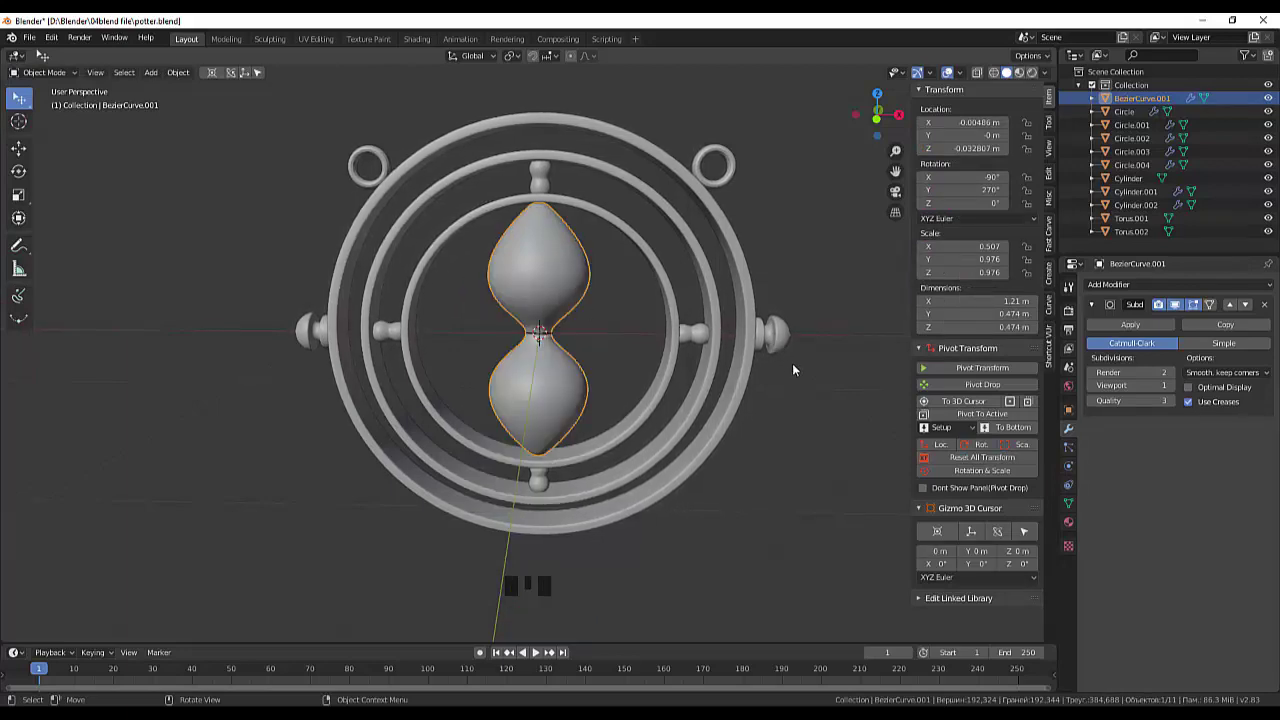
{"action": "left_click", "coordinate": [805, 377]}
{"action": "left_click_drag", "start_coordinate": [822, 366], "coordinate": [824, 356]}
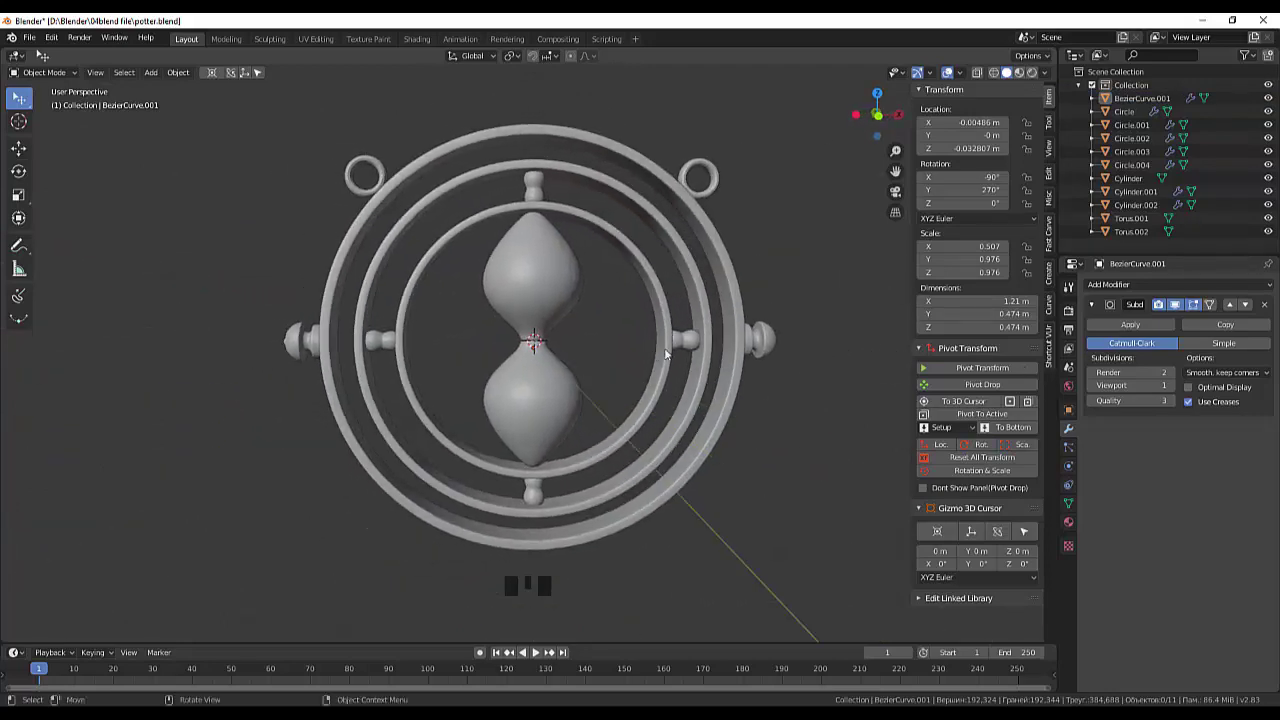
{"action": "scroll", "scroll_direction": "up", "scroll_amount": 3}
{"action": "left_click", "coordinate": [549, 262]}
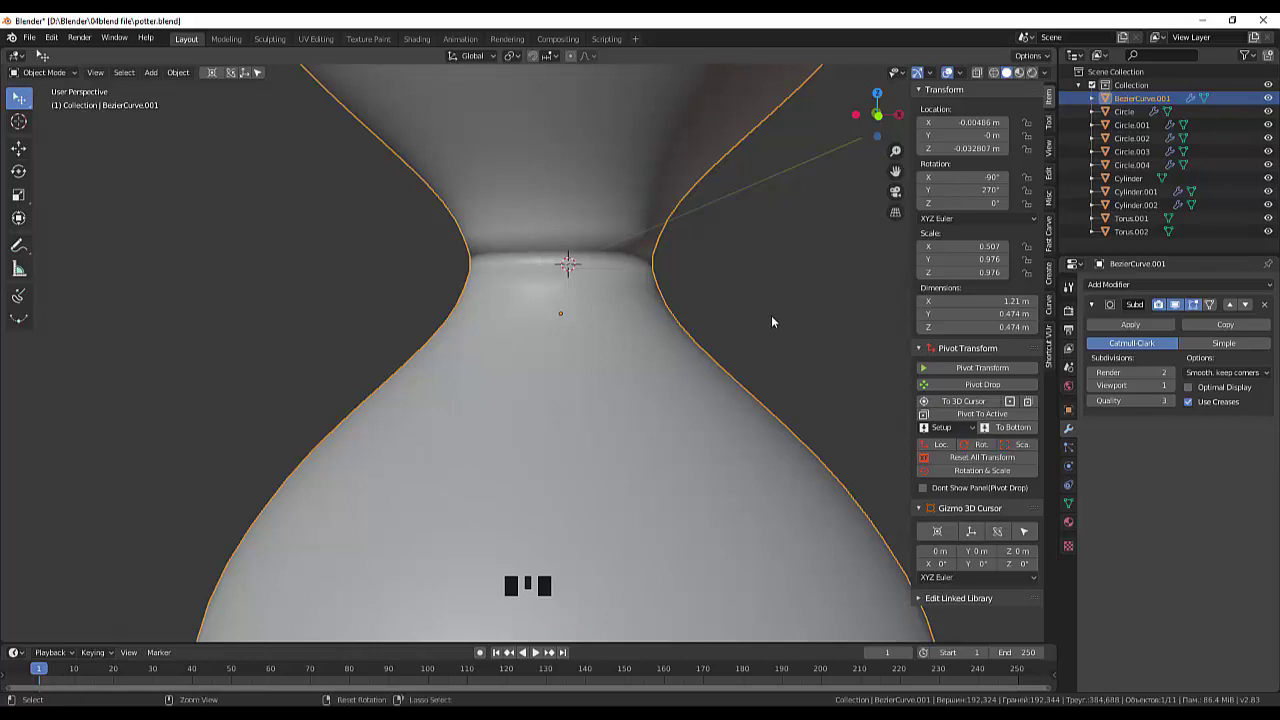
Undo the subdivision smoothing and enter Edit Mode on the hourglass mesh
{"action": "key", "text": "ctrl+z"}
{"action": "key", "text": "ctrl+z"}
{"action": "key", "text": "ctrl+z"}
{"action": "key", "text": "ctrl+z"}
{"action": "key", "text": "ctrl+z"}
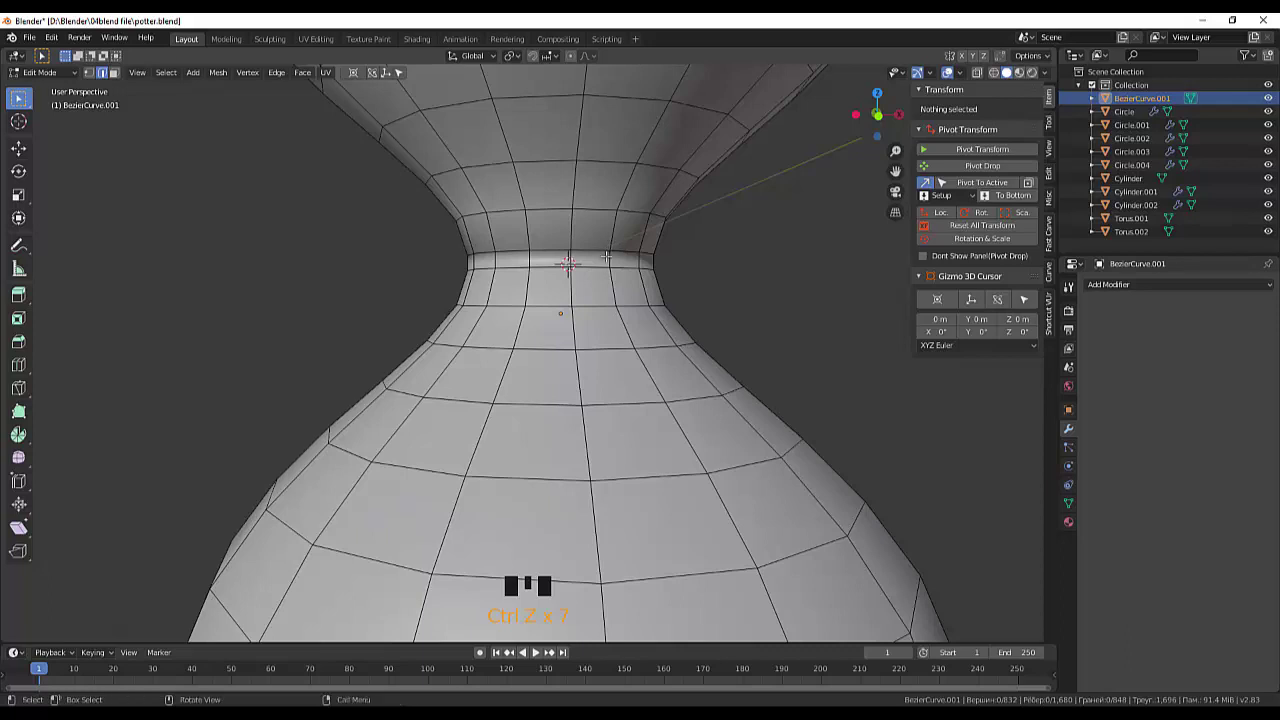
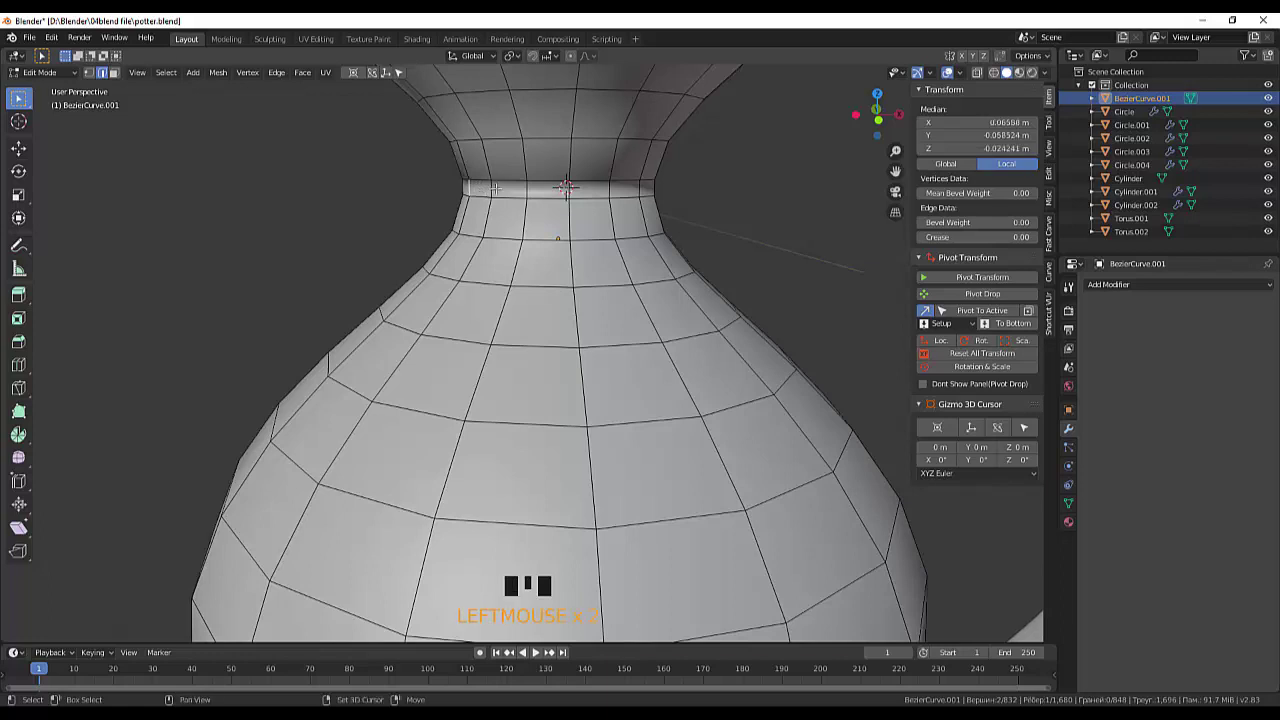
Undo the last few edits on the lower bulb to return the neck to its earlier state
{"action": "key", "text": "ctrl+z"}
{"action": "key", "text": "ctrl+z"}
{"action": "key", "text": "ctrl+z"}
{"action": "key", "text": "ctrl+z"}
{"action": "key", "text": "ctrl+z"}
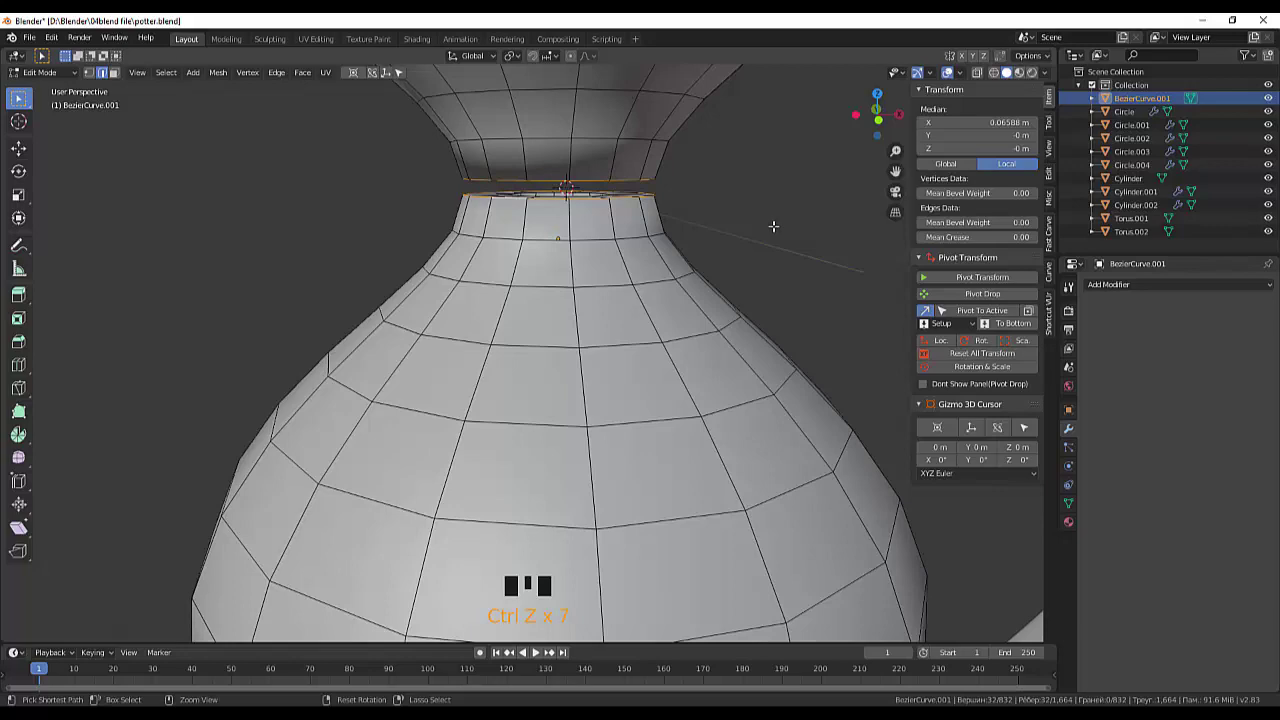
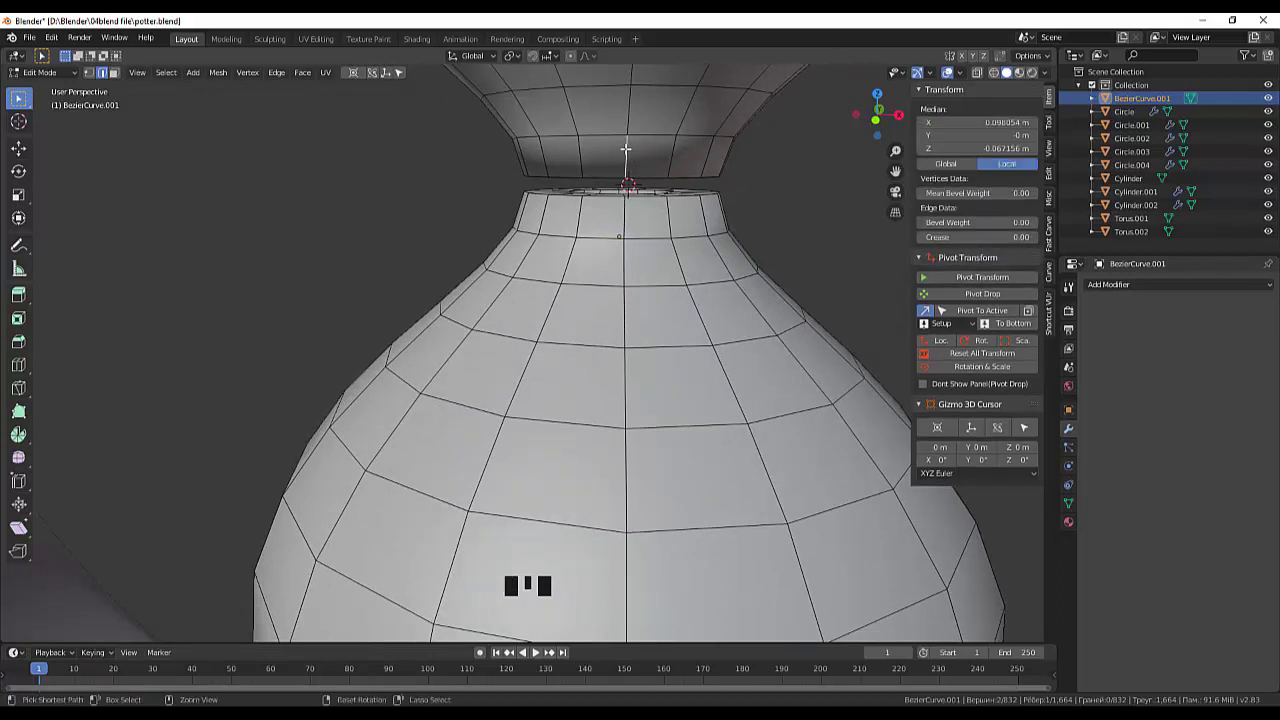
Slide the edge loop at the top of the lower bulb's neck toward its rim
{"action": "key", "text": "ctrl+r"}
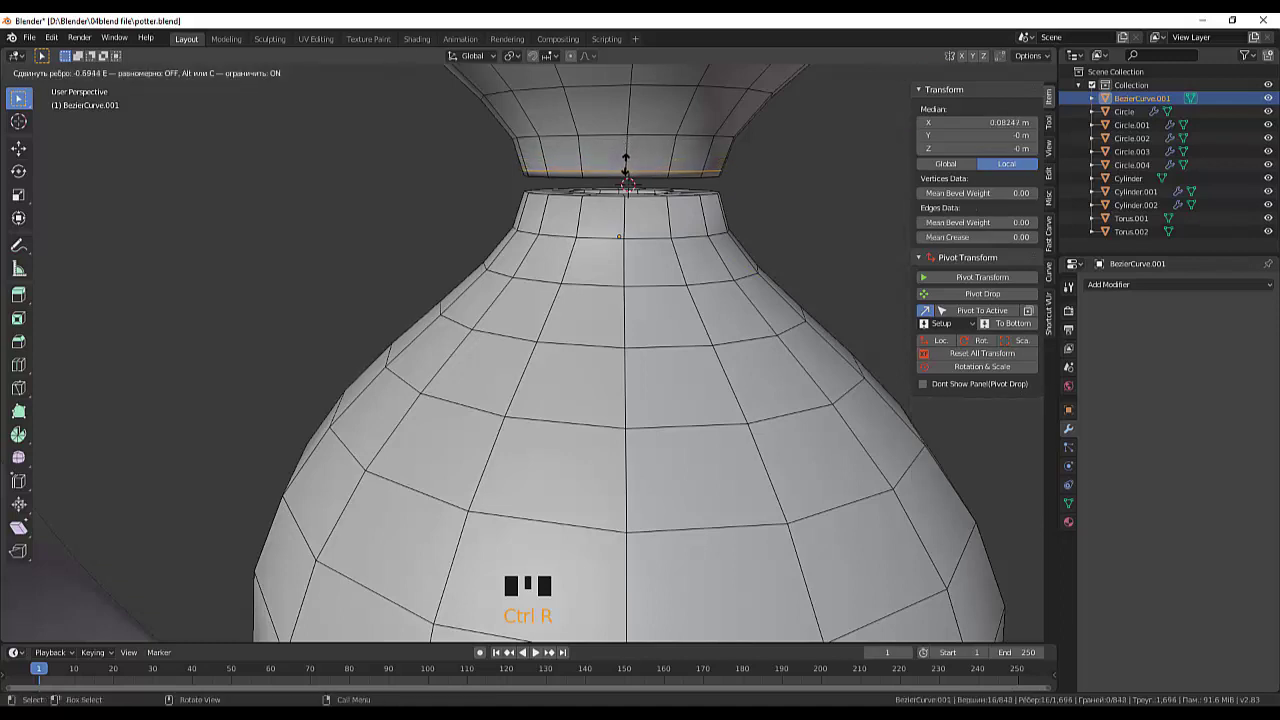
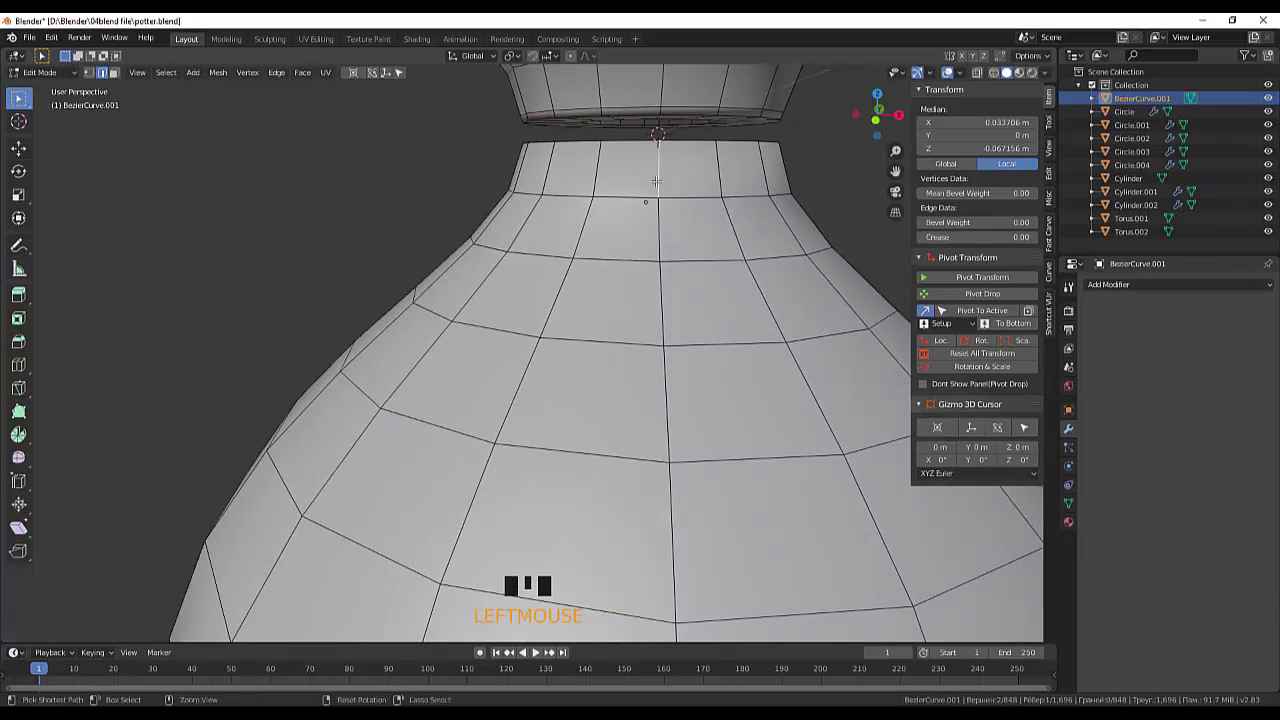
{"action": "key", "text": "ctrl+r"}
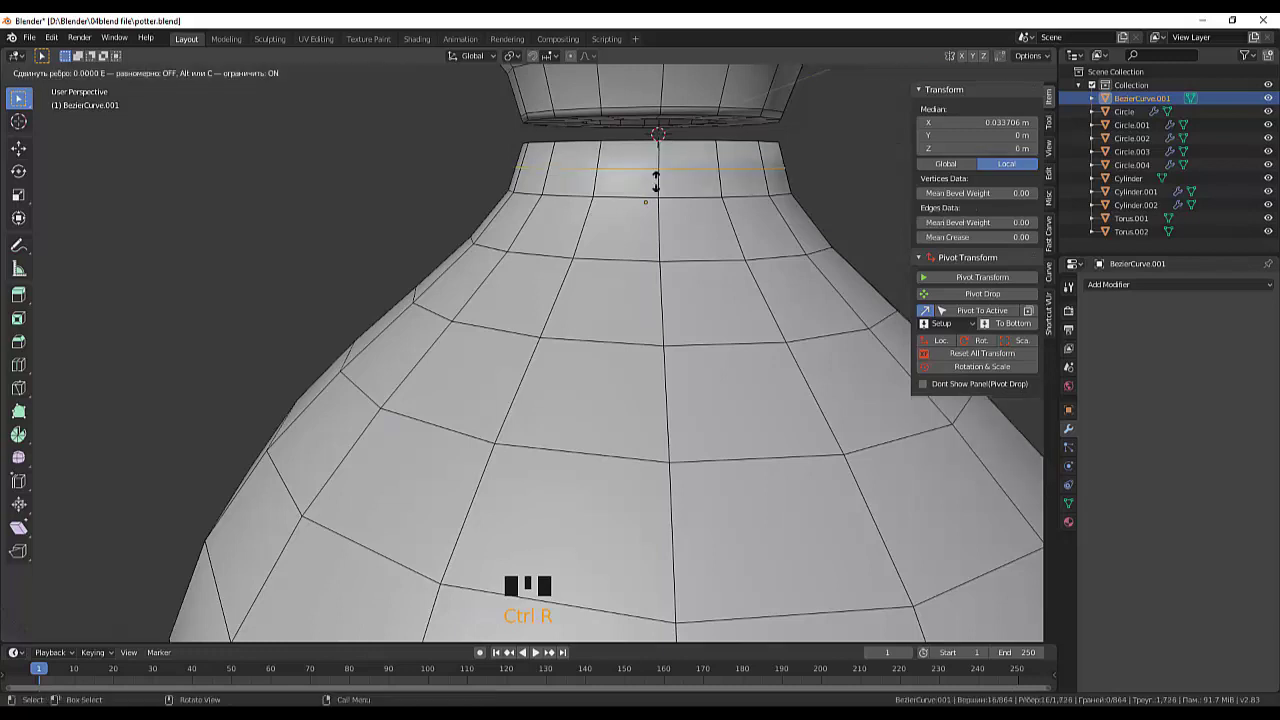
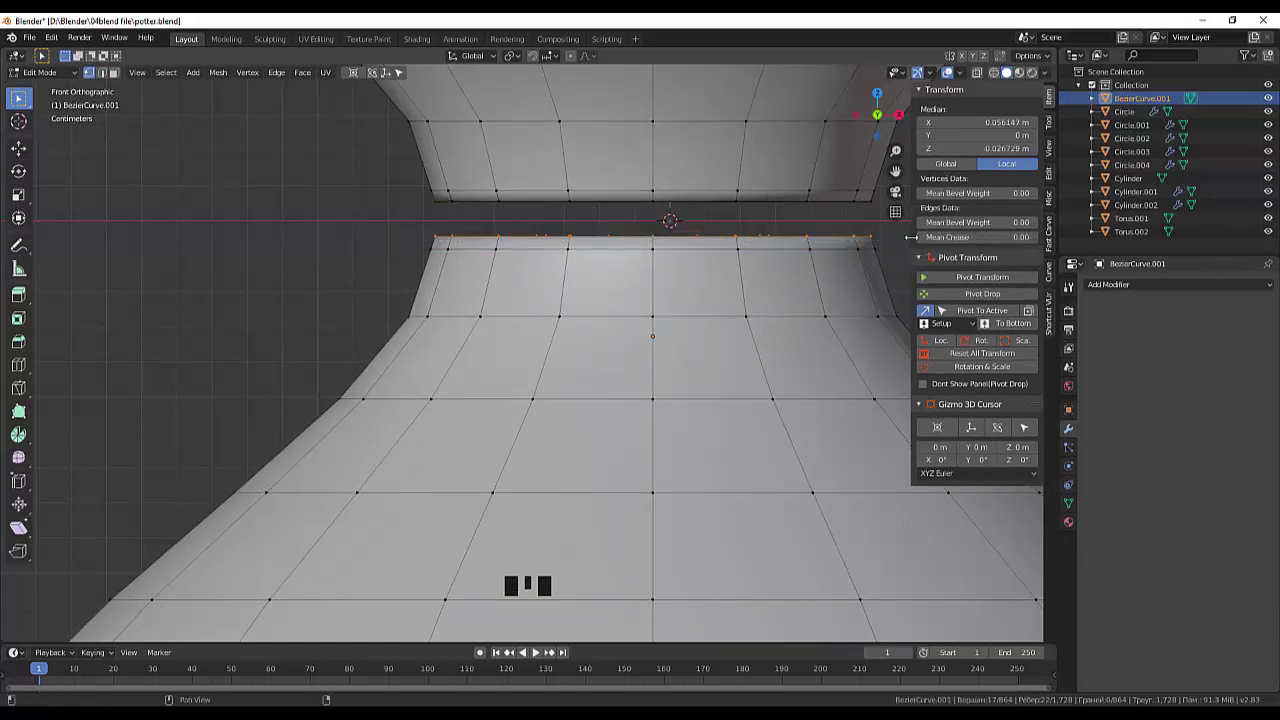
Delete the cap faces and vertex rings of both facing neck rims, leaving the necks open, viewed from the front
{"action": "key", "text": "Delete"}
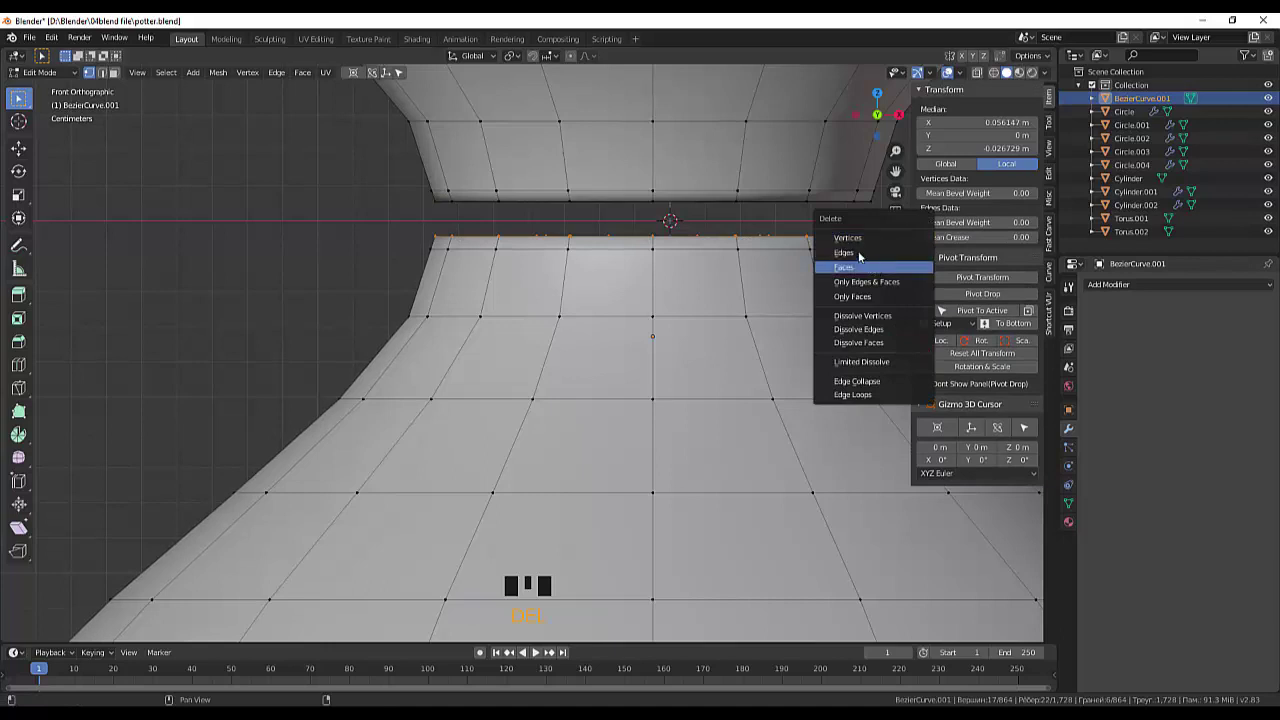
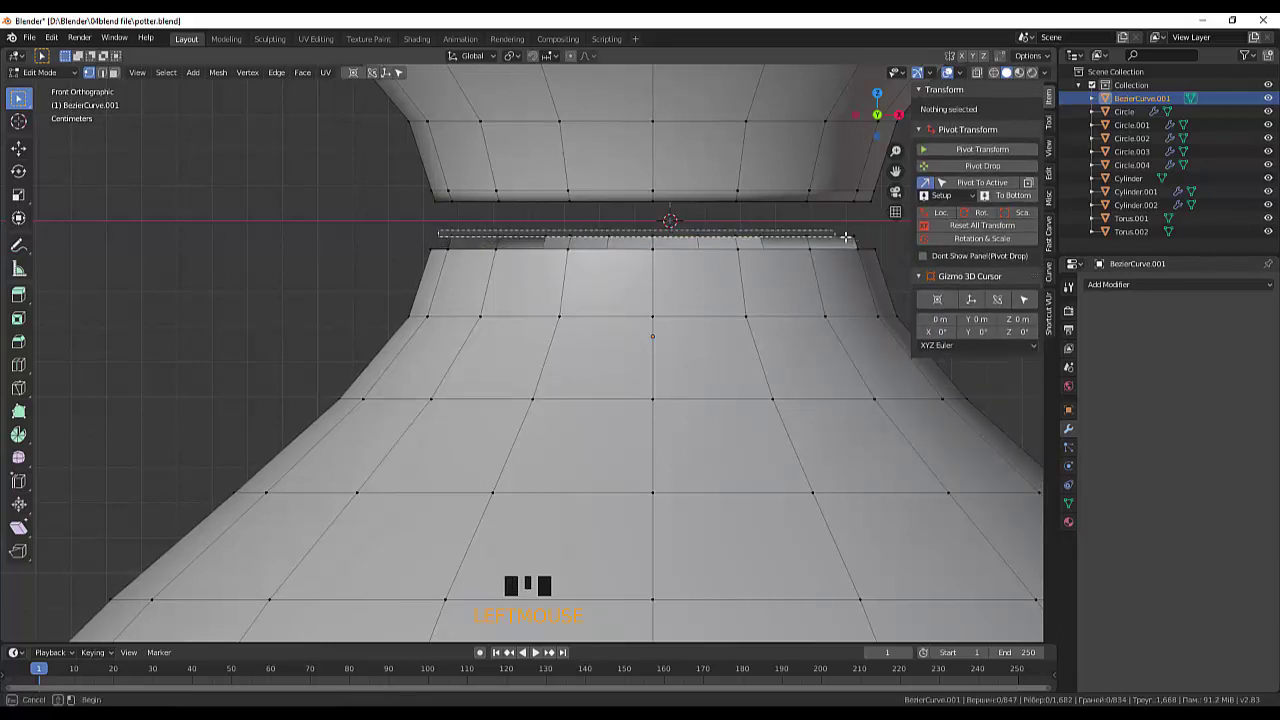
{"action": "key", "text": "Delete"}
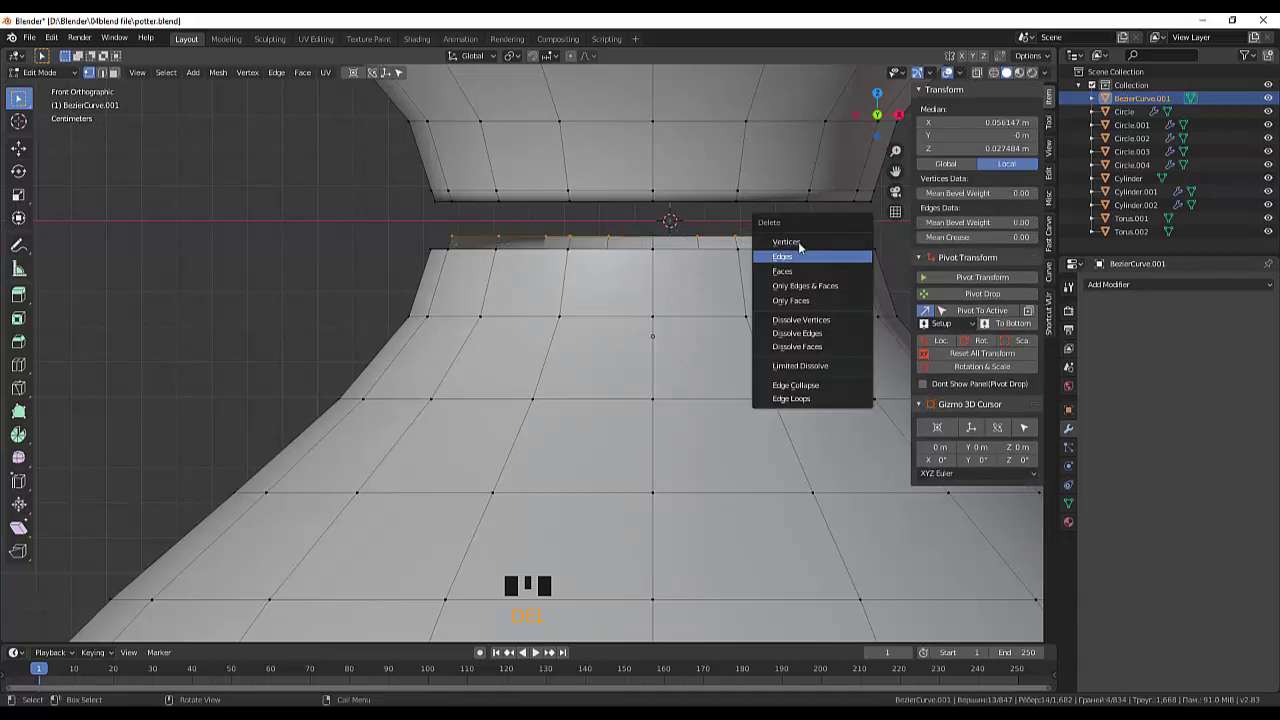
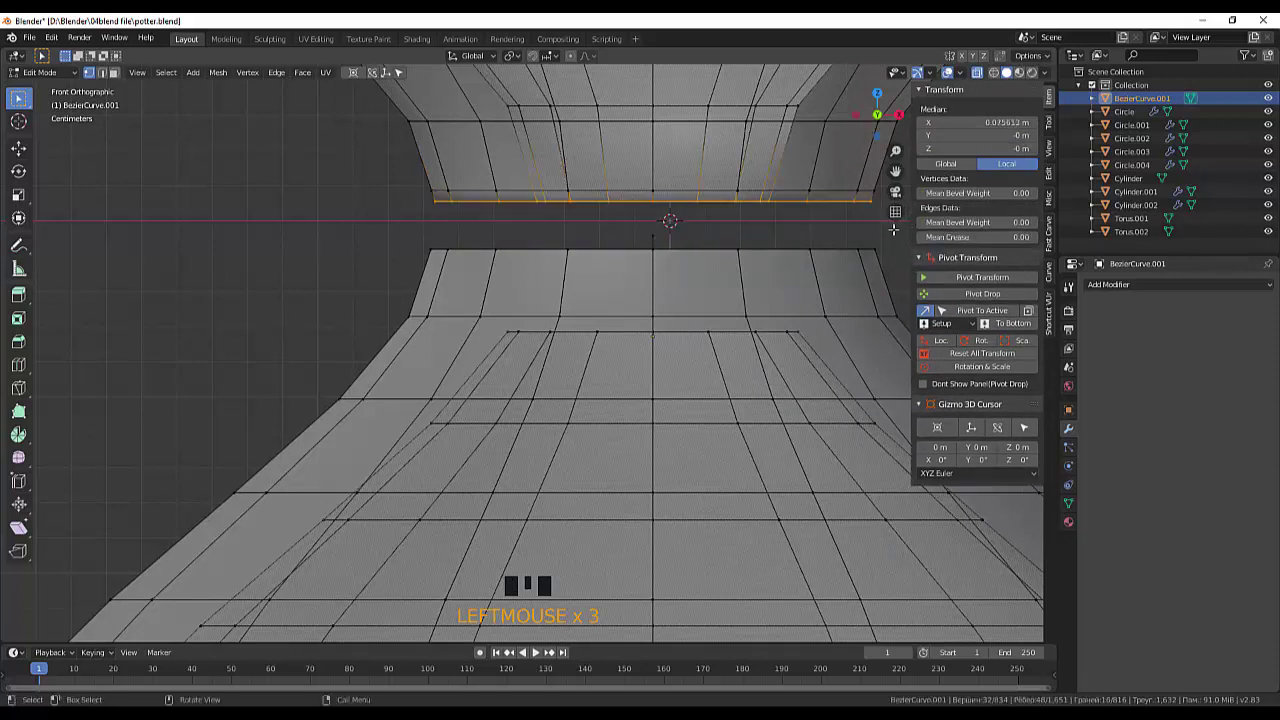
{"action": "key", "text": "Delete"}
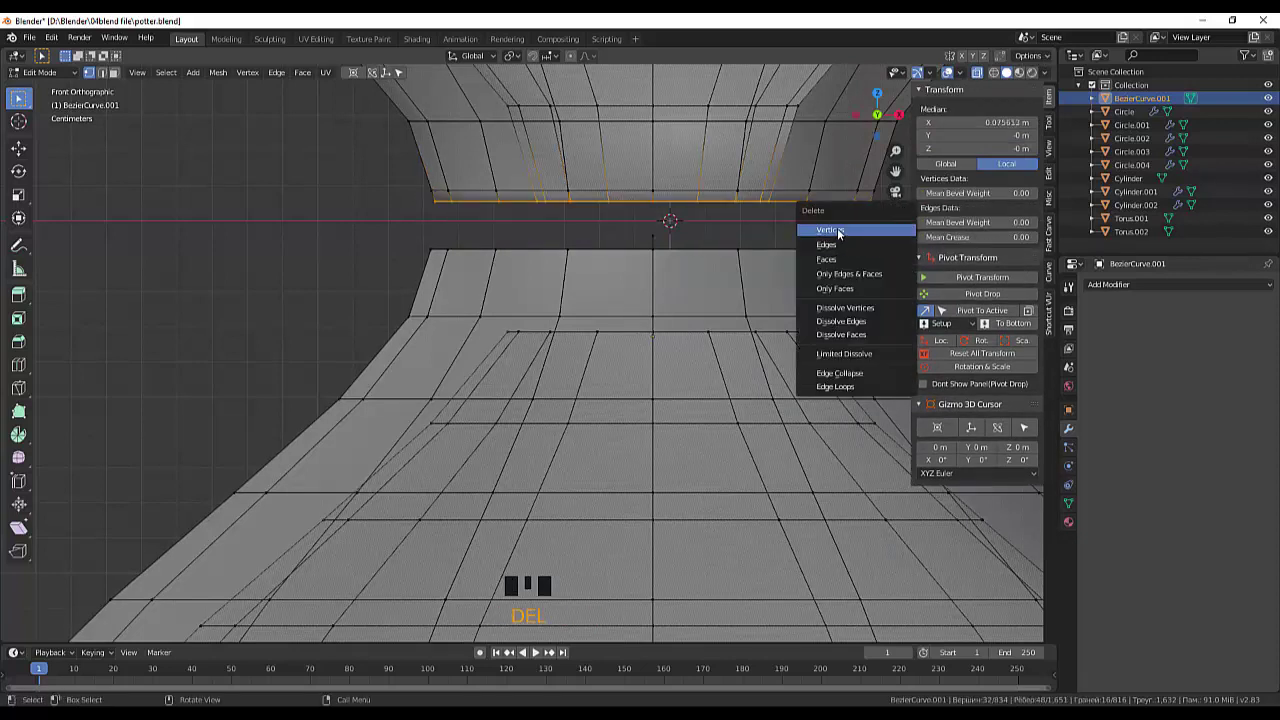
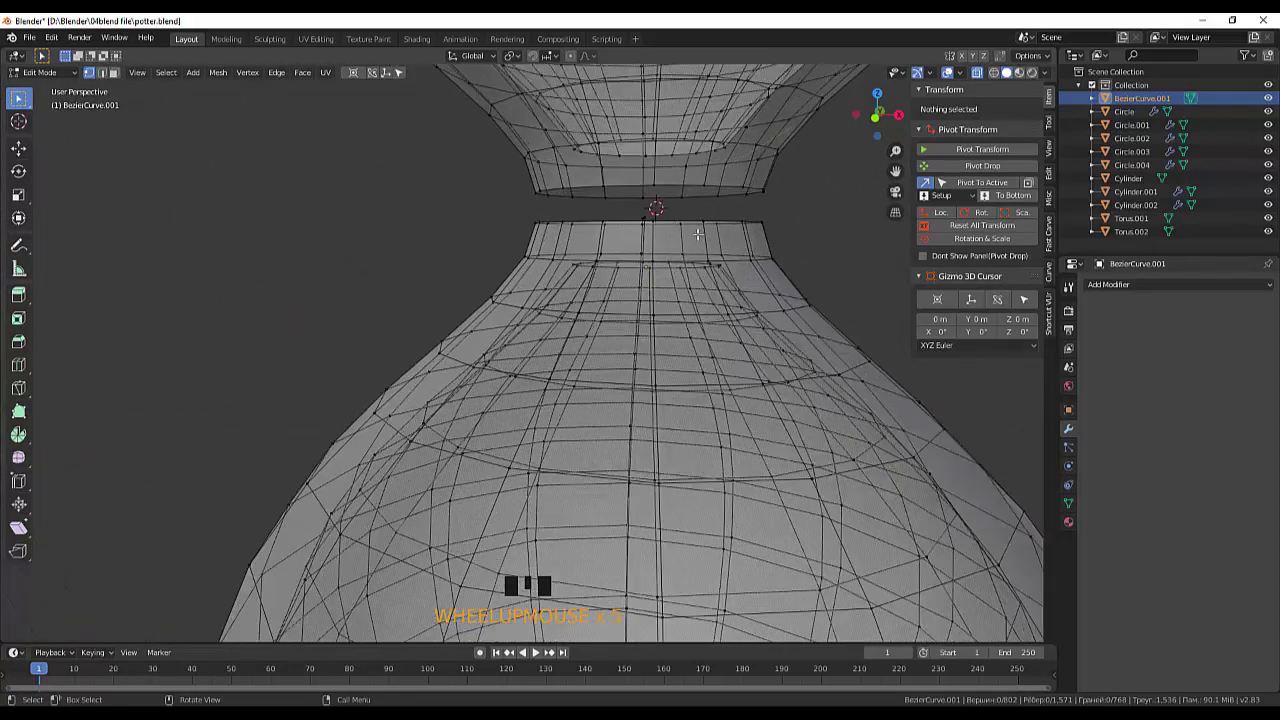
{"action": "key", "text": "KP_1"}
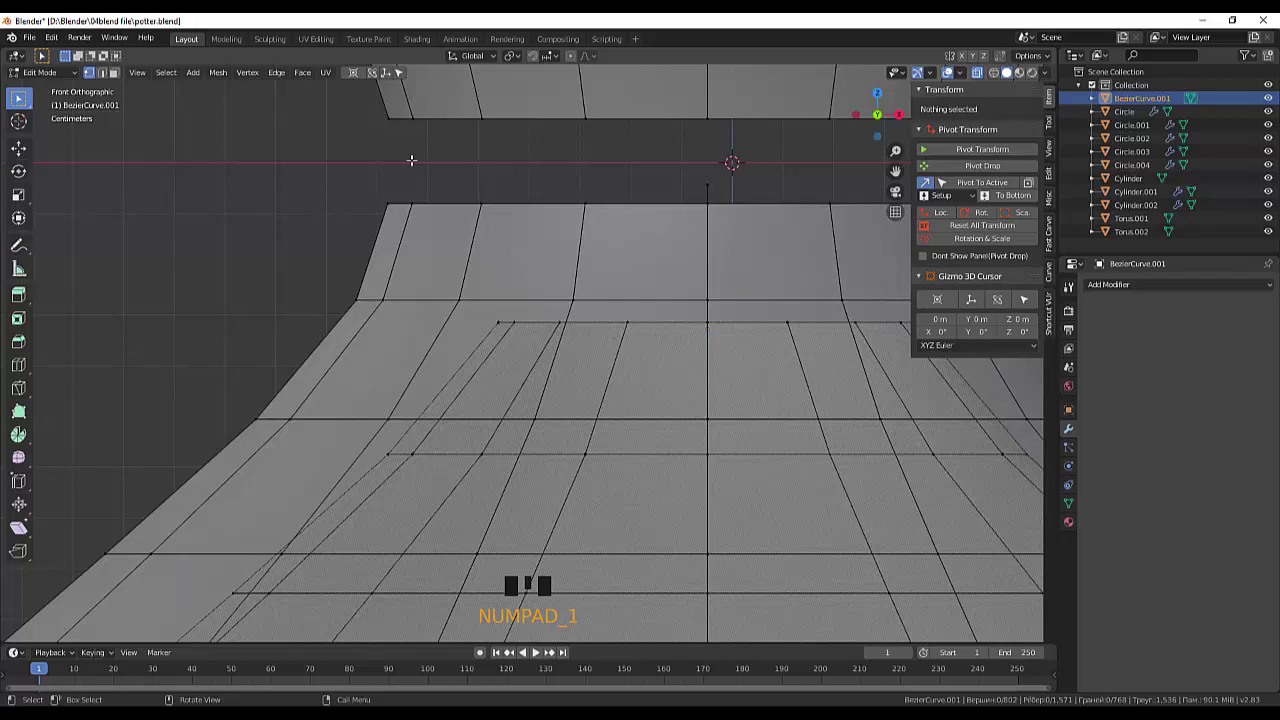
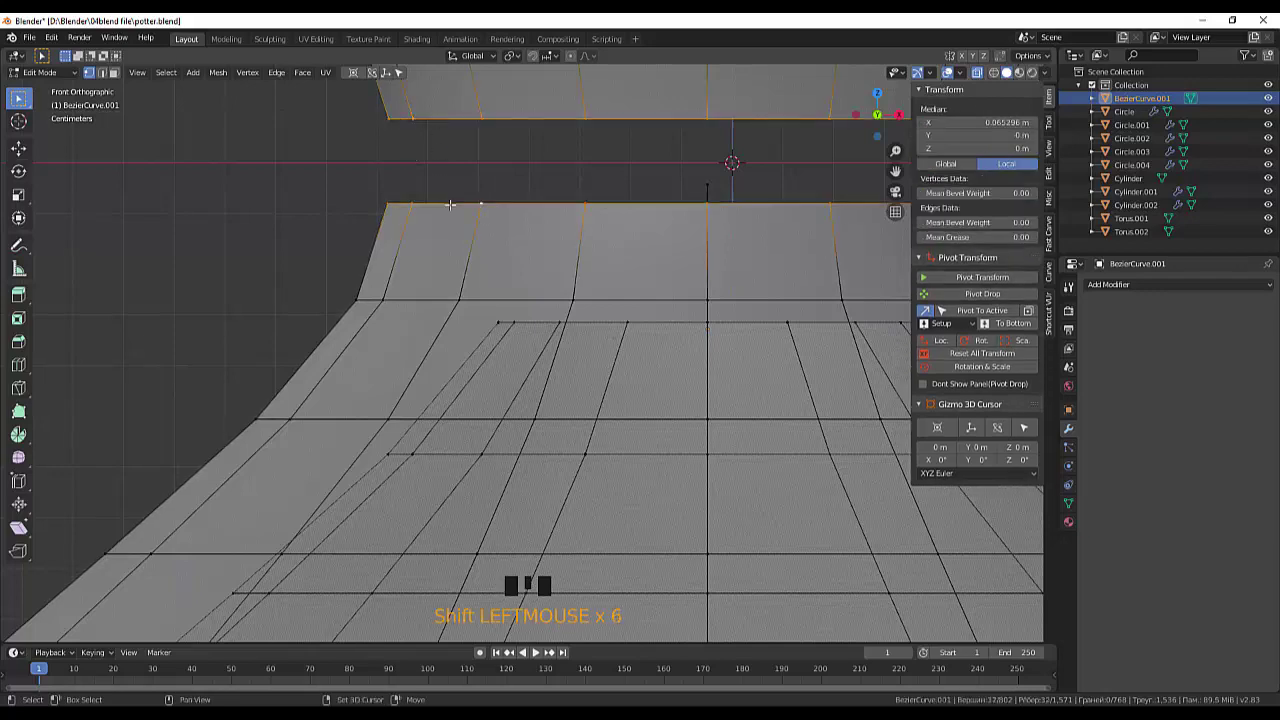
Scale both open neck rims inward to form the narrow hourglass waist
{"action": "scroll", "scroll_direction": "down", "scroll_amount": 3}
{"action": "key", "text": "s"}
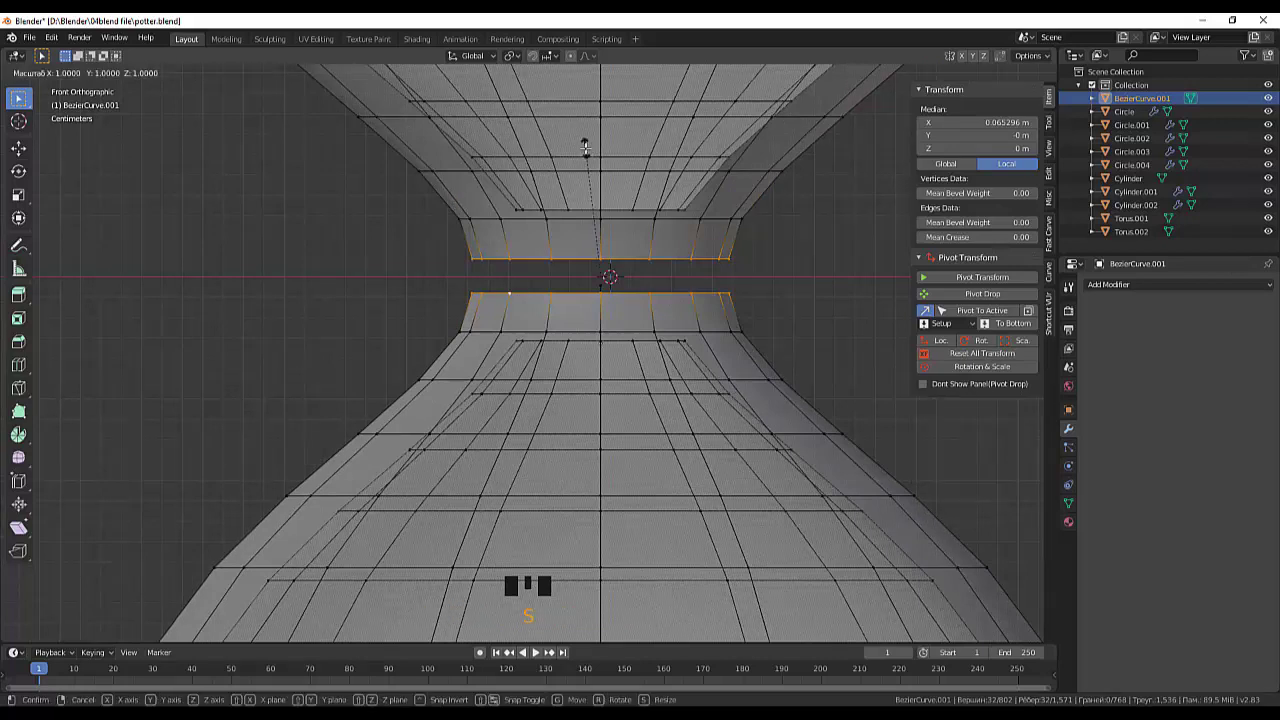
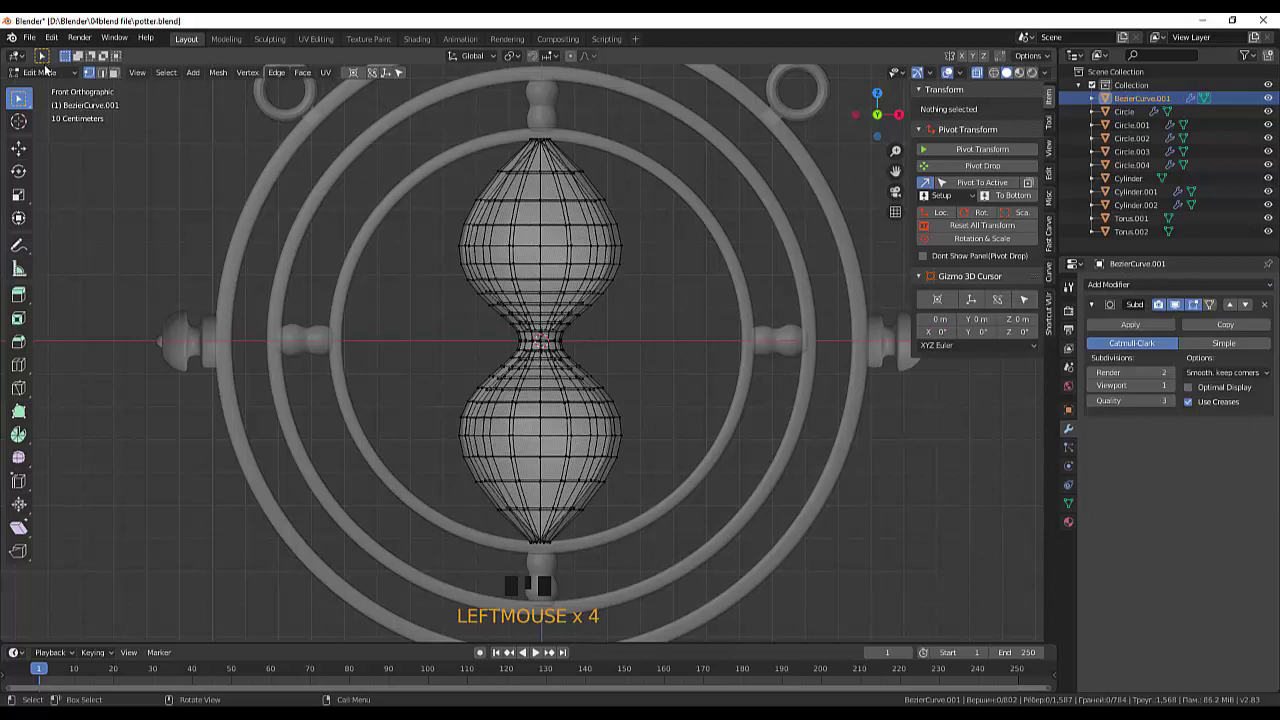
Zoom onto the joined waist in Object Mode, deselect the hourglass and bring up the Add menu
{"action": "left_click_drag", "start_coordinate": [50, 78], "coordinate": [589, 358]}
{"action": "scroll", "scroll_direction": "up", "scroll_amount": 3}
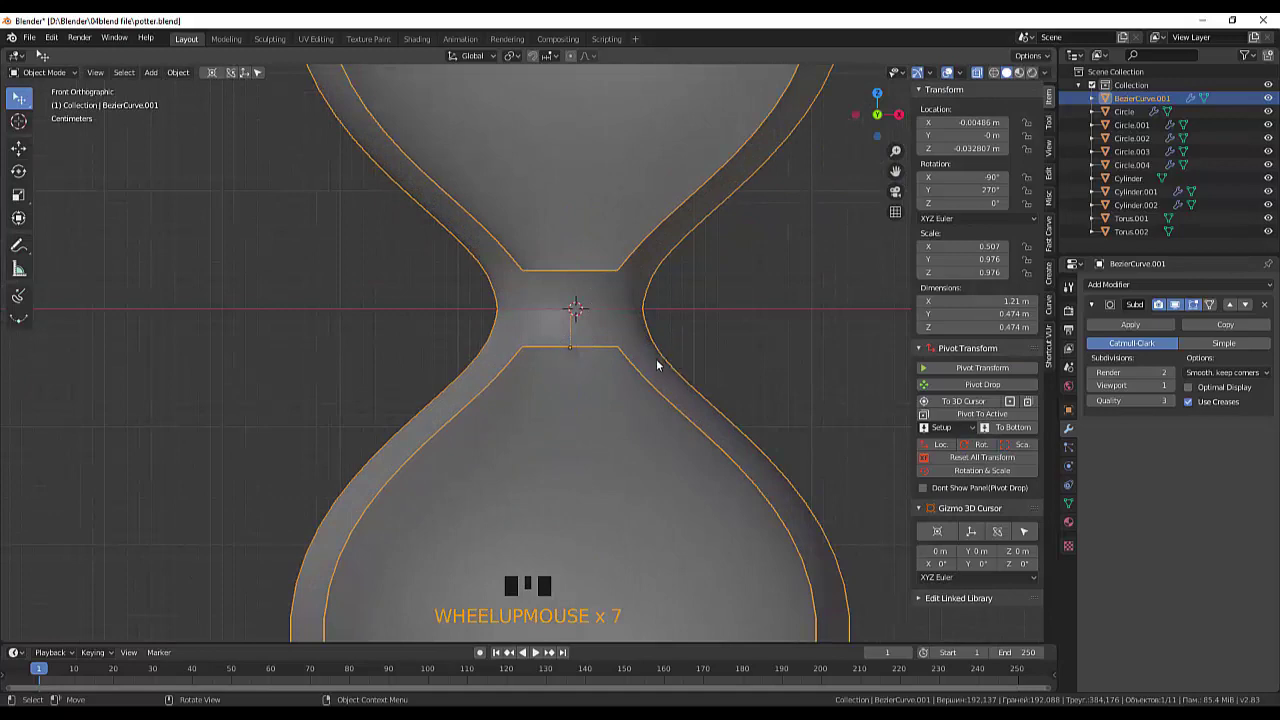
{"action": "scroll", "scroll_direction": "down", "scroll_amount": 3}
{"action": "scroll", "scroll_direction": "down", "scroll_amount": 3}
{"action": "scroll", "scroll_direction": "up", "scroll_amount": 3}
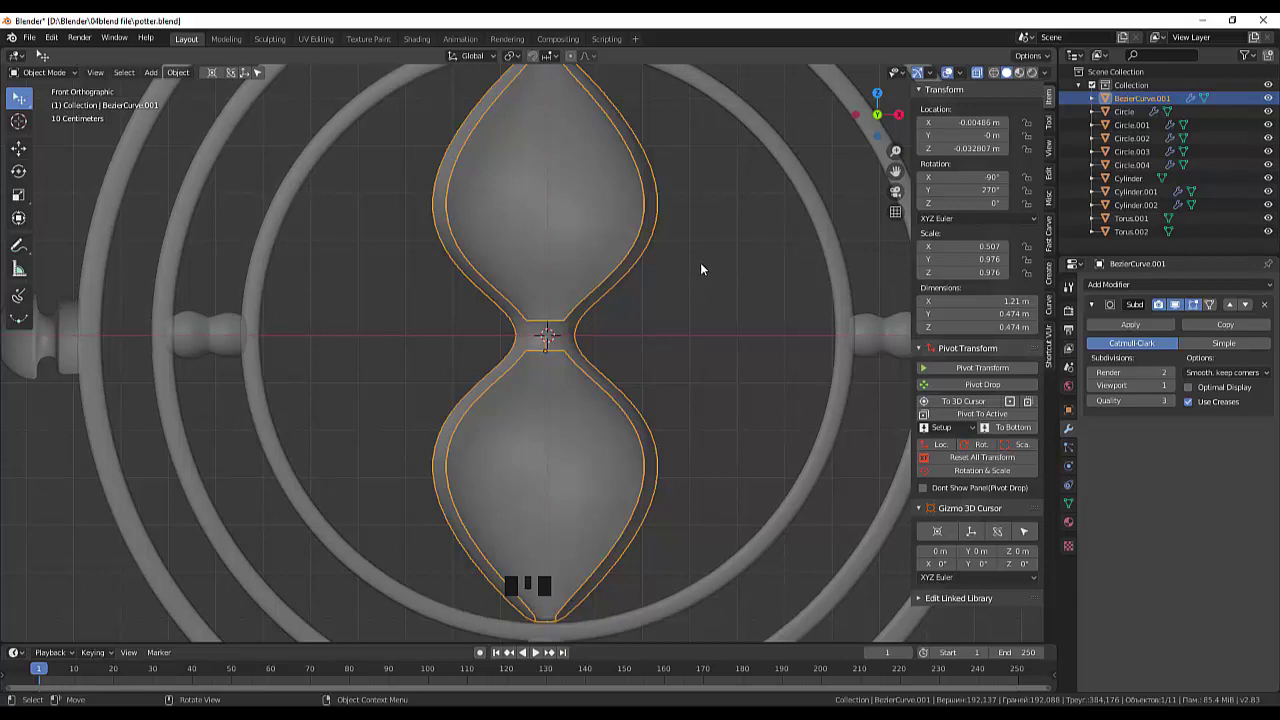
{"action": "left_click", "coordinate": [709, 269]}
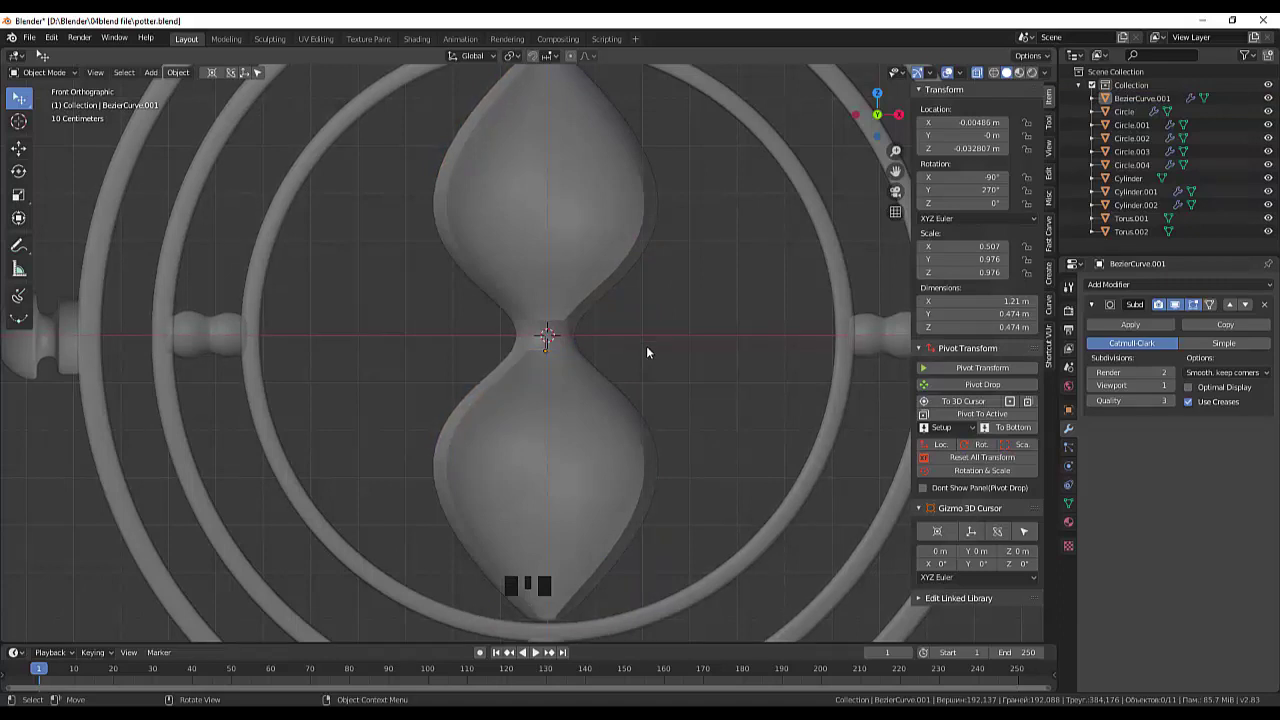
{"action": "key", "text": "shift+a"}
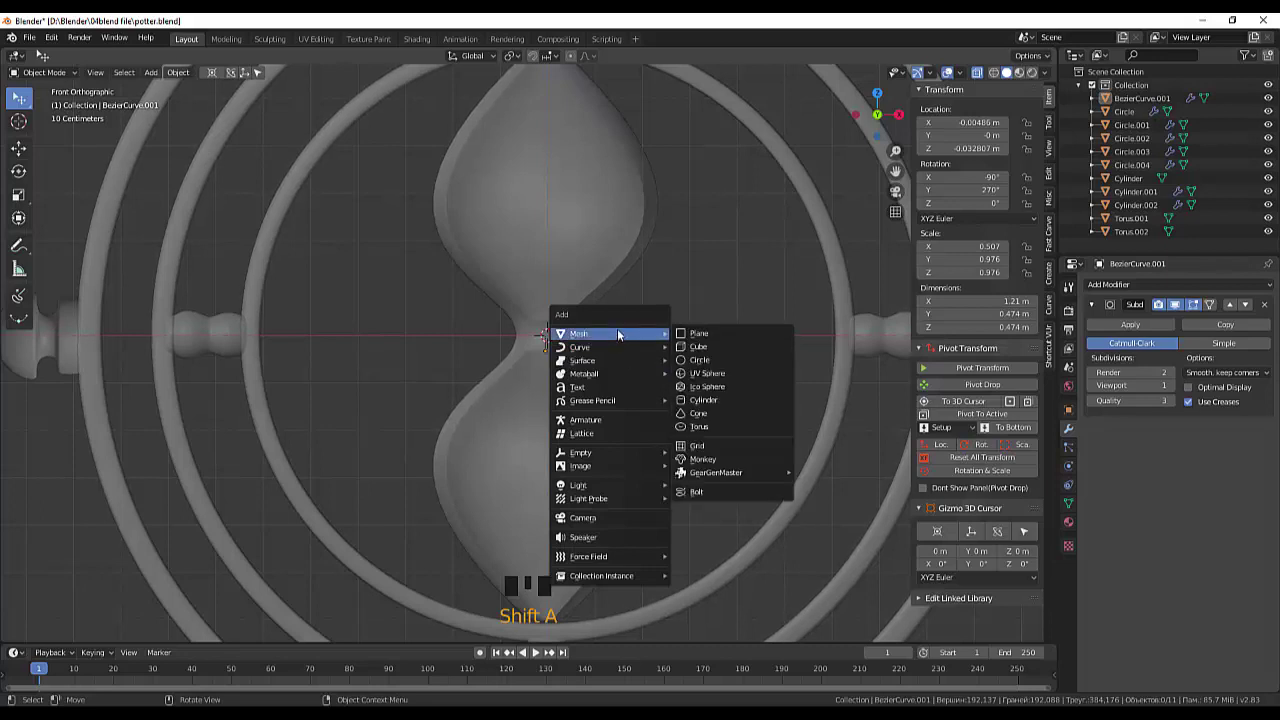
Add a cylinder at the waist, shrink it to 0.02 scale and stretch it along Z to about 0.116 m tall
{"action": "left_click", "coordinate": [725, 409]}
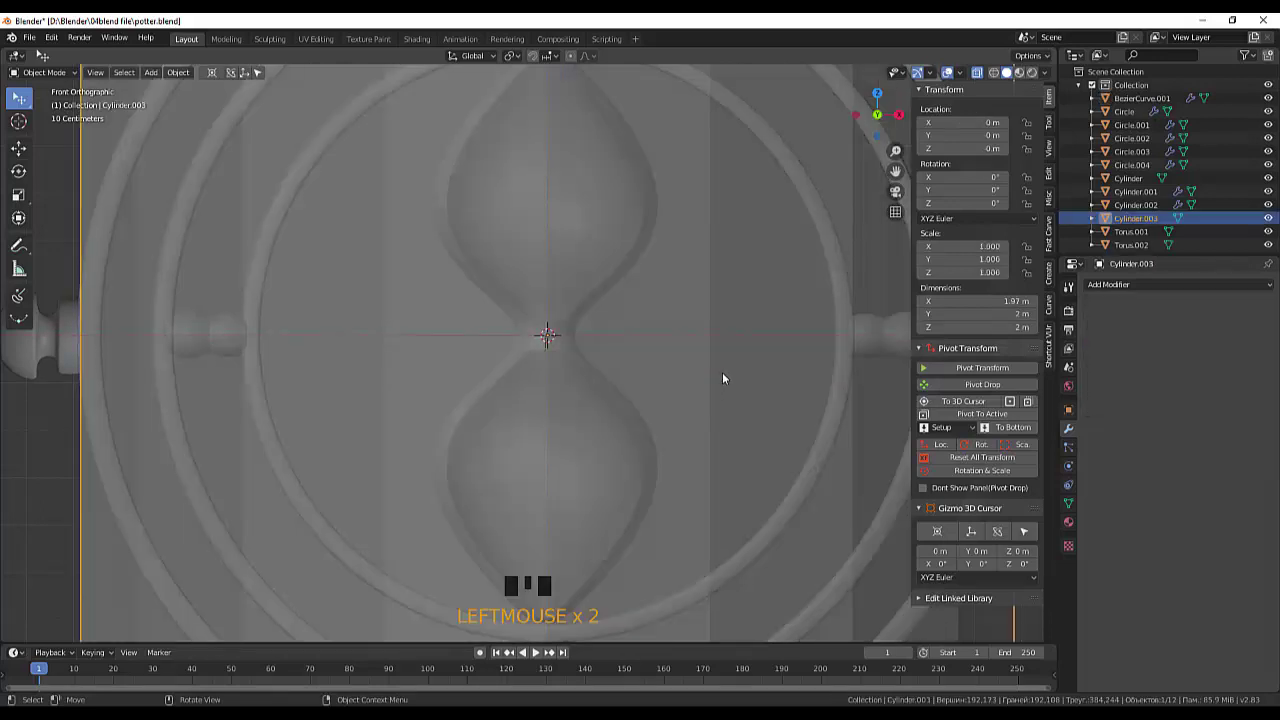
{"action": "key", "text": "s"}
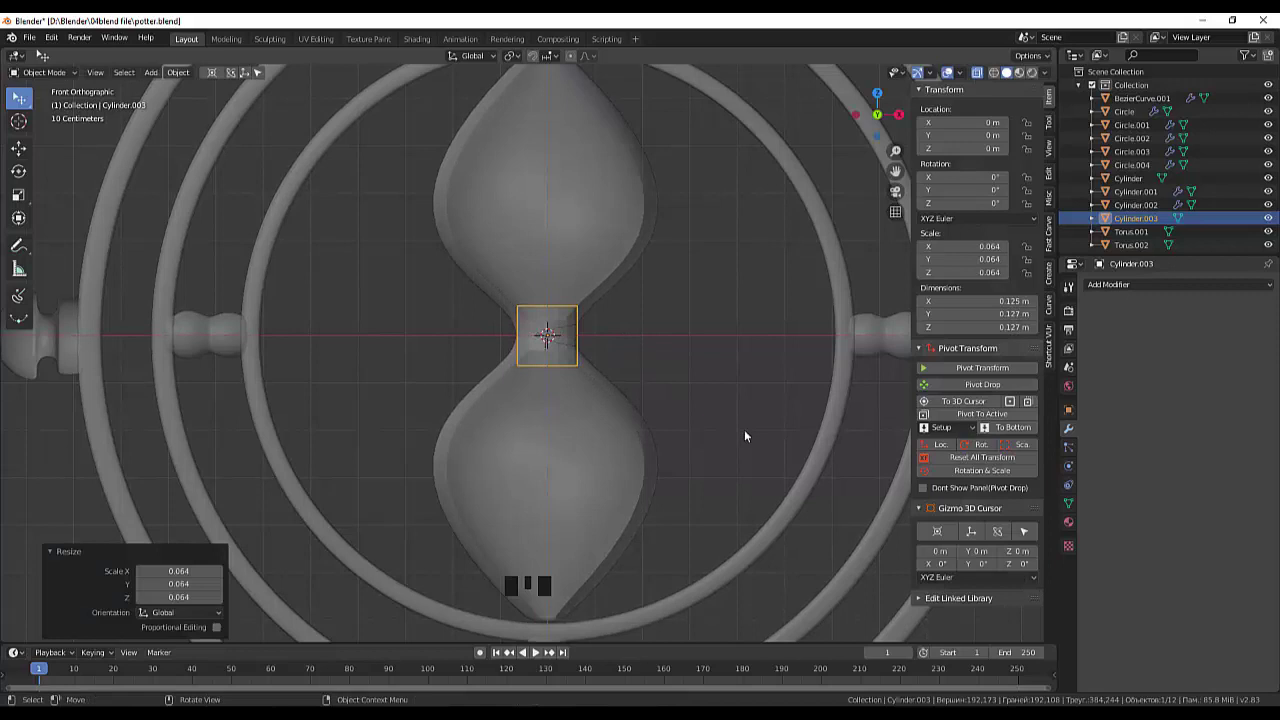
{"action": "key", "text": "s"}
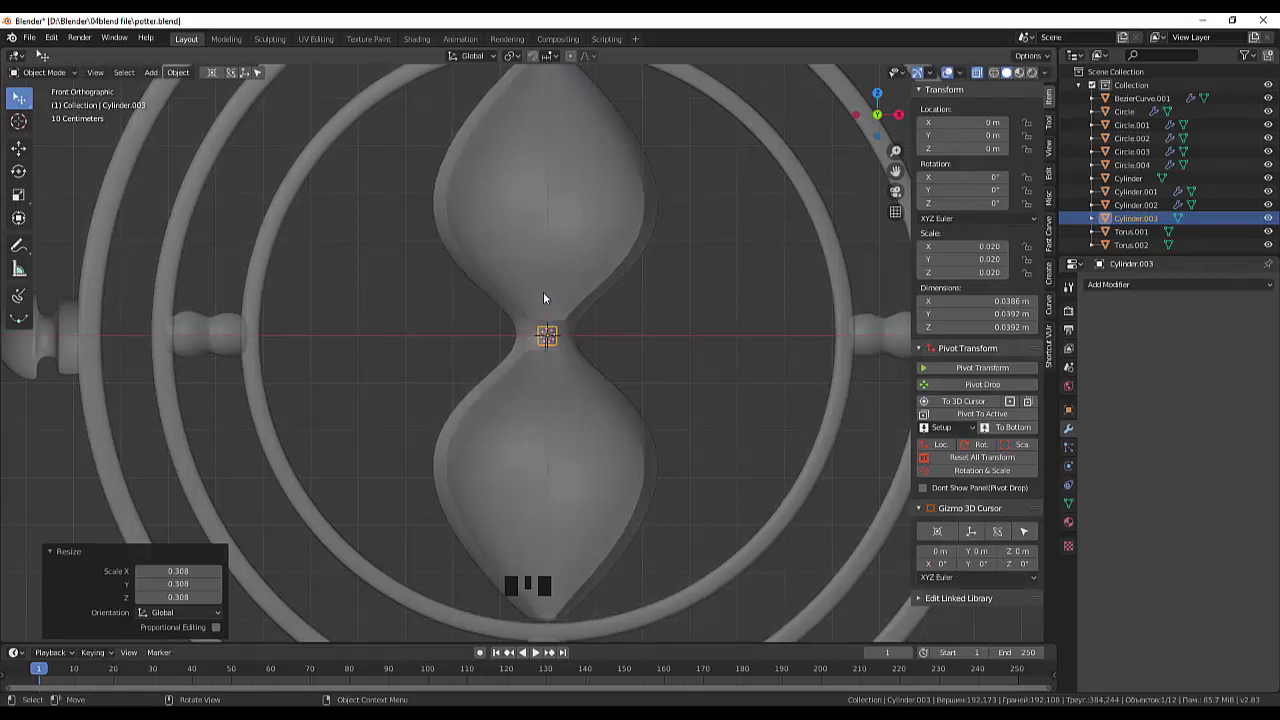
{"action": "key", "text": "s"}
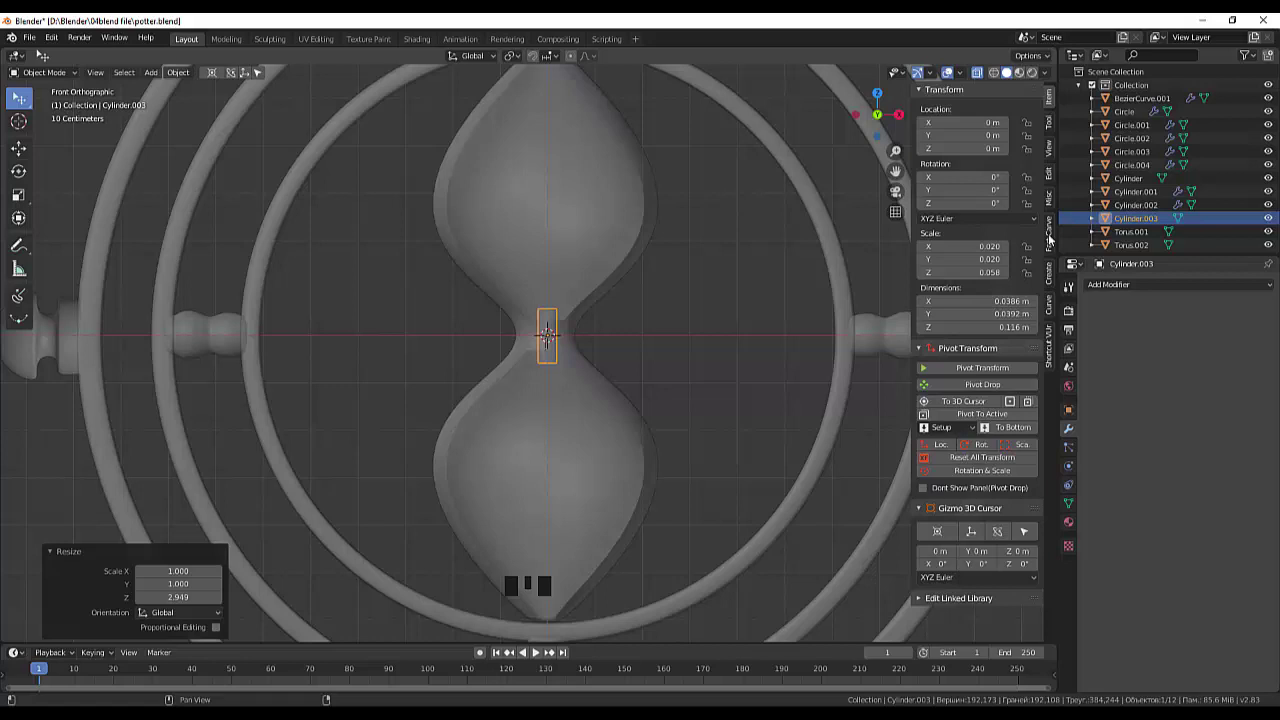
In the Booleans panel set BezierCurve.001 as the target for the small cylinder
{"action": "left_click", "coordinate": [1053, 237]}
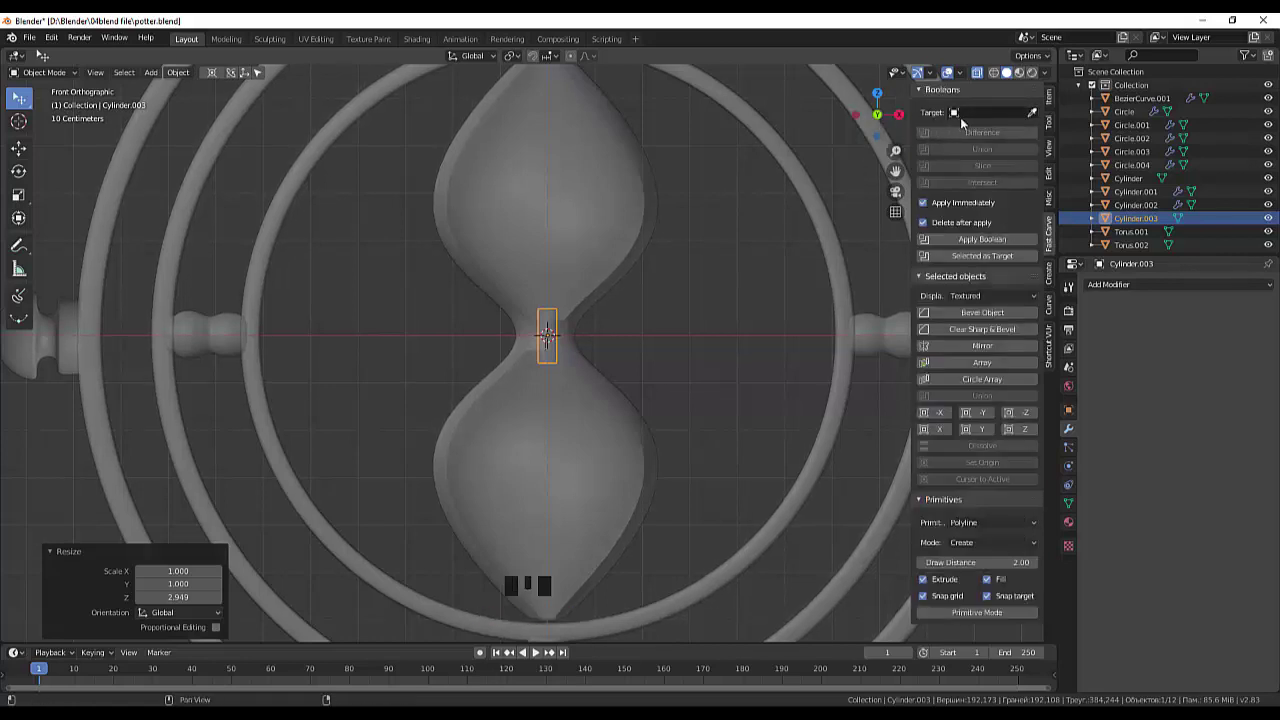
{"action": "left_click", "coordinate": [1036, 115]}
{"action": "left_click", "coordinate": [649, 238]}
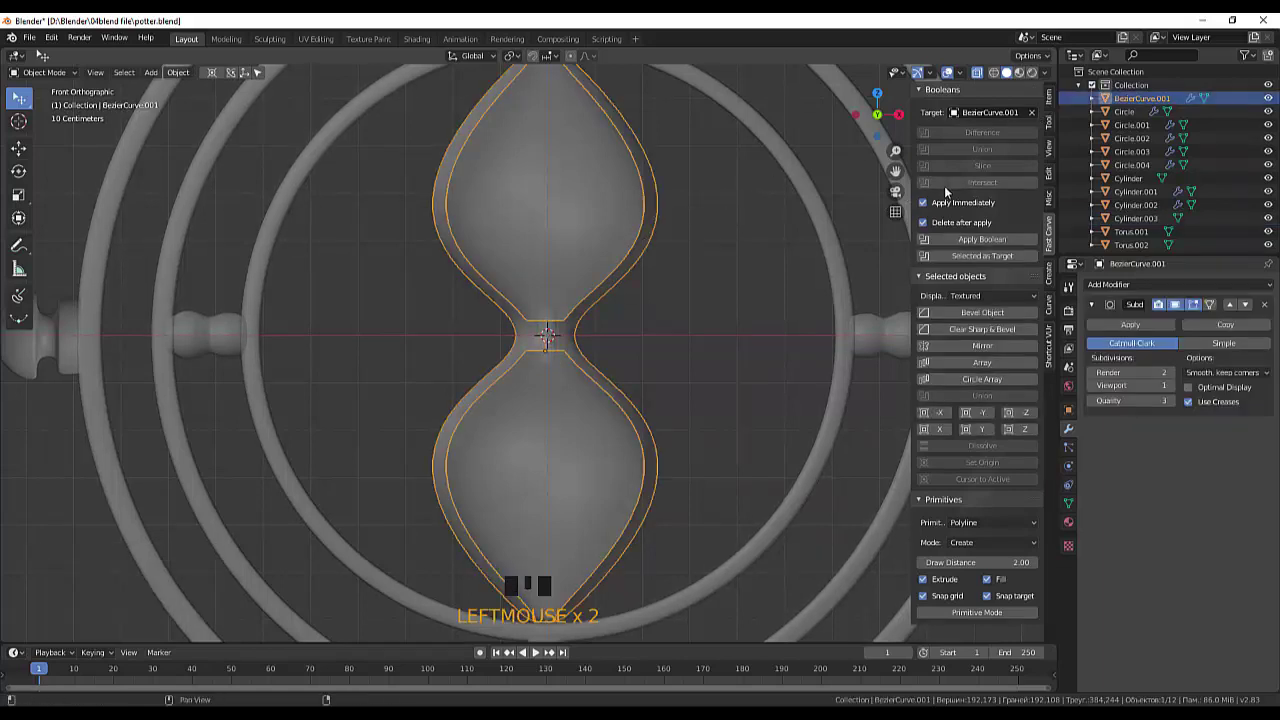
{"action": "left_click", "coordinate": [557, 313]}
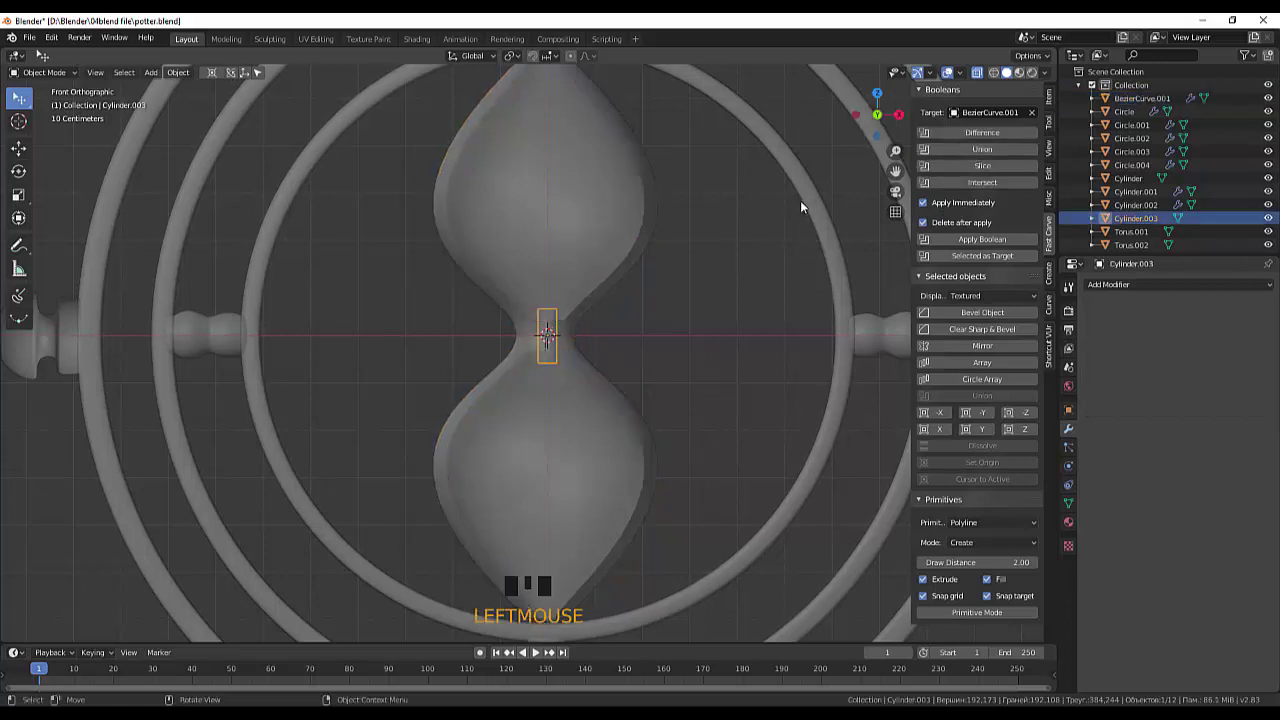
{"action": "left_click", "coordinate": [654, 233]}
{"action": "left_click", "coordinate": [720, 257]}
{"action": "left_click", "coordinate": [555, 319]}
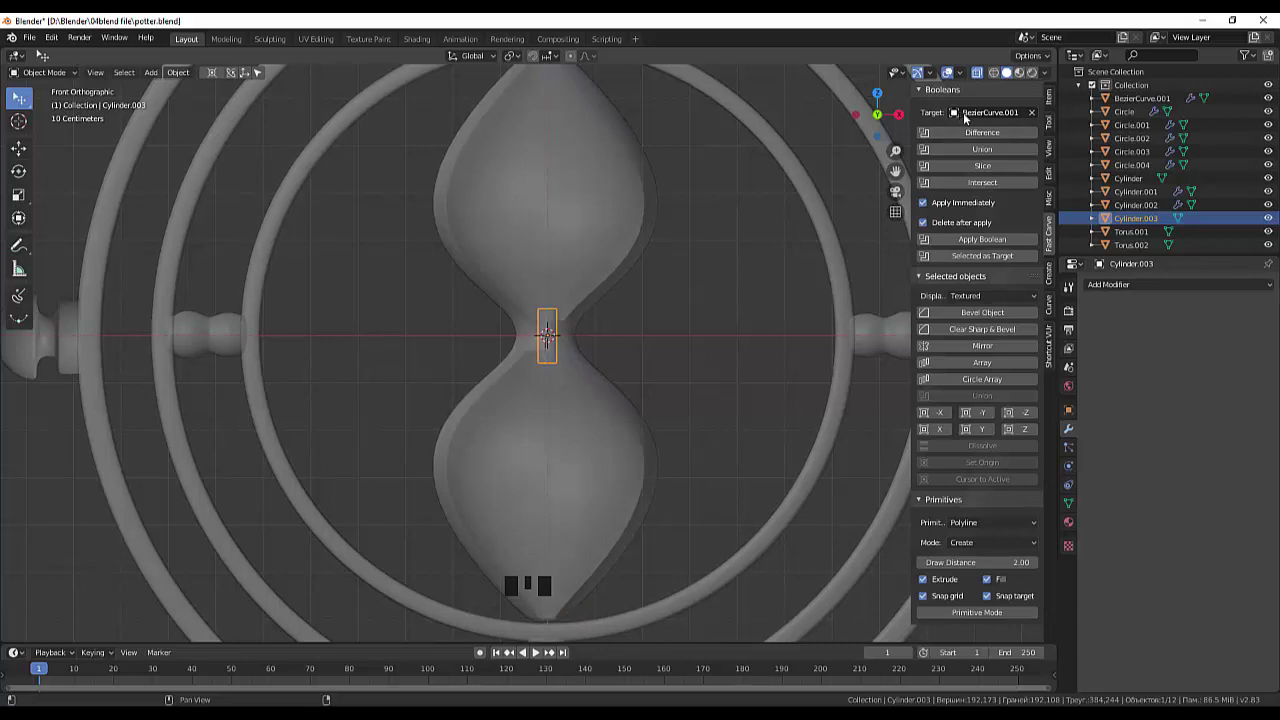
Apply a Union with Delete after apply, merging the cylinder into the hourglass, then inspect it in perspective
{"action": "left_click_drag", "start_coordinate": [972, 119], "coordinate": [979, 141]}
{"action": "left_click", "coordinate": [979, 141]}
{"action": "left_click", "coordinate": [618, 322]}
{"action": "left_click_drag", "start_coordinate": [656, 271], "coordinate": [680, 277]}
{"action": "scroll", "scroll_direction": "down", "scroll_amount": 3}
{"action": "left_click_drag", "start_coordinate": [792, 285], "coordinate": [888, 175]}
{"action": "left_click", "coordinate": [982, 82]}
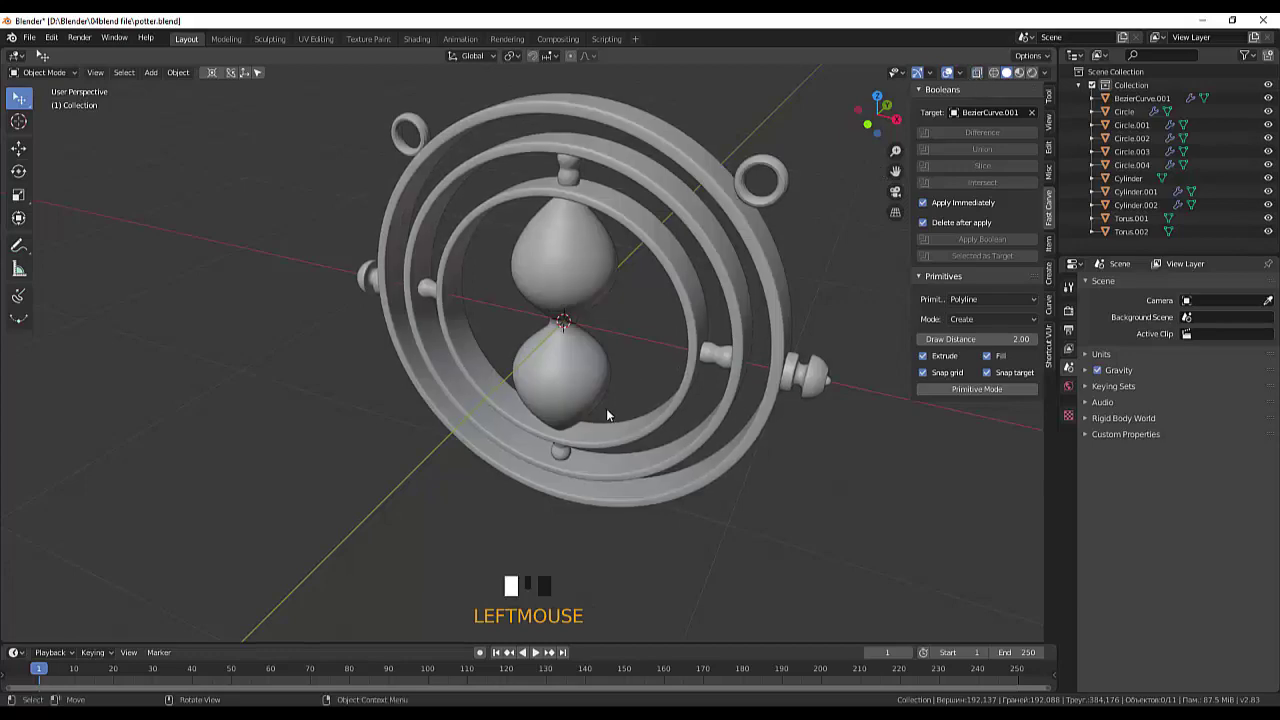
{"action": "left_click_drag", "start_coordinate": [621, 400], "coordinate": [583, 391]}
{"action": "scroll", "scroll_direction": "up", "scroll_amount": 3}
{"action": "scroll", "scroll_direction": "down", "scroll_amount": 3}
{"action": "left_click_drag", "start_coordinate": [602, 357], "coordinate": [970, 327]}
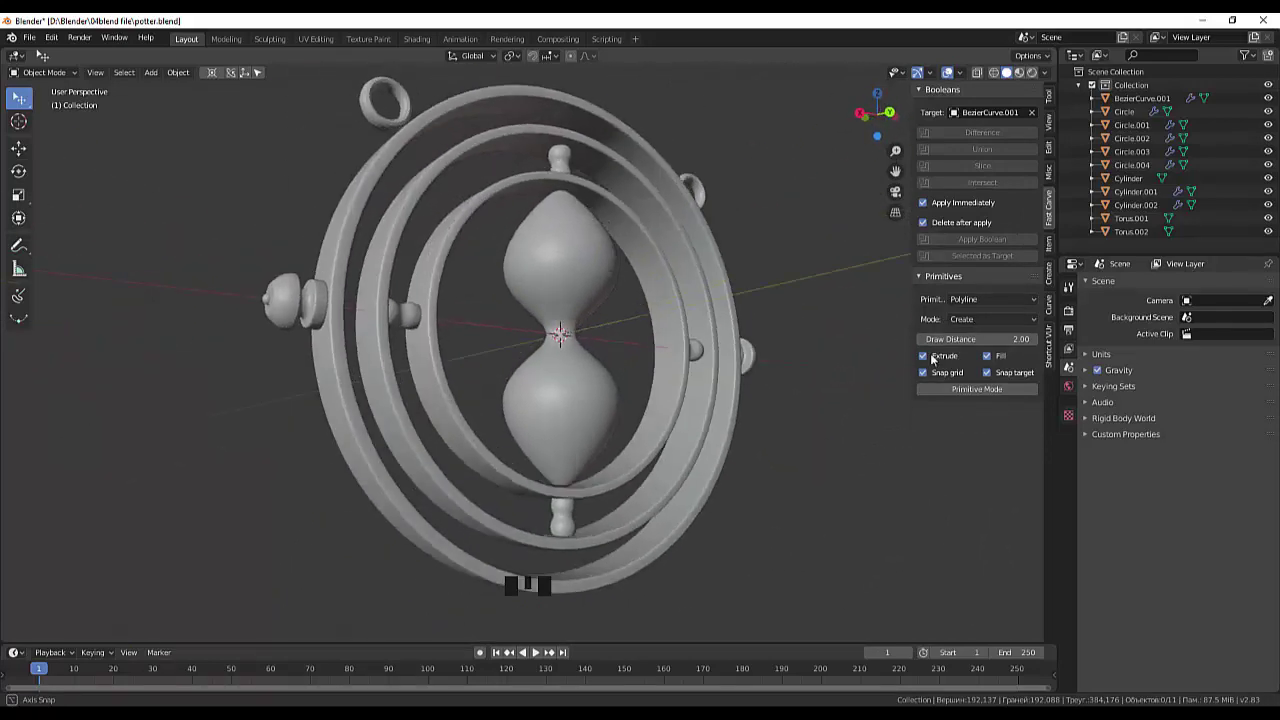